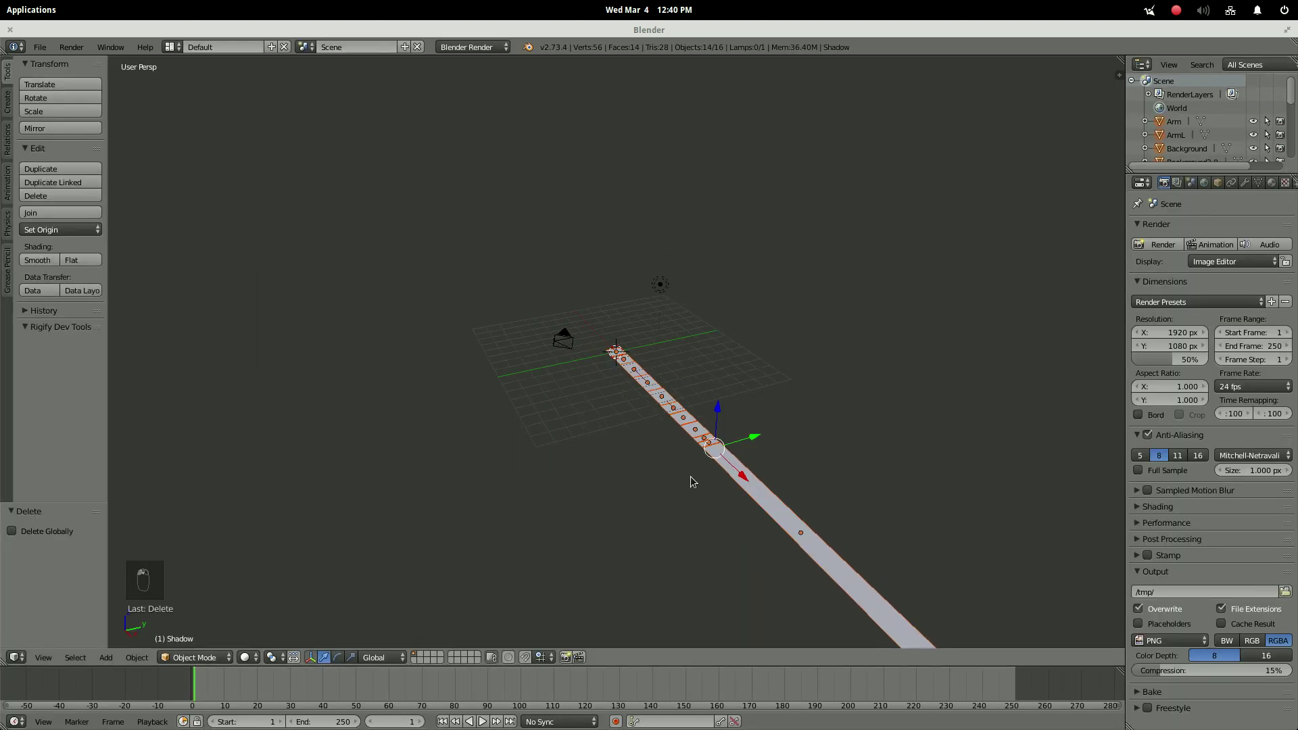
Check the row of image planes from Top, Camera and orthographic Front views.
{"action": "key", "text": "KP_7"}
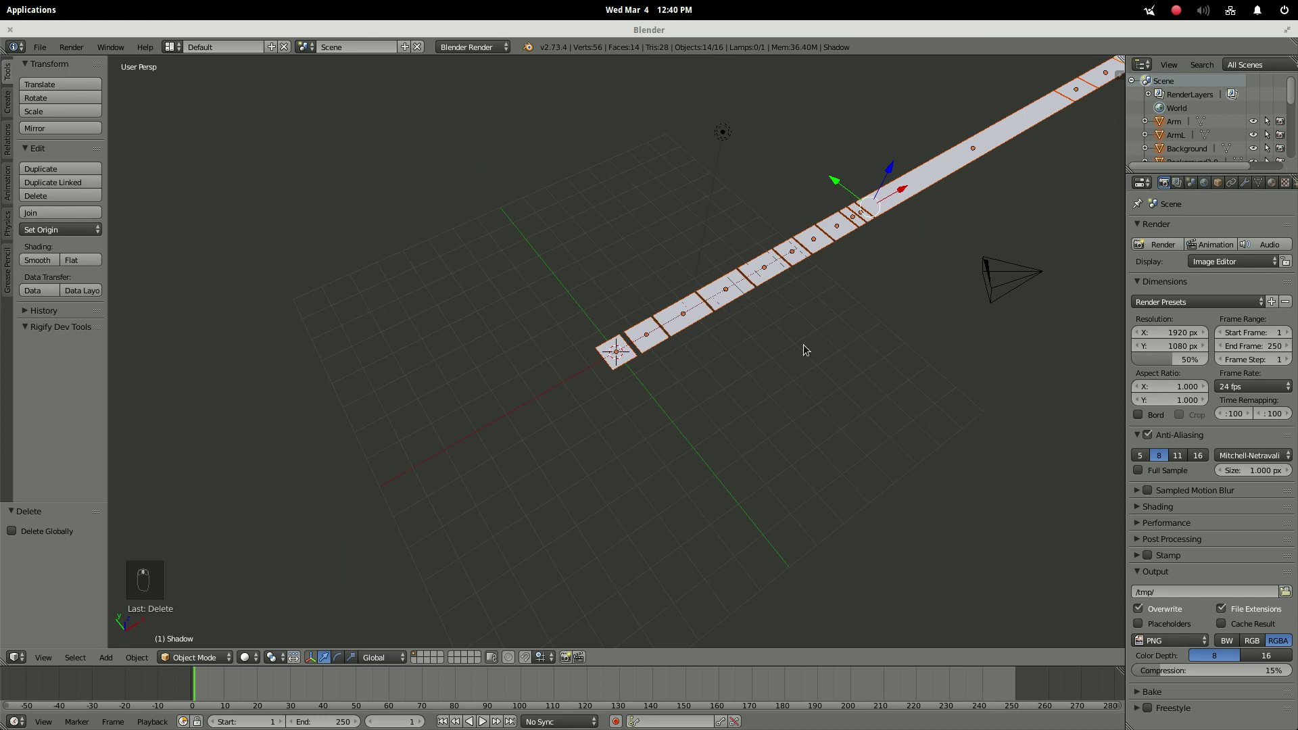
{"action": "key", "text": "KP_7"}
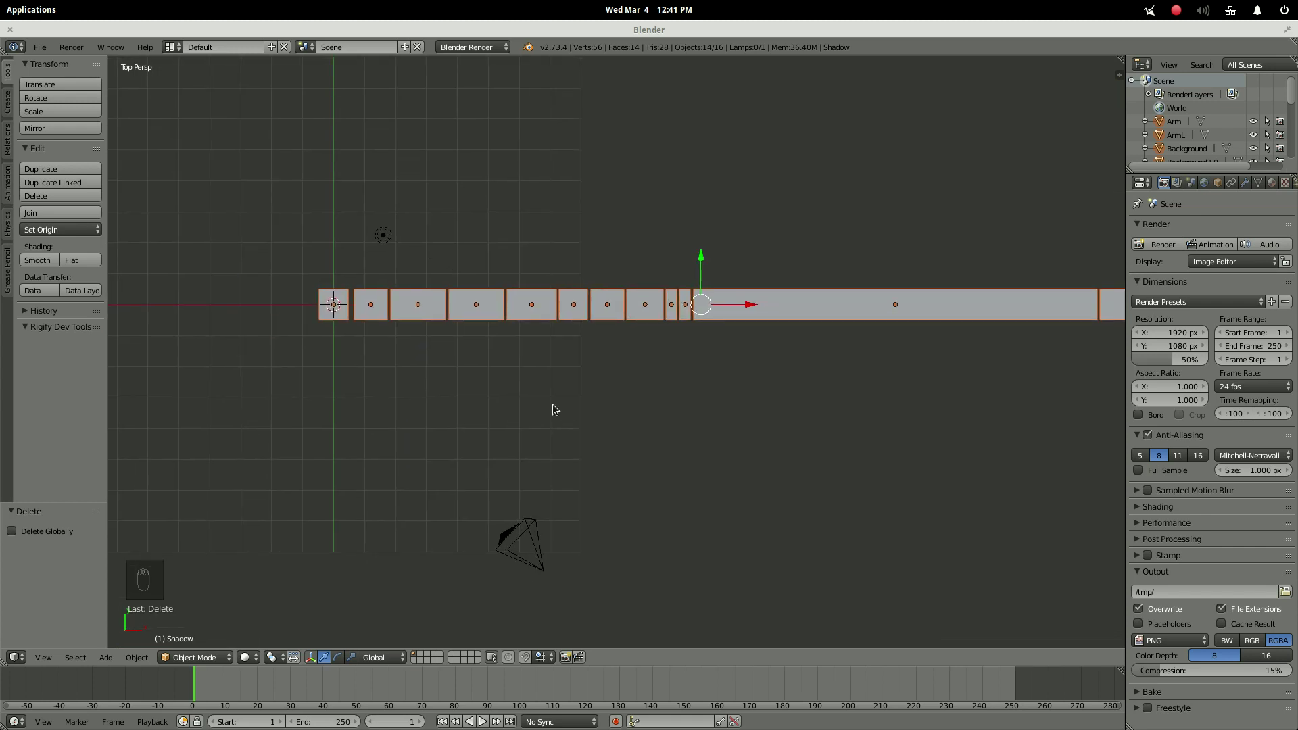
{"action": "middle_click", "coordinate": [539, 398]}
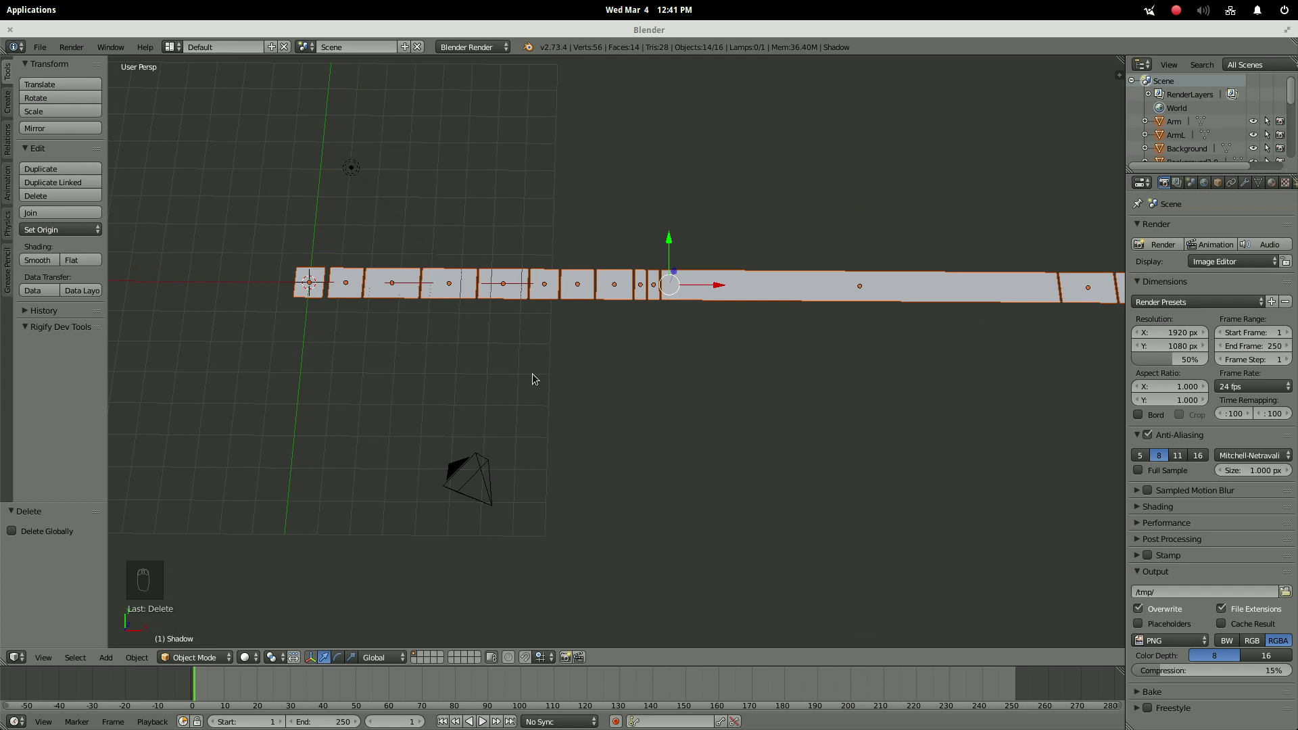
{"action": "key", "text": "KP_0"}
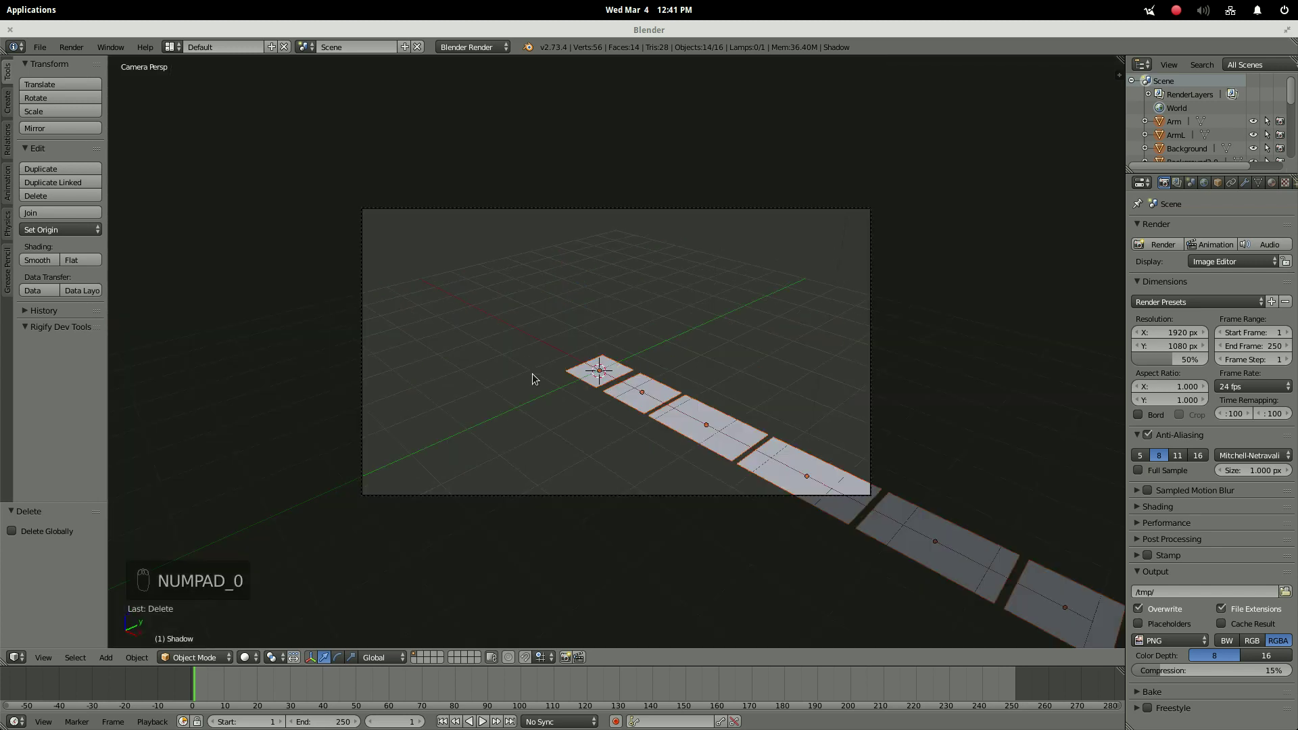
{"action": "key", "text": "KP_1"}
{"action": "key", "text": "KP_5"}
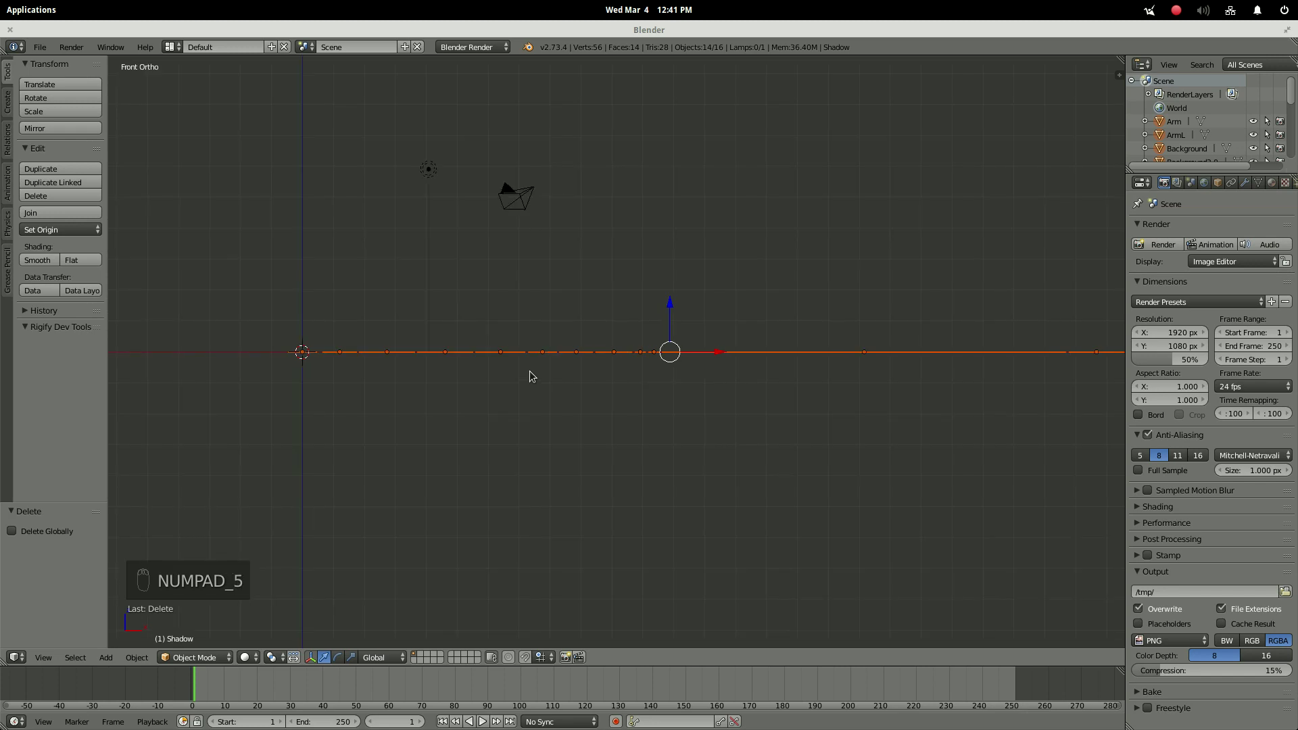
Check the Right view, return to an angled view and snap the 3D cursor to center.
{"action": "key", "text": "KP_3"}
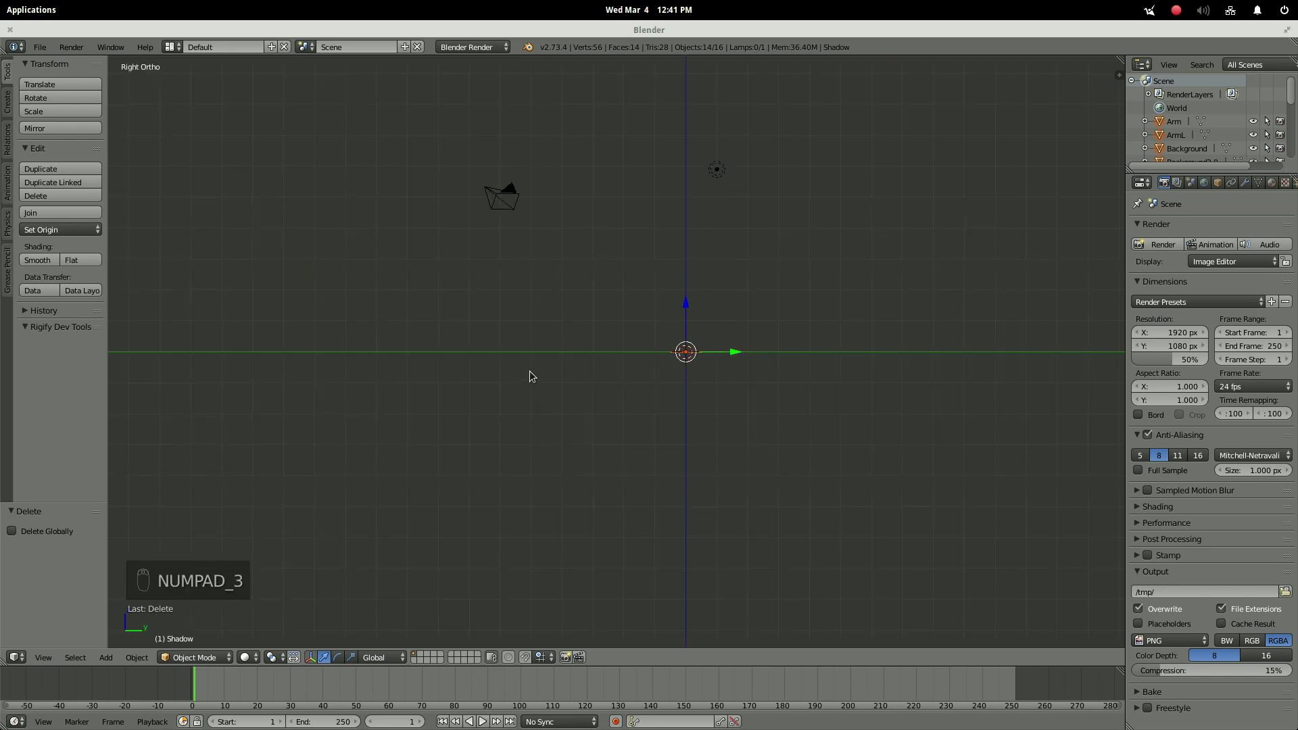
{"action": "key", "text": "KP_1"}
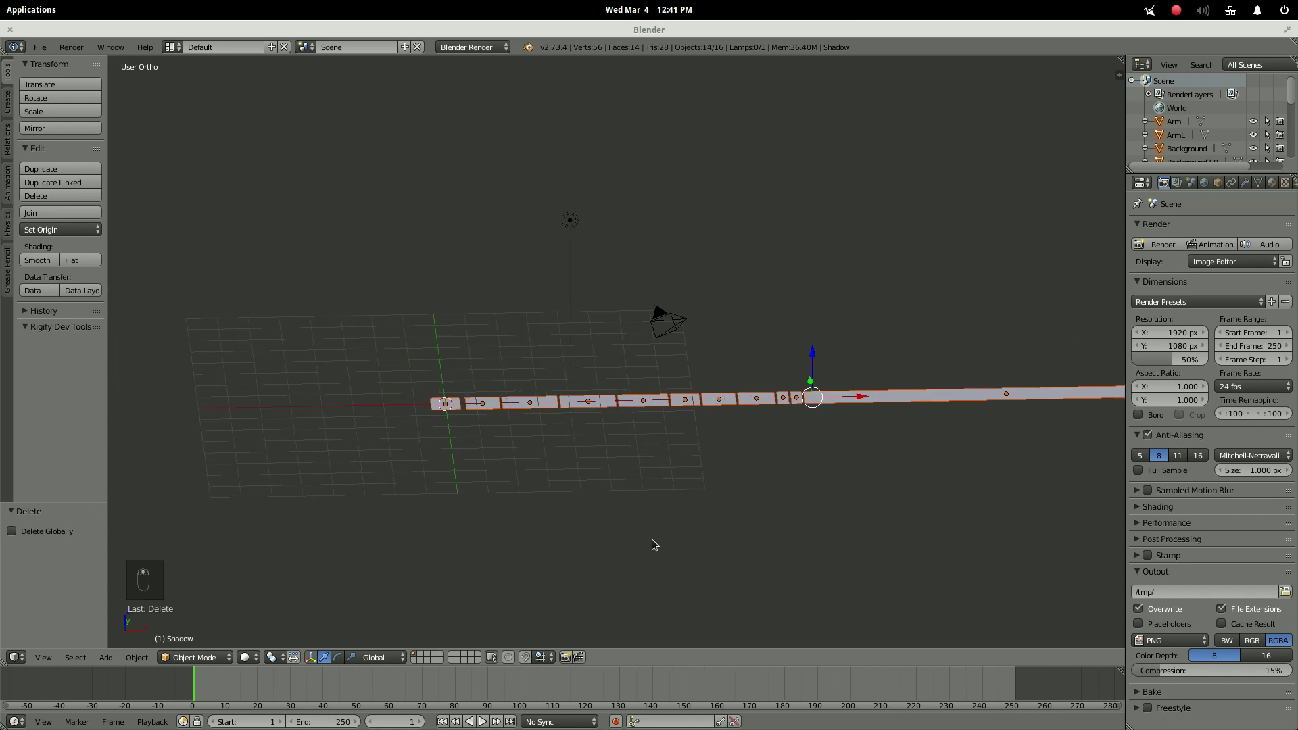
{"action": "left_click_drag", "start_coordinate": [658, 537], "coordinate": [376, 153]}
{"action": "left_click_drag", "start_coordinate": [376, 152], "coordinate": [741, 160]}
Snap the cursor to the origin and rotate all planes 90° about X so they stand upright.
{"action": "key", "text": "shift+s"}
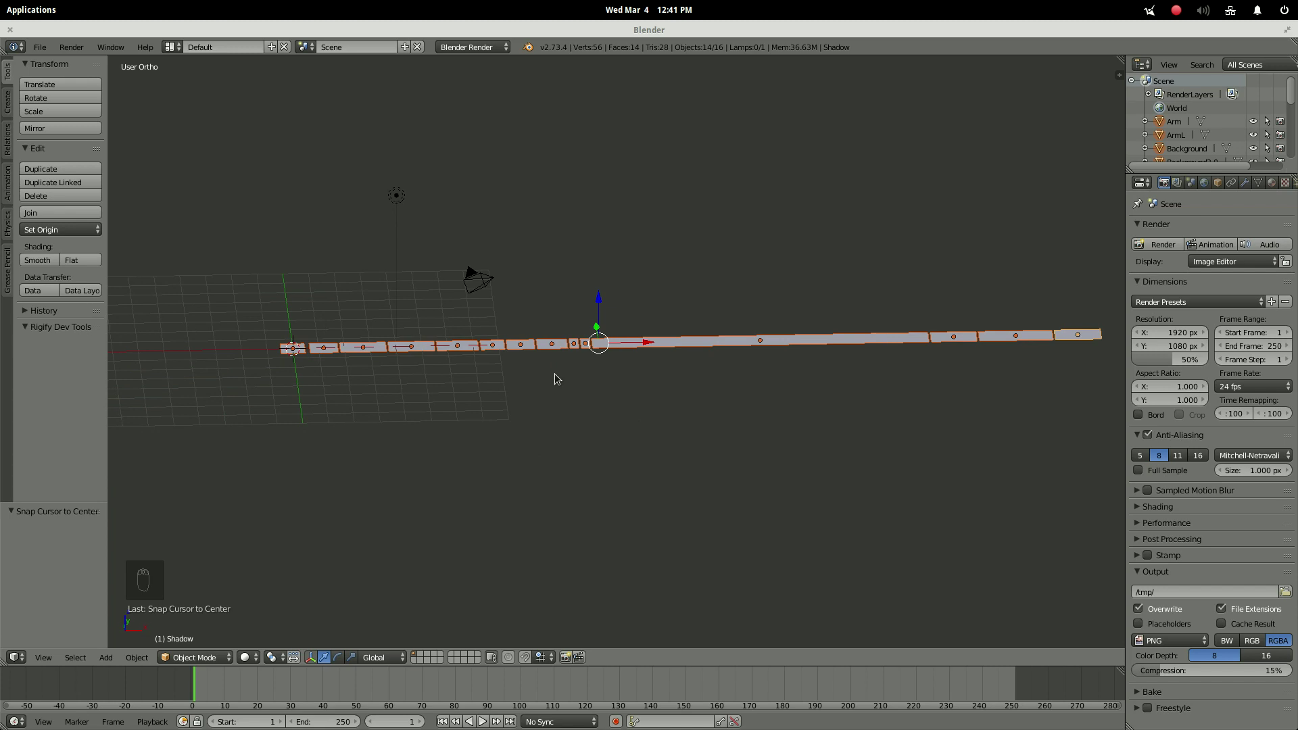
{"action": "left_click_drag", "start_coordinate": [588, 423], "coordinate": [572, 434]}
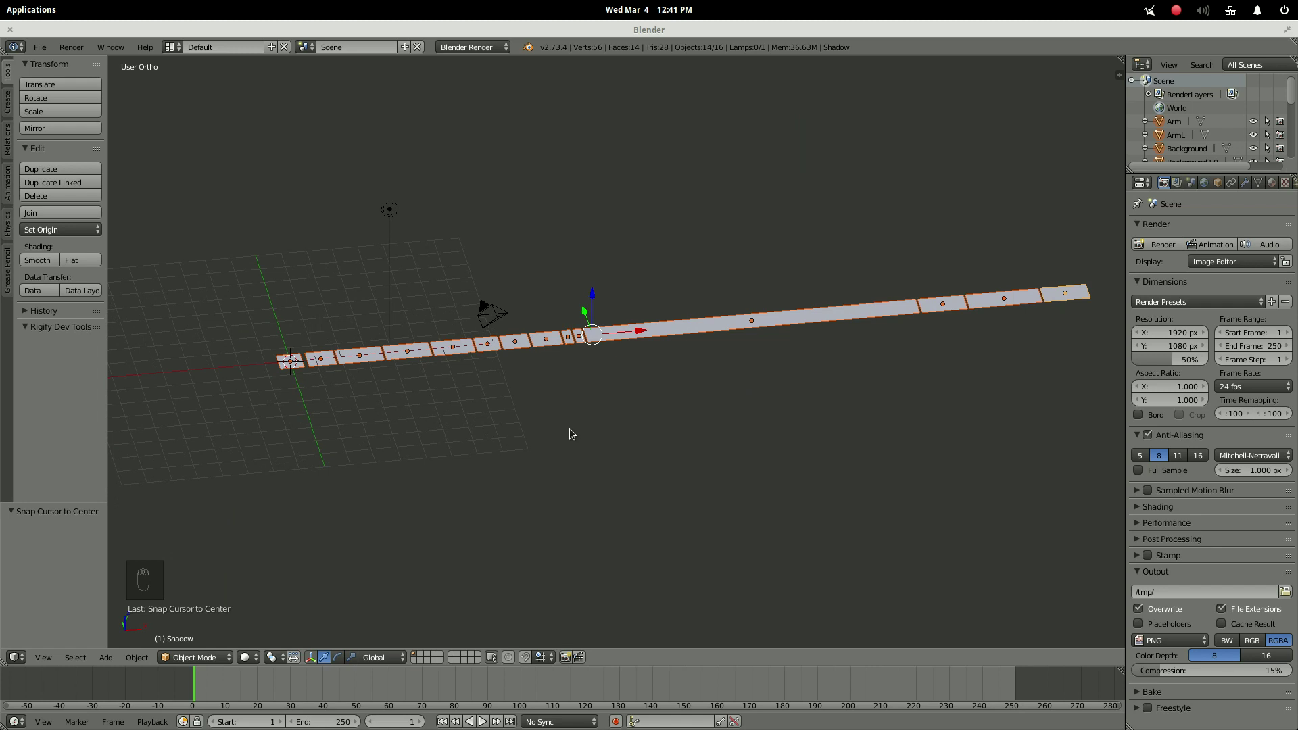
{"action": "key", "text": "r"}
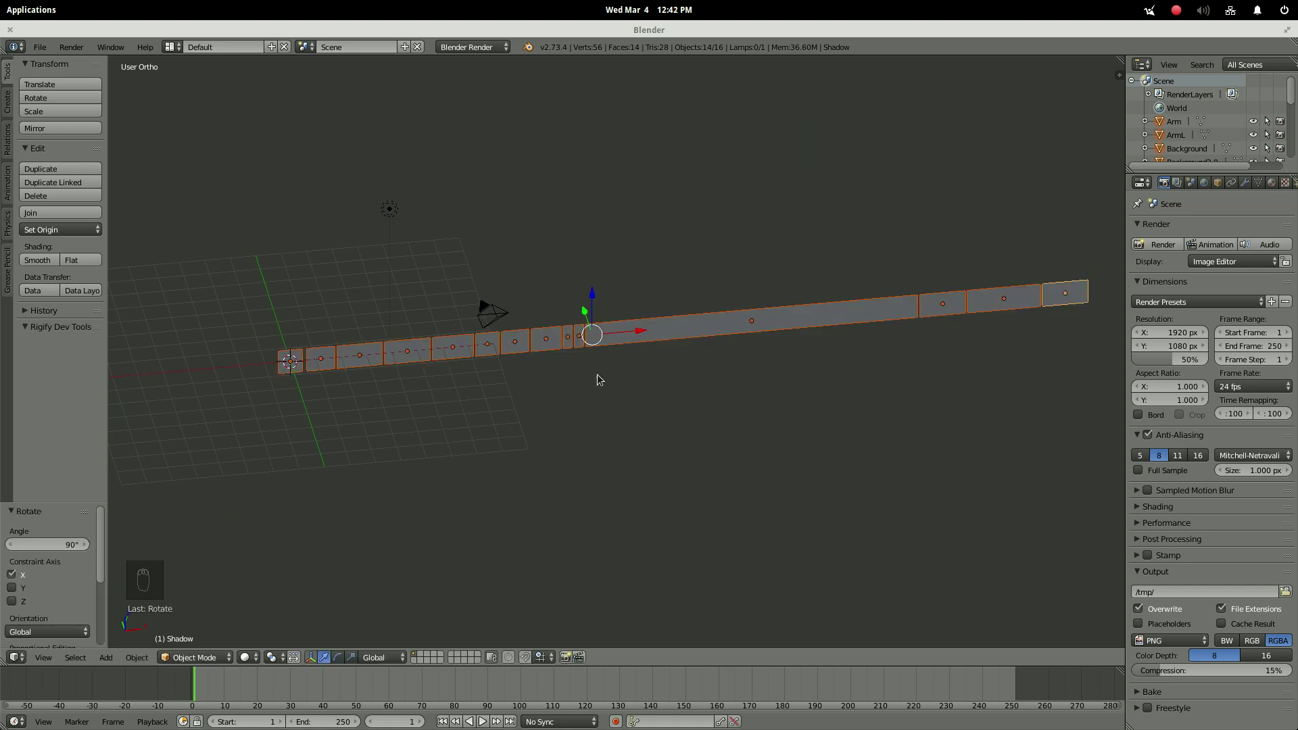
{"action": "left_click", "coordinate": [638, 330]}
Slide the upright row about 5.1 units left along X and view it in Front Ortho.
{"action": "left_click_drag", "start_coordinate": [482, 358], "coordinate": [551, 296]}
{"action": "key", "text": "KP_1"}
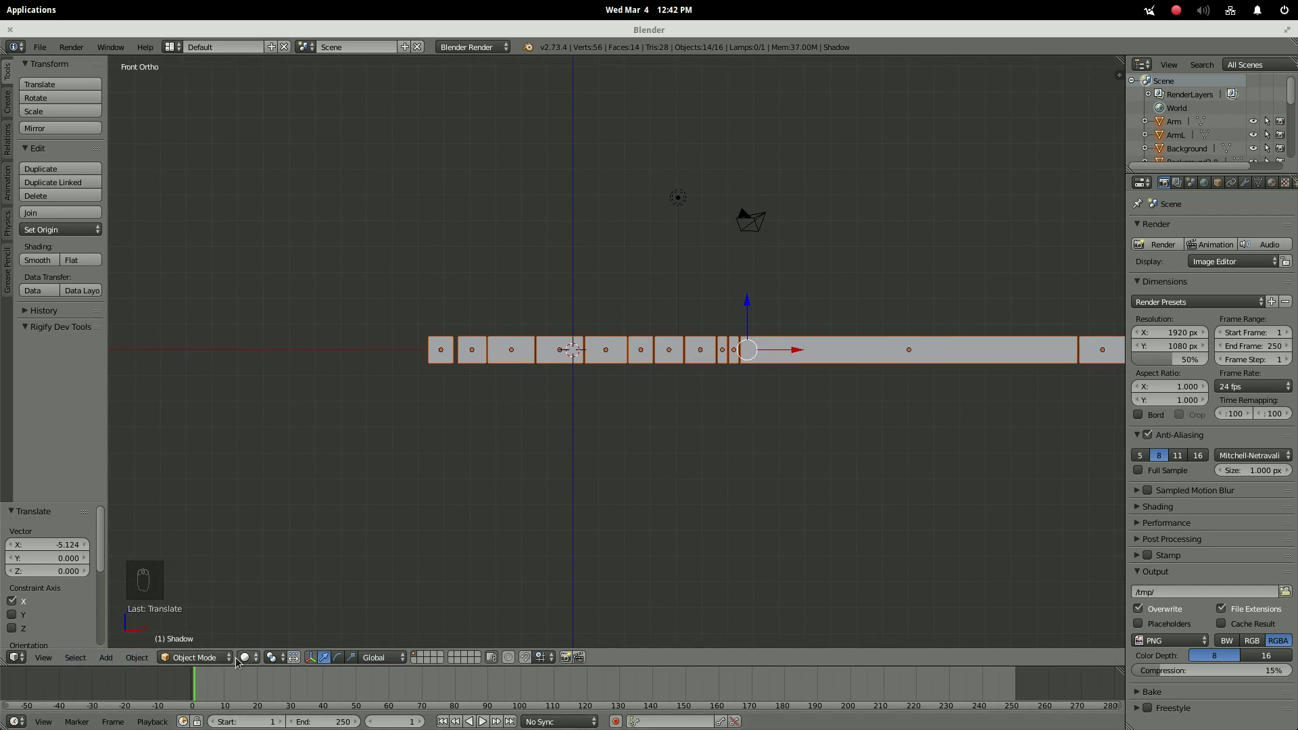
Frame all textured planes in view and align the scene camera to that view.
{"action": "left_click_drag", "start_coordinate": [251, 663], "coordinate": [726, 434]}
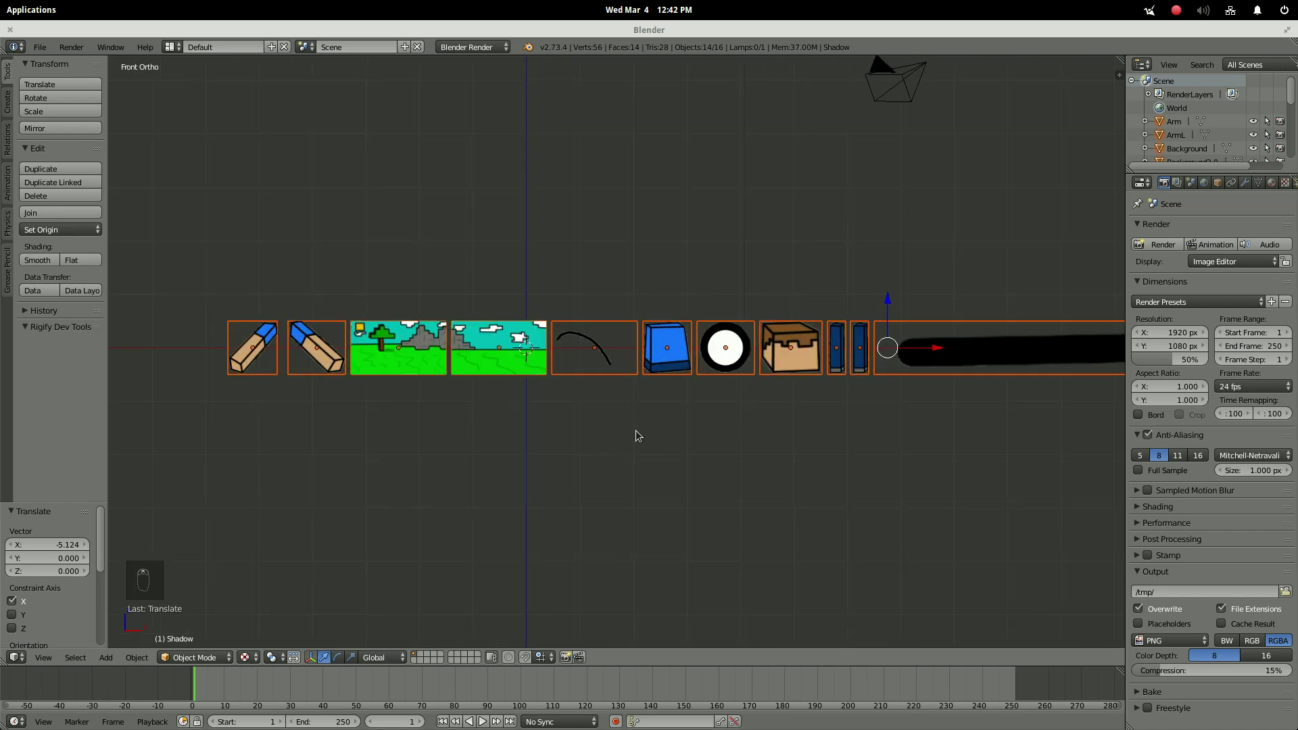
{"action": "middle_click", "coordinate": [338, 411]}
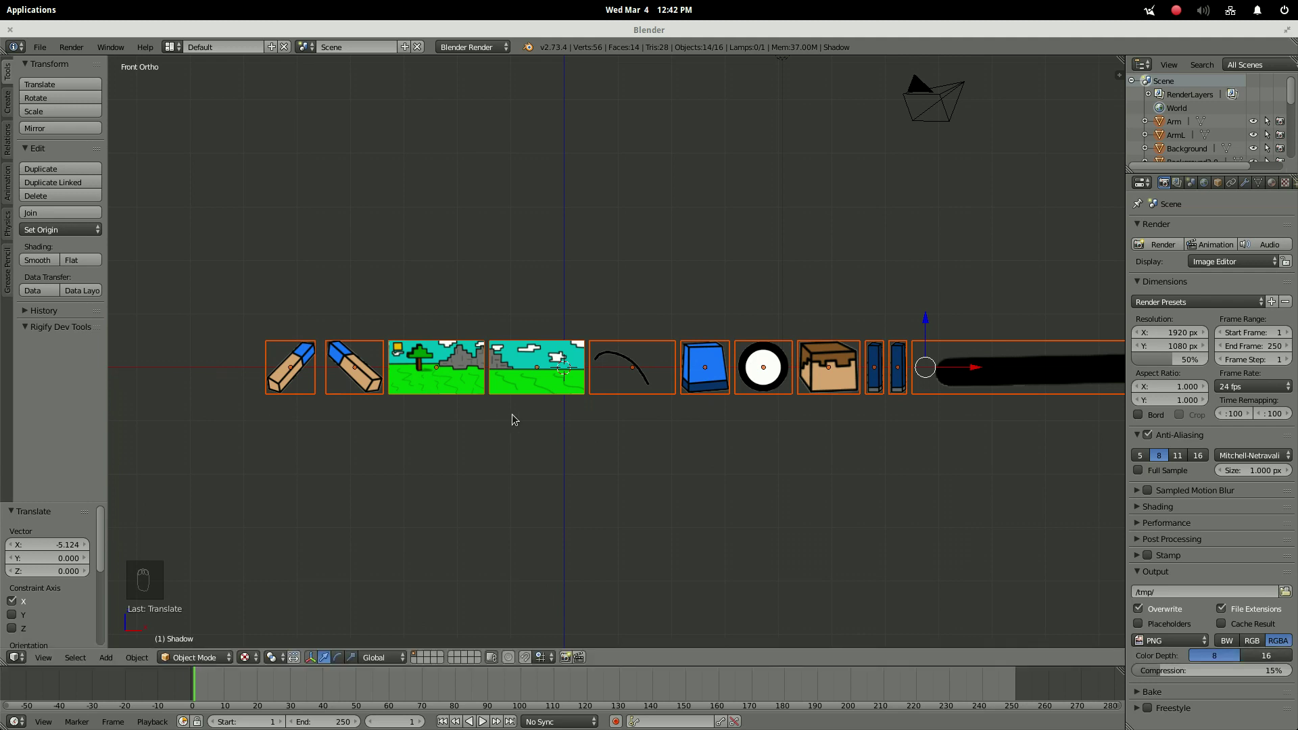
{"action": "key", "text": "ctrl+alt+KP_0"}
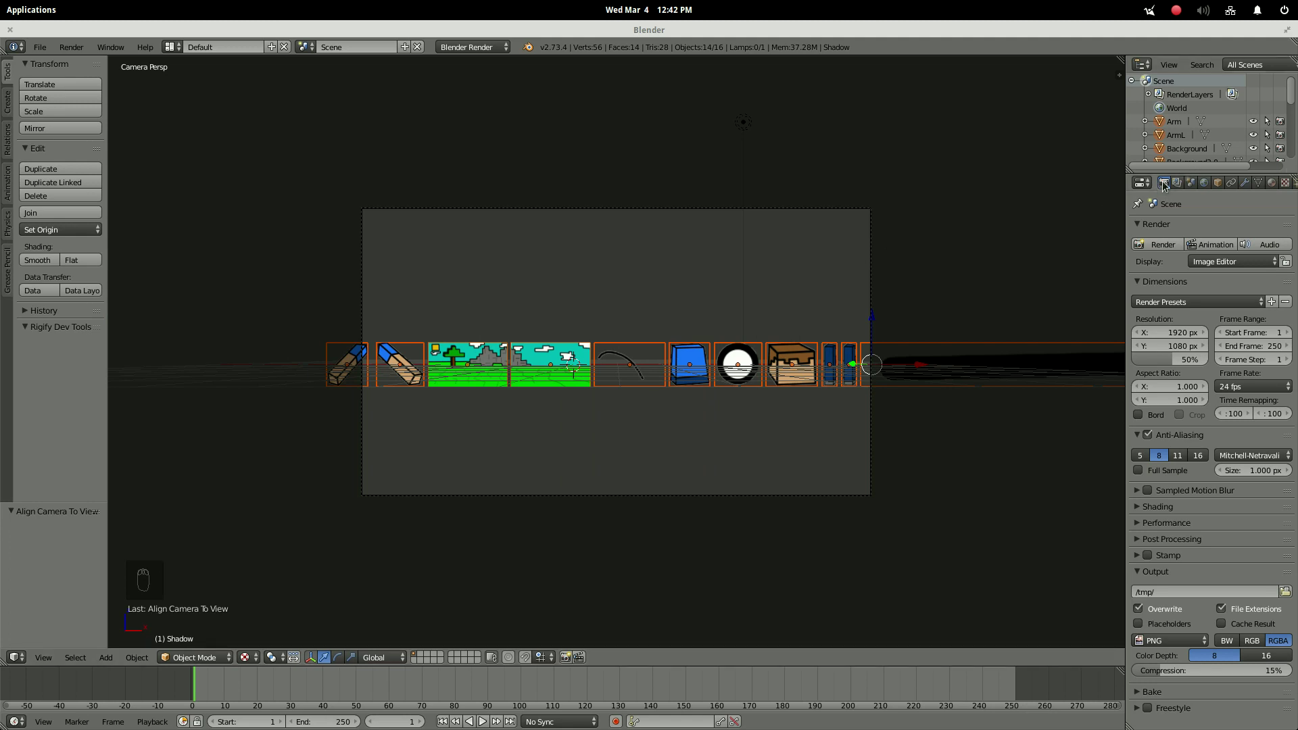
Set the camera to Orthographic with scale 7.314 and check through the camera.
{"action": "left_click", "coordinate": [857, 240]}
{"action": "left_click_drag", "start_coordinate": [686, 263], "coordinate": [1248, 187]}
{"action": "left_click_drag", "start_coordinate": [1248, 187], "coordinate": [1212, 269]}
{"action": "key", "text": "KP_0"}
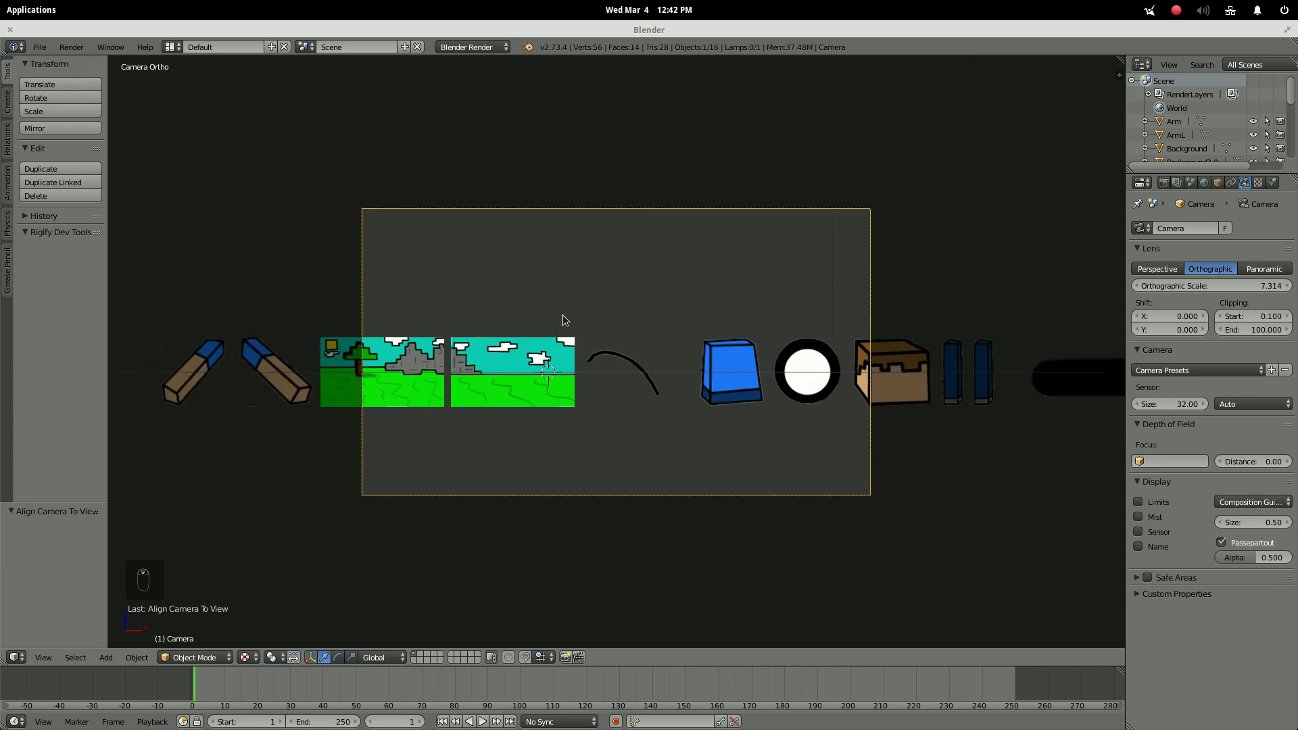
Move the landscape plane out of the row into the camera frame and scale it about 3.99.
{"action": "right_click", "coordinate": [507, 374]}
{"action": "key", "text": "g"}
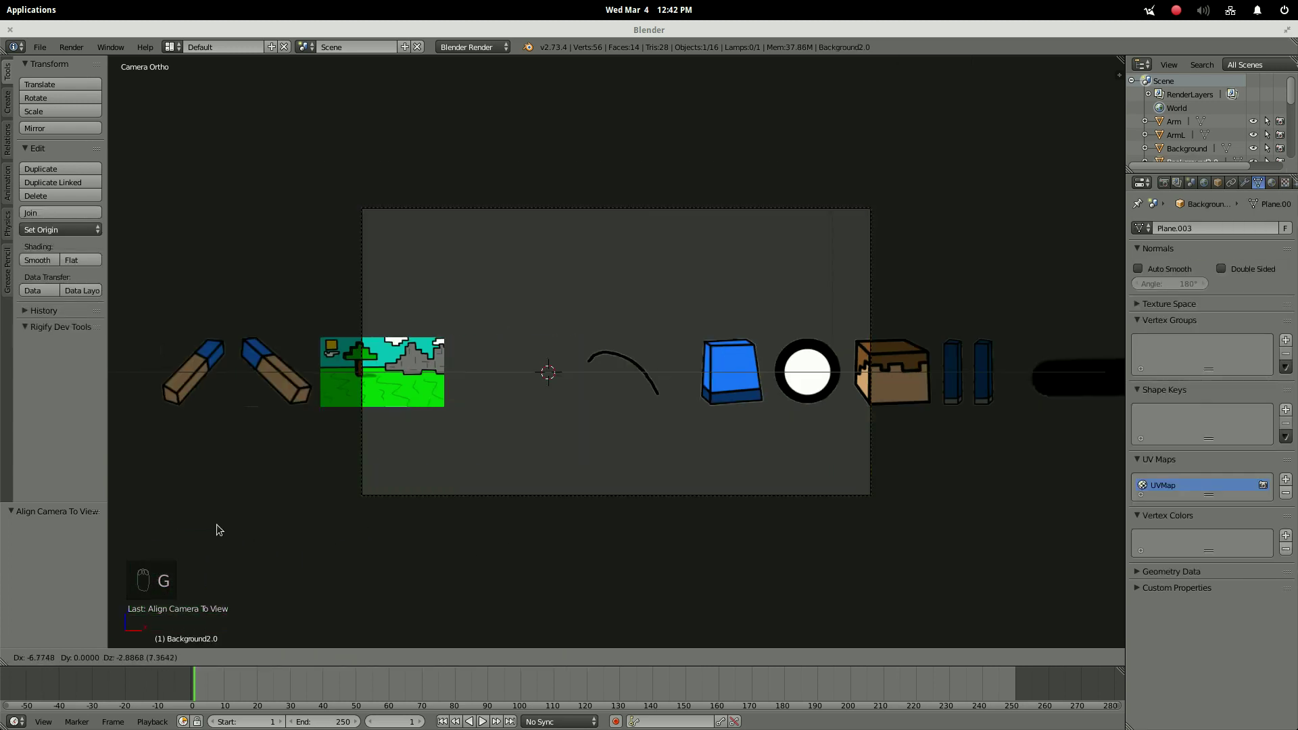
{"action": "left_click_drag", "start_coordinate": [416, 377], "coordinate": [693, 368]}
{"action": "key", "text": "g"}
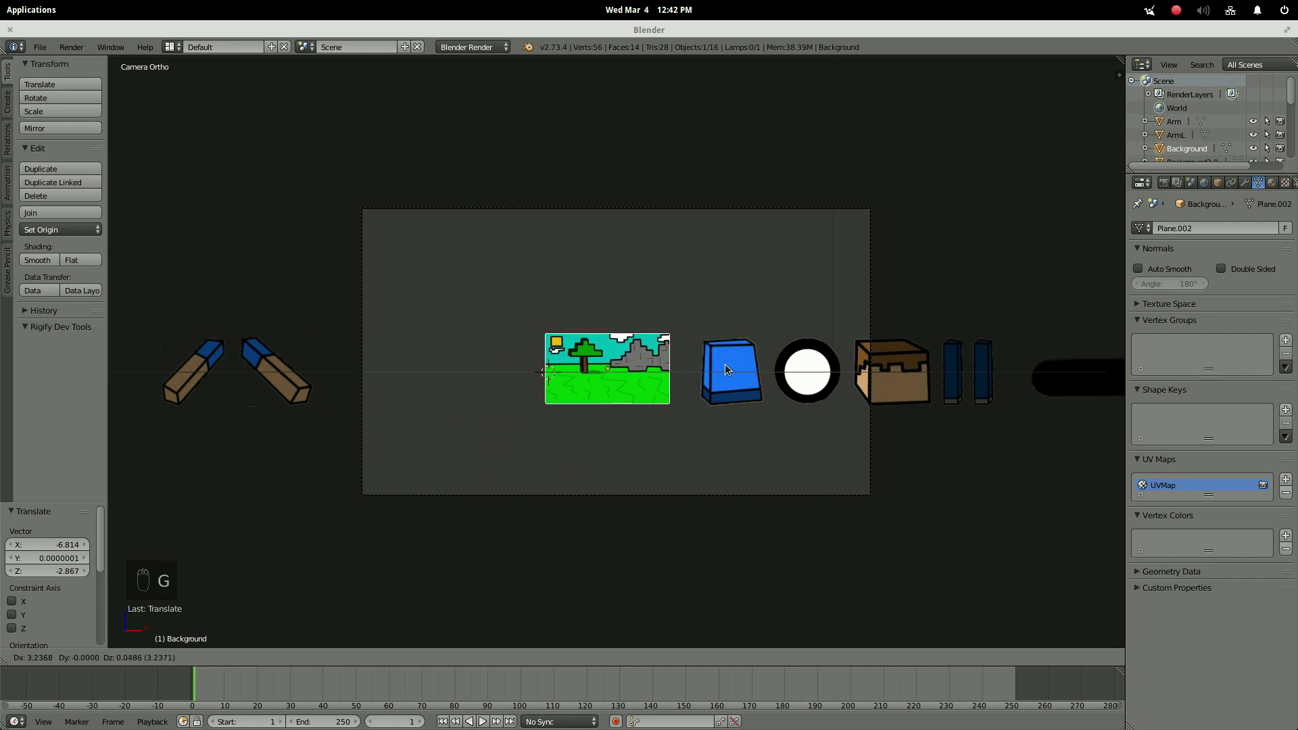
{"action": "key", "text": "s"}
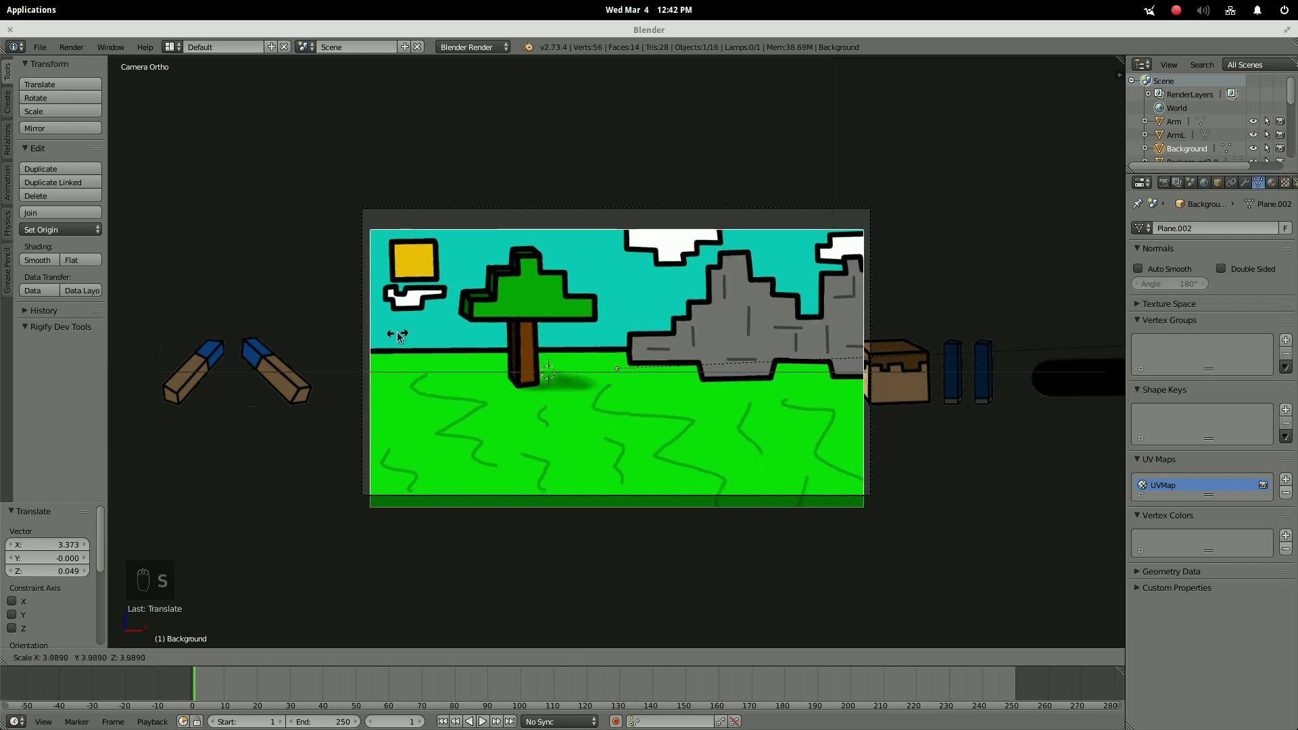
Fine-tune the landscape's scale and position so its scenery fills the frame.
{"action": "key", "text": "g"}
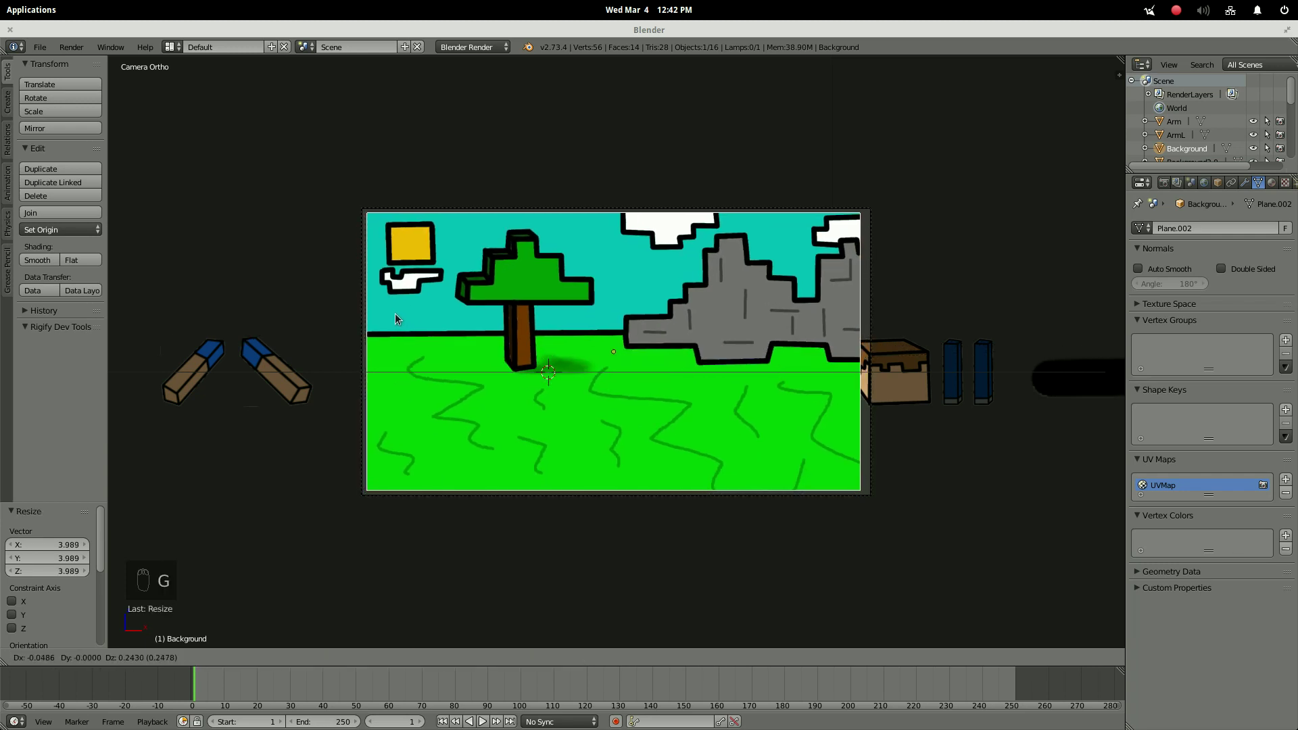
{"action": "key", "text": "s"}
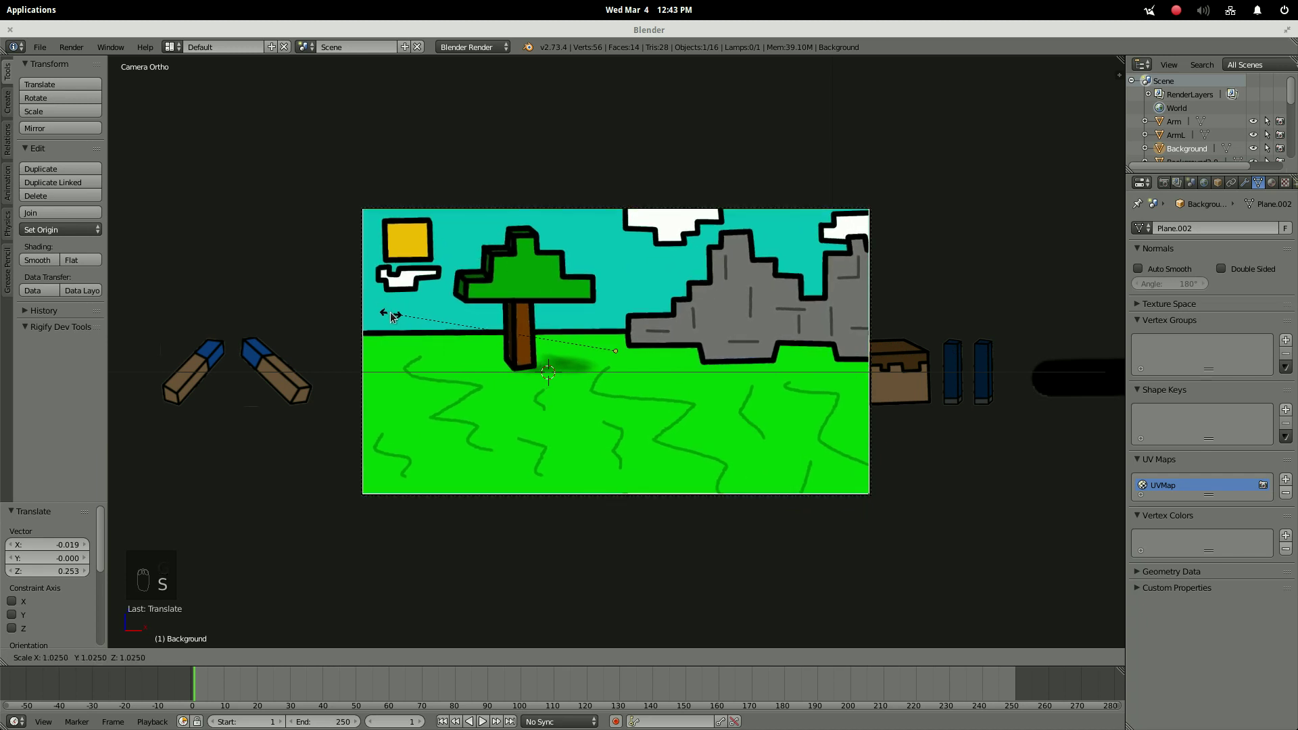
{"action": "key", "text": "s"}
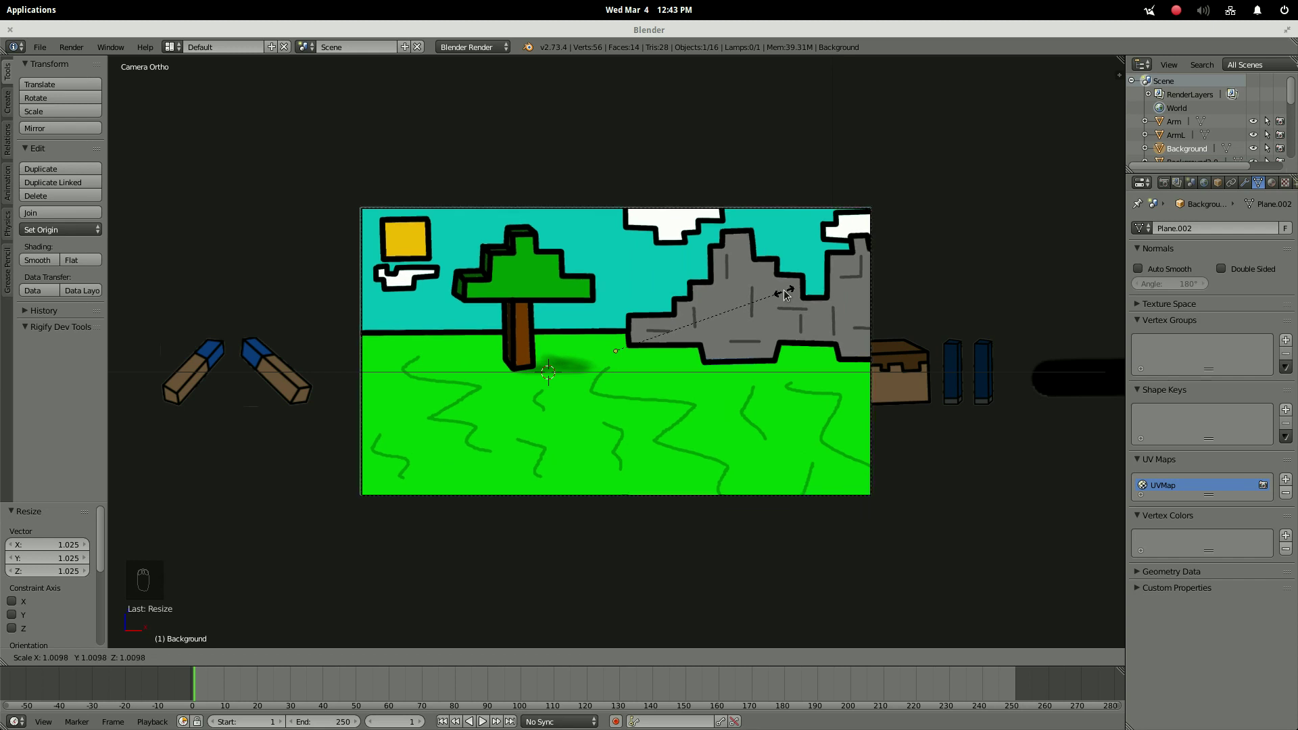
{"action": "left_click_drag", "start_coordinate": [620, 301], "coordinate": [670, 354]}
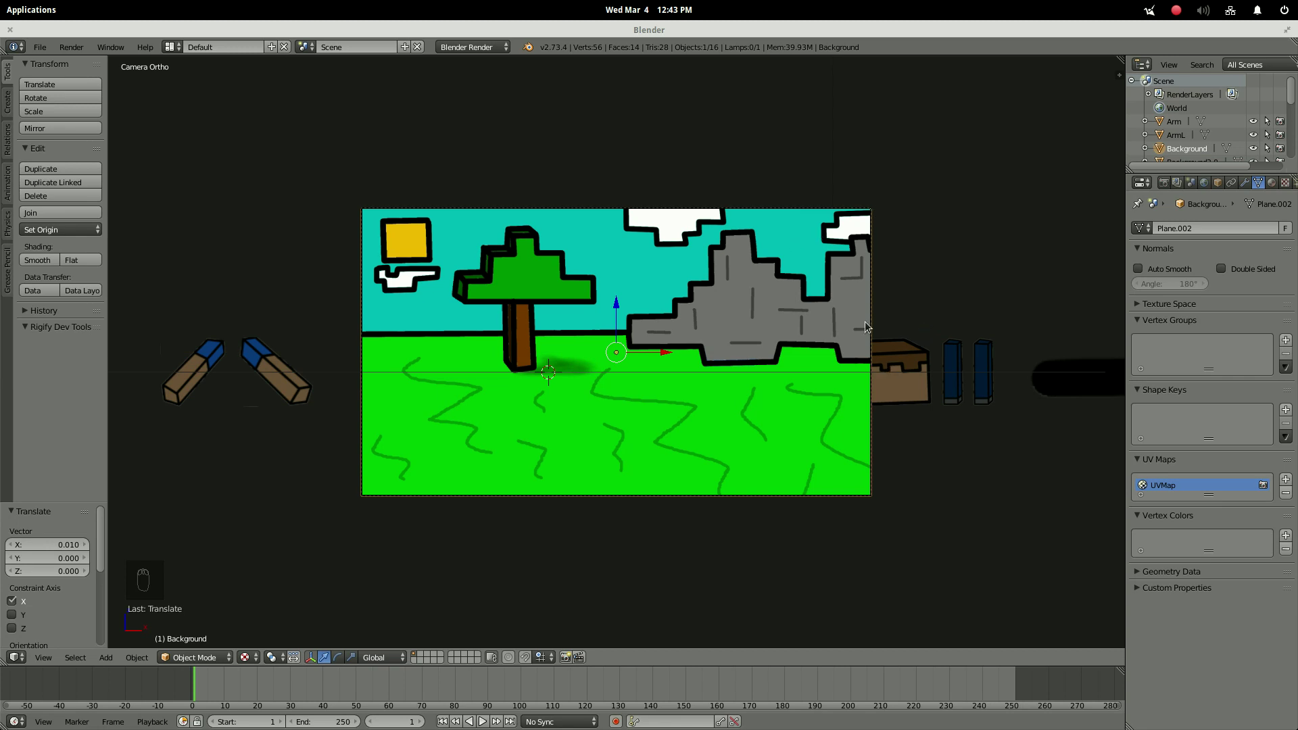
Push the landscape backdrop about 13.5 units back along Y behind the character pieces.
{"action": "left_click_drag", "start_coordinate": [868, 324], "coordinate": [907, 353]}
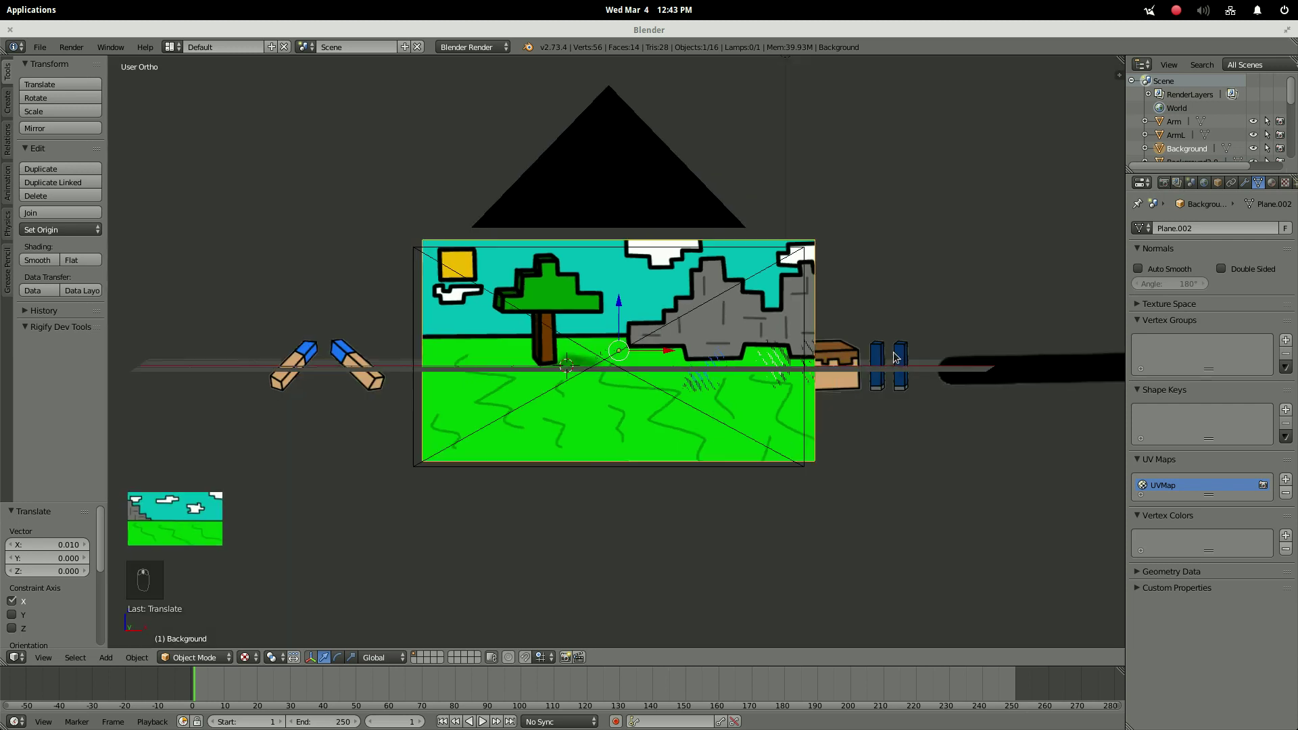
{"action": "left_click_drag", "start_coordinate": [783, 388], "coordinate": [786, 350]}
{"action": "left_click_drag", "start_coordinate": [786, 350], "coordinate": [822, 347]}
{"action": "key", "text": "KP_0"}
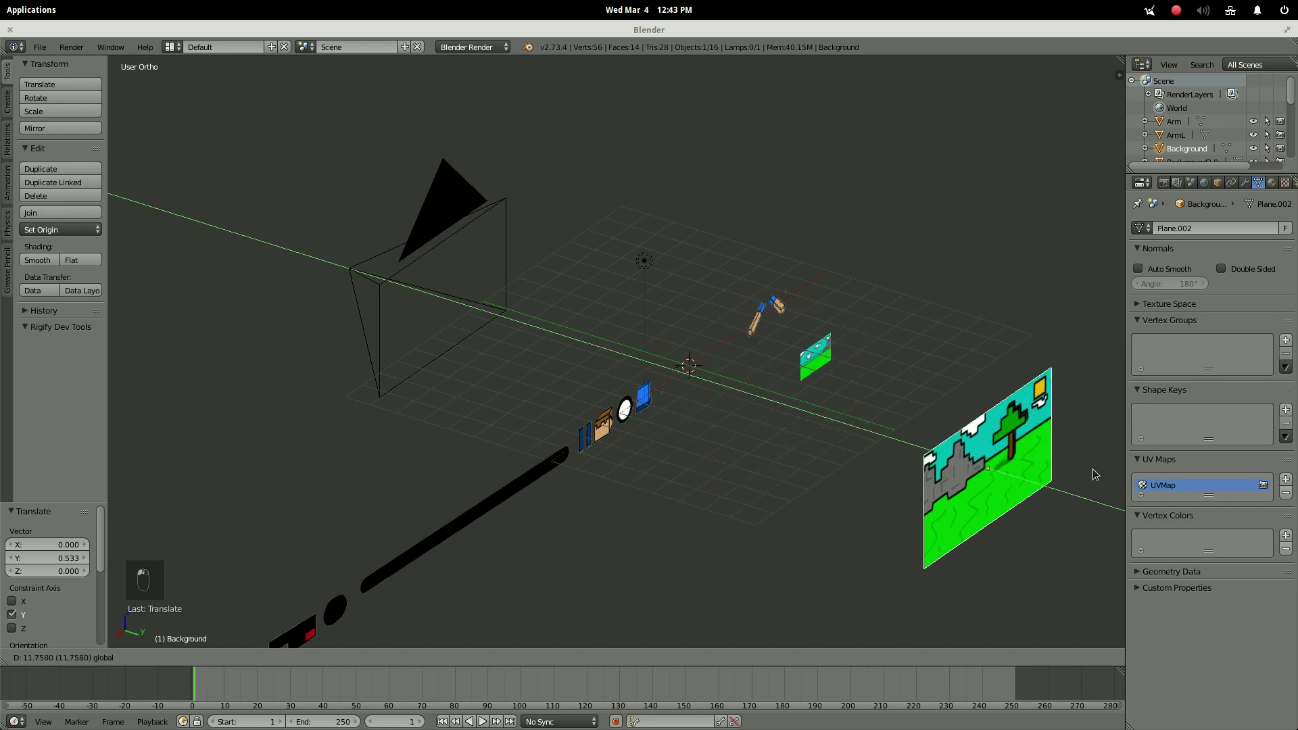
{"action": "key", "text": "KP_0"}
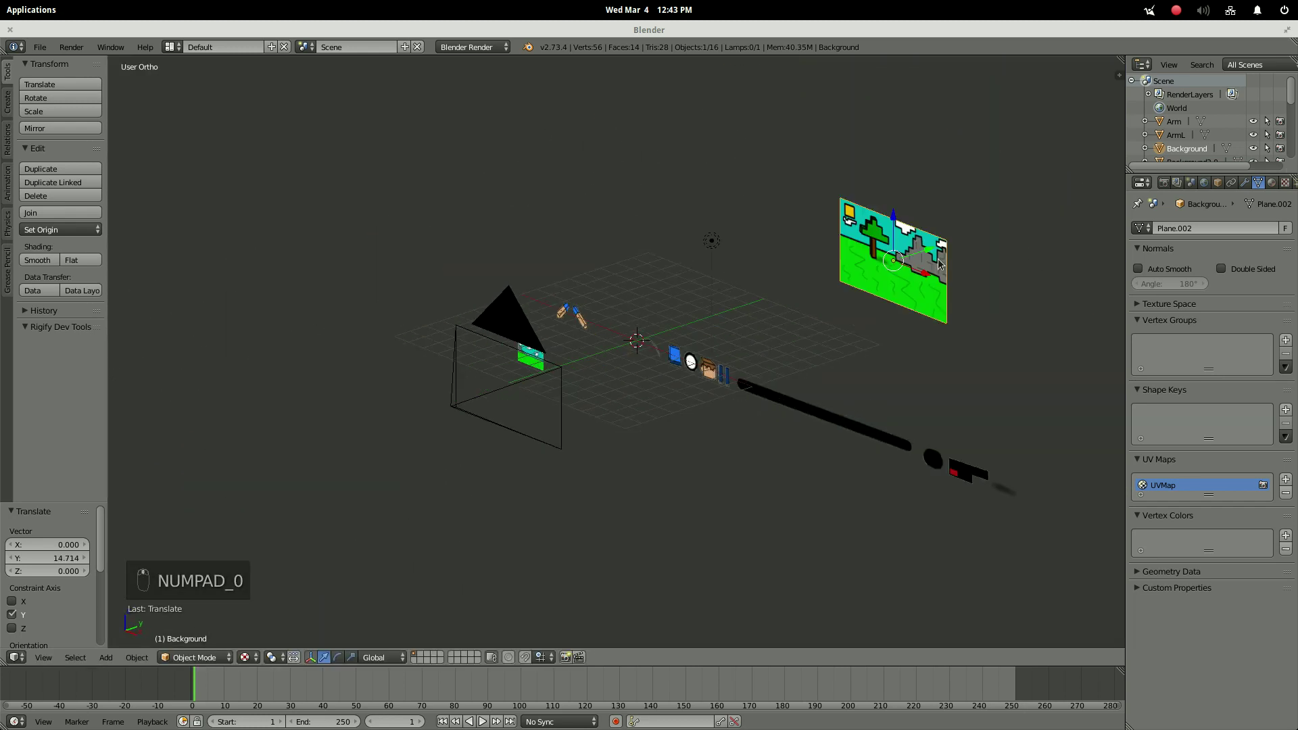
{"action": "left_click_drag", "start_coordinate": [927, 254], "coordinate": [720, 340]}
{"action": "middle_click", "coordinate": [717, 373]}
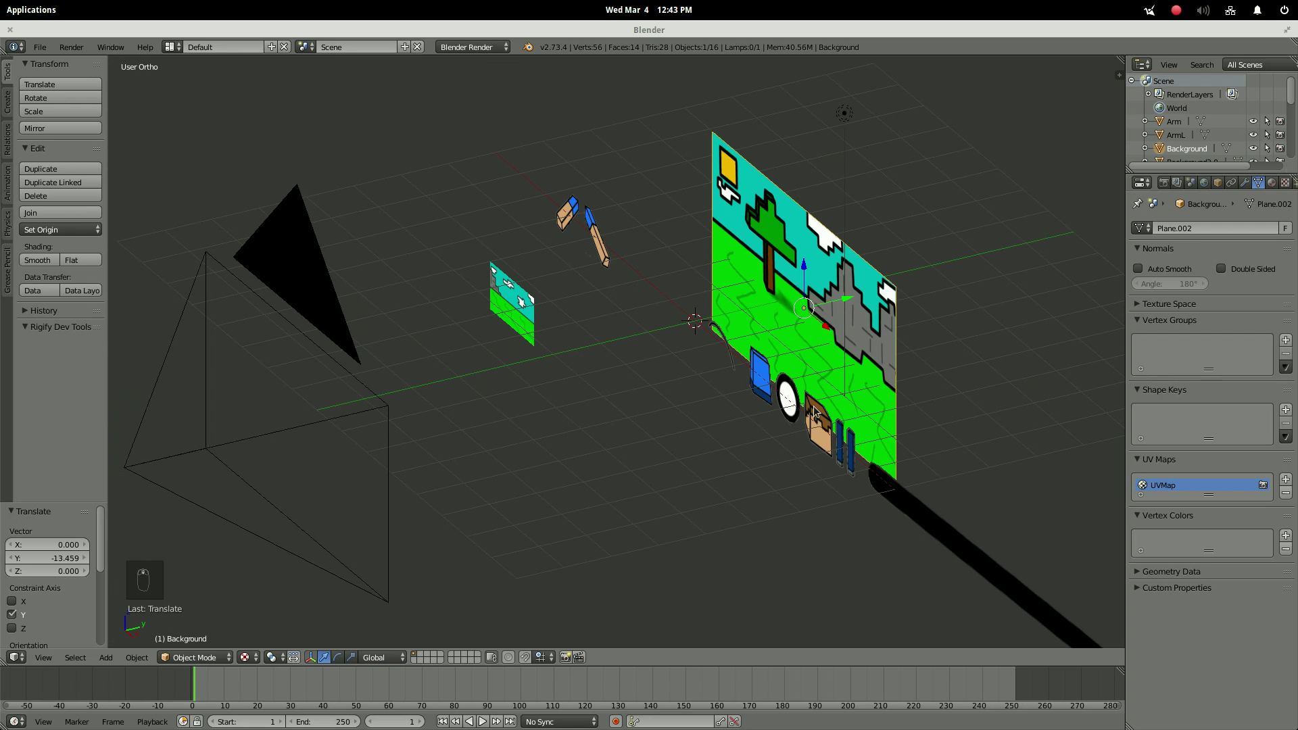
Move the body piece onto the landscape in camera view and resize it.
{"action": "key", "text": "KP_0"}
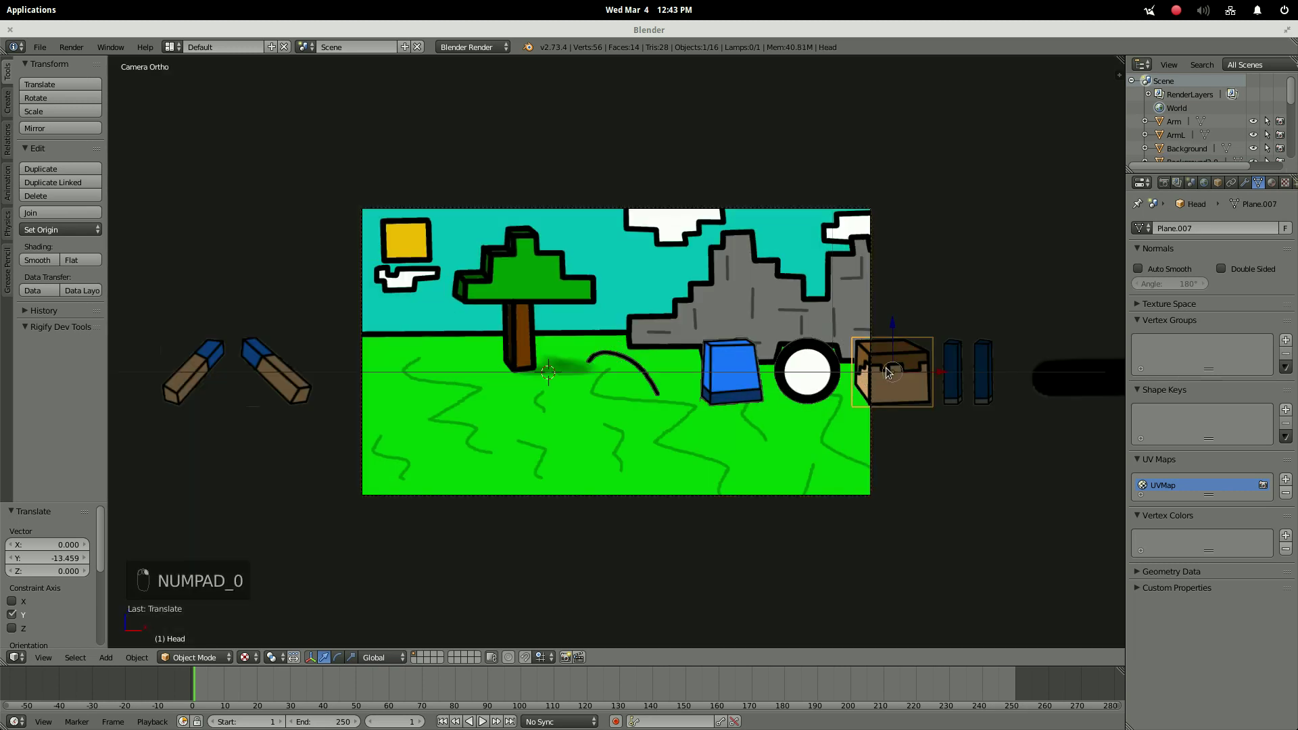
{"action": "key", "text": "g"}
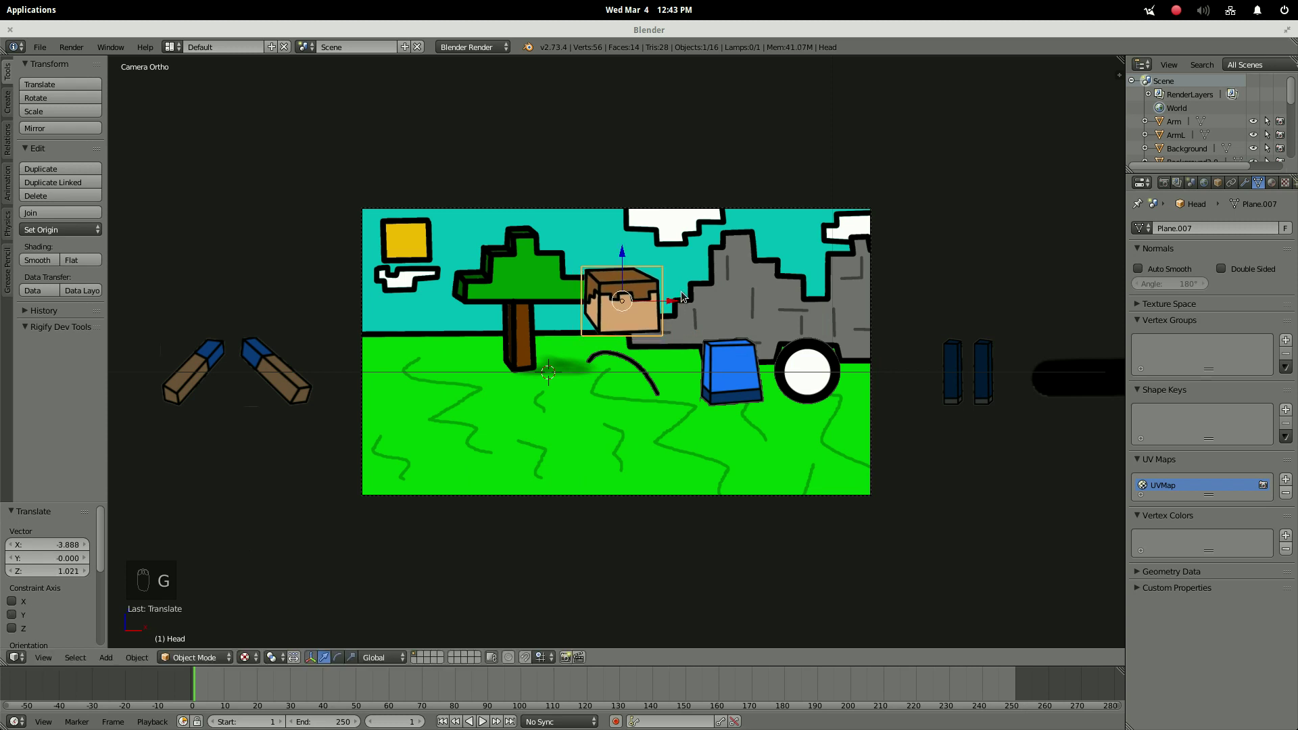
{"action": "key", "text": "s"}
{"action": "left_click_drag", "start_coordinate": [722, 369], "coordinate": [720, 303]}
{"action": "key", "text": "s"}
{"action": "key", "text": "s"}
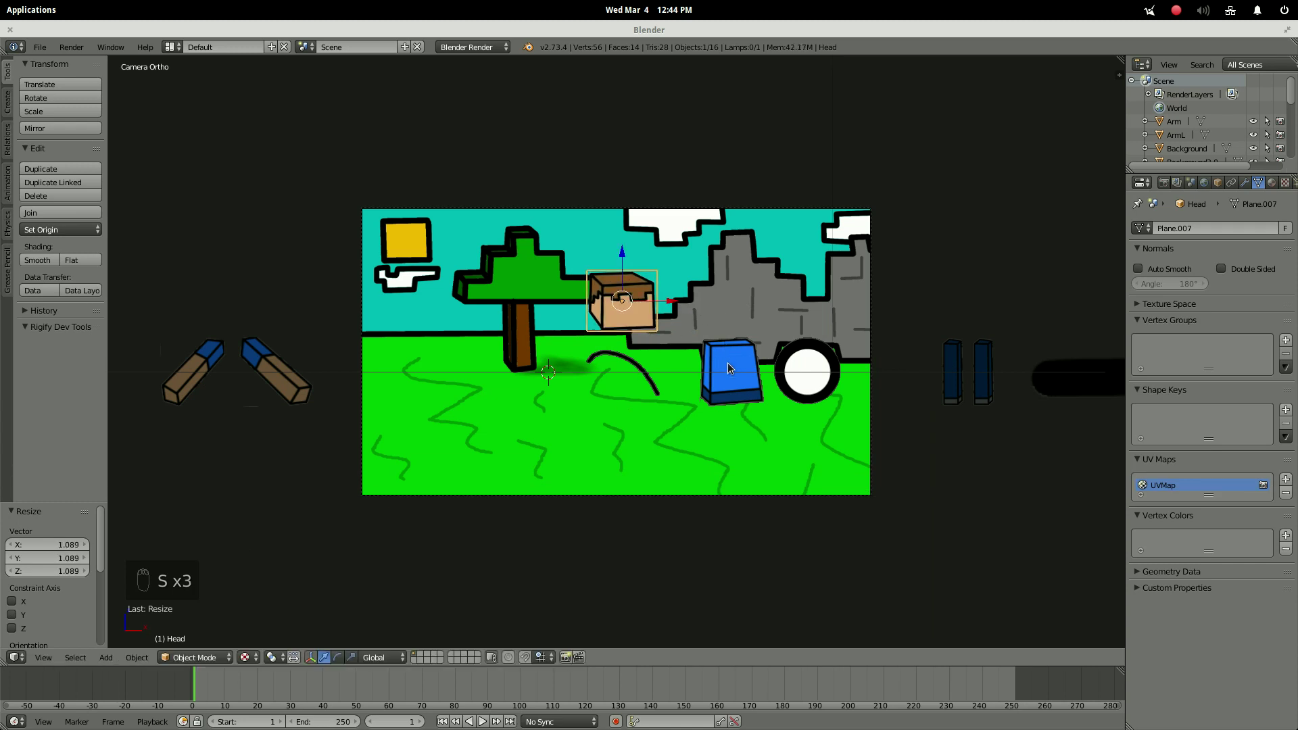
{"action": "left_click_drag", "start_coordinate": [730, 367], "coordinate": [693, 345]}
Scale the head and slide it along X onto the top of the body.
{"action": "key", "text": "g"}
{"action": "key", "text": "s"}
{"action": "left_click", "coordinate": [720, 344]}
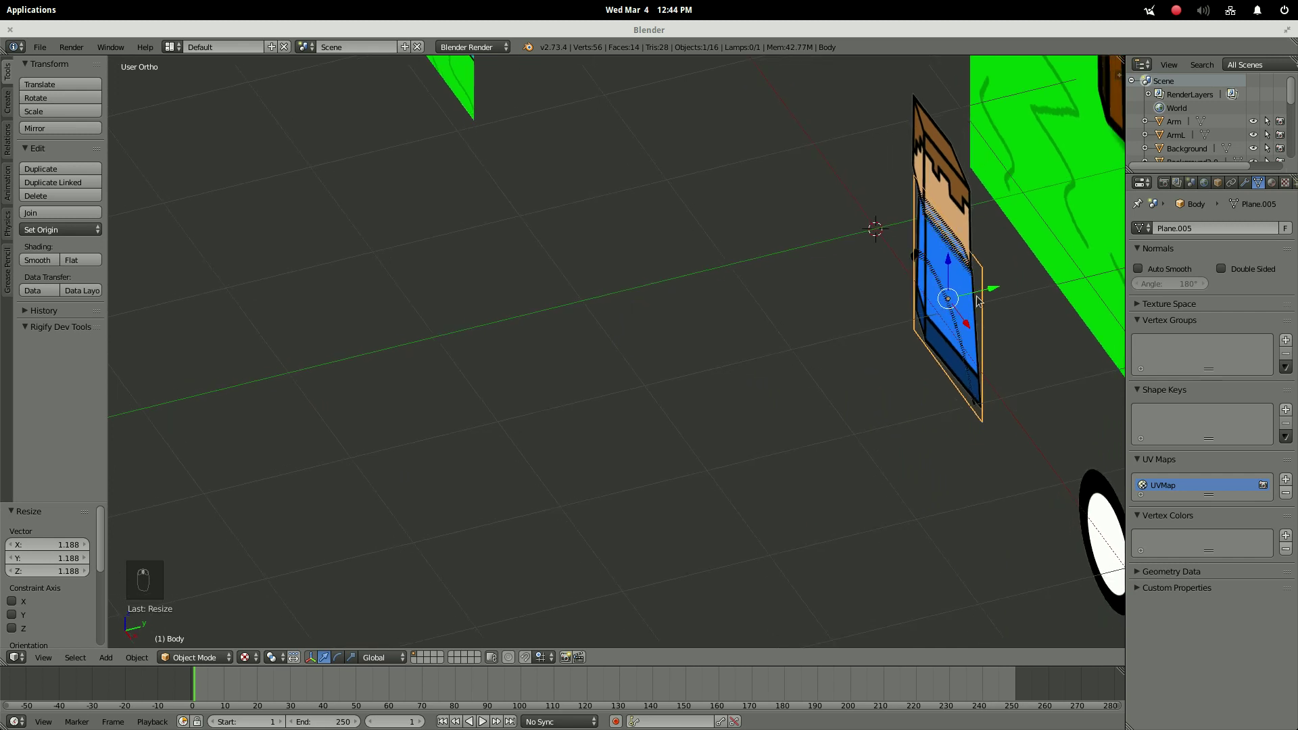
{"action": "left_click_drag", "start_coordinate": [992, 292], "coordinate": [988, 293]}
{"action": "key", "text": "KP_0"}
{"action": "left_click_drag", "start_coordinate": [613, 276], "coordinate": [681, 251]}
{"action": "middle_click", "coordinate": [687, 262]}
Move and scale the first arm cutout into place at the character's left shoulder.
{"action": "left_click_drag", "start_coordinate": [648, 278], "coordinate": [248, 377]}
{"action": "left_click", "coordinate": [652, 428]}
{"action": "middle_click", "coordinate": [770, 358]}
{"action": "left_click_drag", "start_coordinate": [818, 325], "coordinate": [799, 326]}
{"action": "key", "text": "KP_0"}
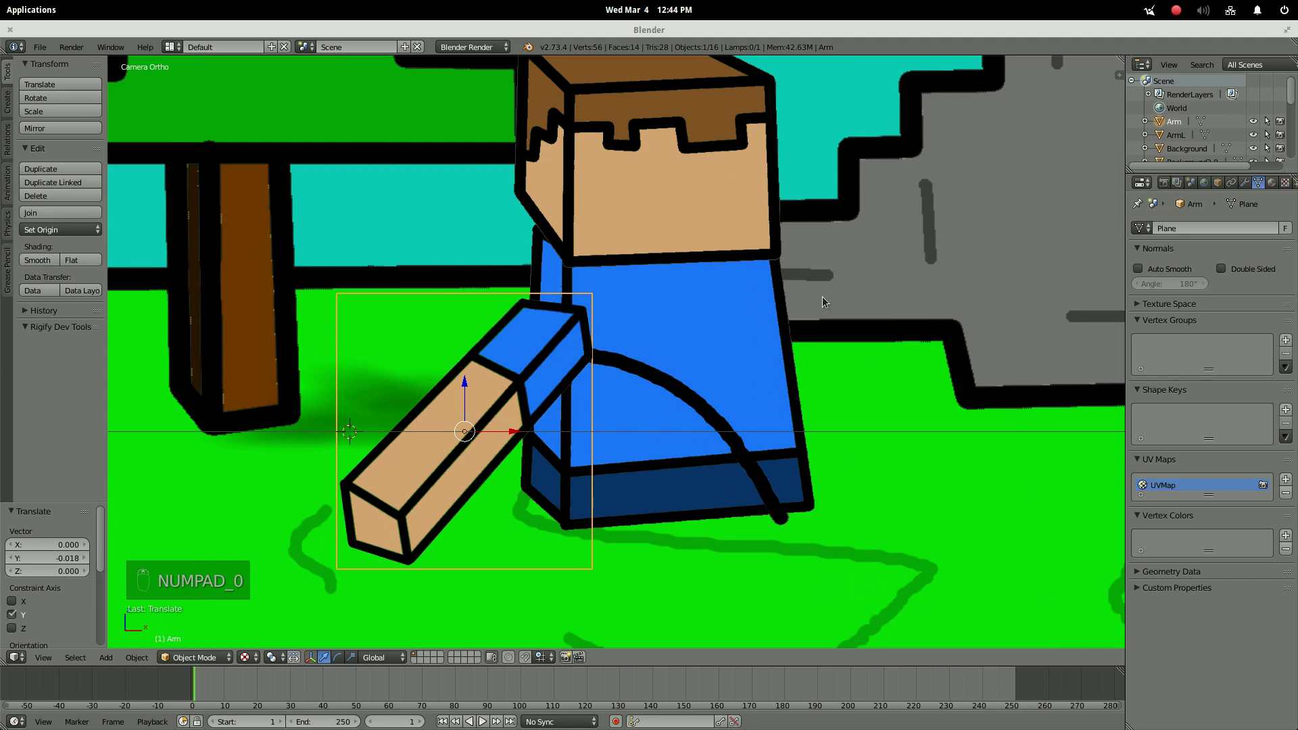
{"action": "key", "text": "s"}
{"action": "key", "text": "g"}
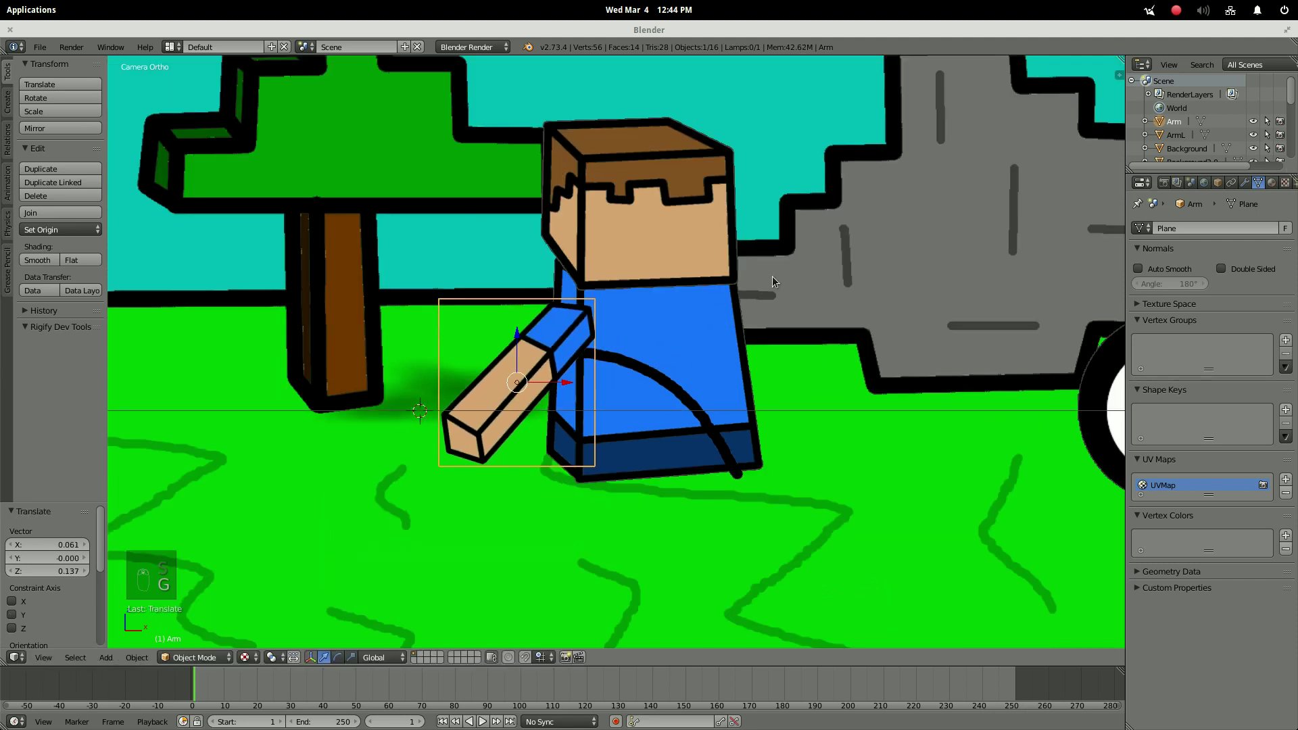
{"action": "left_click_drag", "start_coordinate": [293, 365], "coordinate": [775, 361]}
Place the second arm at the right shoulder and check both from the camera view.
{"action": "key", "text": "g"}
{"action": "middle_click", "coordinate": [772, 348]}
{"action": "key", "text": "s"}
{"action": "left_click", "coordinate": [942, 369]}
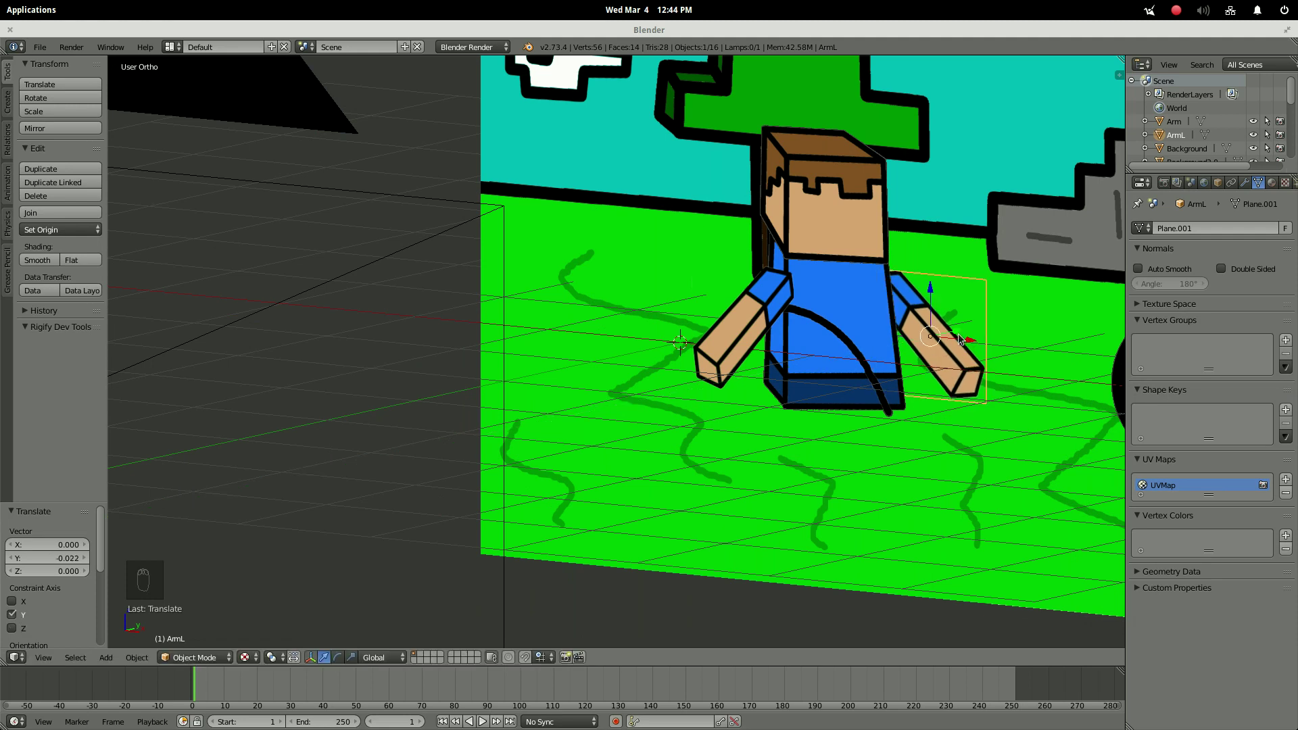
{"action": "key", "text": "KP_0"}
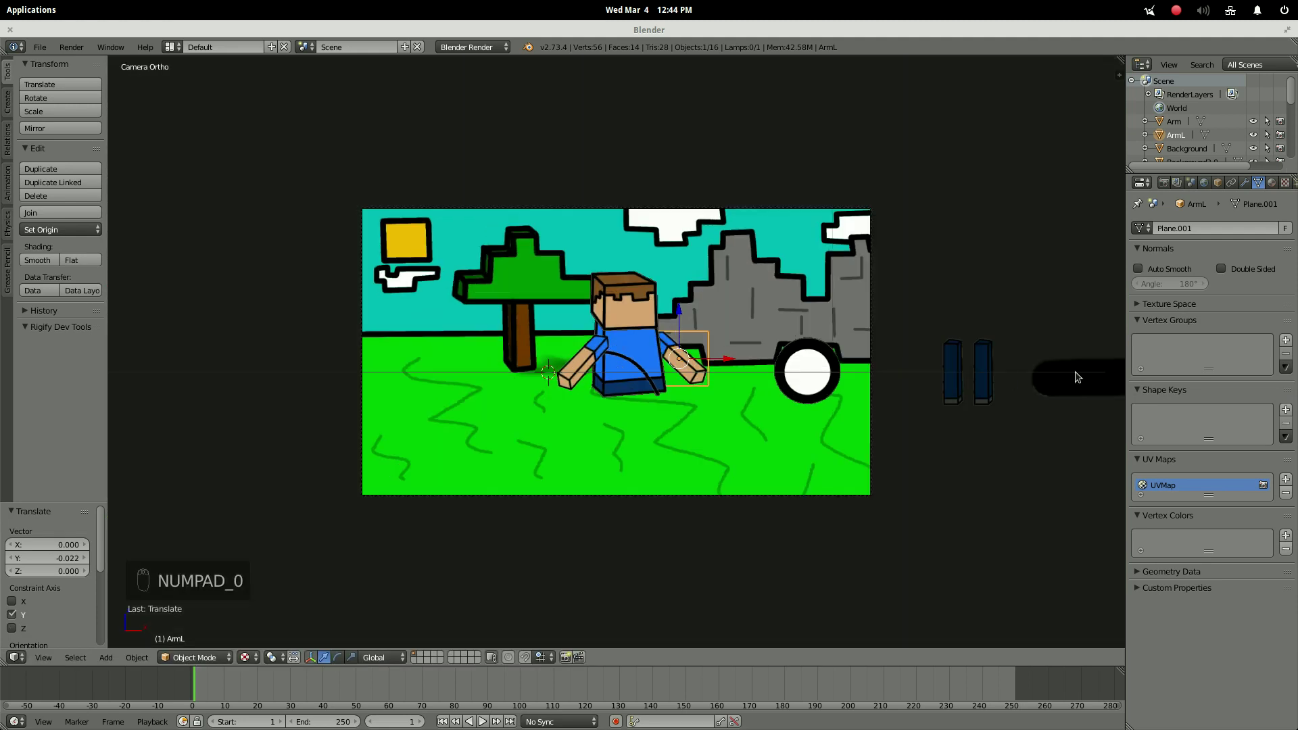
{"action": "key", "text": "g"}
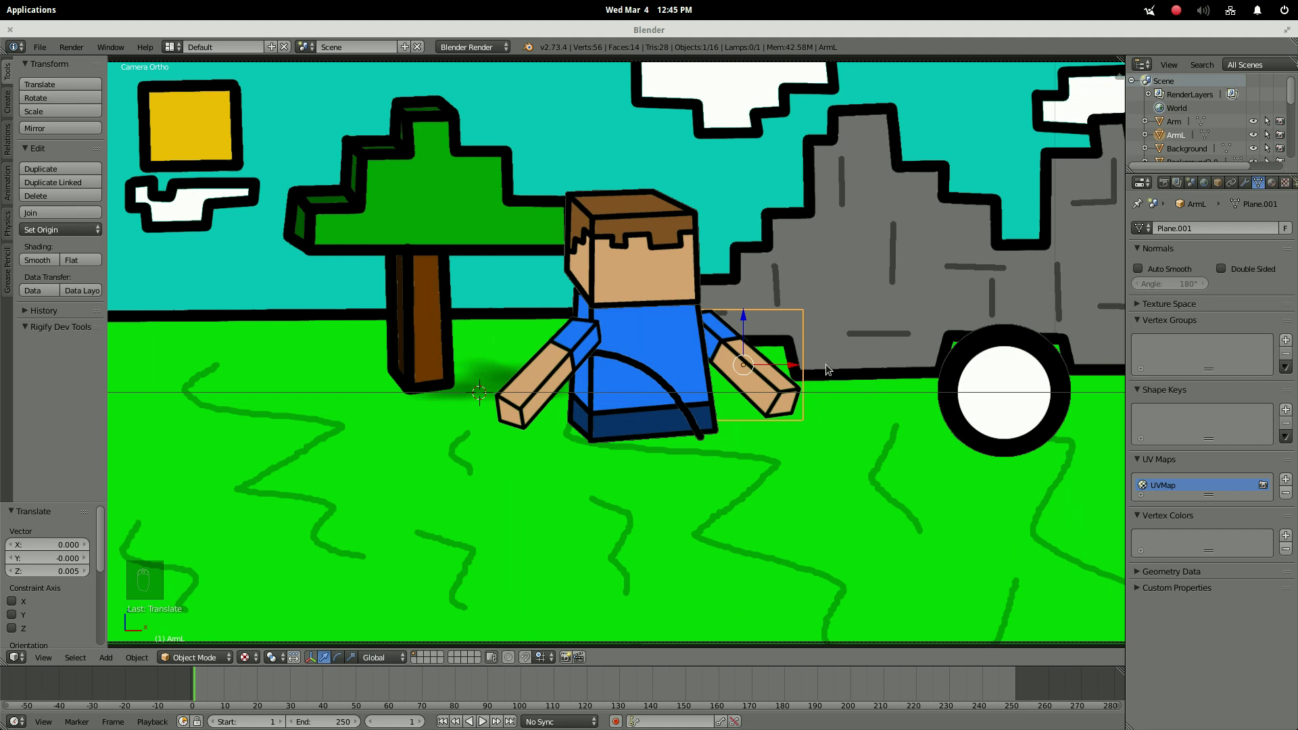
Delete the extra leg, then move LegL under the body, rotate it 180° on Z and scale it.
{"action": "left_click_drag", "start_coordinate": [1085, 376], "coordinate": [550, 407]}
{"action": "key", "text": "g"}
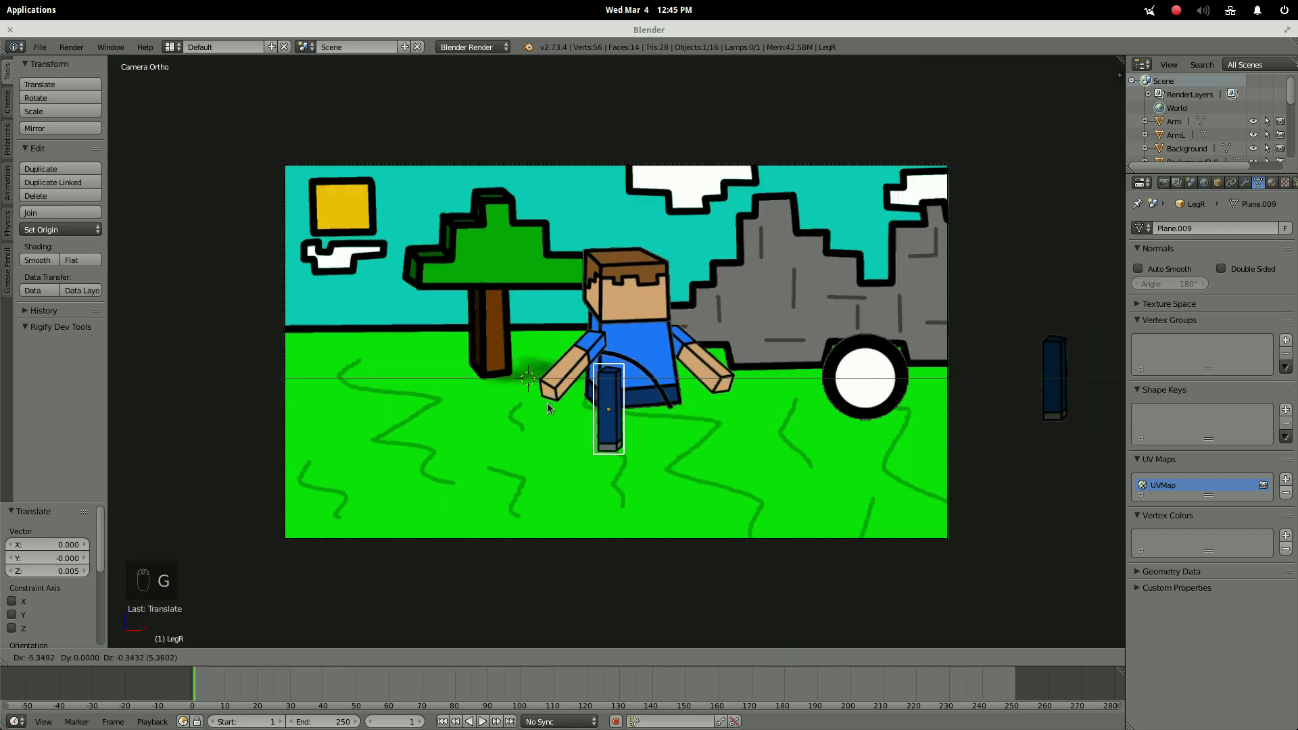
{"action": "key", "text": "x"}
{"action": "left_click_drag", "start_coordinate": [1069, 365], "coordinate": [652, 415]}
{"action": "key", "text": "g"}
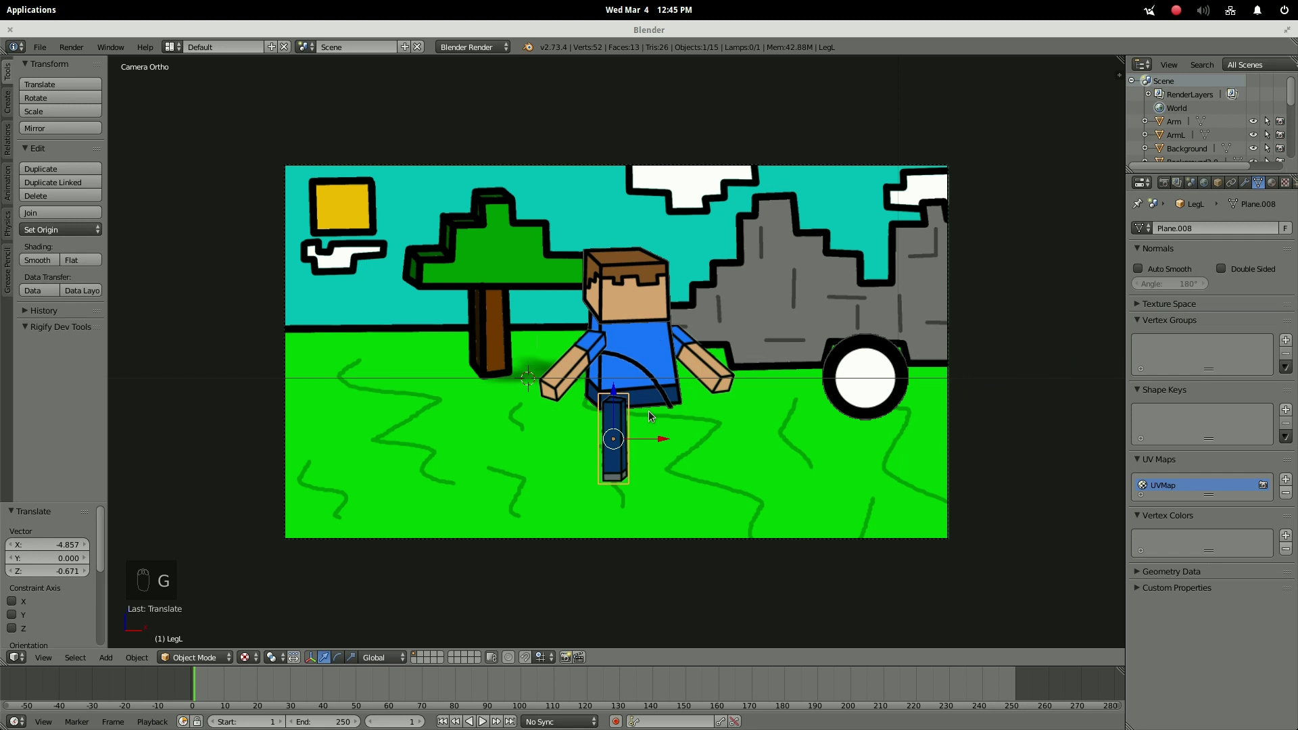
{"action": "key", "text": "r"}
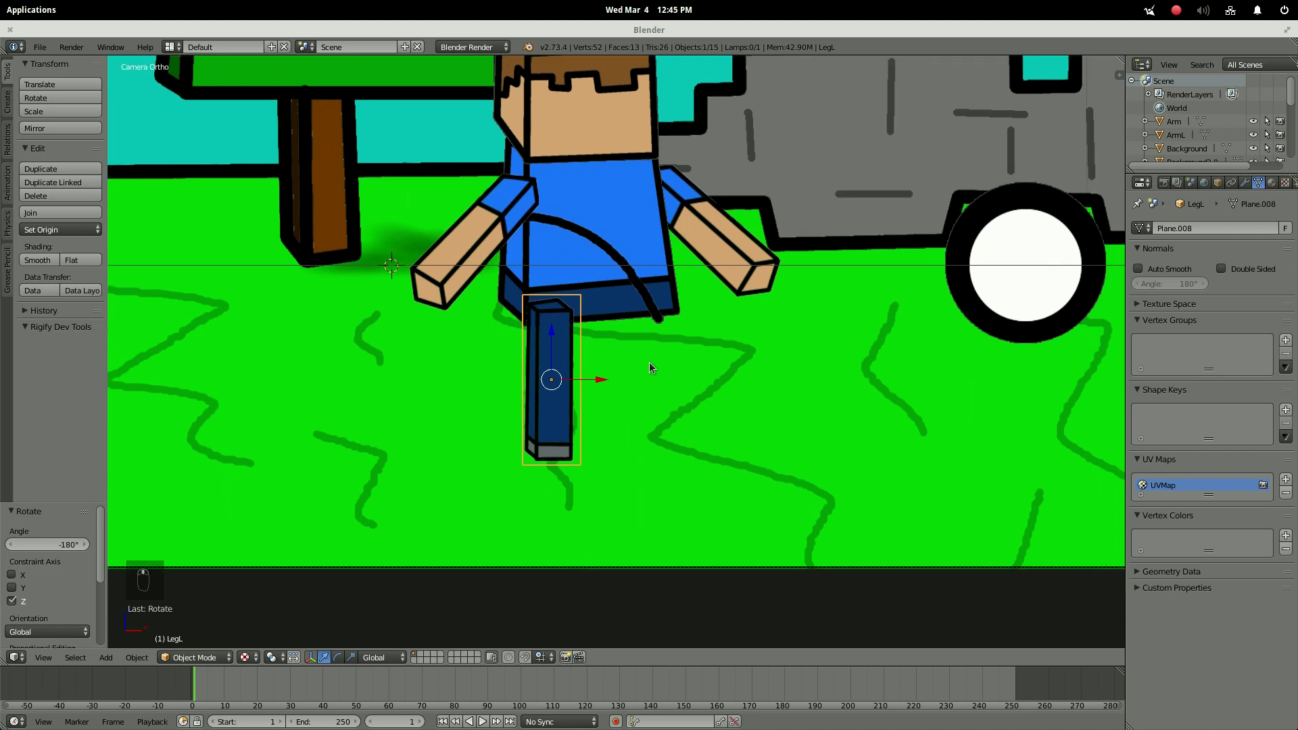
{"action": "key", "text": "s"}
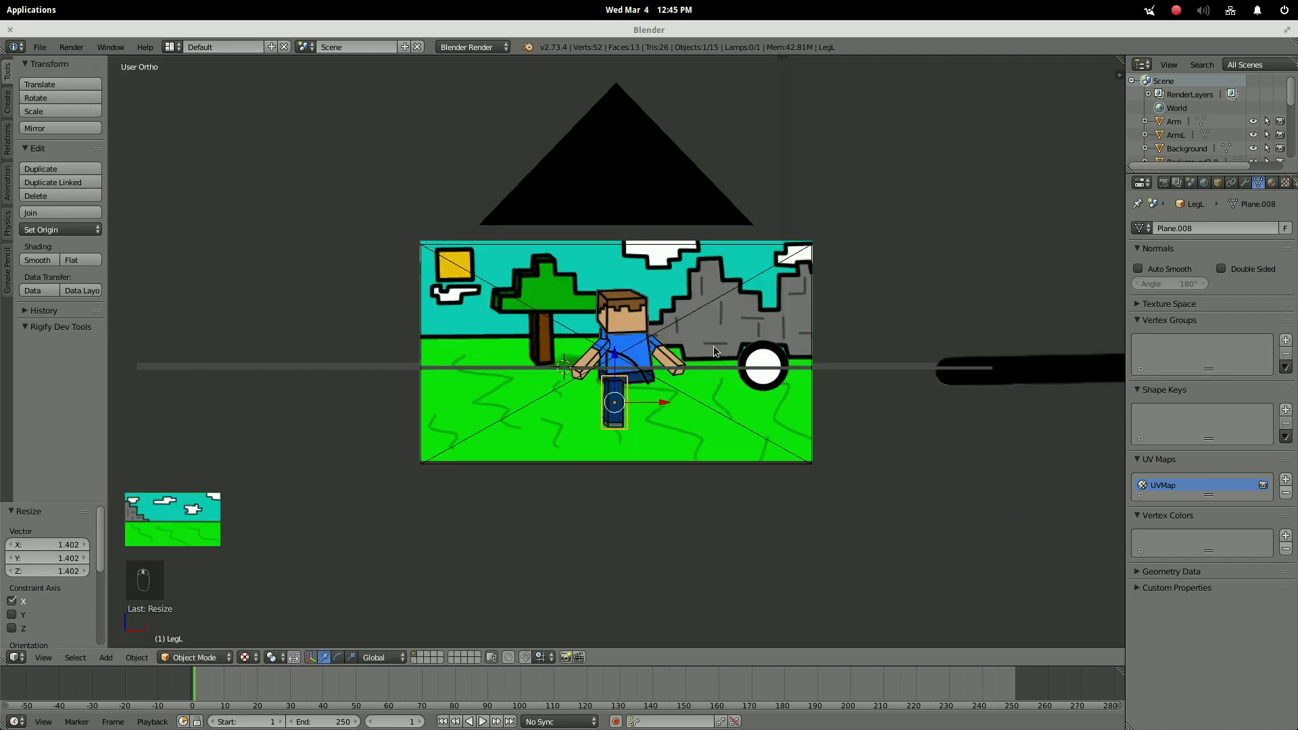
Duplicate the leg and place the copy about 0.55 units along X beside the first.
{"action": "left_click_drag", "start_coordinate": [706, 379], "coordinate": [707, 378]}
{"action": "key", "text": "KP_0"}
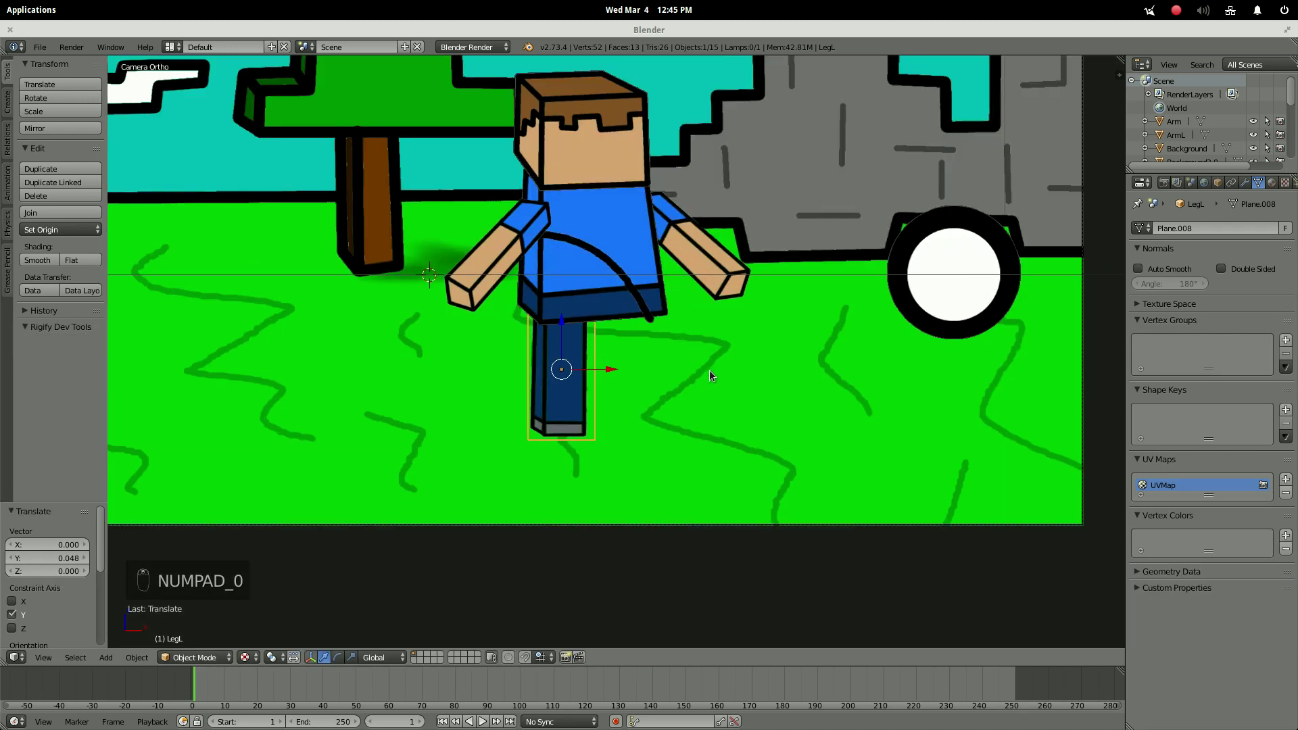
{"action": "key", "text": "r"}
{"action": "key", "text": "shift+d"}
{"action": "left_click_drag", "start_coordinate": [793, 378], "coordinate": [792, 382]}
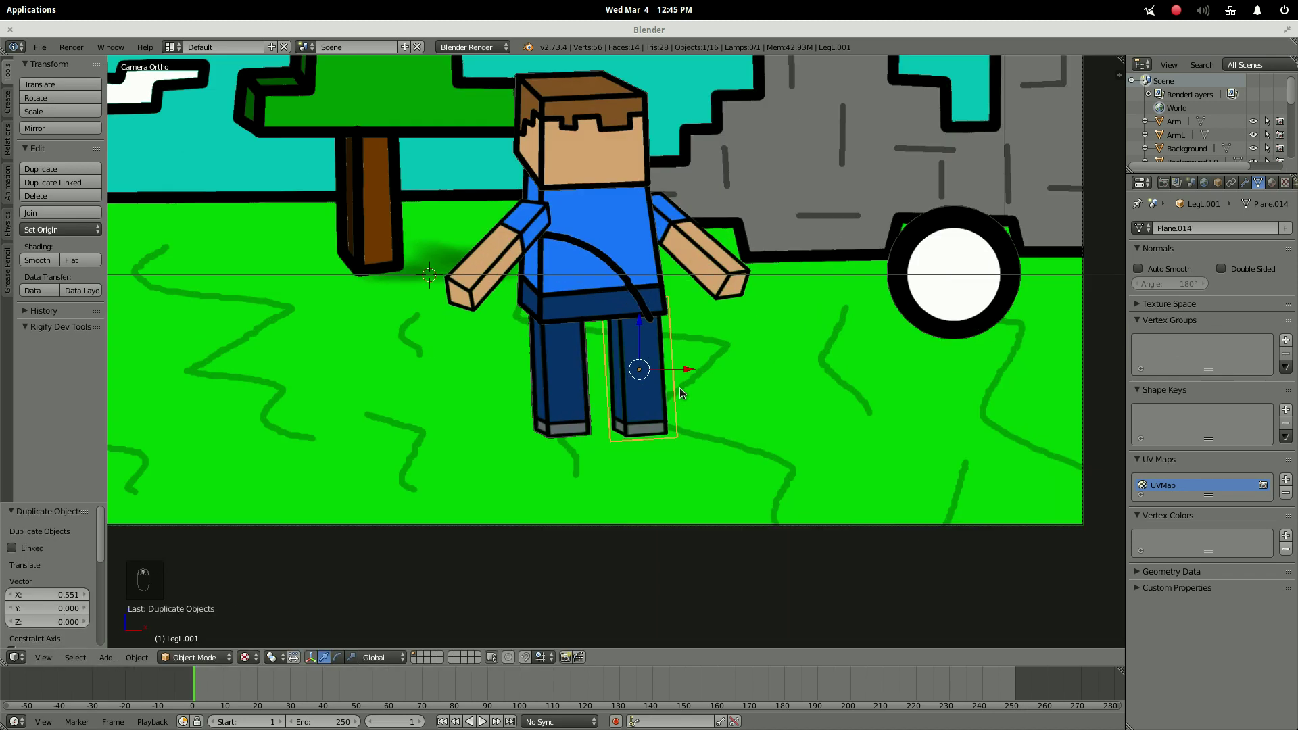
Delete the unneeded object, move EyeR onto the head and shrink it to fit the face.
{"action": "key", "text": "g"}
{"action": "key", "text": "x"}
{"action": "left_click_drag", "start_coordinate": [754, 358], "coordinate": [905, 315]}
{"action": "middle_click", "coordinate": [901, 369]}
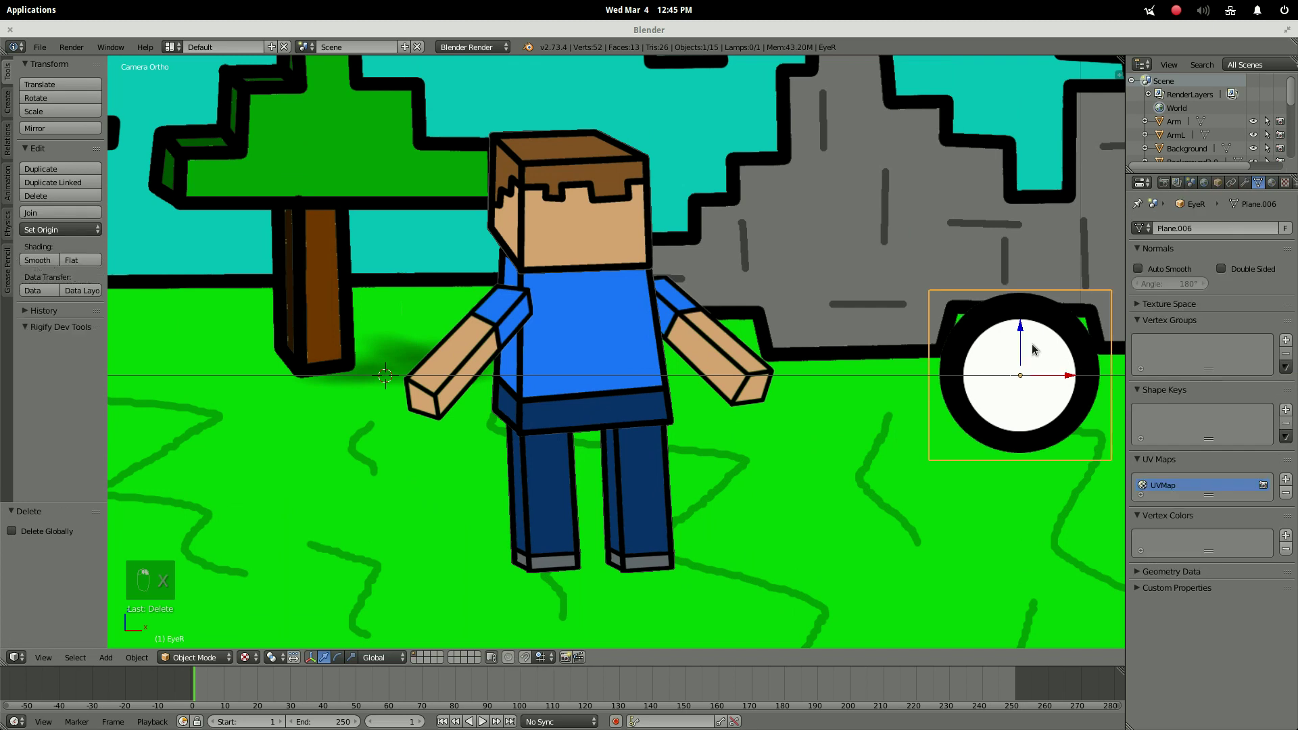
{"action": "key", "text": "g"}
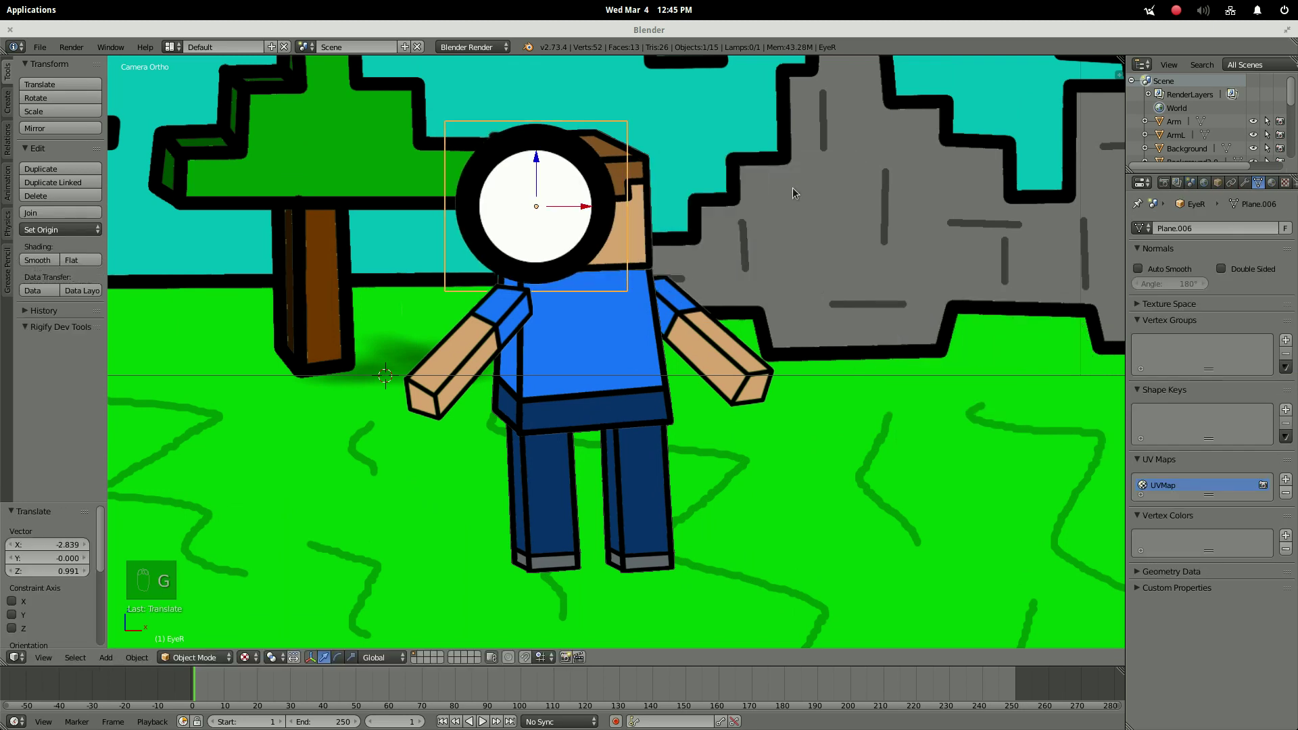
{"action": "key", "text": "s"}
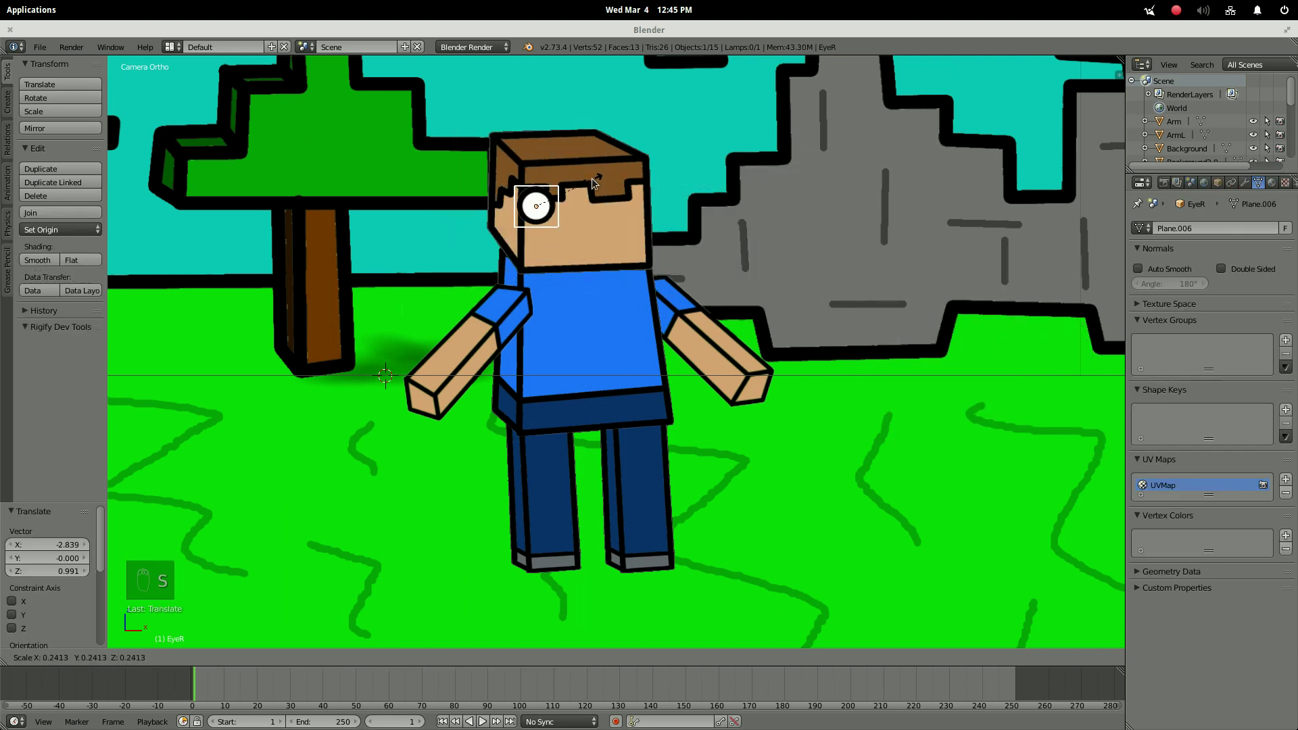
Nudge the eye to the upper left of the face, push it forward, and duplicate it.
{"action": "key", "text": "g"}
{"action": "key", "text": "s"}
{"action": "key", "text": "g"}
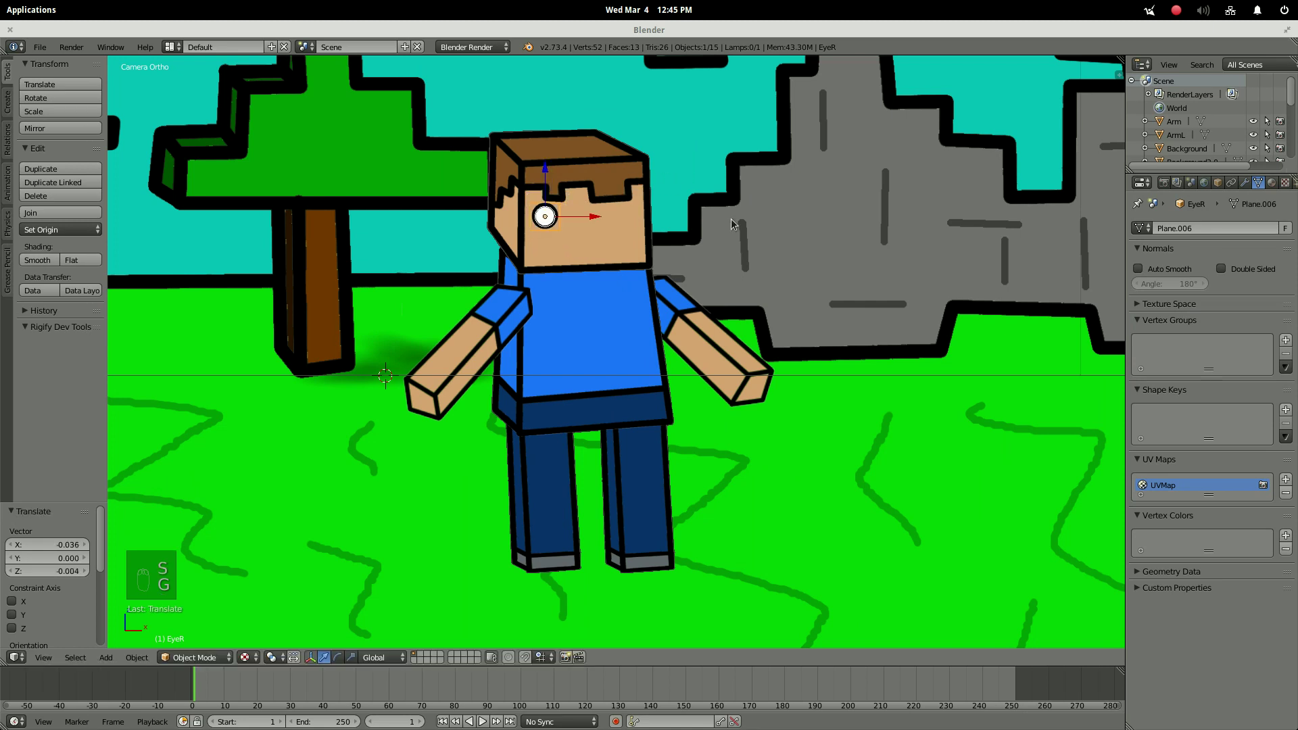
{"action": "left_click", "coordinate": [727, 229]}
{"action": "left_click_drag", "start_coordinate": [821, 267], "coordinate": [783, 236]}
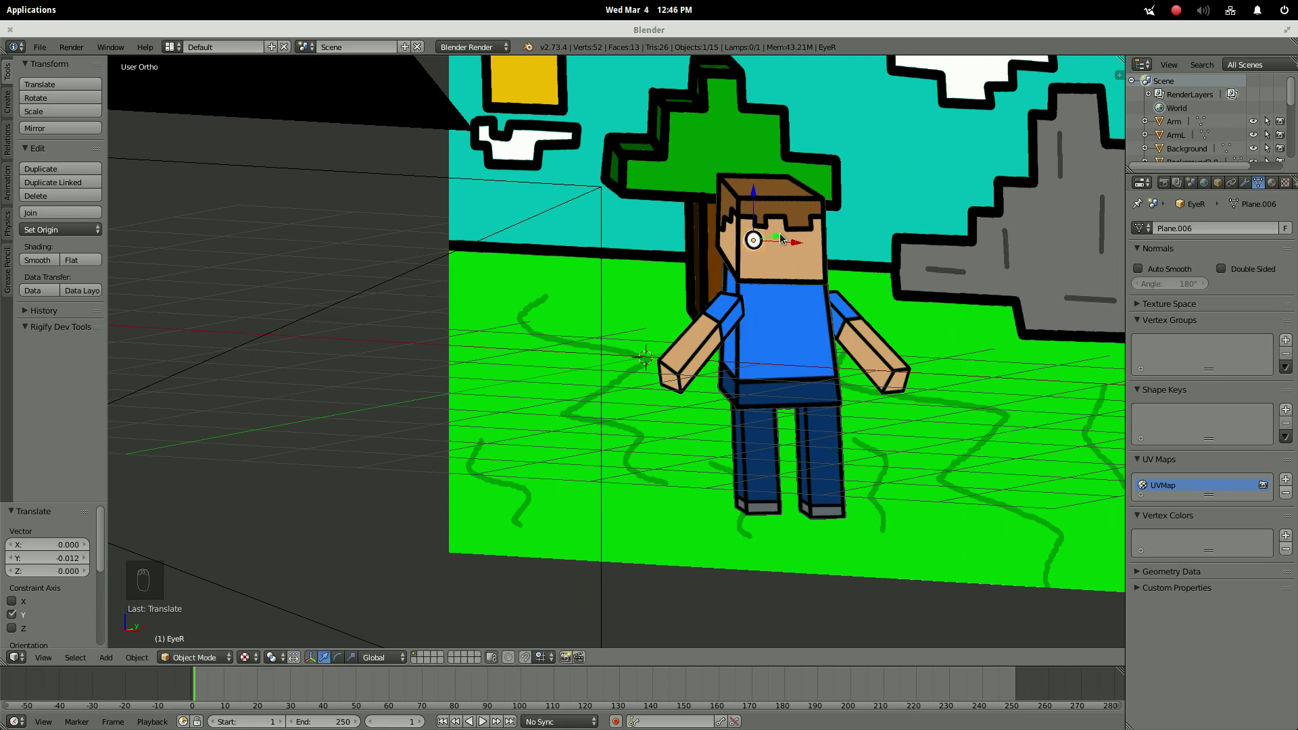
{"action": "key", "text": "KP_0"}
{"action": "key", "text": "shift+d"}
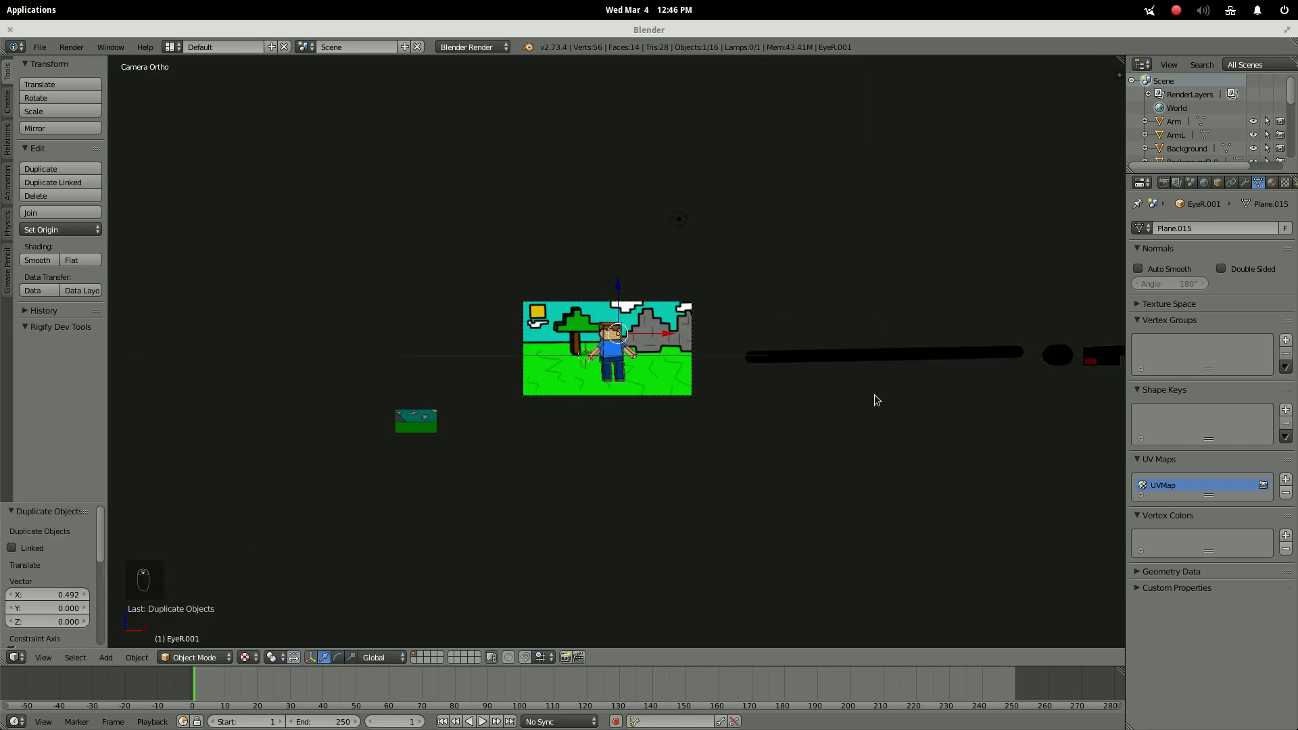
Place the second eye, then move, shrink and push MouthClosed forward onto the face.
{"action": "key", "text": "s"}
{"action": "key", "text": "g"}
{"action": "key", "text": "s"}
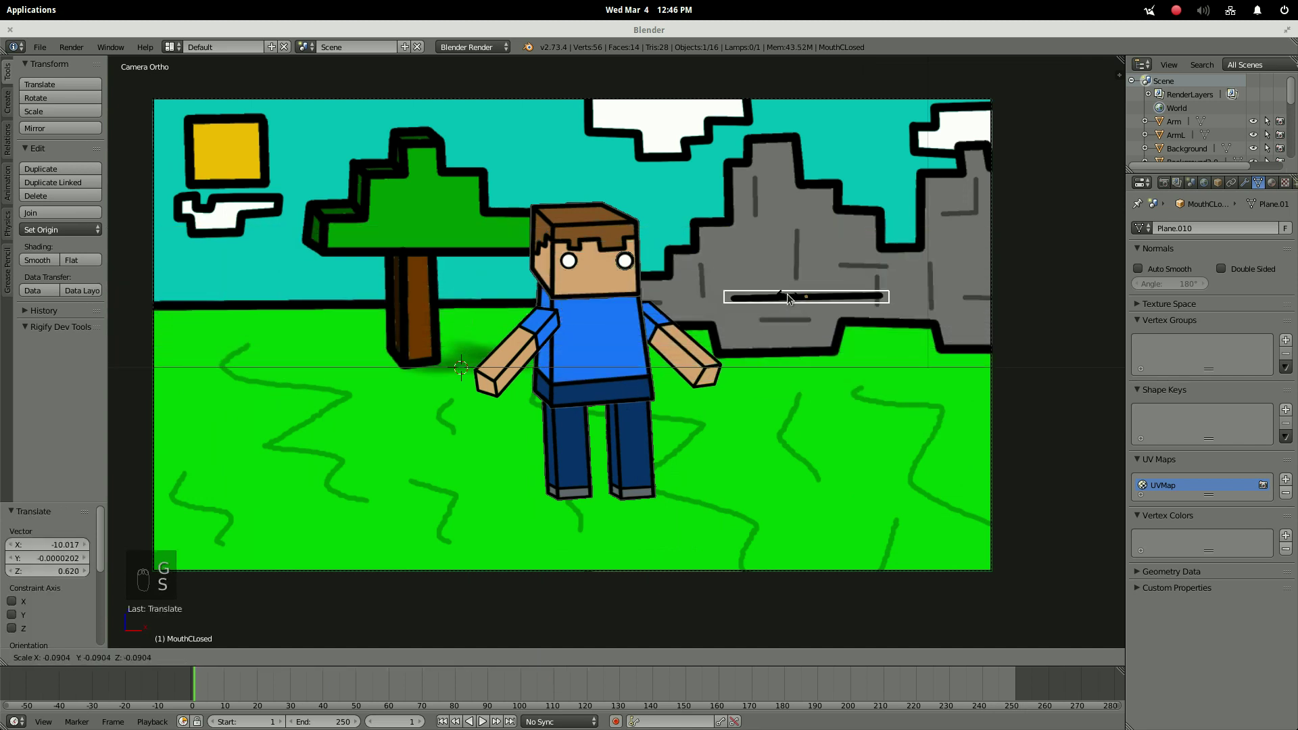
{"action": "key", "text": "g"}
{"action": "key", "text": "s"}
{"action": "key", "text": "g"}
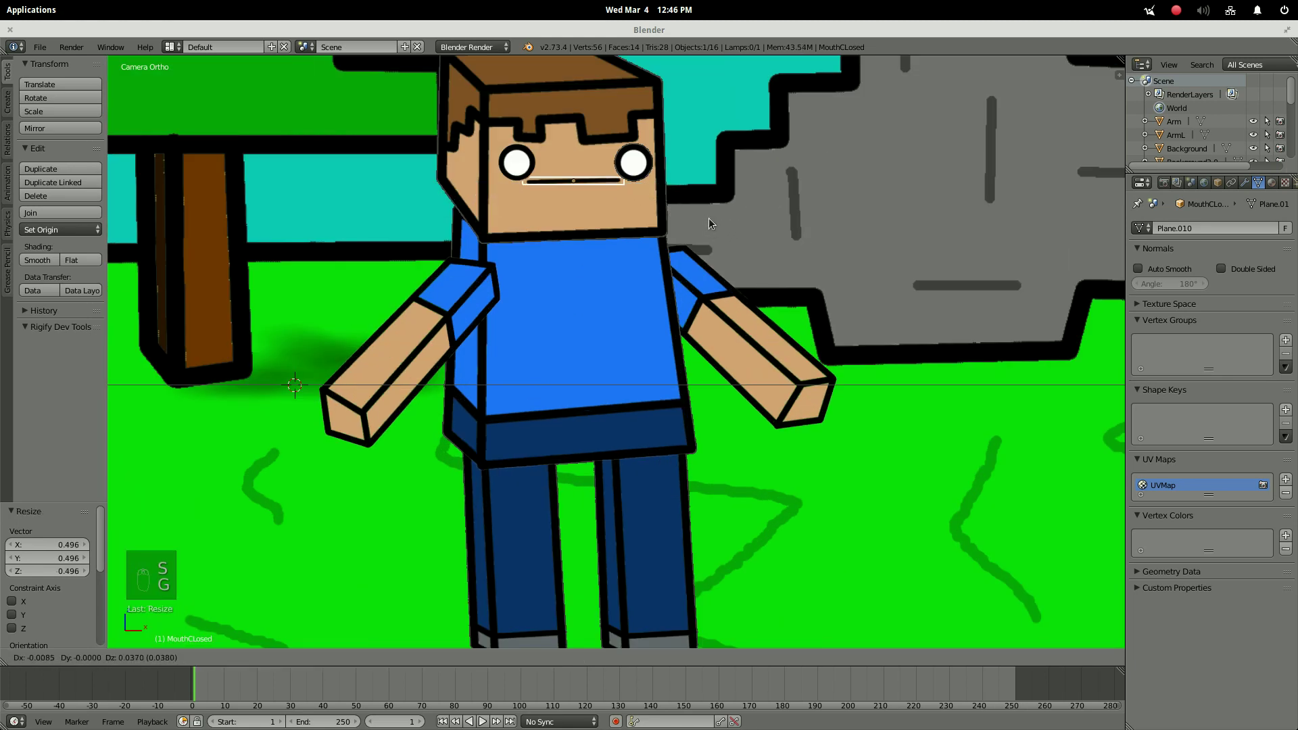
{"action": "key", "text": "s"}
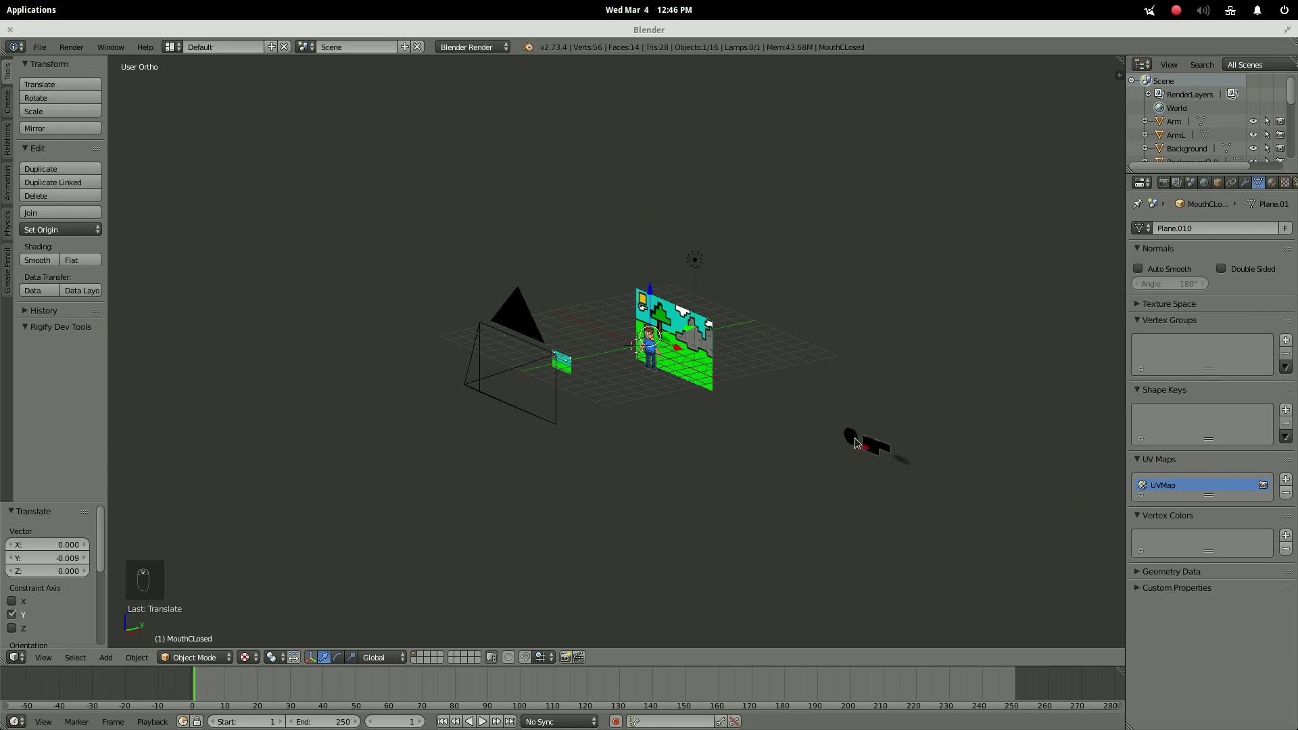
Bring MouthOOO and MouthOpen toward the face and shrink the OOO mouth.
{"action": "key", "text": "KP_0"}
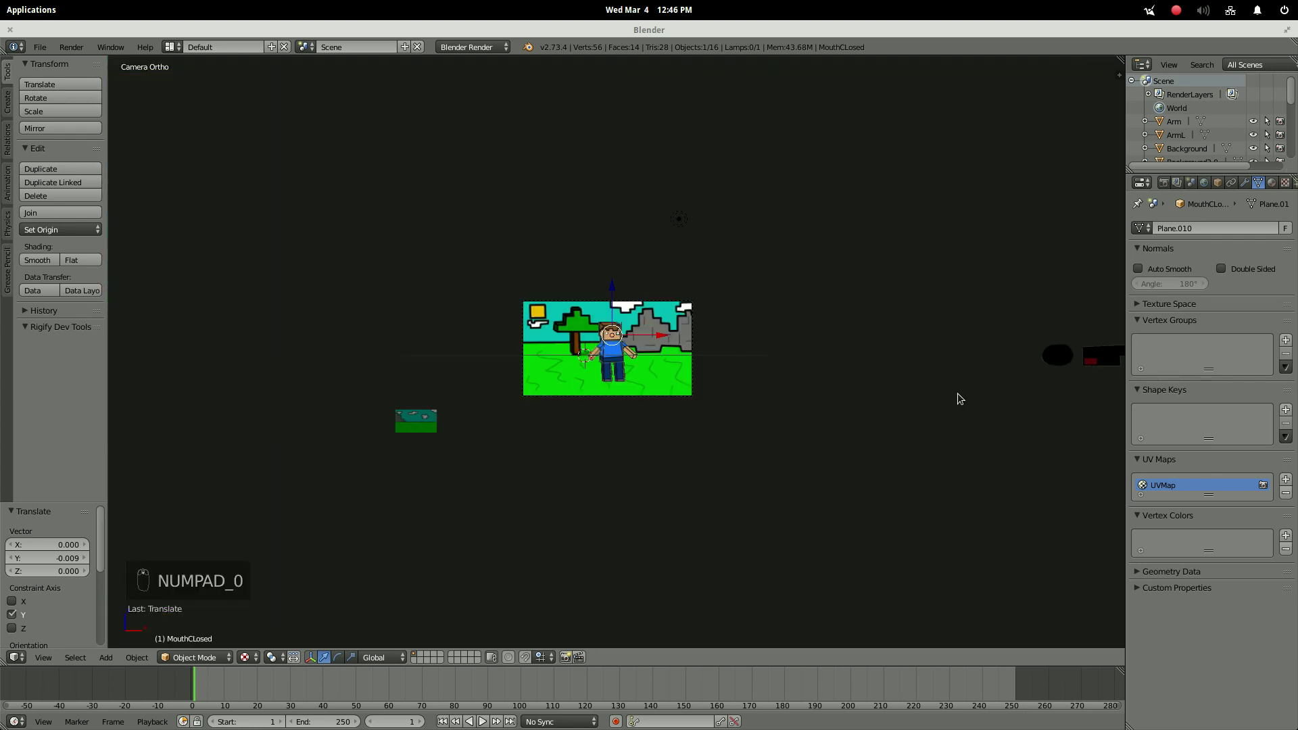
{"action": "key", "text": "g"}
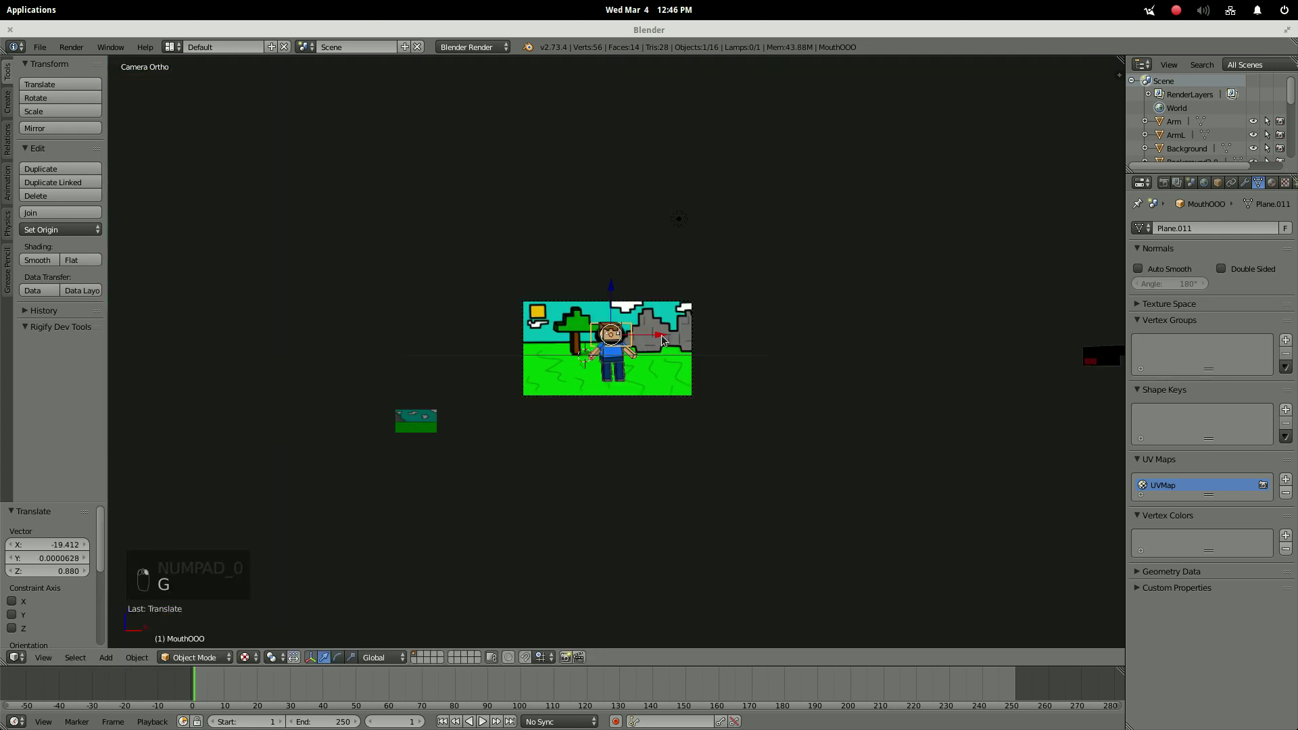
{"action": "key", "text": "g"}
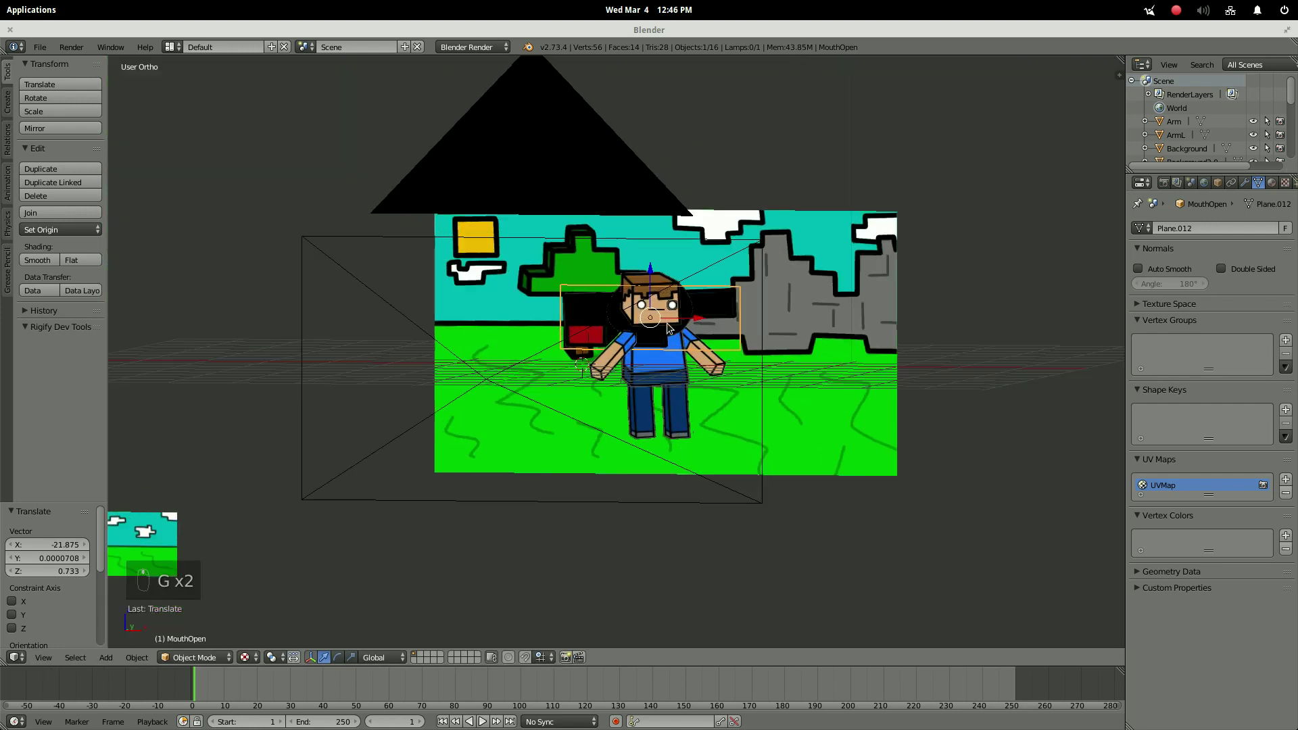
{"action": "key", "text": "s"}
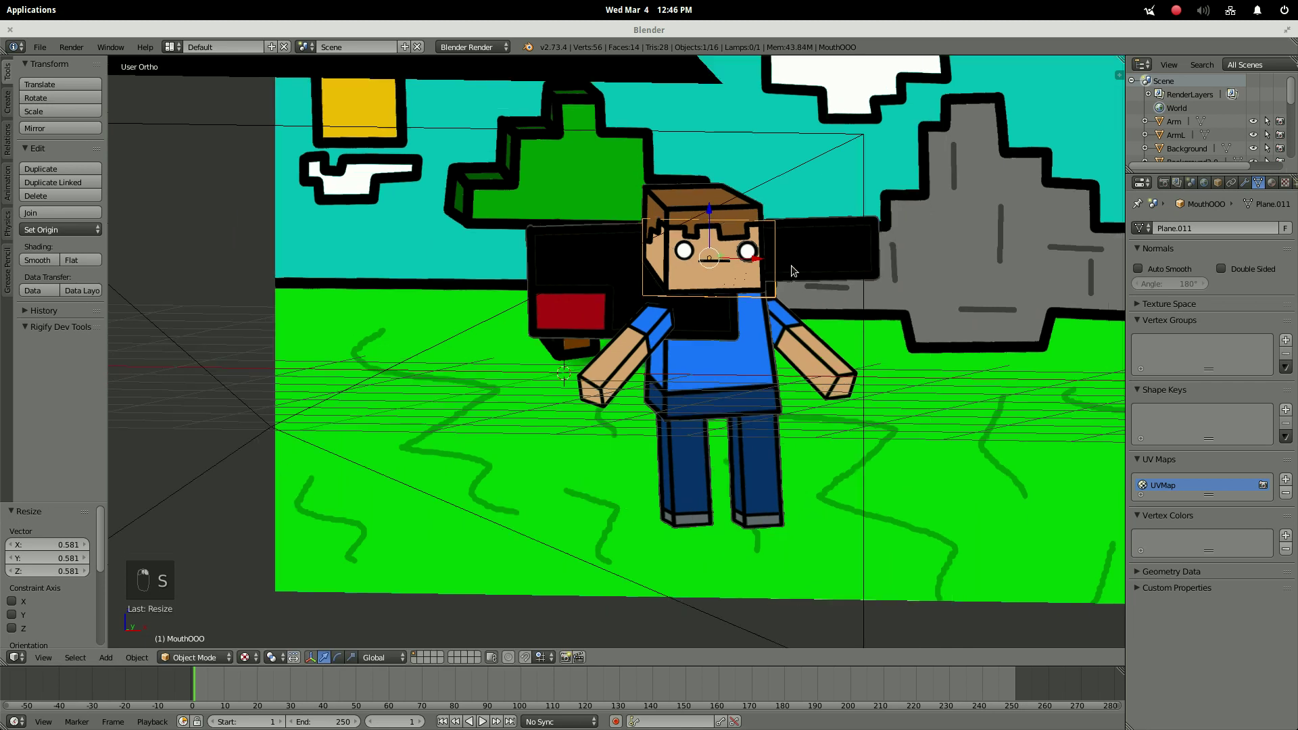
{"action": "left_click", "coordinate": [816, 249]}
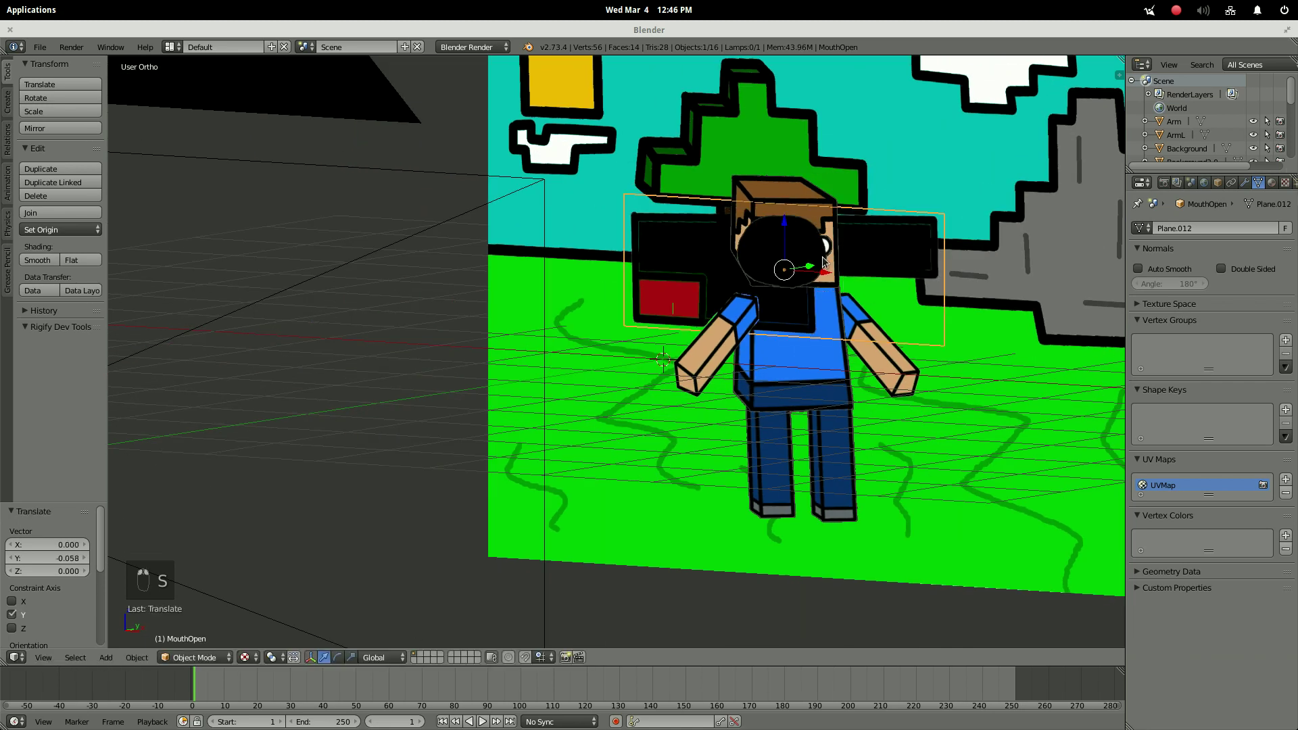
{"action": "left_click_drag", "start_coordinate": [810, 265], "coordinate": [822, 265]}
{"action": "left_click_drag", "start_coordinate": [820, 266], "coordinate": [935, 288]}
Push MouthOpen forward, shrink it and nudge it into place below the eyes.
{"action": "key", "text": "KP_0"}
{"action": "key", "text": "KP_0"}
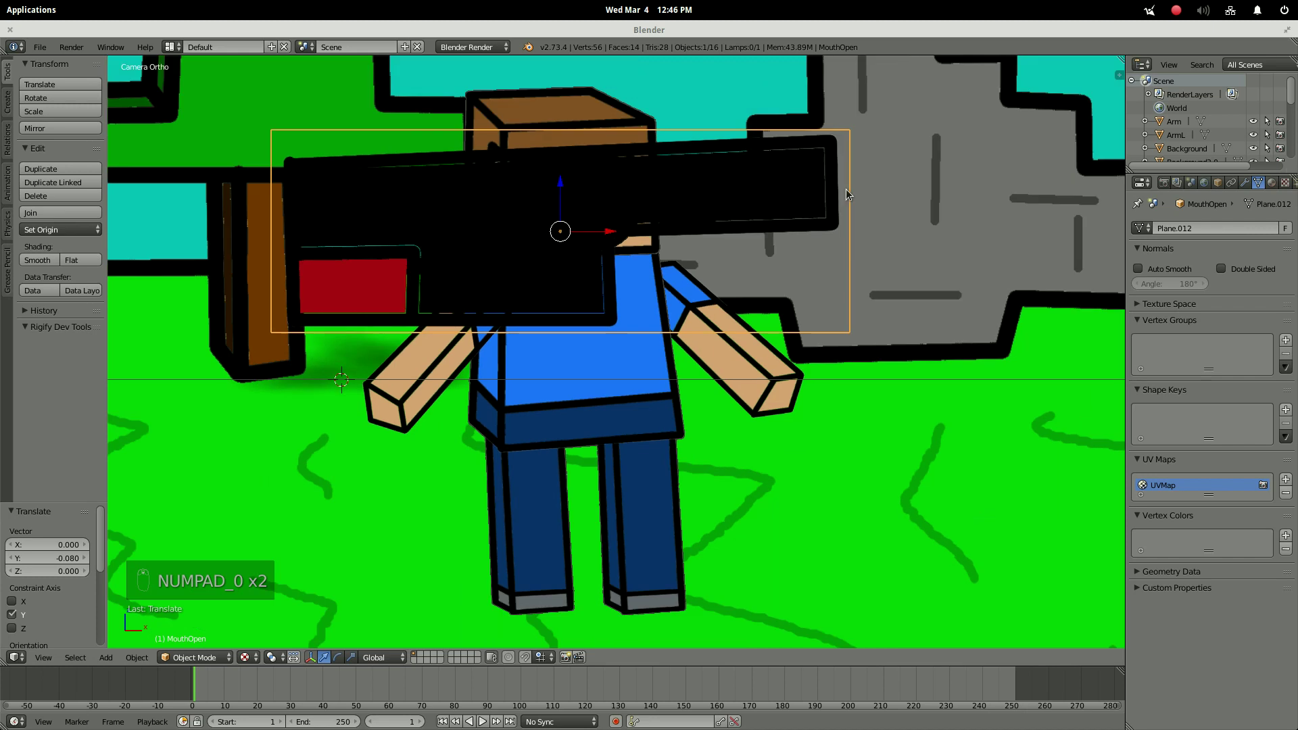
{"action": "key", "text": "s"}
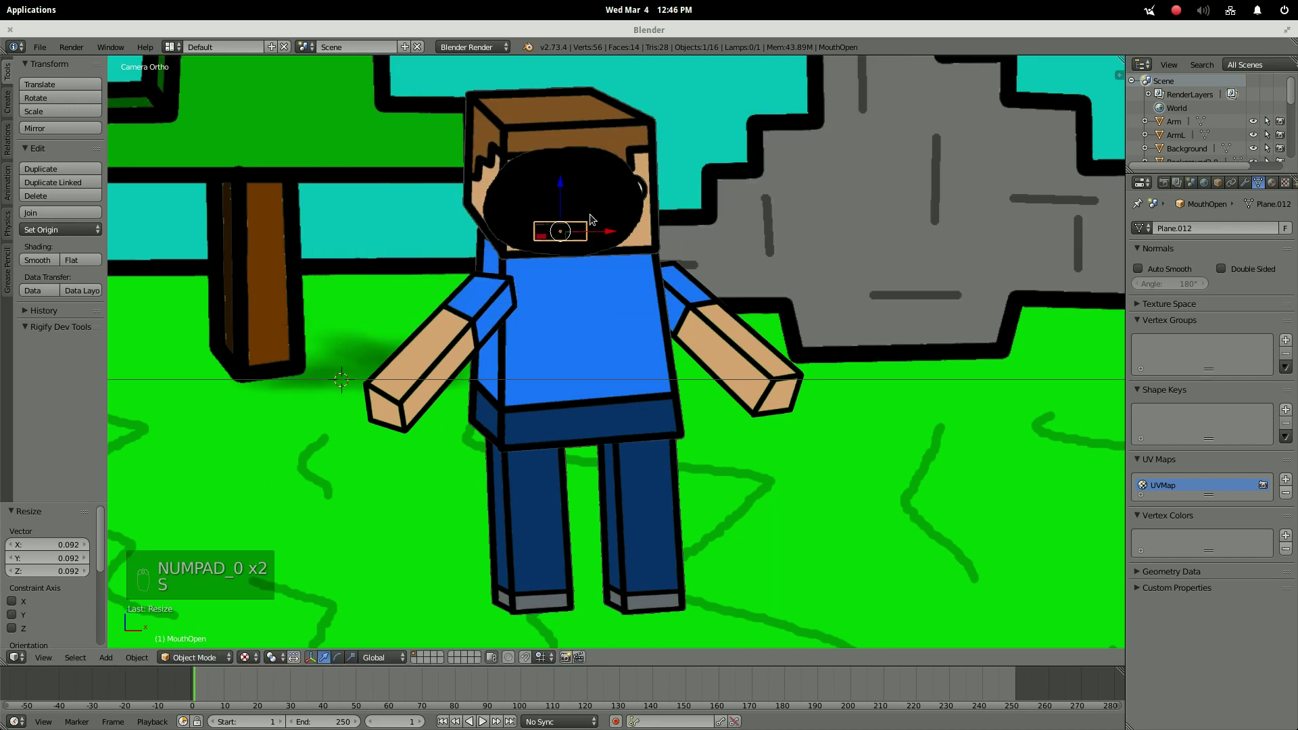
{"action": "key", "text": "s"}
{"action": "key", "text": "g"}
{"action": "key", "text": "g"}
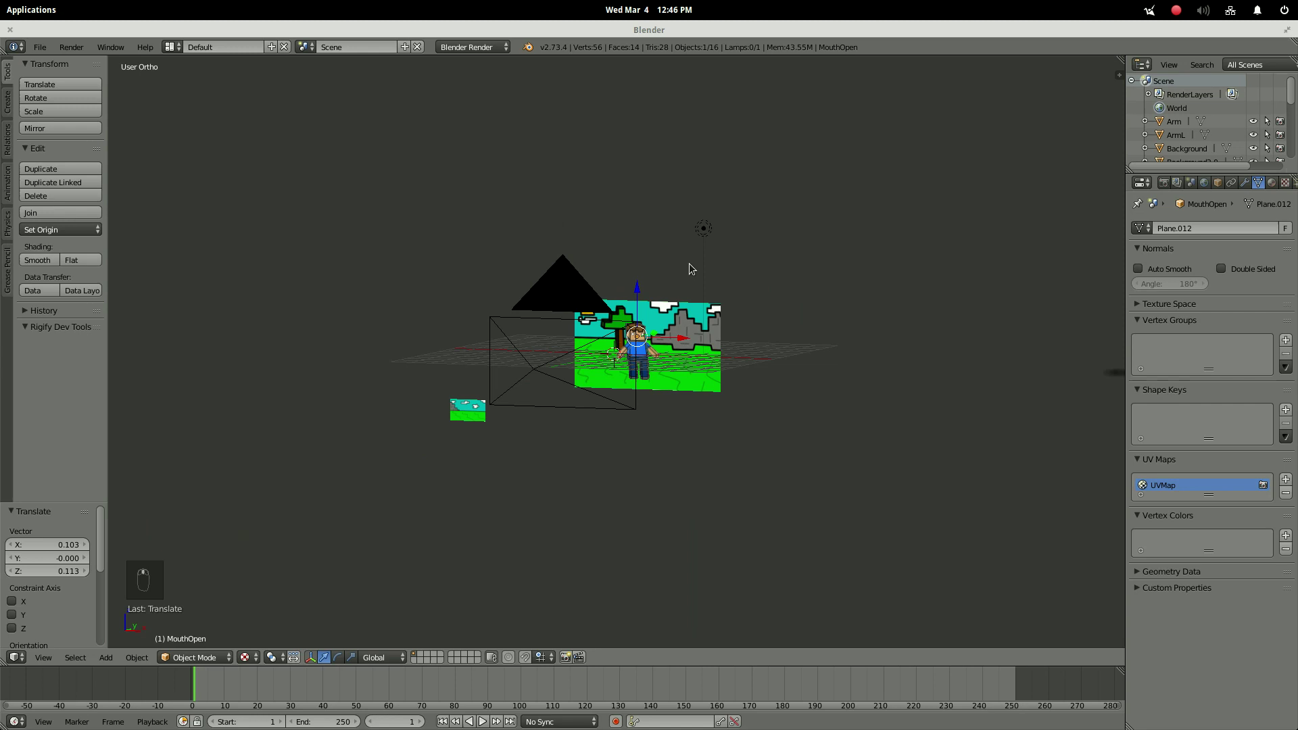
In camera view, move the shadow plane so it sits beneath the character's feet.
{"action": "key", "text": "KP_0"}
{"action": "key", "text": "g"}
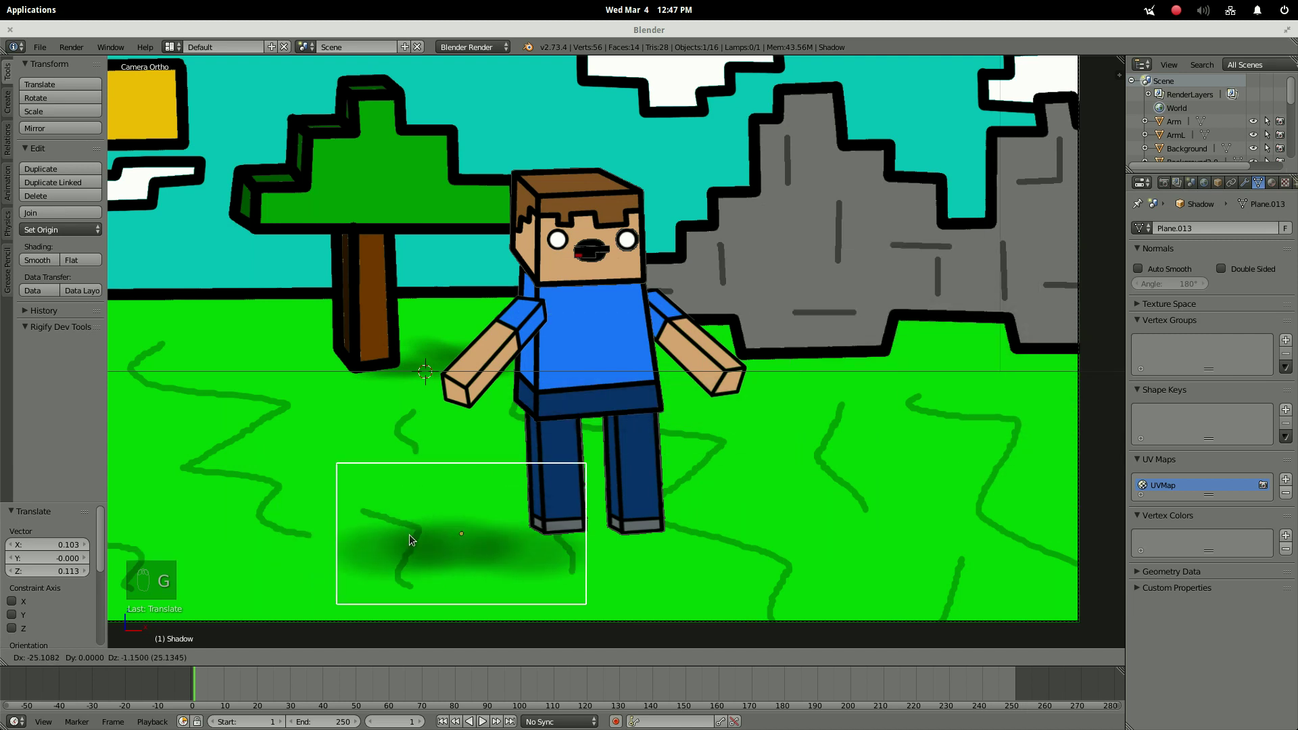
{"action": "left_click", "coordinate": [789, 528]}
{"action": "left_click_drag", "start_coordinate": [760, 419], "coordinate": [761, 420]}
Lower the head about 0.022 units along Z onto the body, then select the right arm.
{"action": "key", "text": "KP_0"}
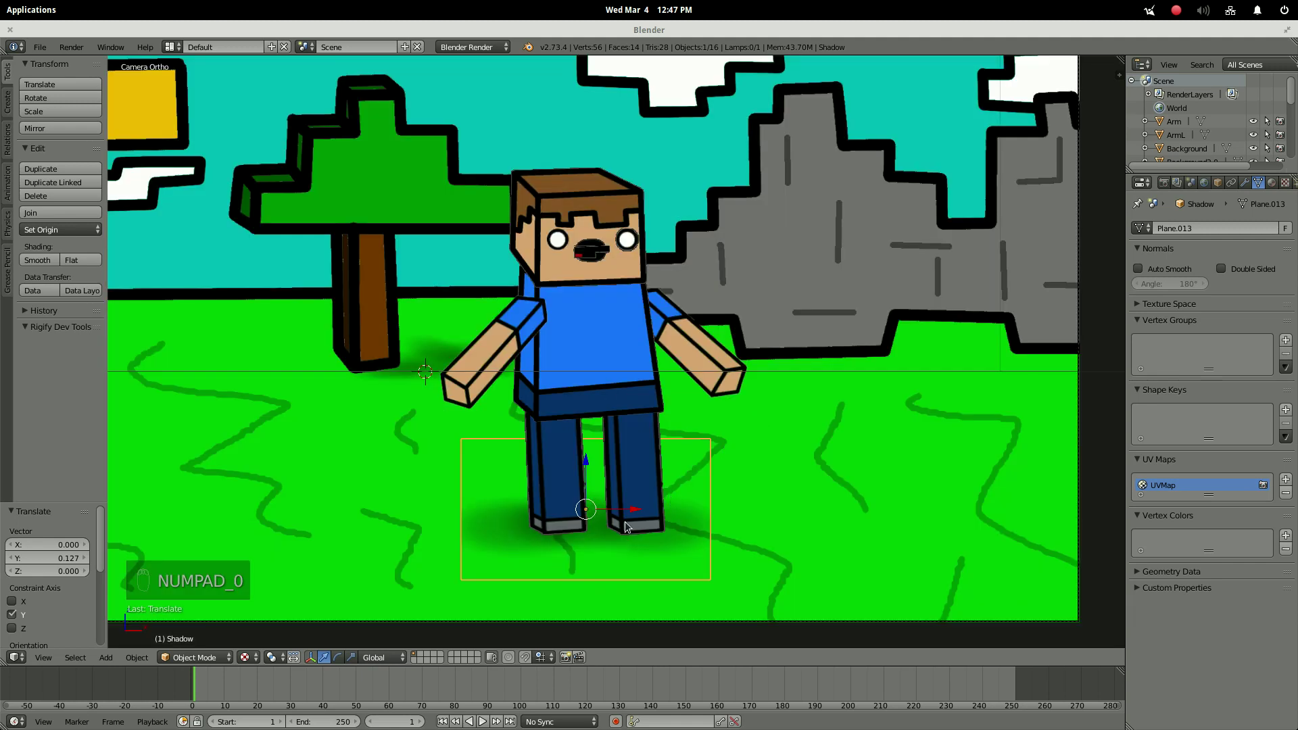
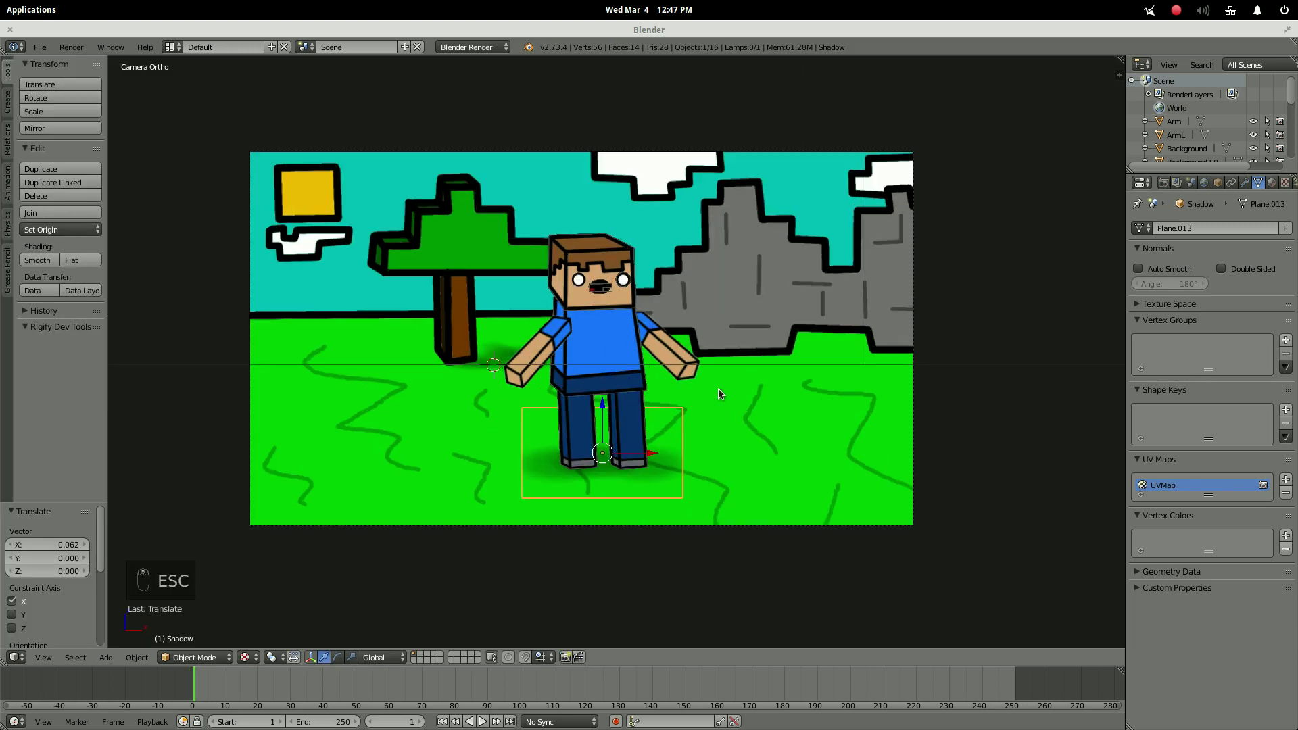
{"action": "left_click_drag", "start_coordinate": [607, 410], "coordinate": [567, 255]}
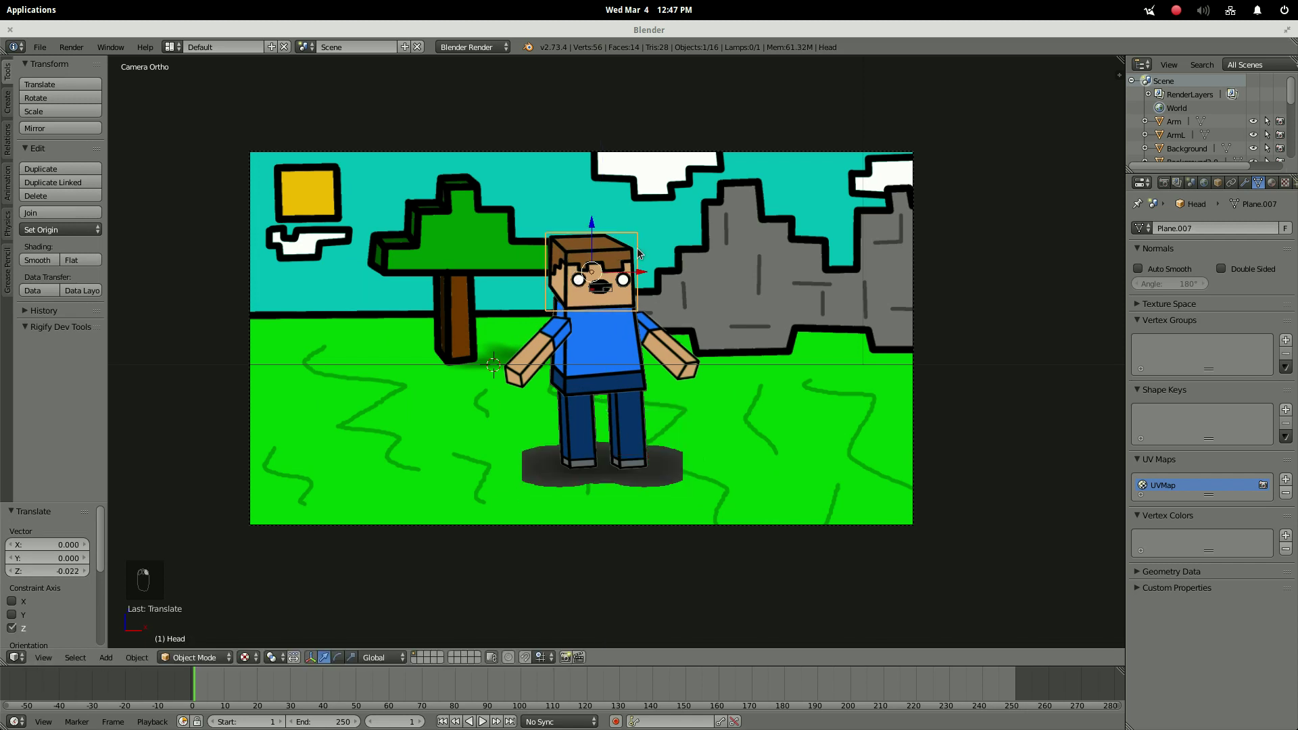
{"action": "left_click", "coordinate": [641, 252]}
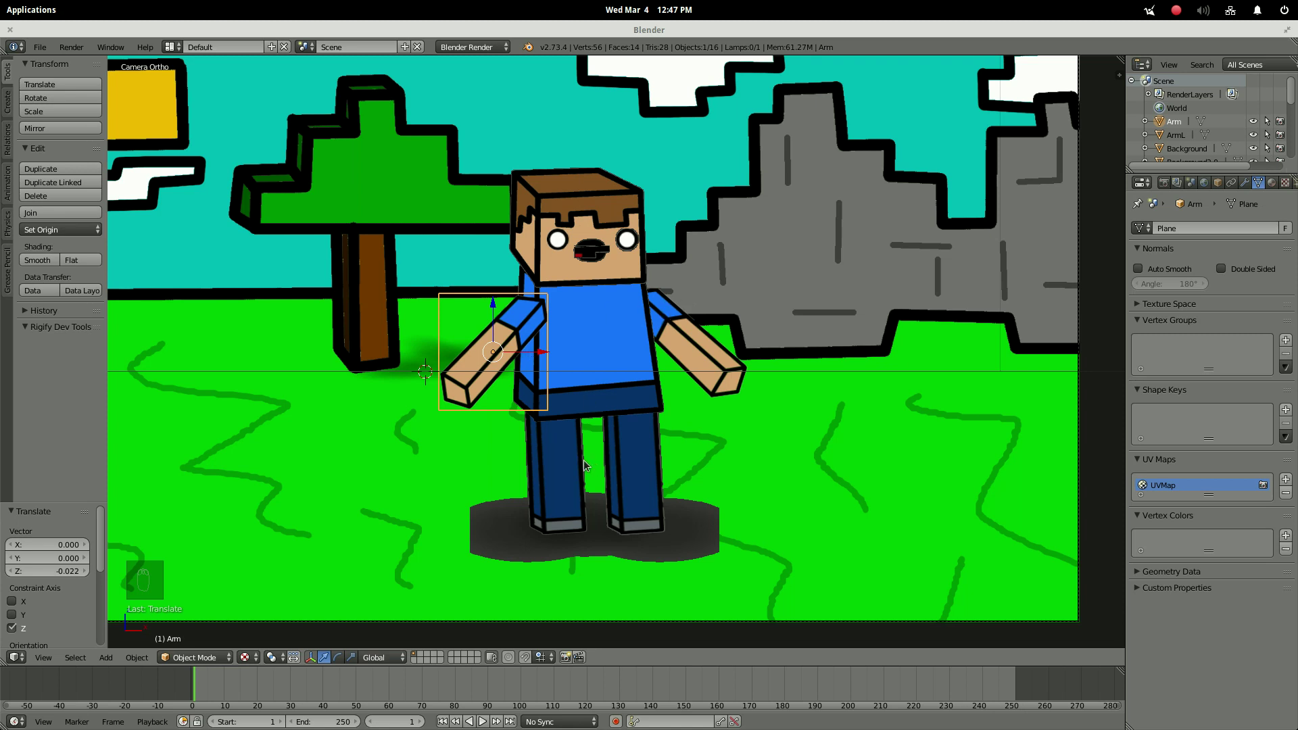
Offset the right arm's mesh so its origin is at the shoulder, reposition it and test-rotate.
{"action": "key", "text": "r"}
{"action": "key", "text": "ctrl+z"}
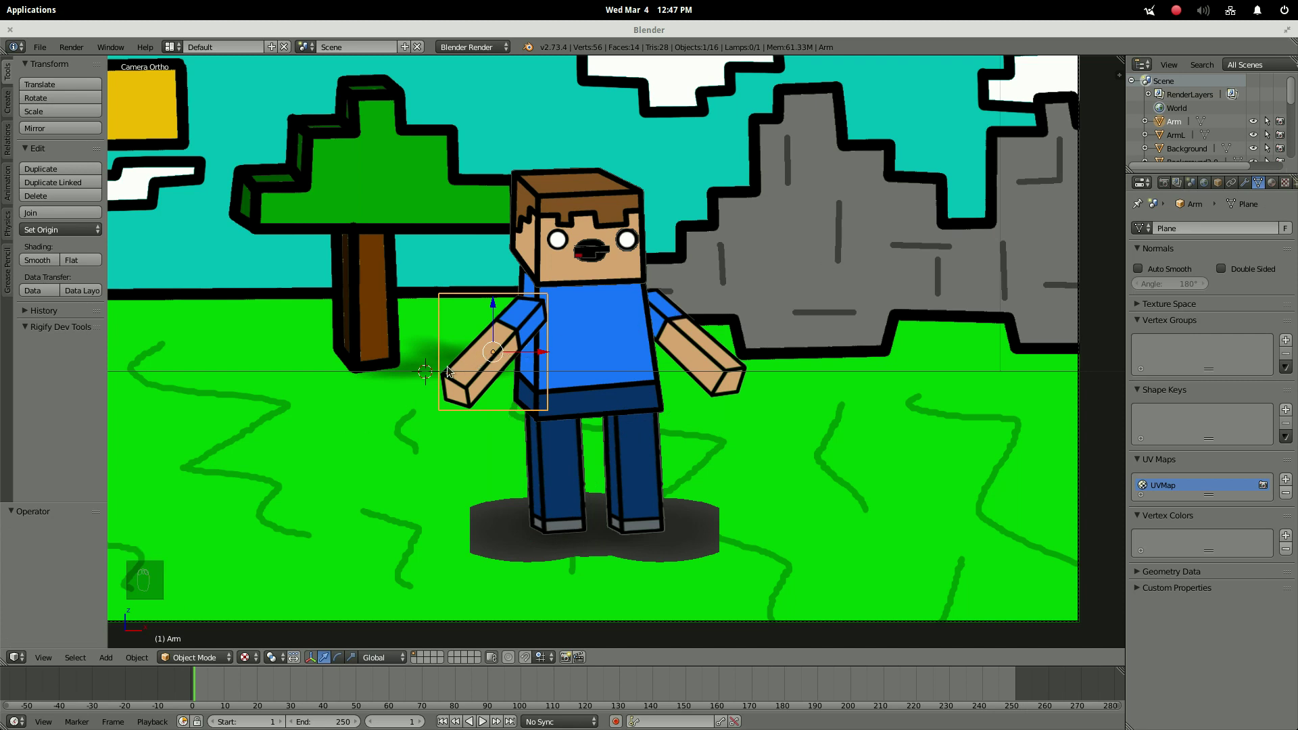
{"action": "key", "text": "Tab"}
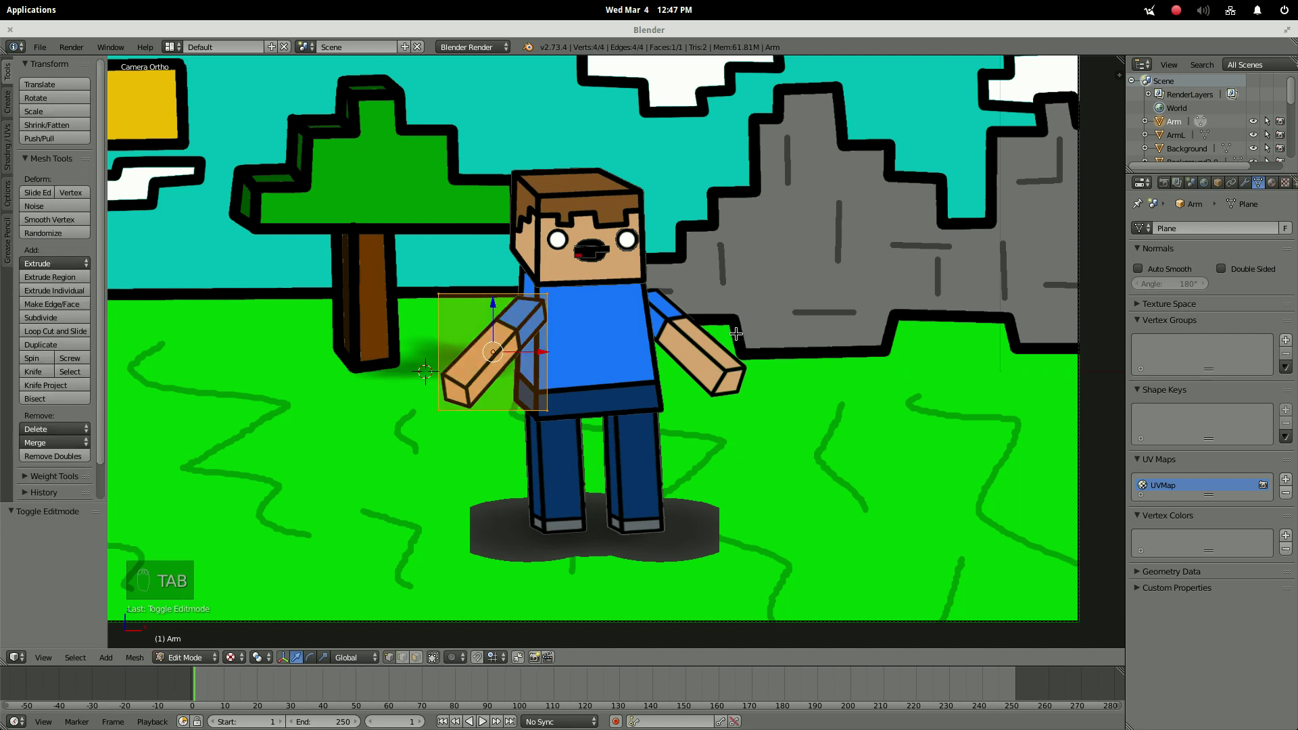
{"action": "key", "text": "g"}
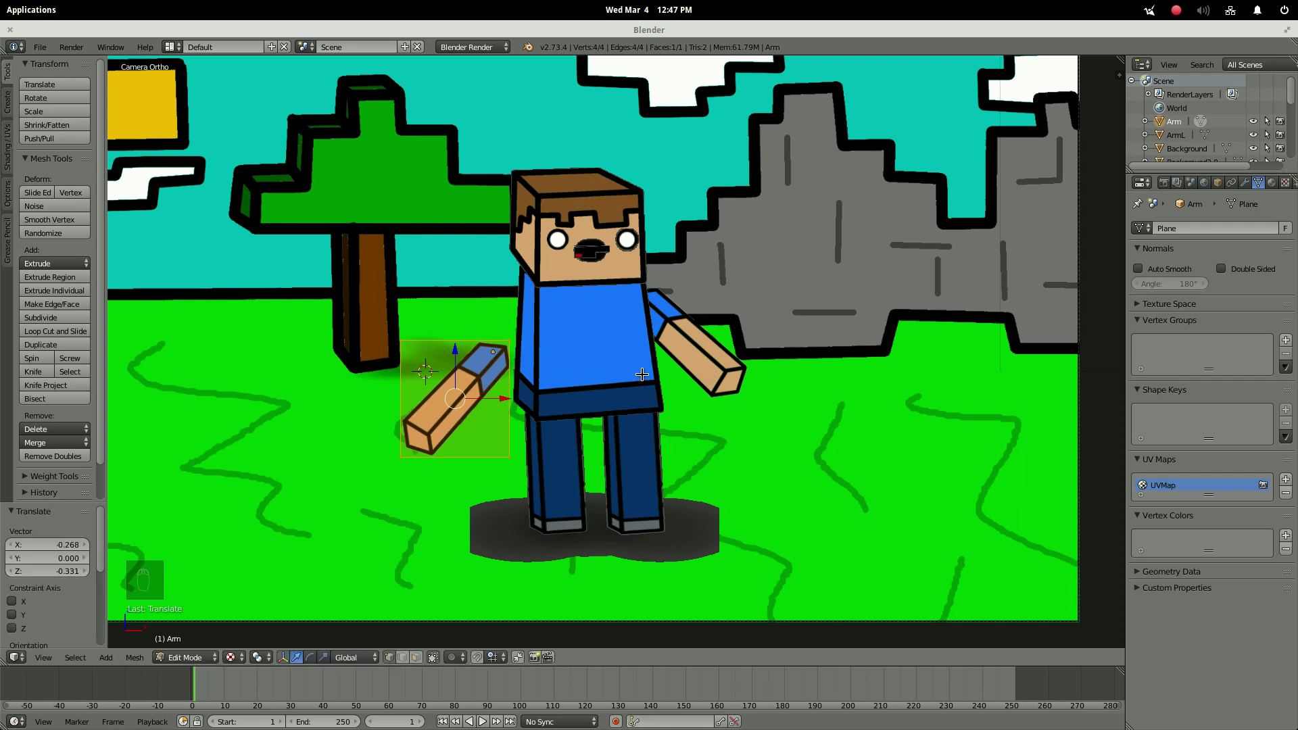
{"action": "key", "text": "Tab"}
{"action": "key", "text": "g"}
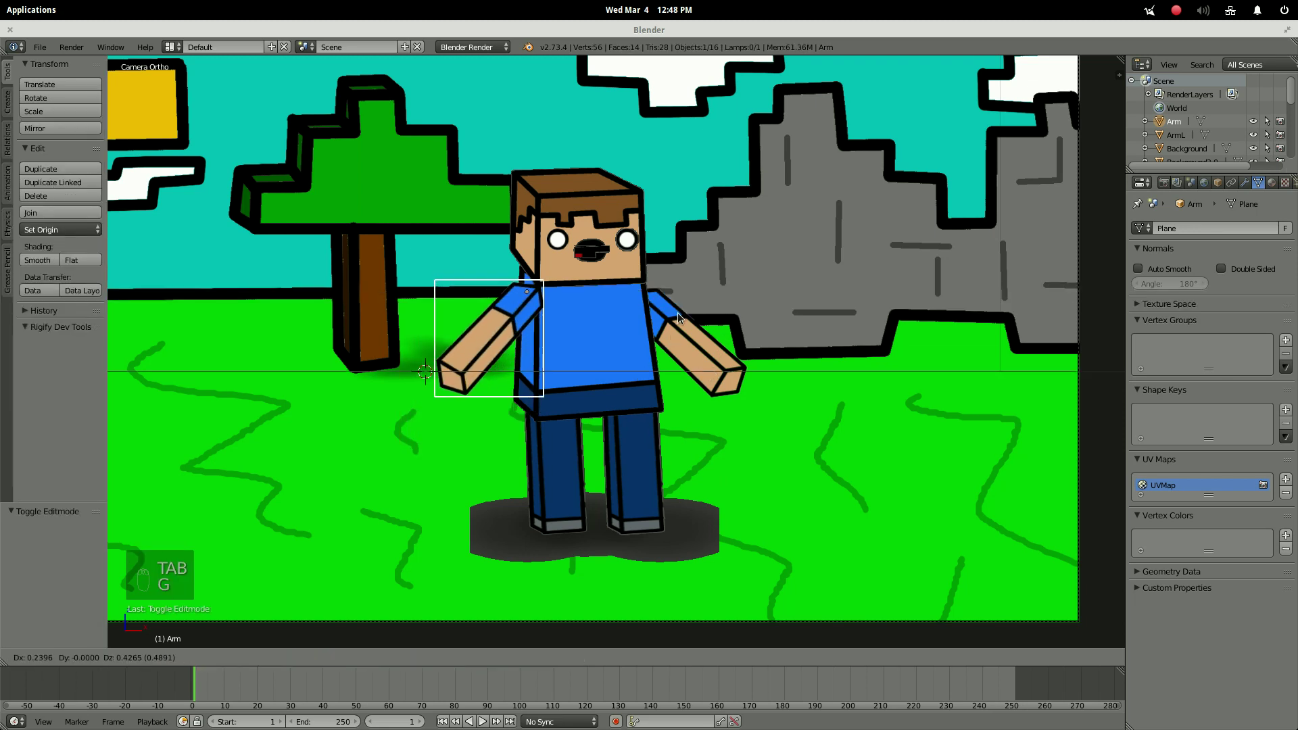
{"action": "key", "text": "g"}
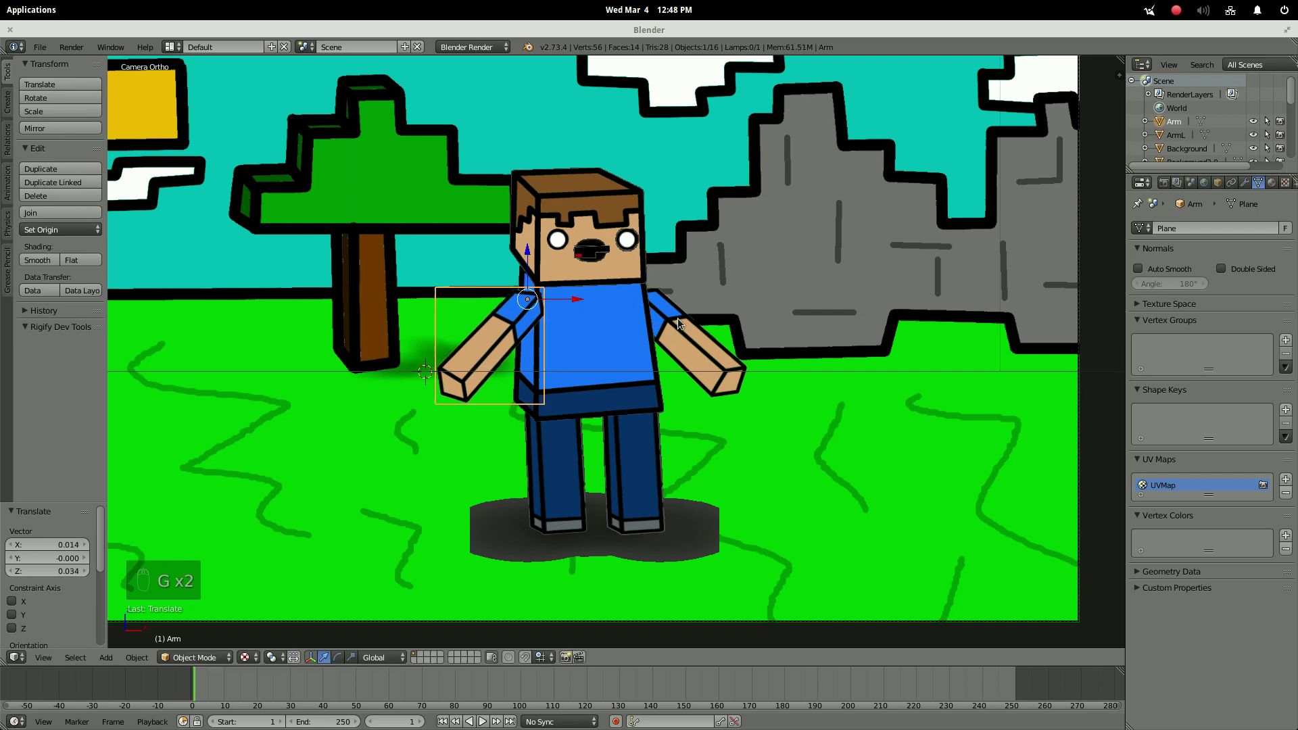
{"action": "key", "text": "r"}
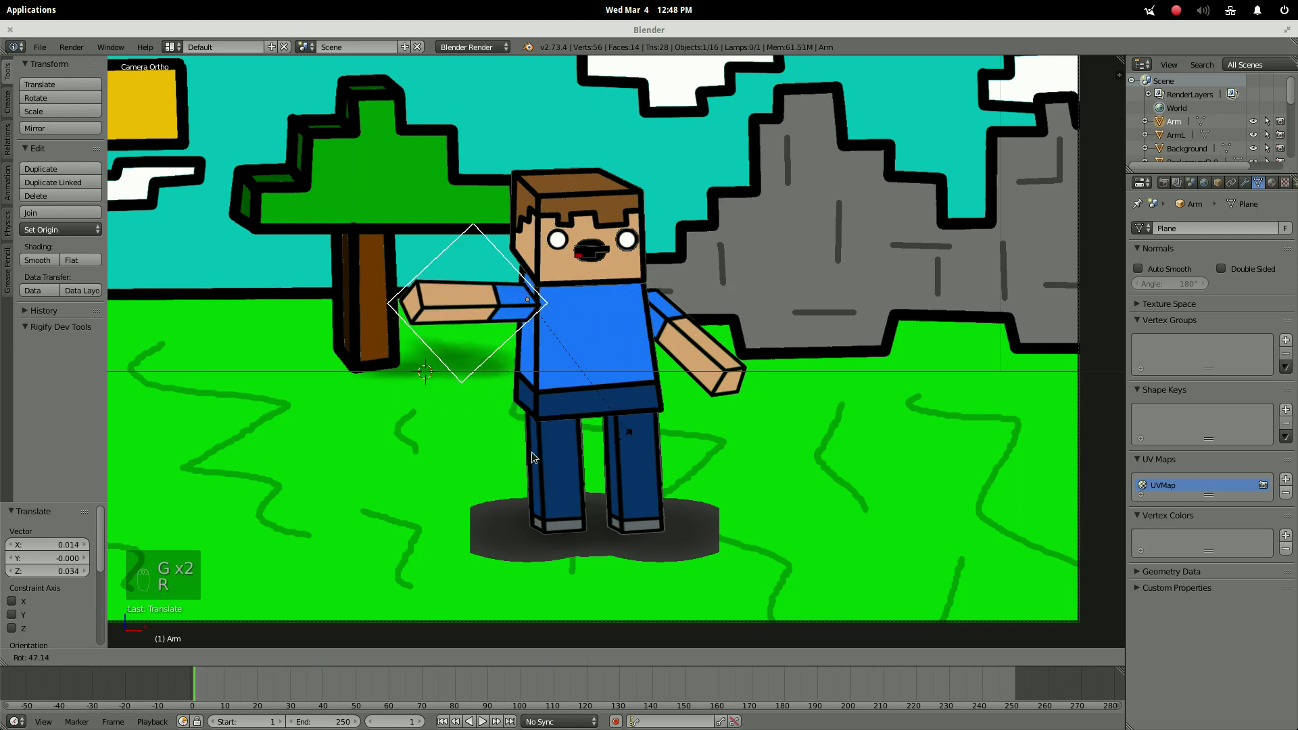
{"action": "key", "text": "g"}
{"action": "key", "text": "r"}
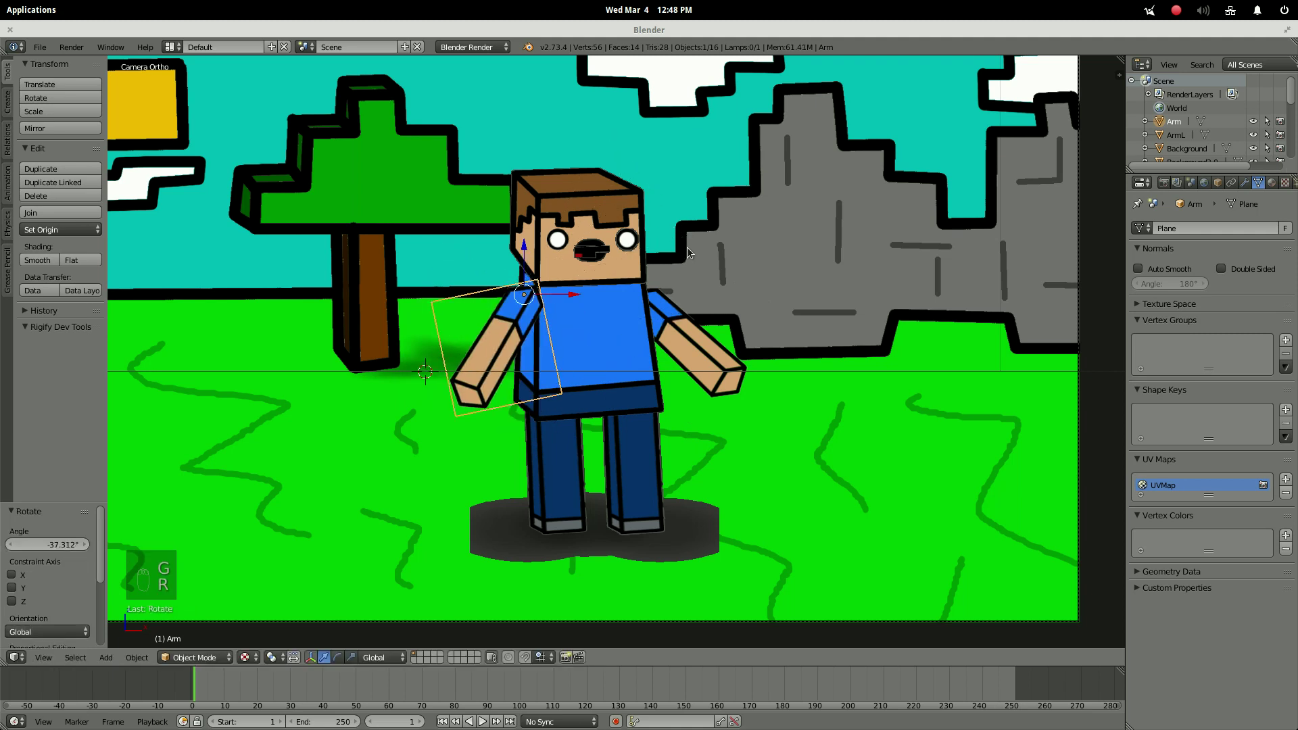
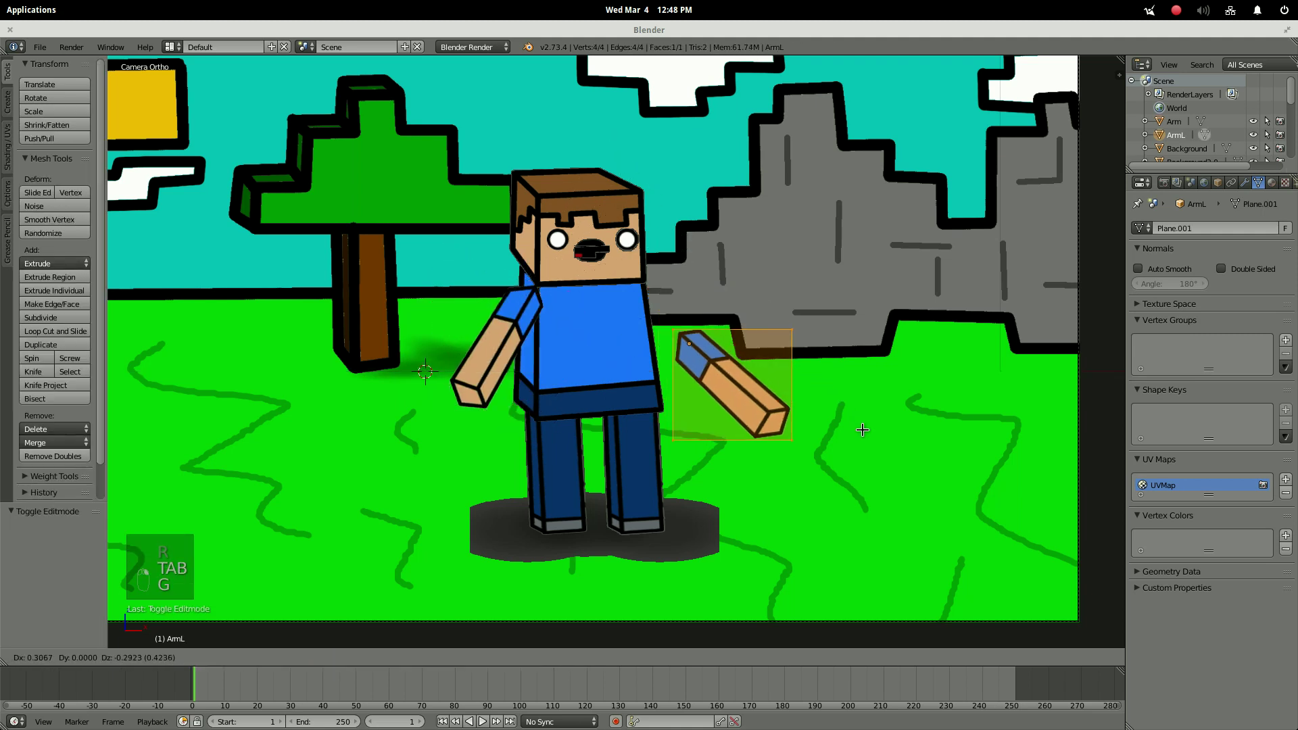
Do the same shoulder pivot for the left arm, reset the 3D cursor, and select the left leg.
{"action": "key", "text": "Tab"}
{"action": "key", "text": "g"}
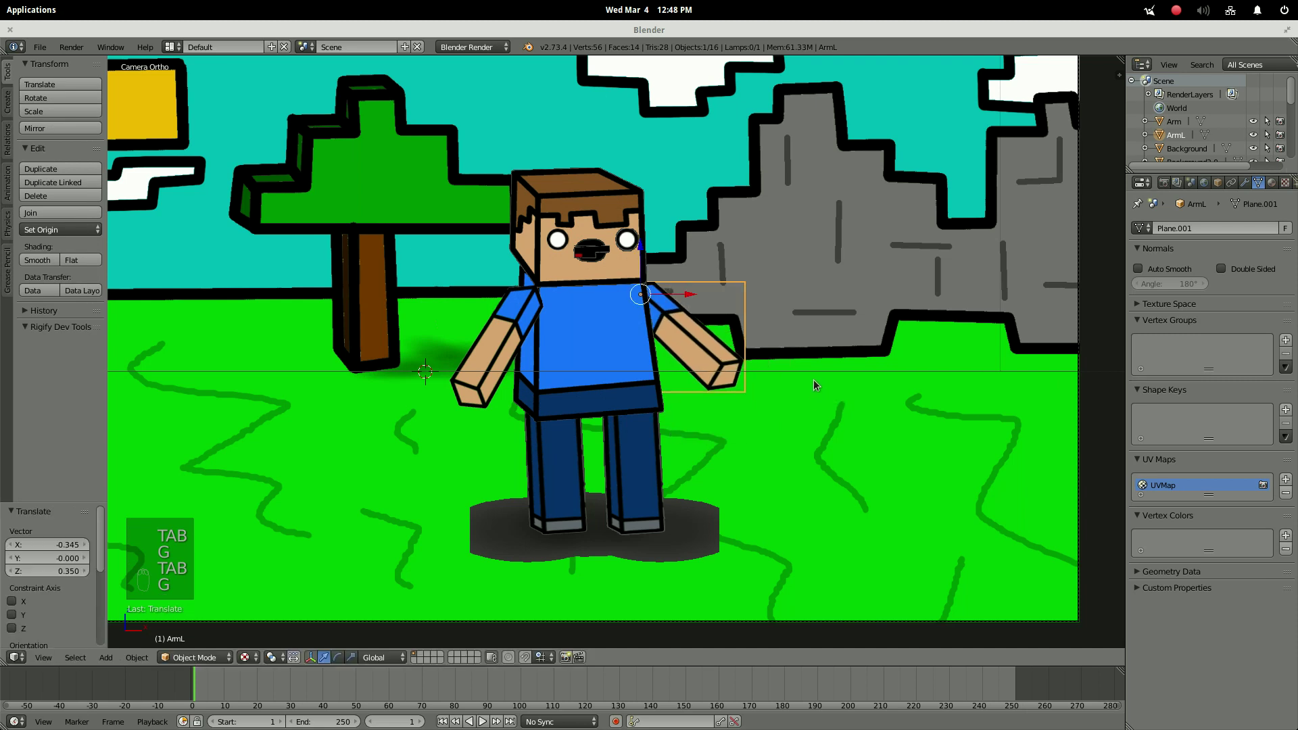
{"action": "key", "text": "r"}
{"action": "key", "text": "Tab"}
{"action": "key", "text": "Tab"}
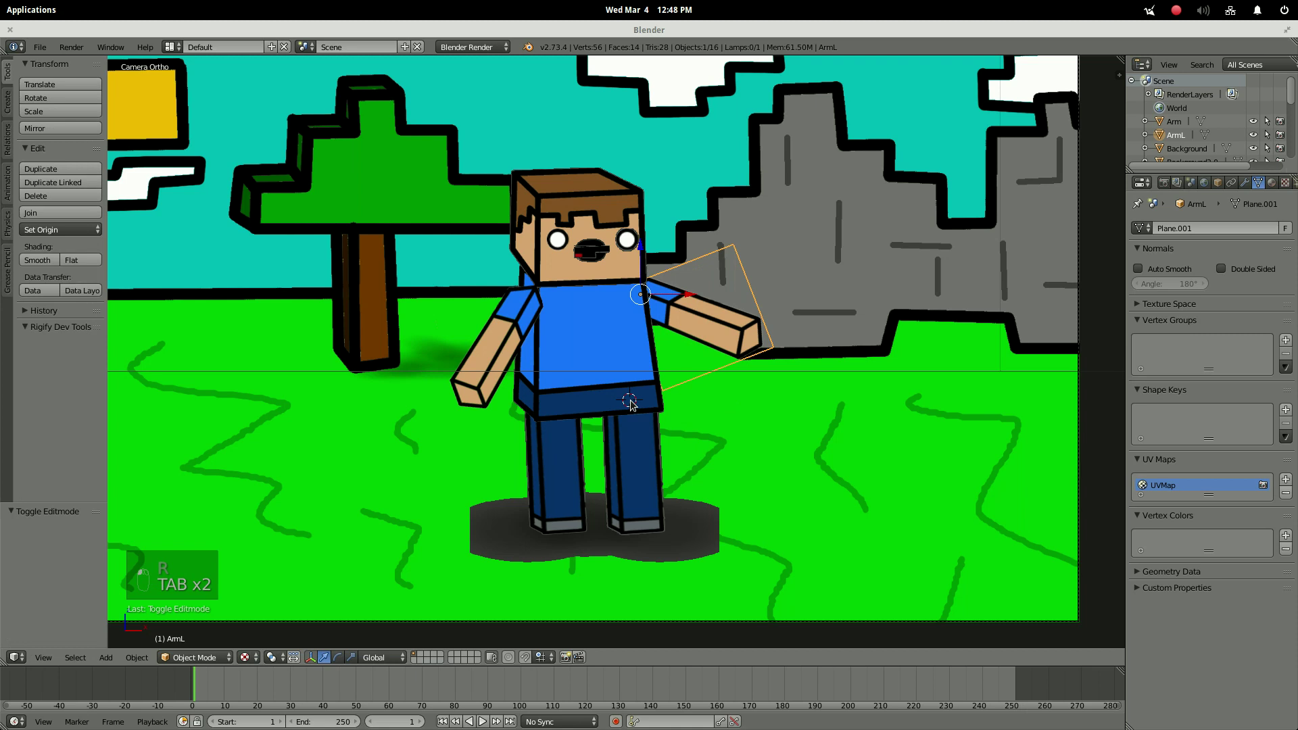
{"action": "key", "text": "ctrl+z"}
{"action": "key", "text": "shift+s"}
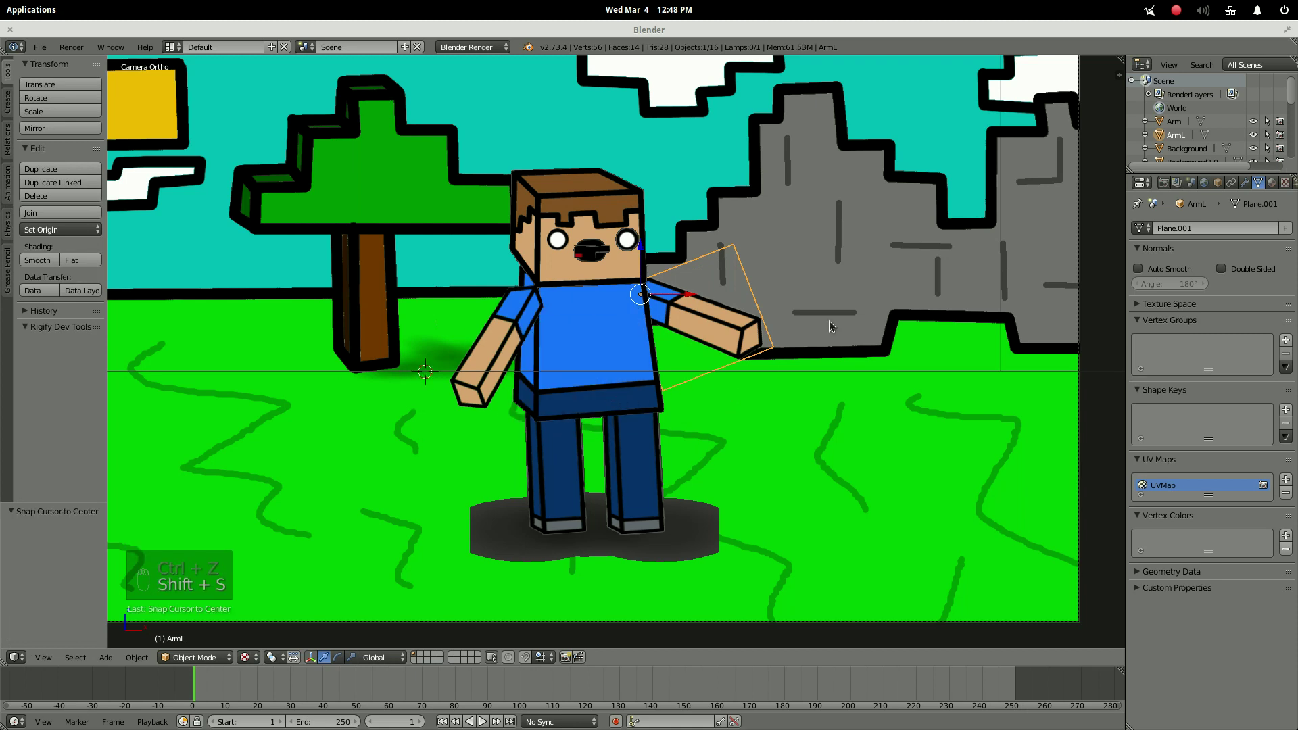
{"action": "key", "text": "r"}
{"action": "left_click", "coordinate": [553, 478]}
Offset the left leg's mesh so it pivots from the hip, move it back and test-rotate.
{"action": "key", "text": "Tab"}
{"action": "key", "text": "g"}
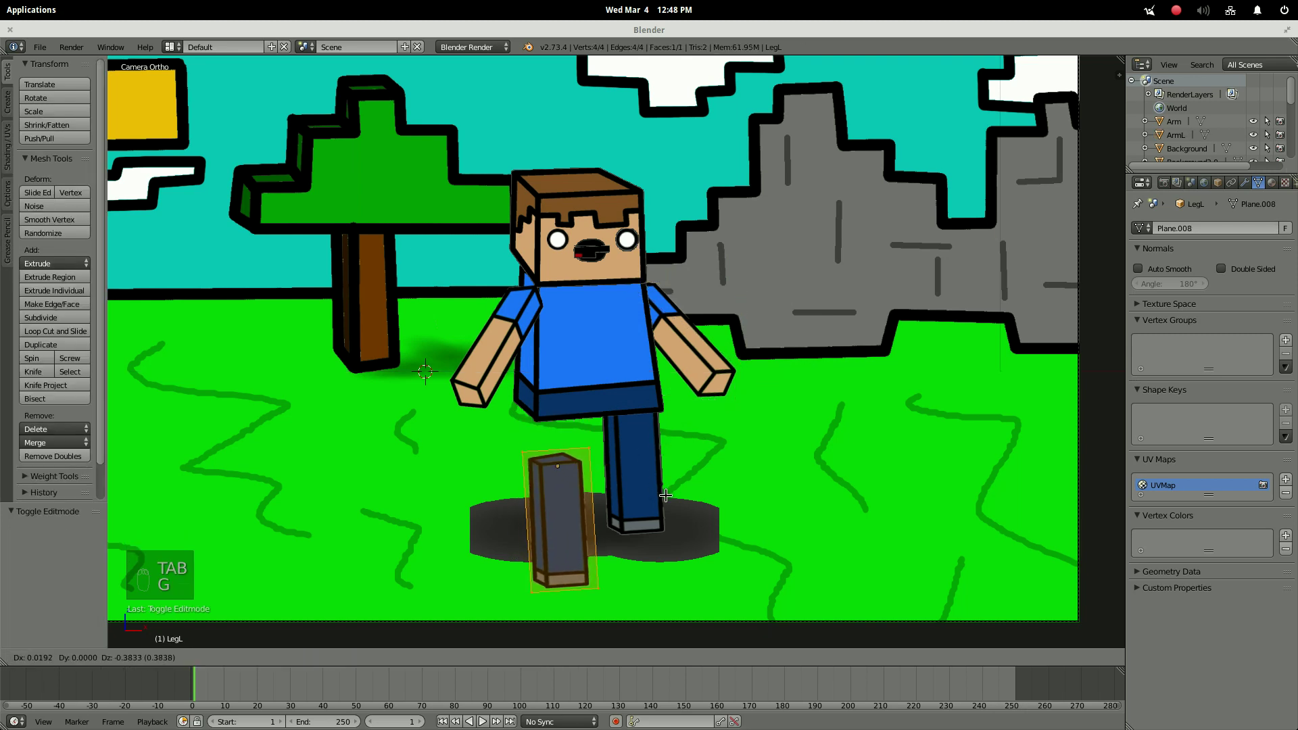
{"action": "key", "text": "`"}
{"action": "key", "text": "g"}
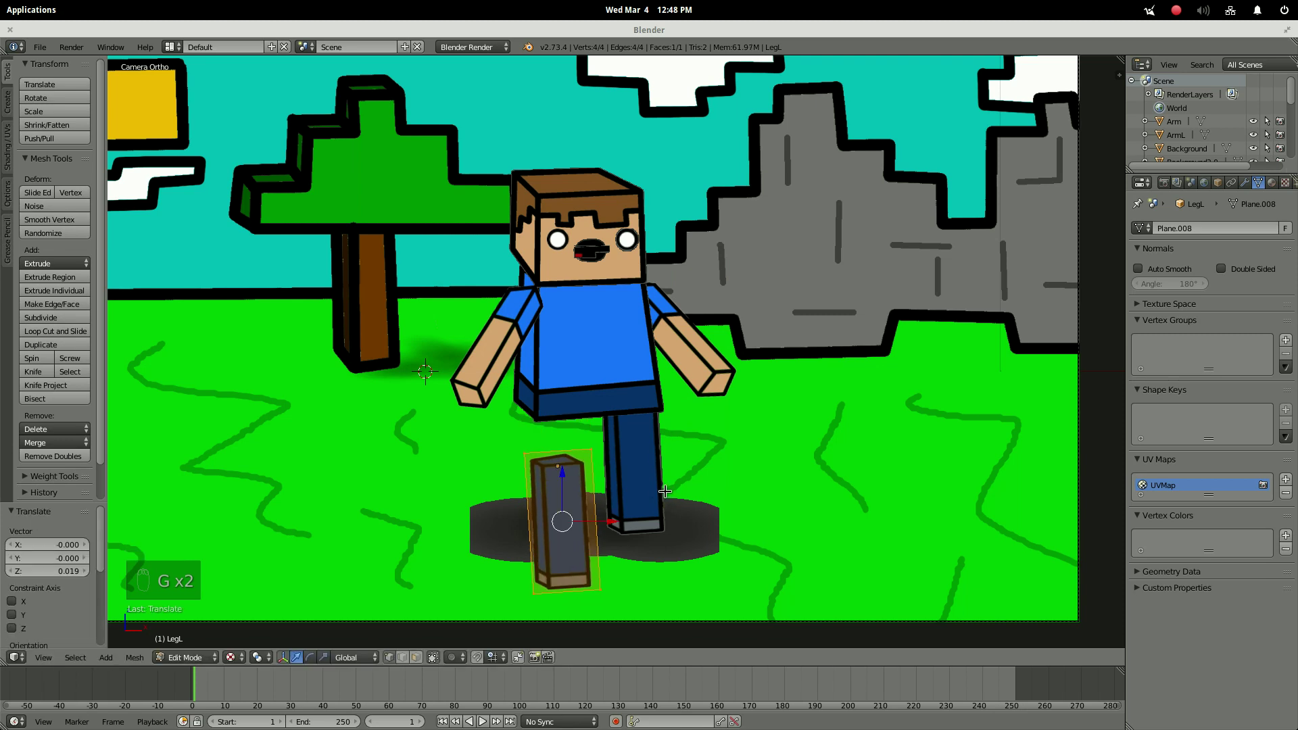
{"action": "key", "text": "Tab"}
{"action": "key", "text": "g"}
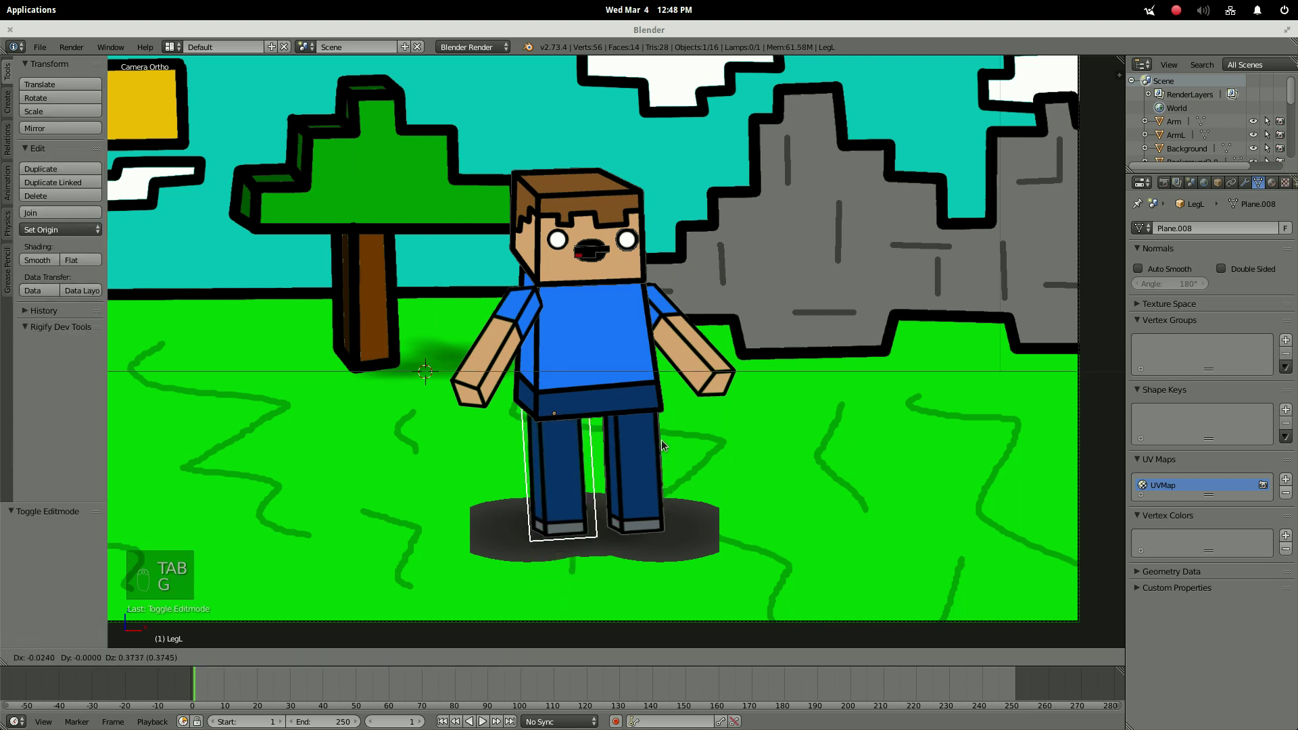
{"action": "key", "text": "r"}
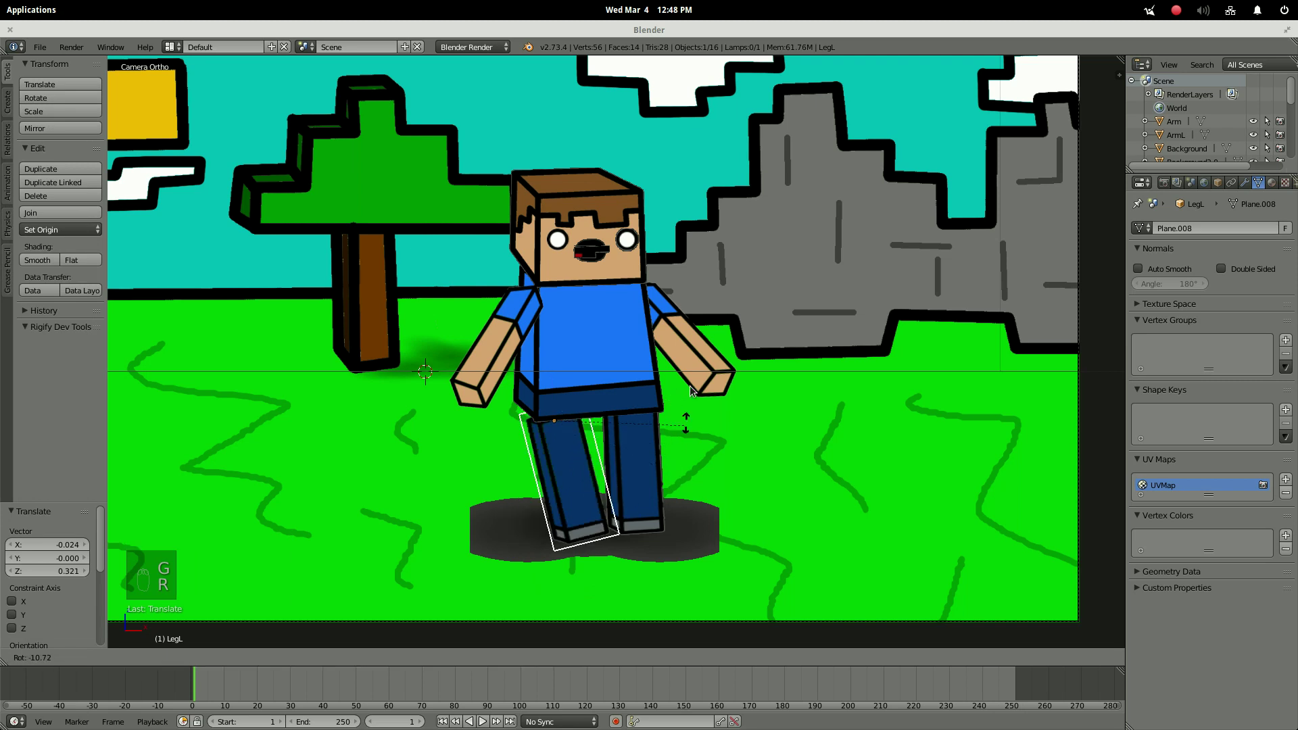
{"action": "key", "text": "ctrl+z"}
Give the right leg a hip pivot the same way and move it back under the body.
{"action": "key", "text": "Tab"}
{"action": "key", "text": "g"}
{"action": "key", "text": "Tab"}
{"action": "key", "text": "Tab"}
{"action": "key", "text": "Tab"}
{"action": "key", "text": "g"}
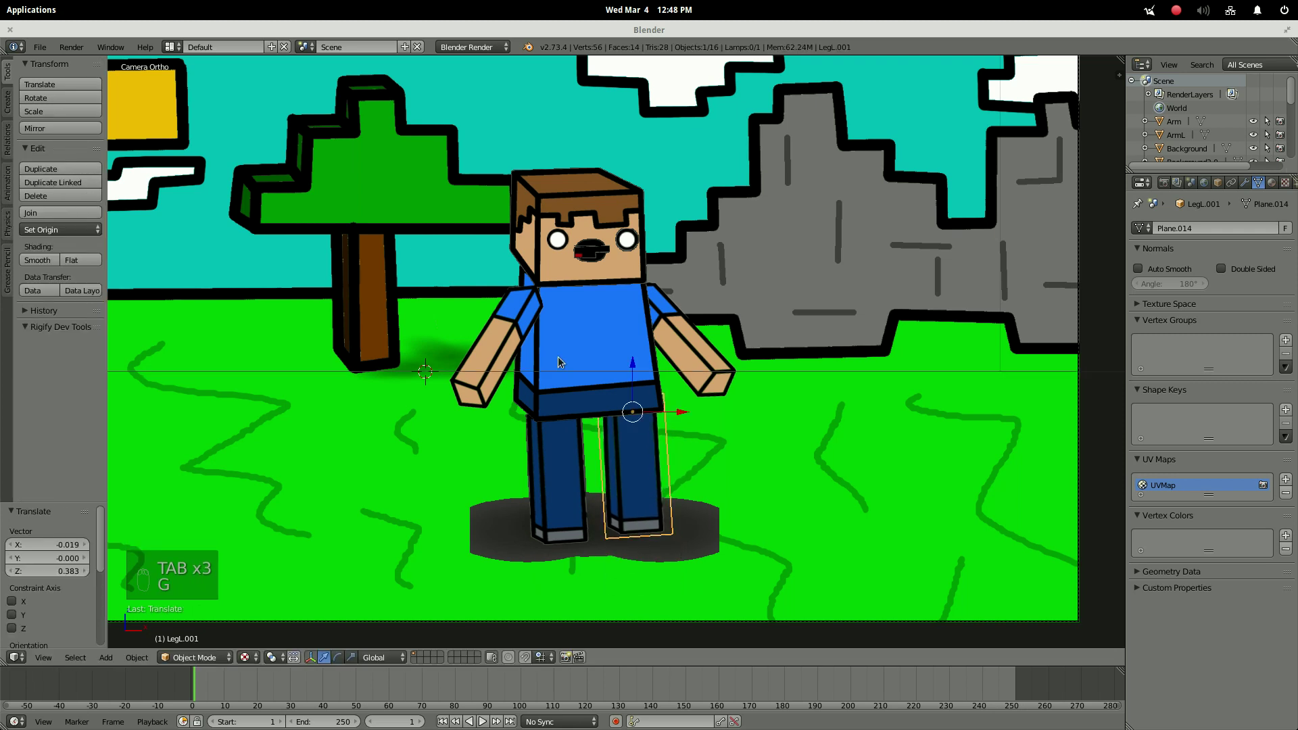
{"action": "key", "text": "Tab"}
Shift the body mesh so it pivots from the waist, reposition and test-rotate.
{"action": "key", "text": "g"}
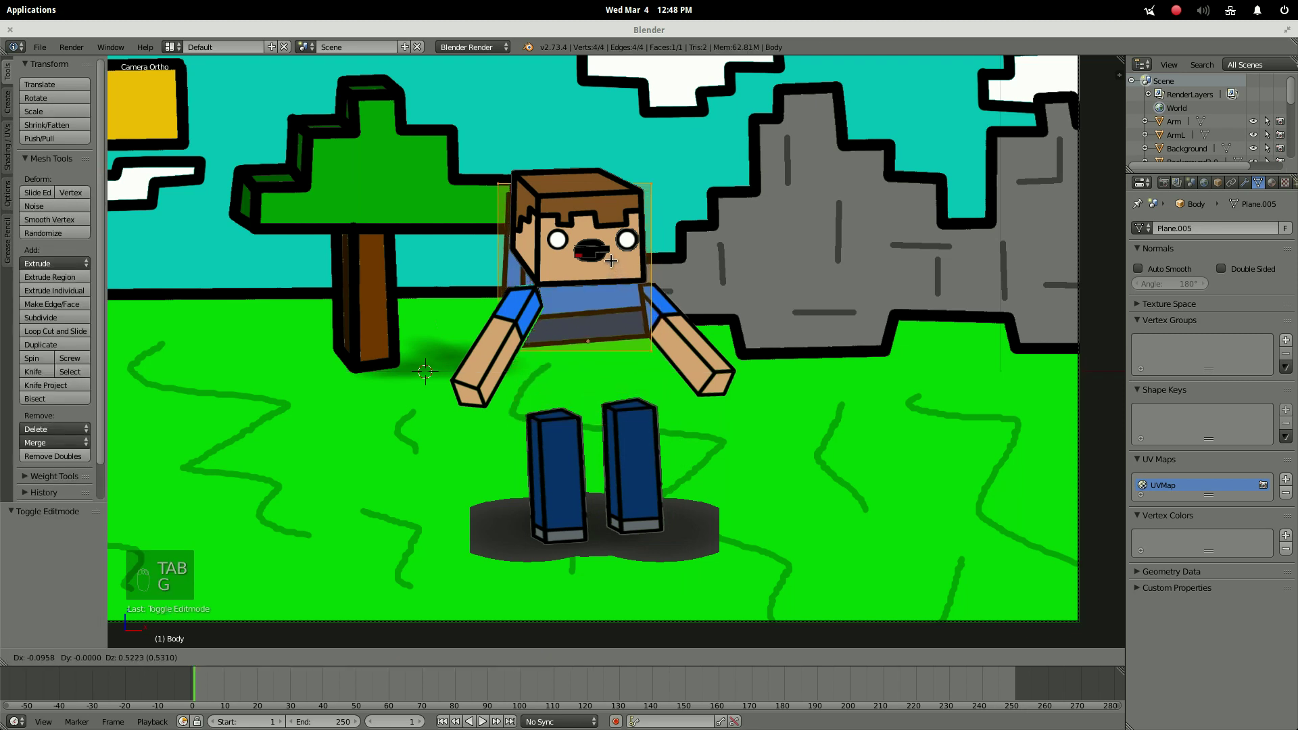
{"action": "key", "text": "Tab"}
{"action": "key", "text": "g"}
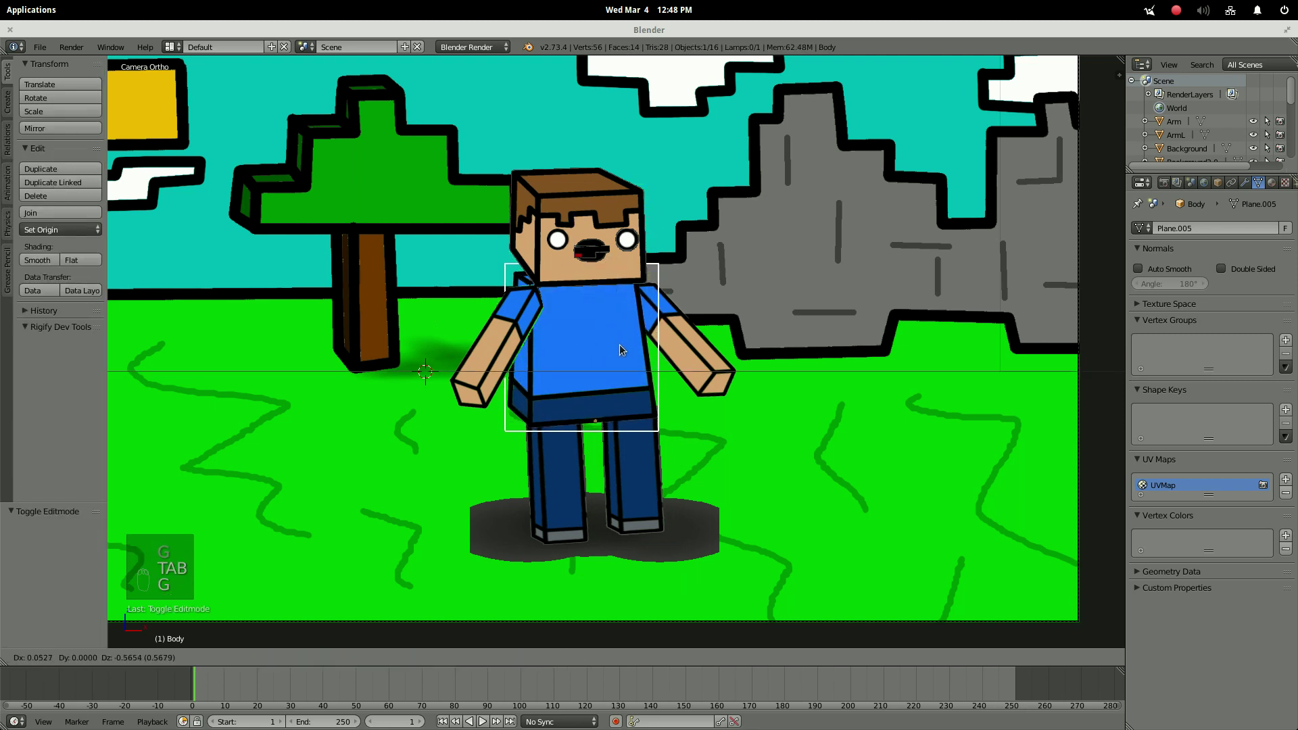
{"action": "key", "text": "r"}
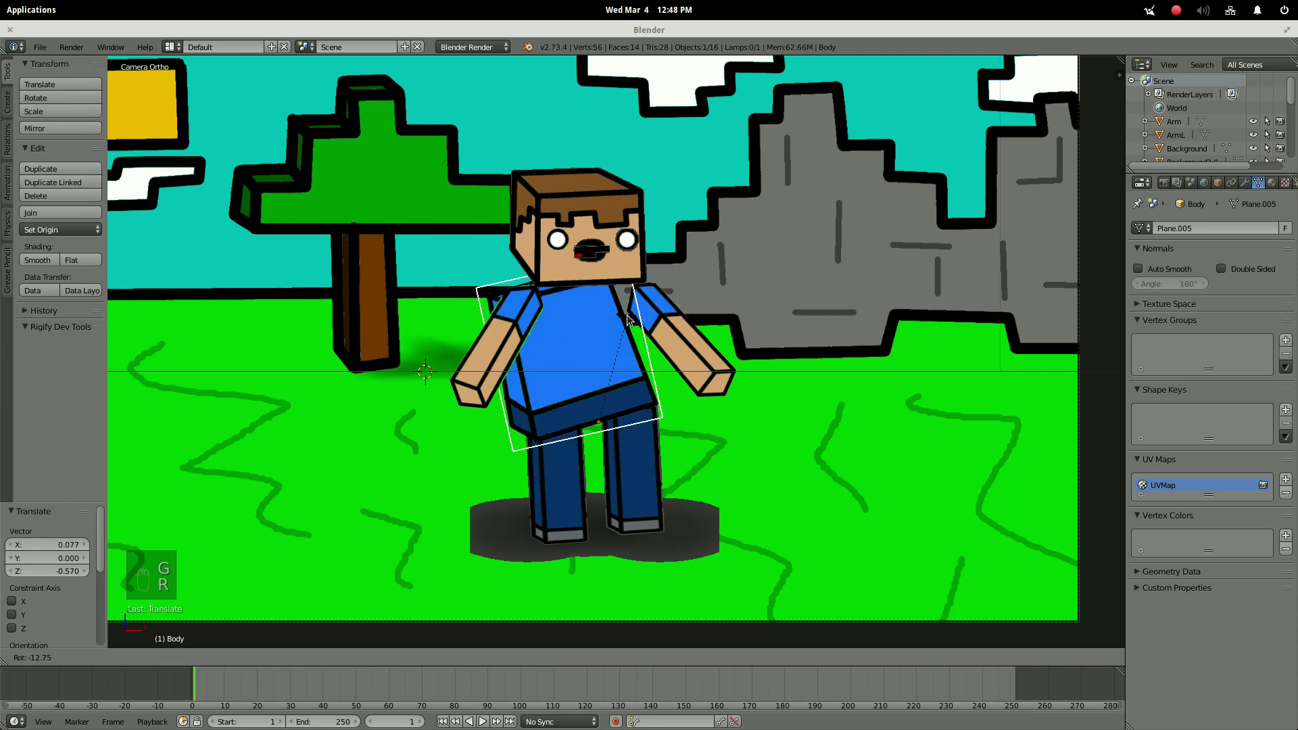
{"action": "key", "text": "ctrl+z"}
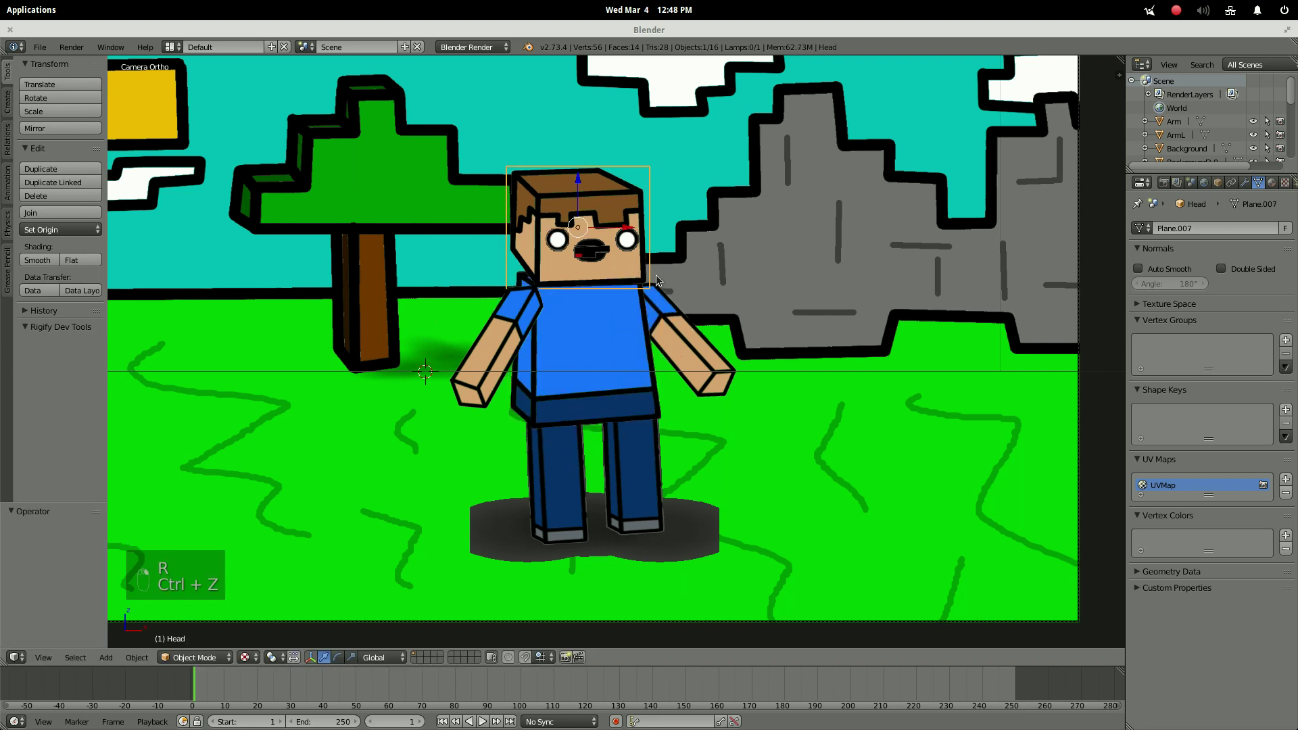
Shift the head mesh so it pivots from the neck, reposition and test the tilt.
{"action": "key", "text": "Tab"}
{"action": "key", "text": "g"}
{"action": "key", "text": "Tab"}
{"action": "key", "text": "g"}
{"action": "key", "text": "r"}
{"action": "key", "text": "ctrl+z"}
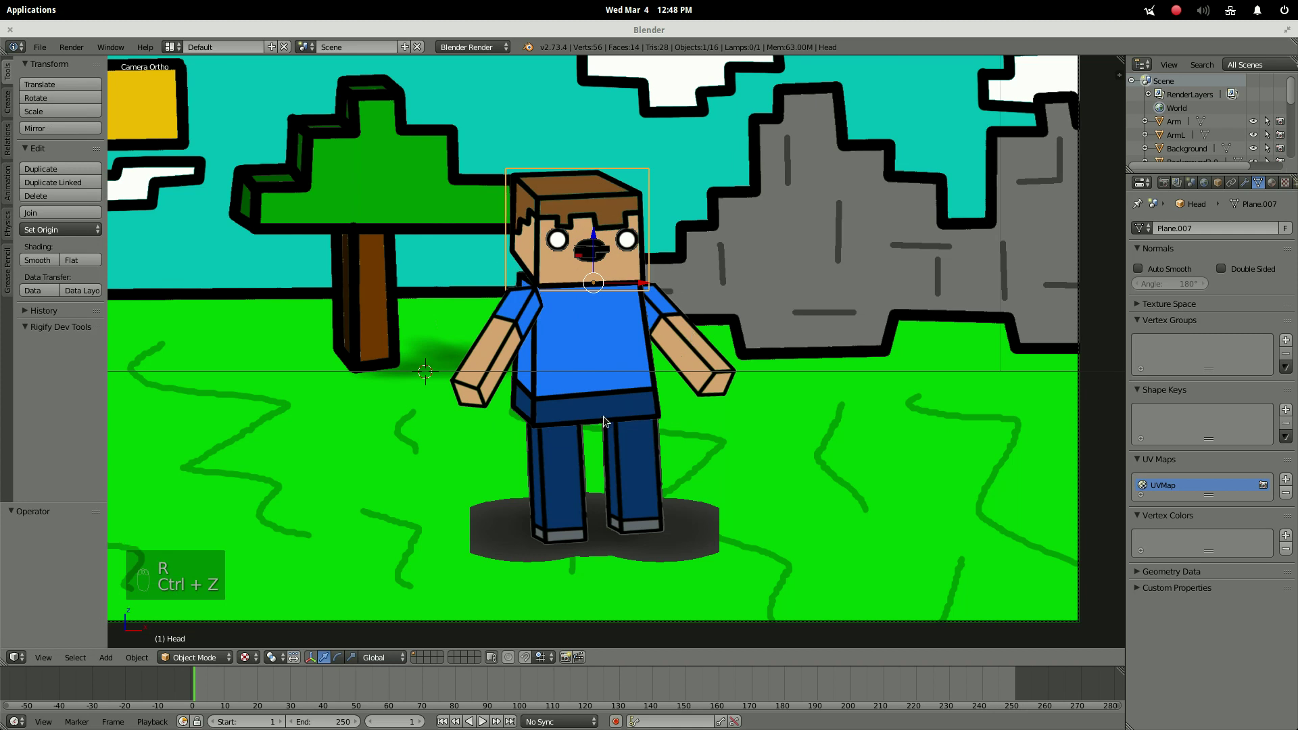
Verify the new pivots by test-rotating the body and both arms, undoing each.
{"action": "left_click", "coordinate": [596, 405]}
{"action": "key", "text": "r"}
{"action": "left_click", "coordinate": [659, 233]}
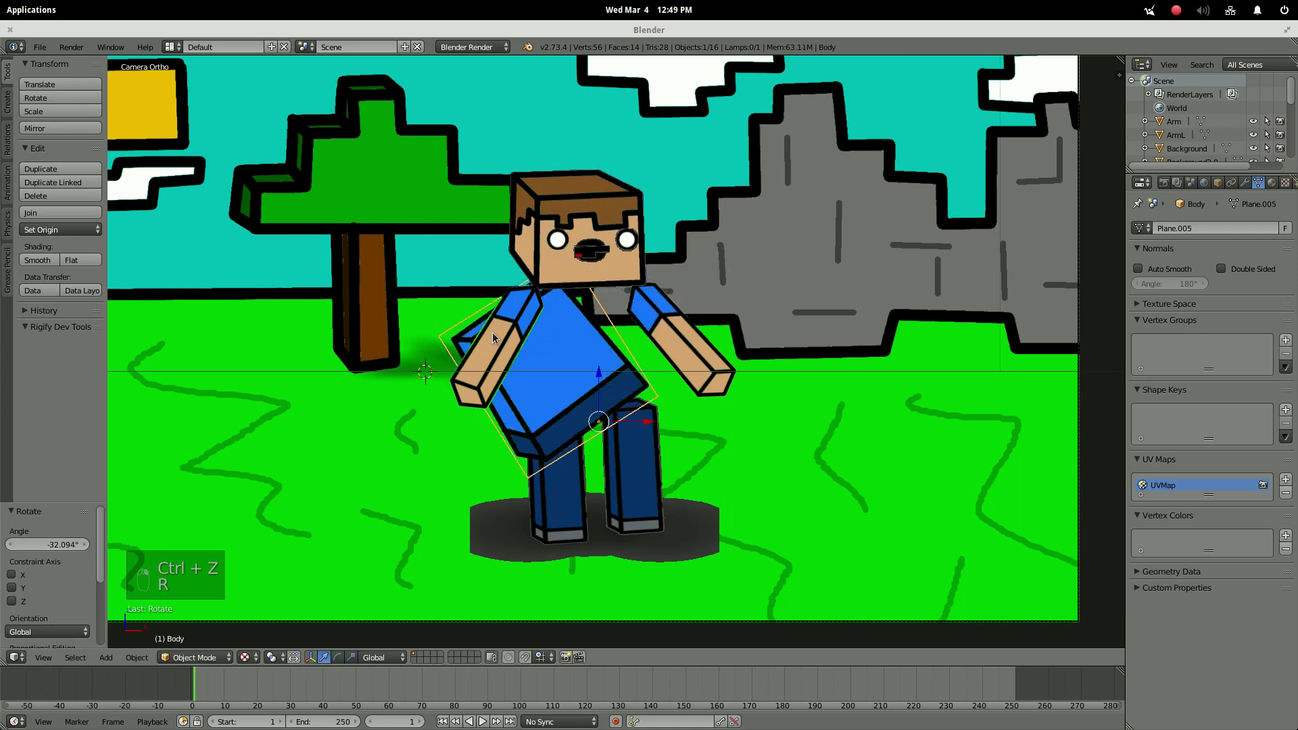
{"action": "key", "text": "ctrl+z"}
{"action": "left_click_drag", "start_coordinate": [526, 332], "coordinate": [683, 244]}
{"action": "key", "text": "r"}
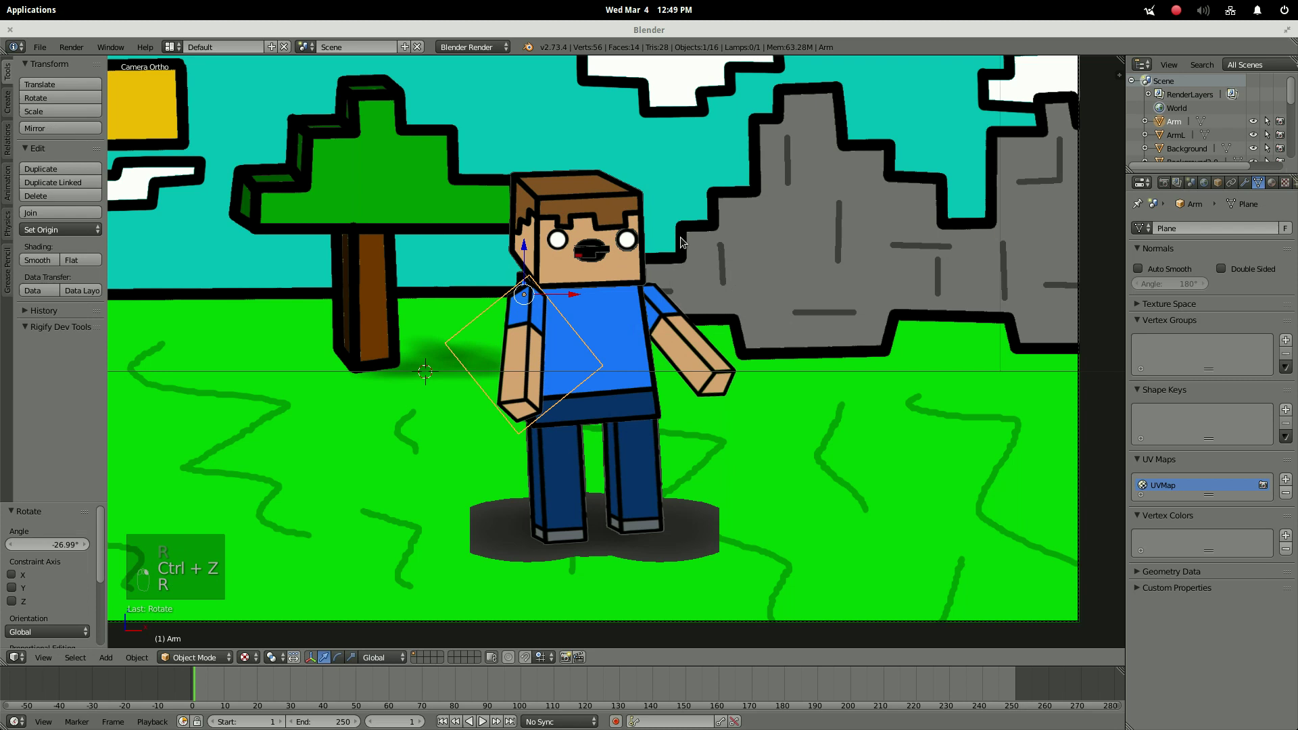
{"action": "key", "text": "ctrl+z"}
{"action": "left_click_drag", "start_coordinate": [700, 327], "coordinate": [749, 294]}
{"action": "key", "text": "r"}
{"action": "key", "text": "ctrl+z"}
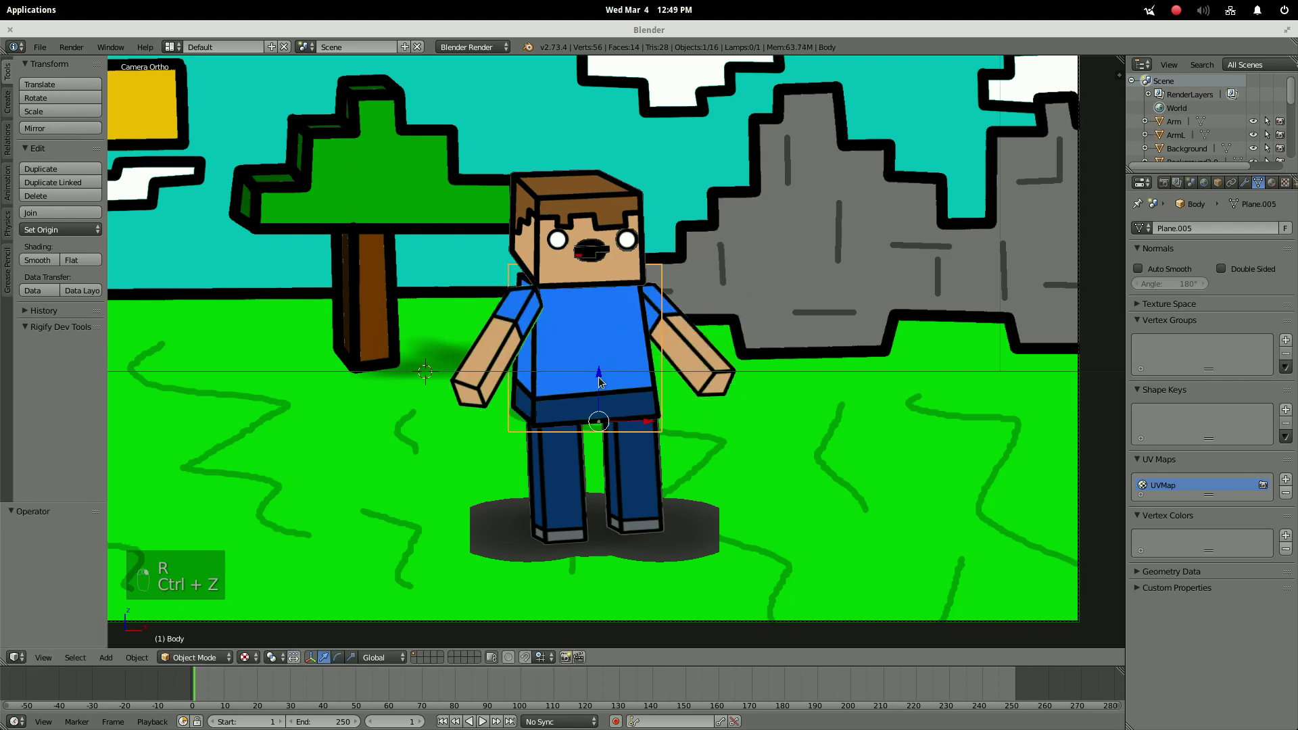
Nudge MouthOpen along Z over the mouth, then select eyes, mouth pieces and Head for parenting.
{"action": "left_click_drag", "start_coordinate": [559, 495], "coordinate": [601, 191]}
{"action": "key", "text": "r"}
{"action": "key", "text": "ctrl+z"}
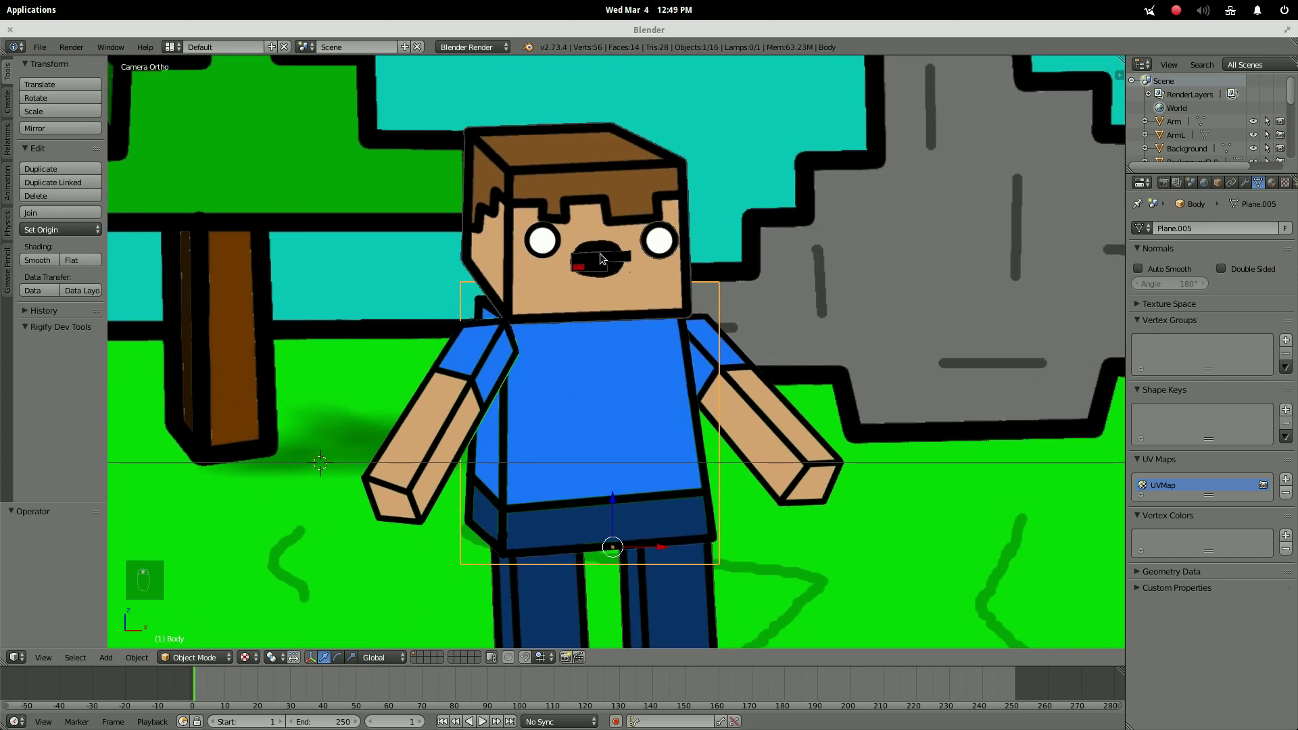
{"action": "left_click_drag", "start_coordinate": [602, 251], "coordinate": [603, 218]}
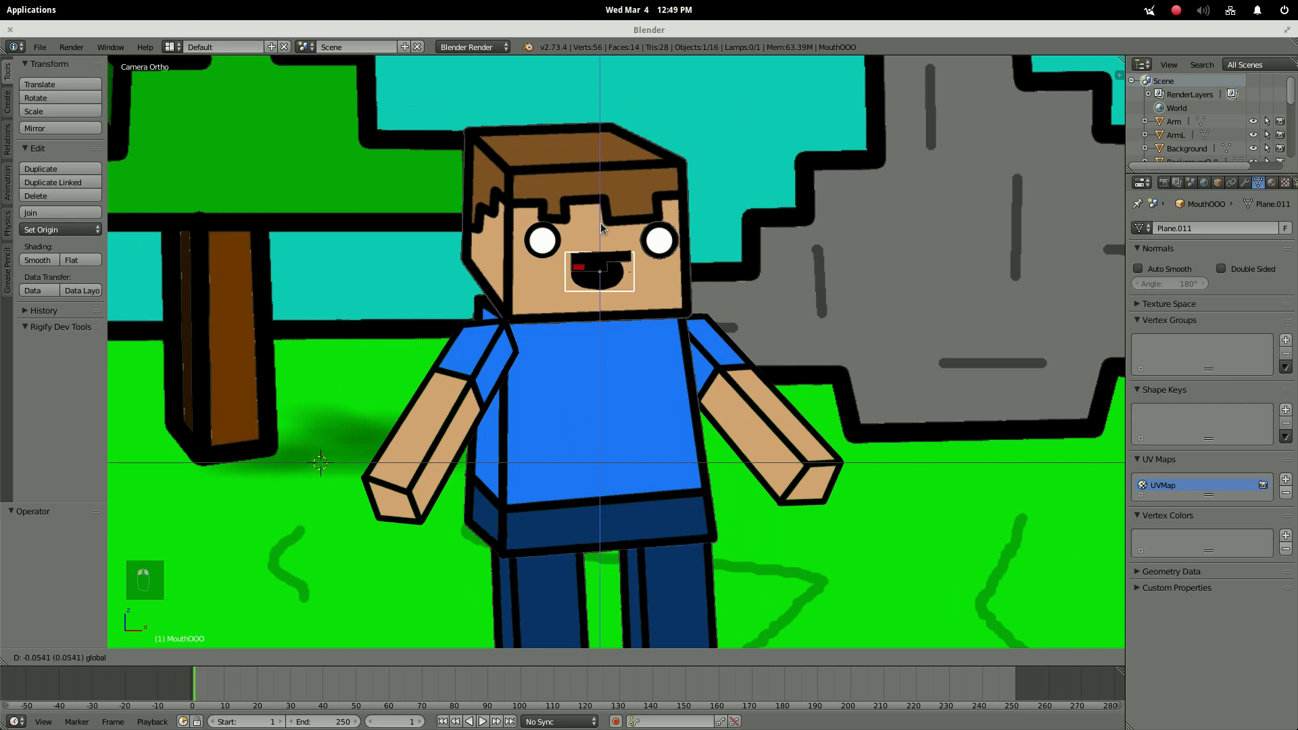
{"action": "left_click_drag", "start_coordinate": [612, 213], "coordinate": [614, 230]}
{"action": "left_click", "coordinate": [599, 259]}
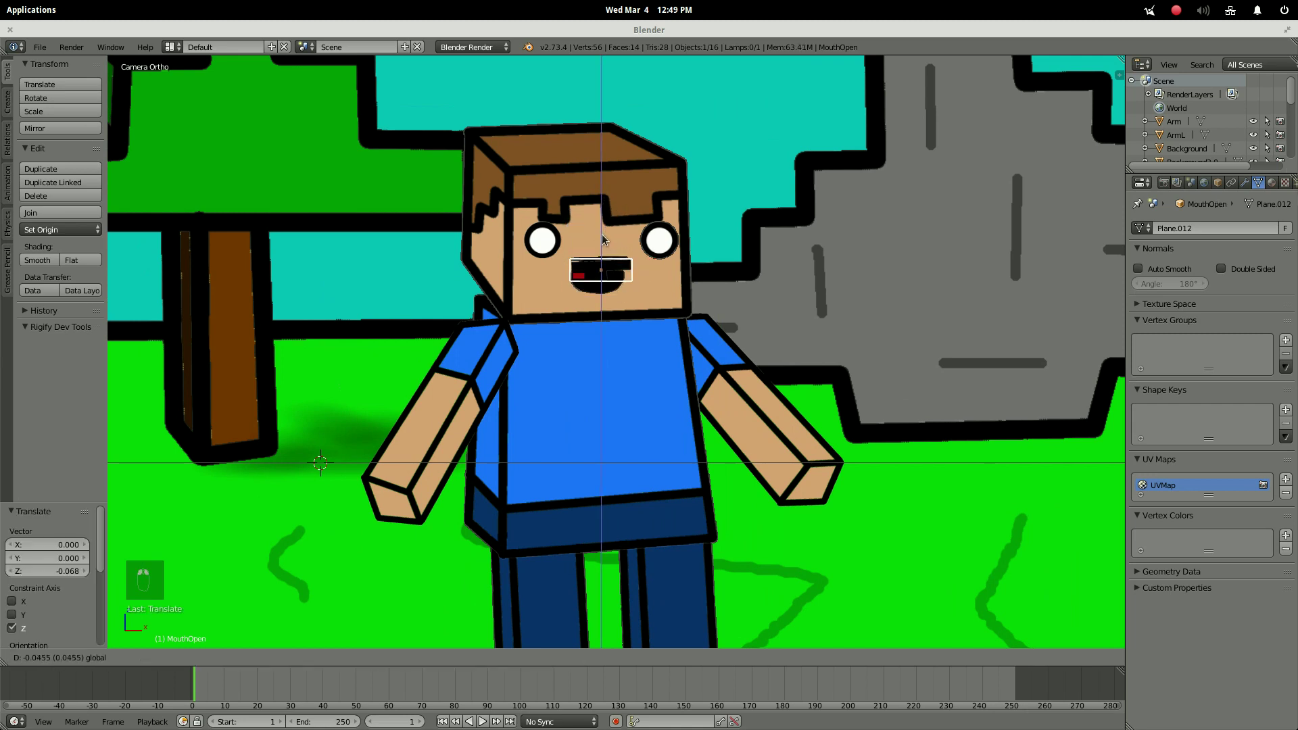
{"action": "left_click_drag", "start_coordinate": [606, 240], "coordinate": [580, 238]}
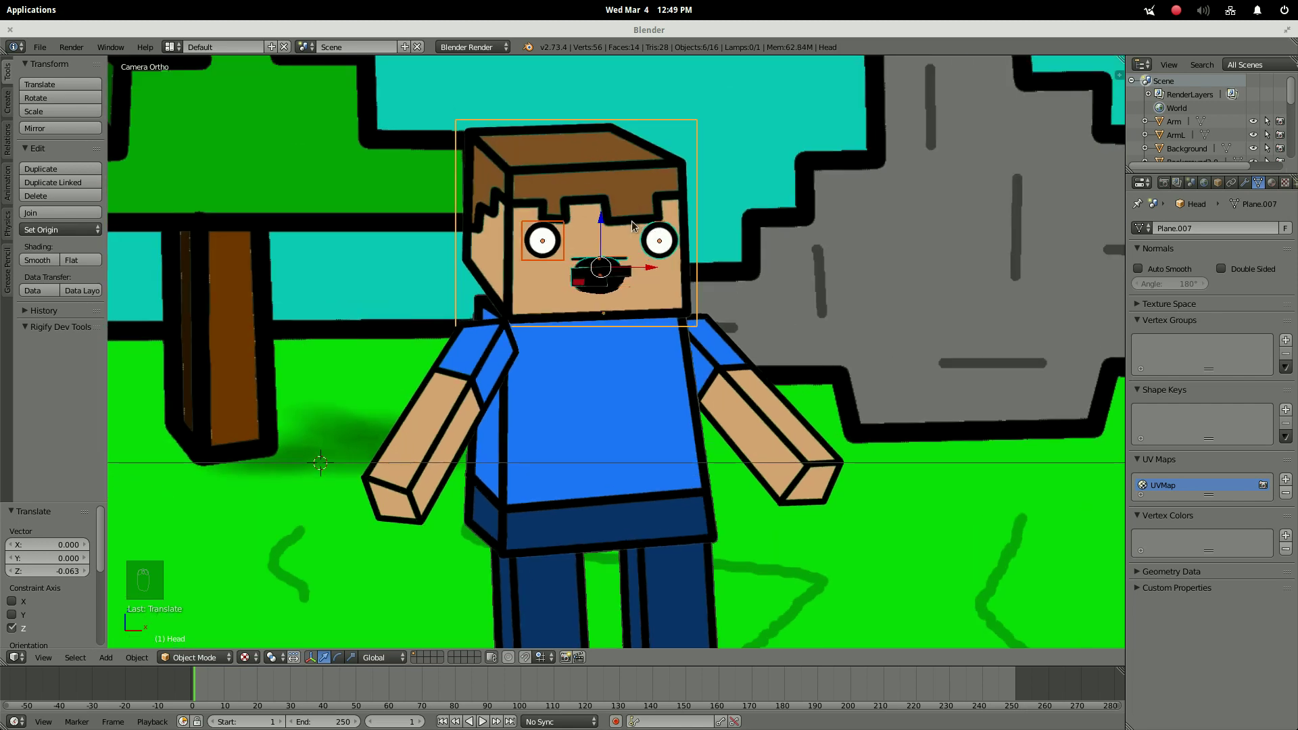
Parent the face pieces to the Head and test by tilting the head.
{"action": "key", "text": "ctrl+p"}
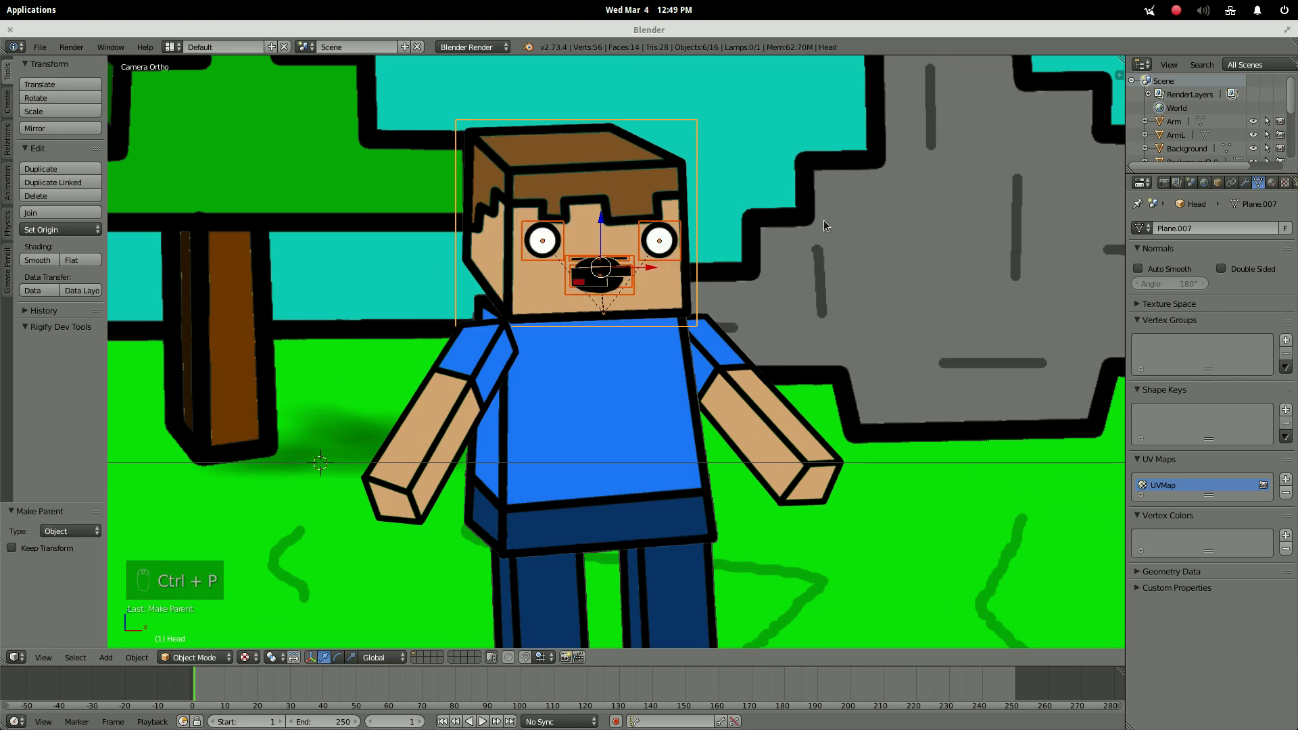
{"action": "key", "text": "r"}
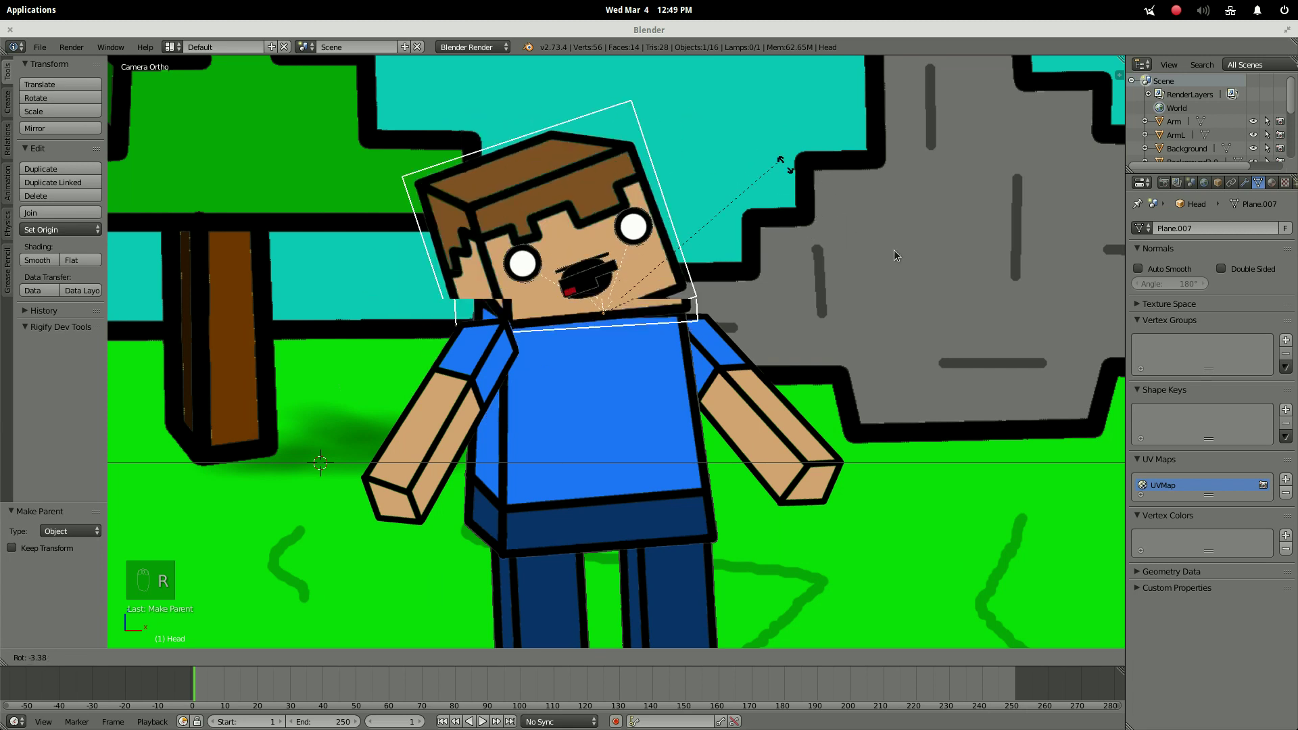
{"action": "key", "text": "ctrl+z"}
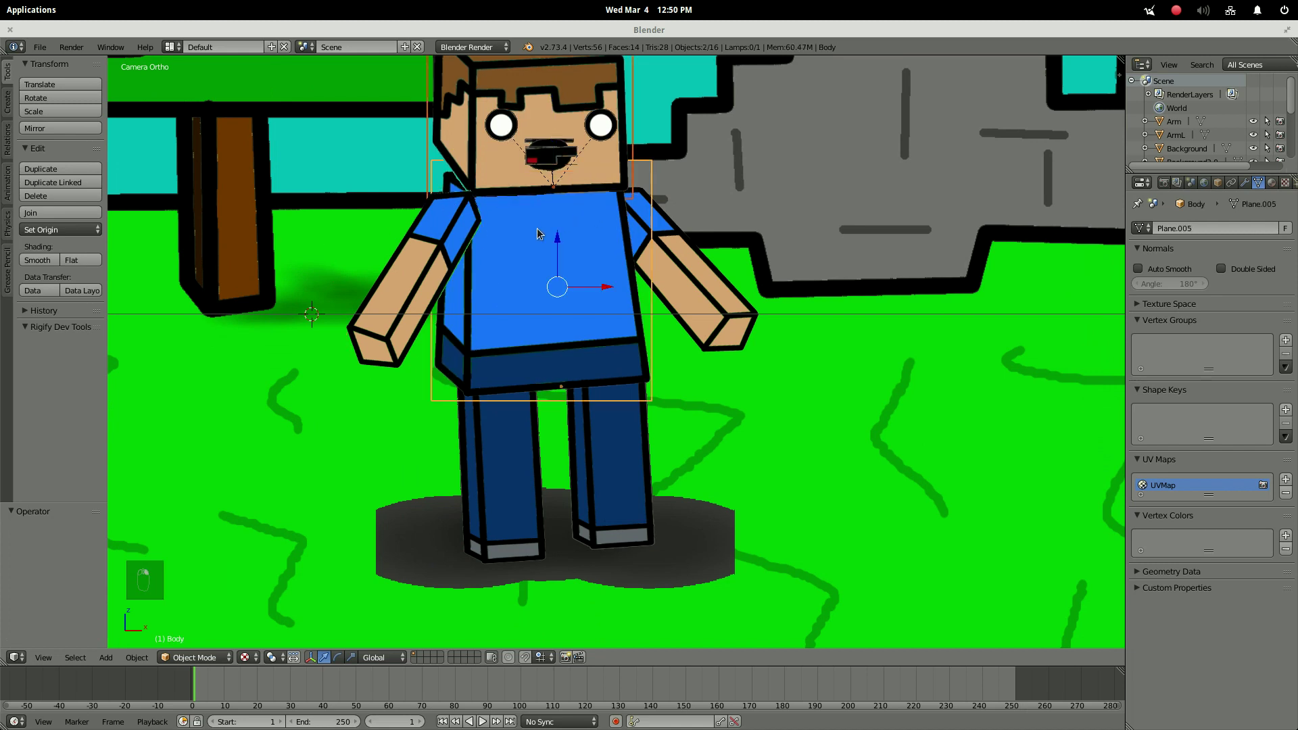
Parent the head and arms to the Body and test with a tilt.
{"action": "key", "text": "ctrl+p"}
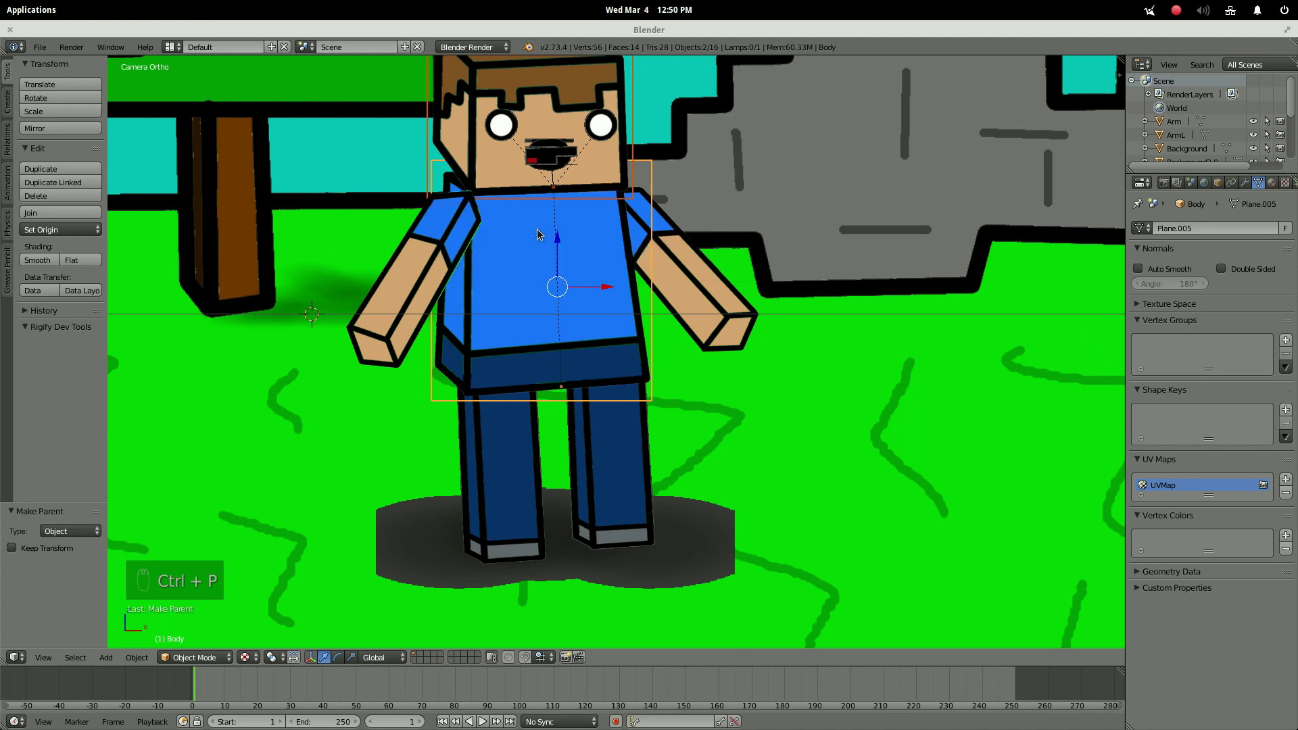
{"action": "key", "text": "r"}
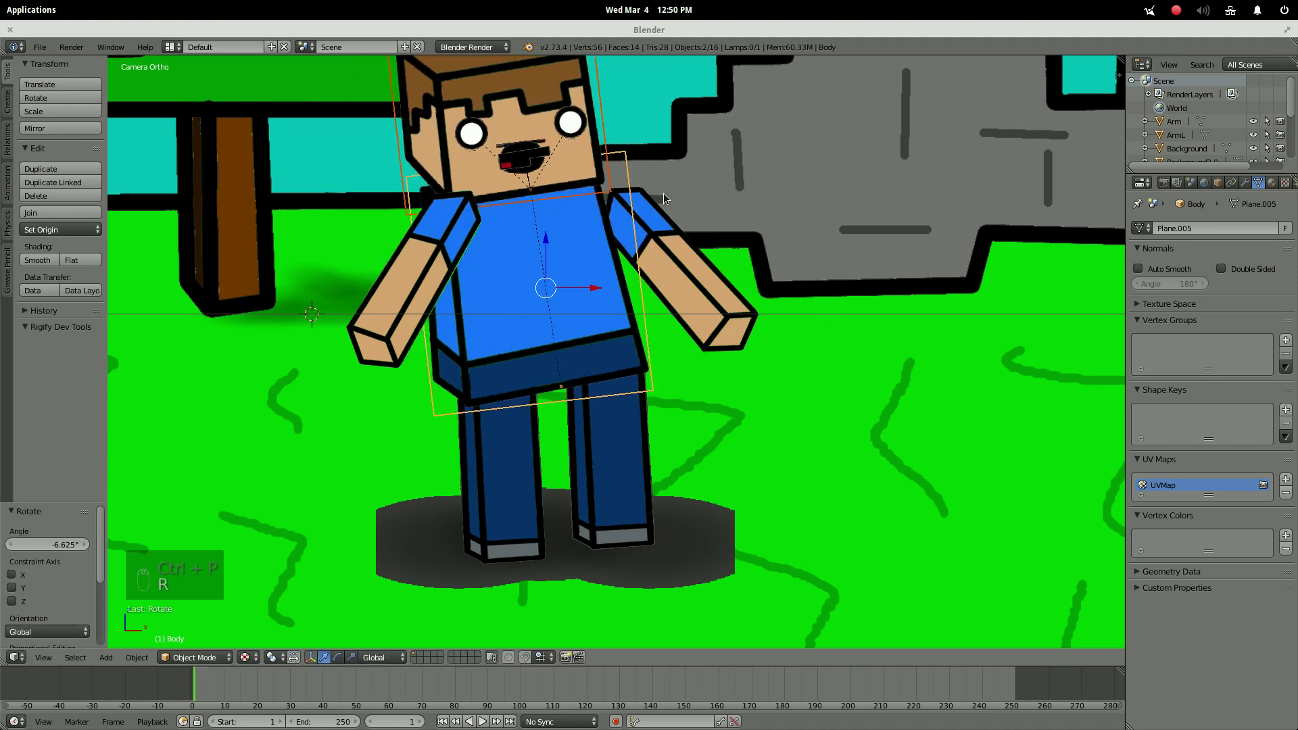
{"action": "key", "text": "ctrl+z"}
Parent both legs to the Body and tilt it about -36° to check the whole character follows.
{"action": "left_click_drag", "start_coordinate": [456, 242], "coordinate": [506, 254]}
{"action": "key", "text": "ctrl+p"}
{"action": "left_click_drag", "start_coordinate": [694, 254], "coordinate": [656, 468]}
{"action": "key", "text": "ctrl+p"}
{"action": "left_click_drag", "start_coordinate": [650, 458], "coordinate": [581, 274]}
{"action": "key", "text": "ctrl+p"}
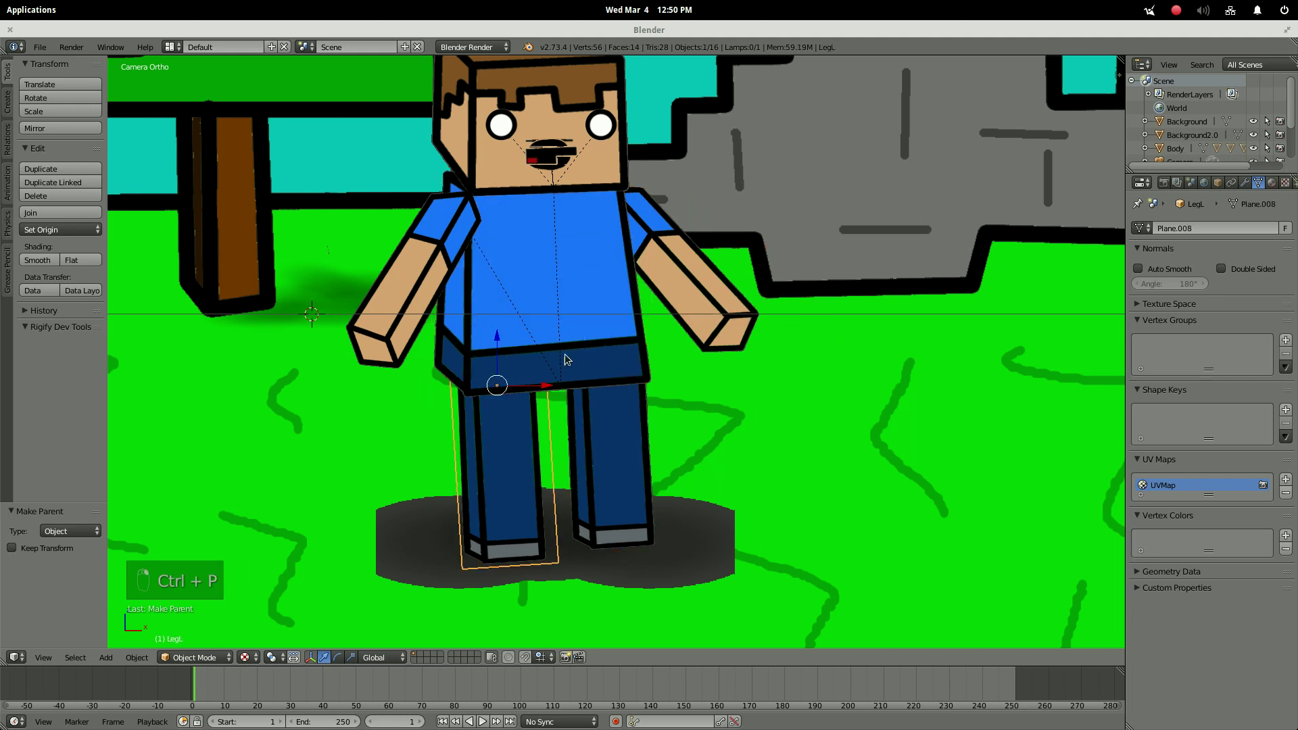
{"action": "key", "text": "ctrl+p"}
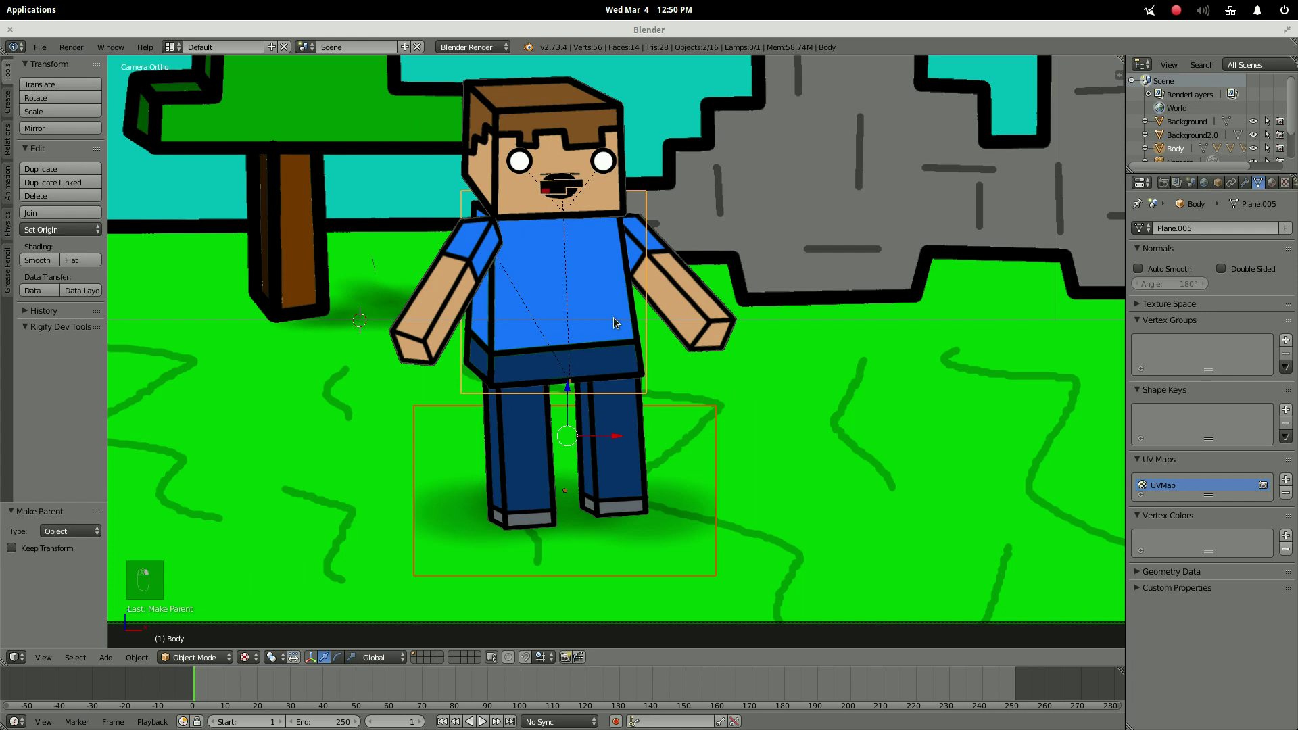
{"action": "key", "text": "ctrl+p"}
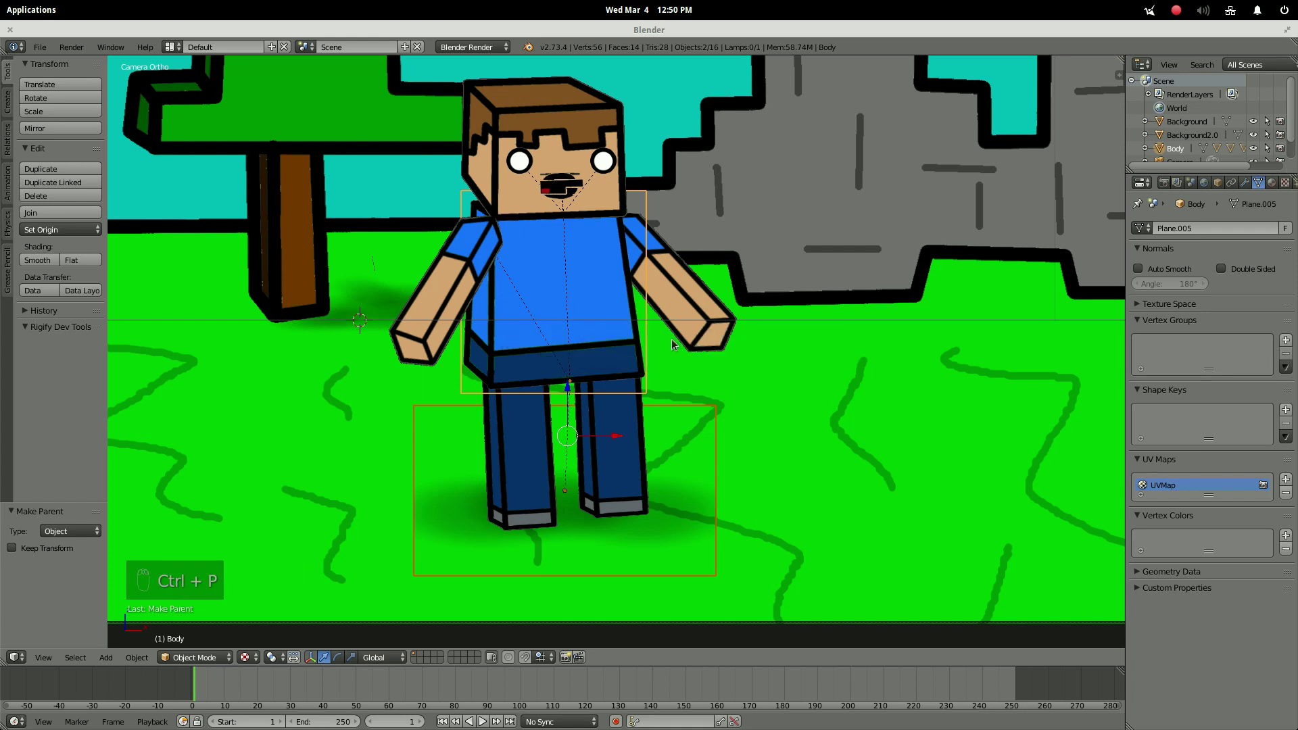
{"action": "key", "text": "r"}
{"action": "key", "text": "ctrl+z"}
Test-tilt the assembled character several times in camera view, undoing each tilt.
{"action": "key", "text": "r"}
{"action": "key", "text": "r"}
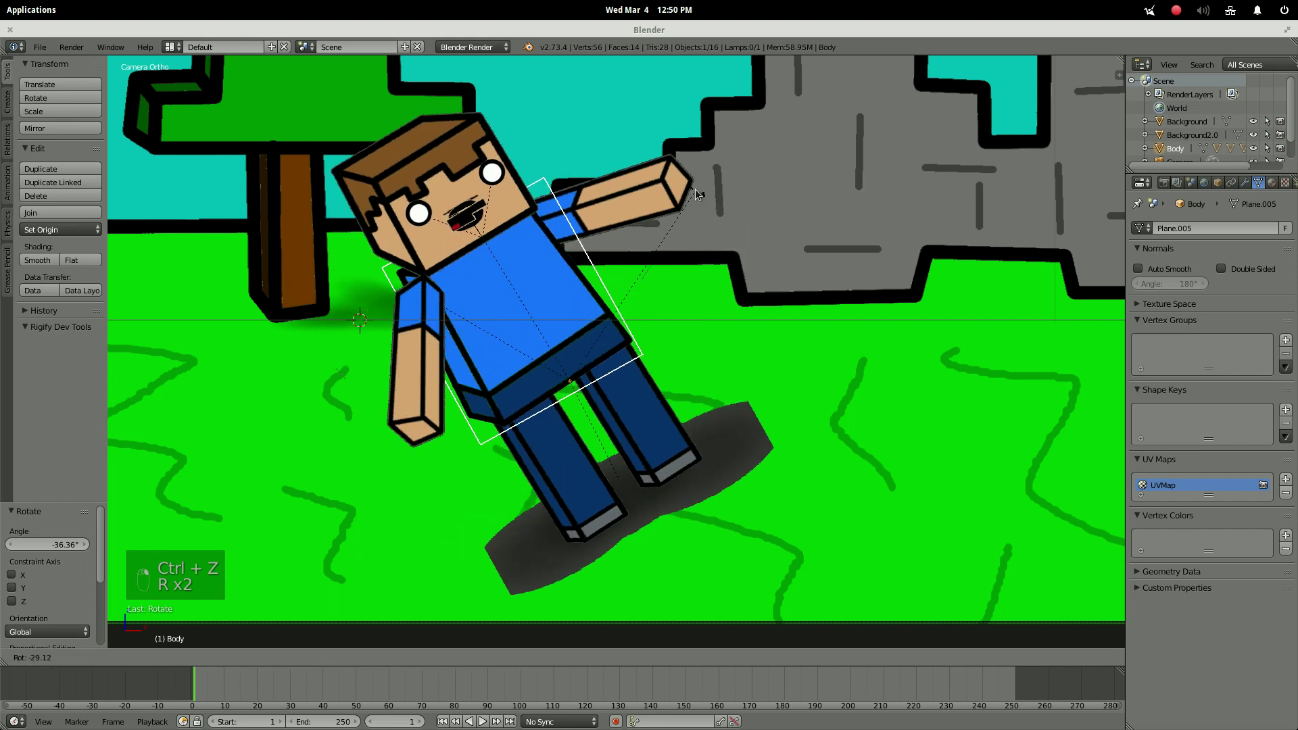
{"action": "key", "text": "ctrl+z"}
{"action": "key", "text": "r"}
{"action": "key", "text": "ctrl+z"}
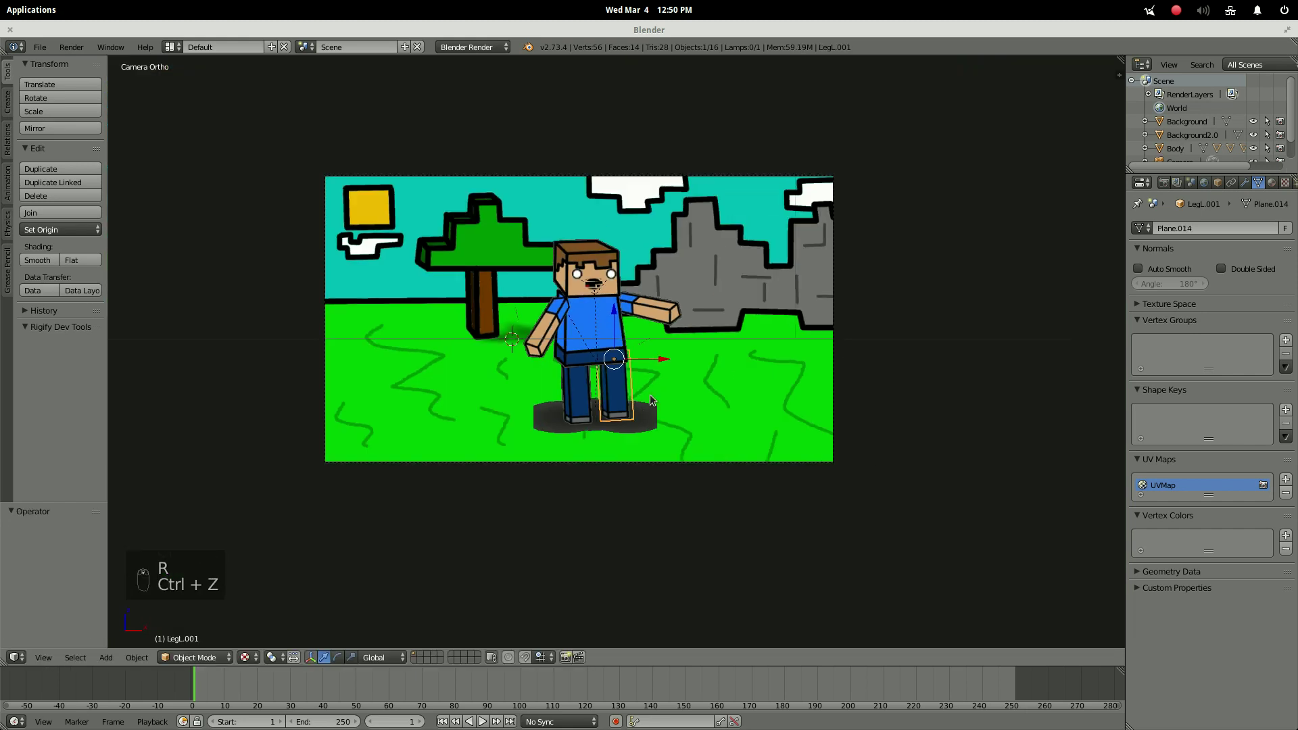
{"action": "key", "text": "r"}
{"action": "key", "text": "ctrl+z"}
{"action": "key", "text": "r"}
Leave the character upright and slide the Body about -5.28 along X, just left of frame.
{"action": "left_click_drag", "start_coordinate": [730, 347], "coordinate": [726, 372]}
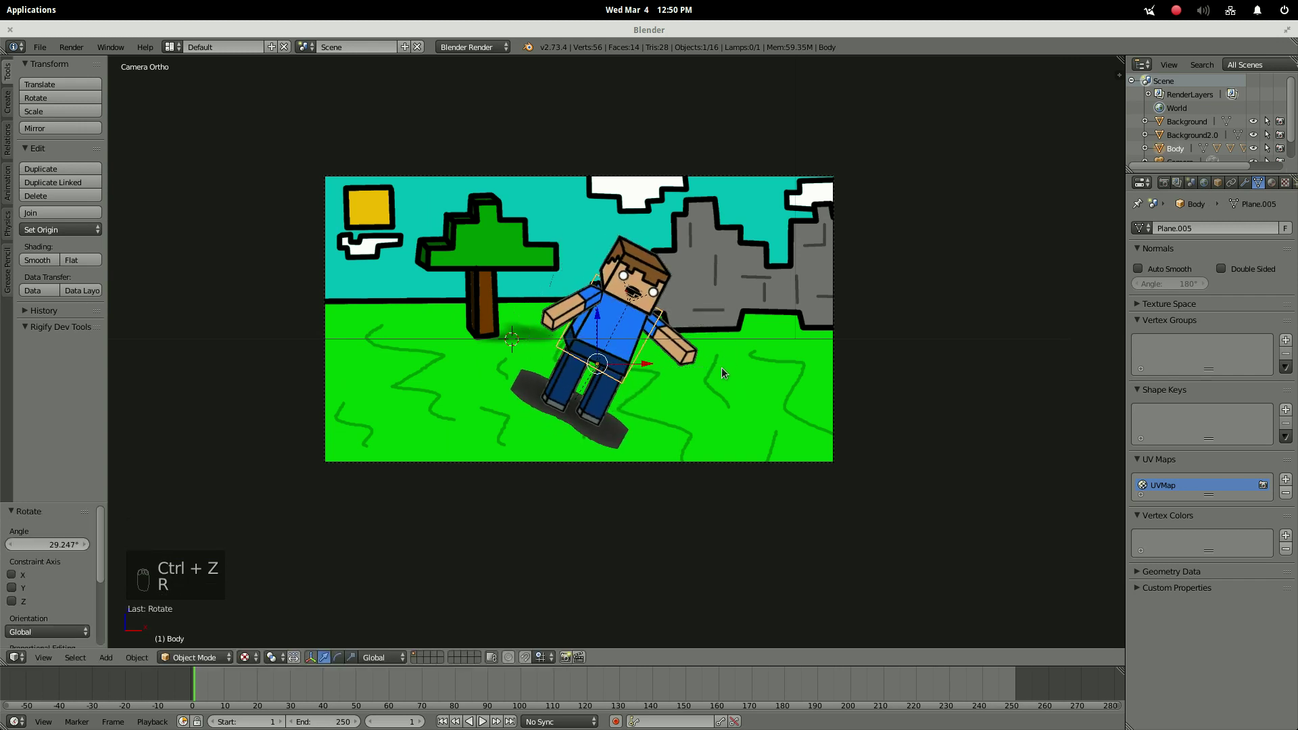
{"action": "key", "text": "ctrl+z"}
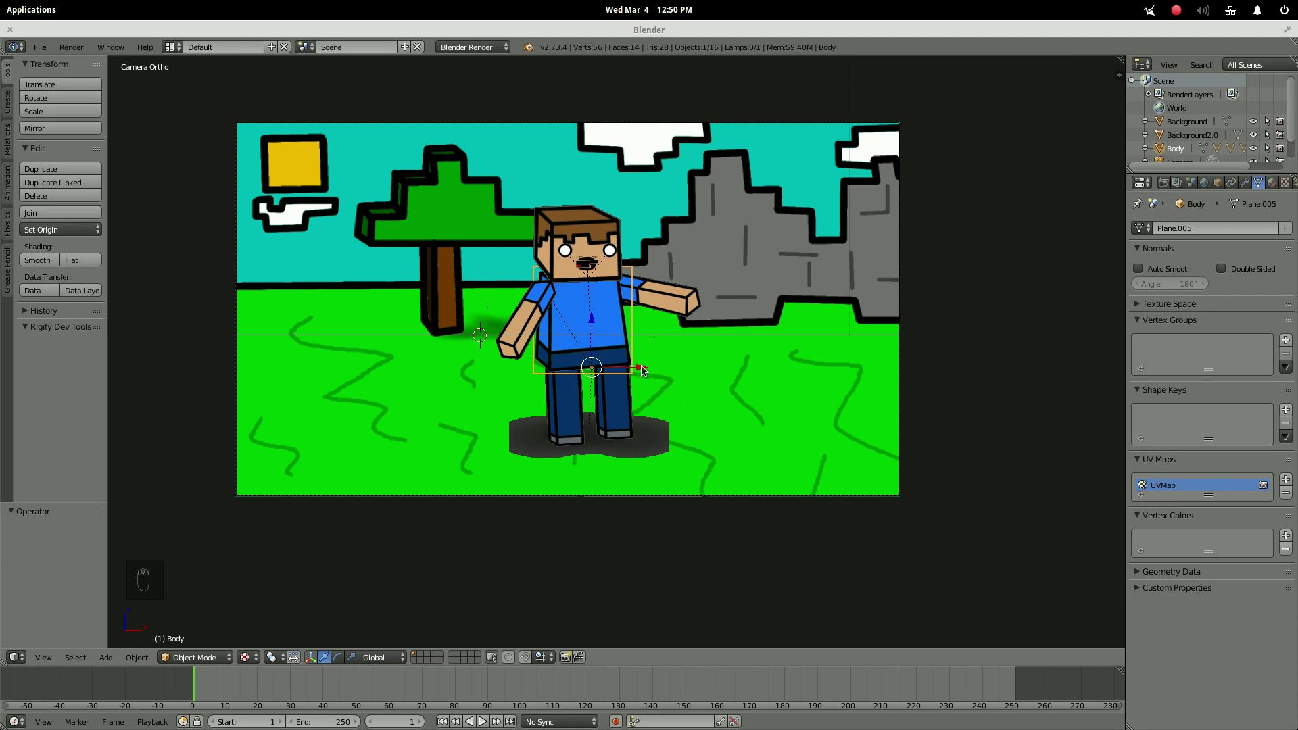
{"action": "left_click_drag", "start_coordinate": [643, 369], "coordinate": [165, 405]}
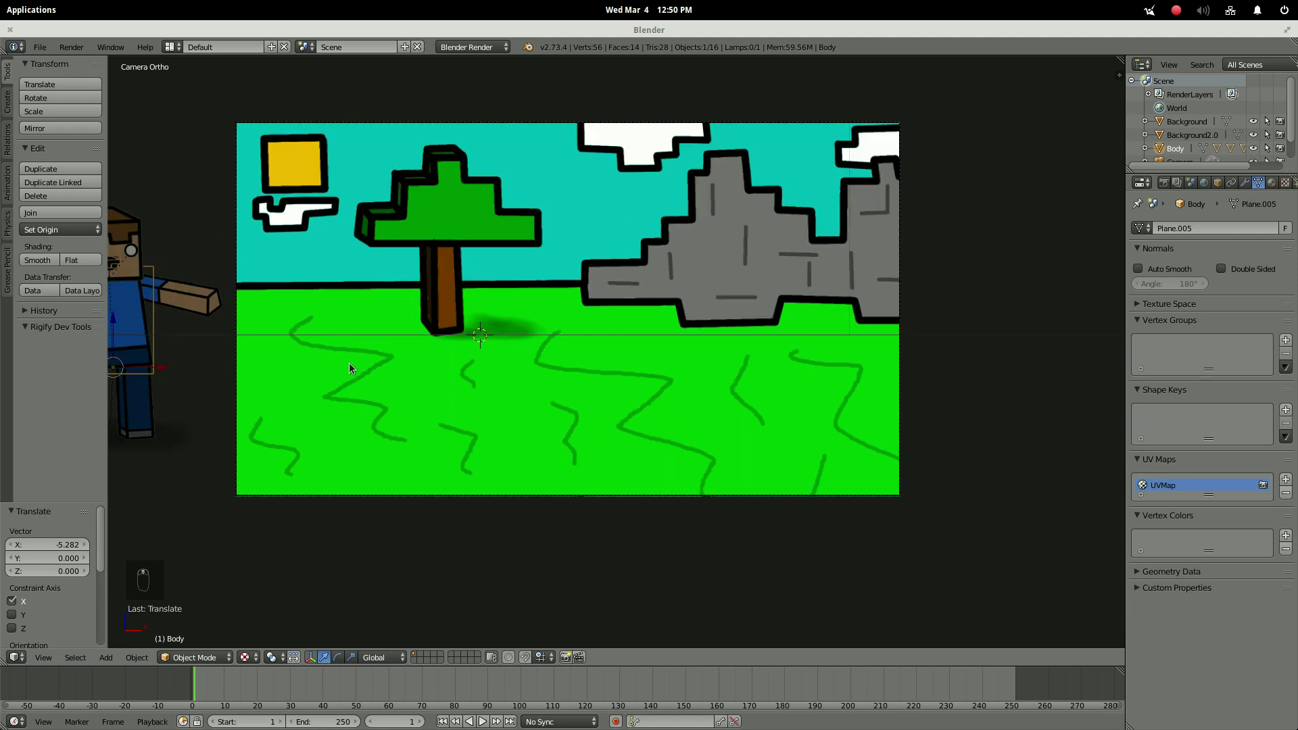
Key the Body's location, rotation and scale (LocRotScale) at frame 1, then toggle the selection.
{"action": "middle_click", "coordinate": [385, 372]}
{"action": "key", "text": "KP_0"}
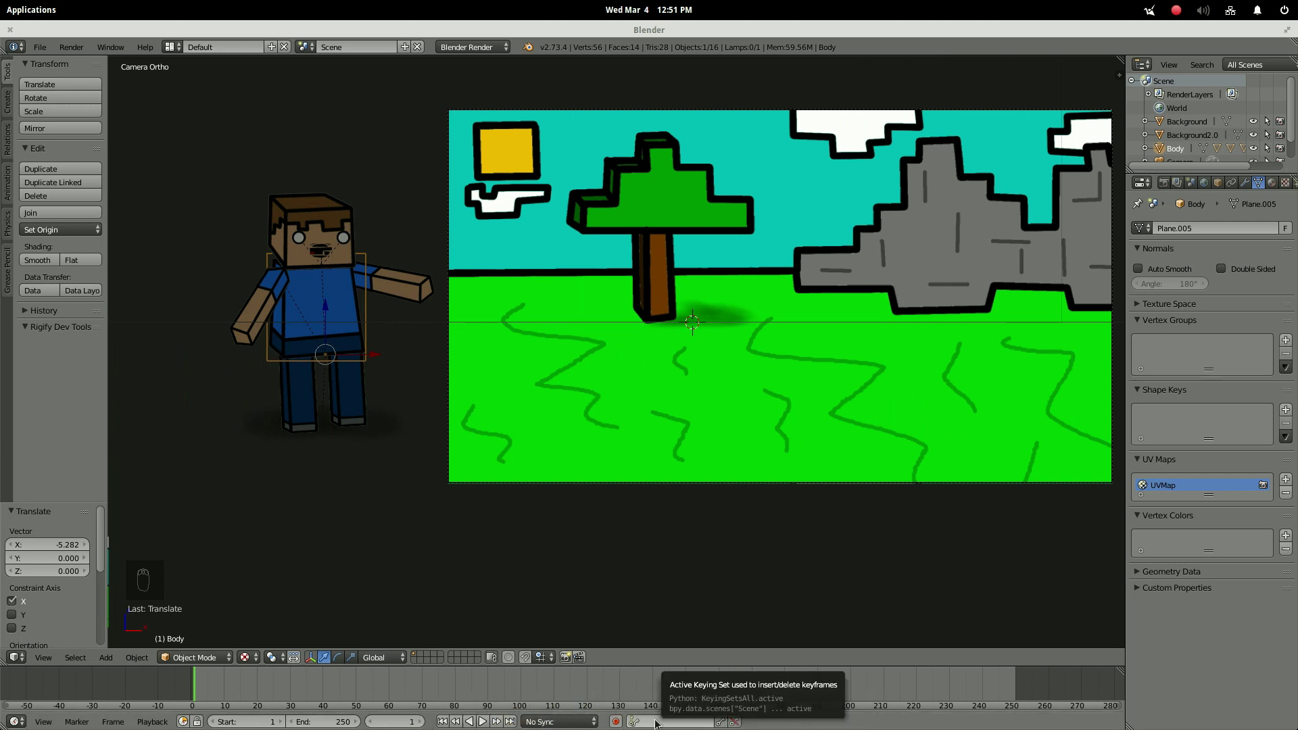
{"action": "left_click_drag", "start_coordinate": [698, 319], "coordinate": [675, 655]}
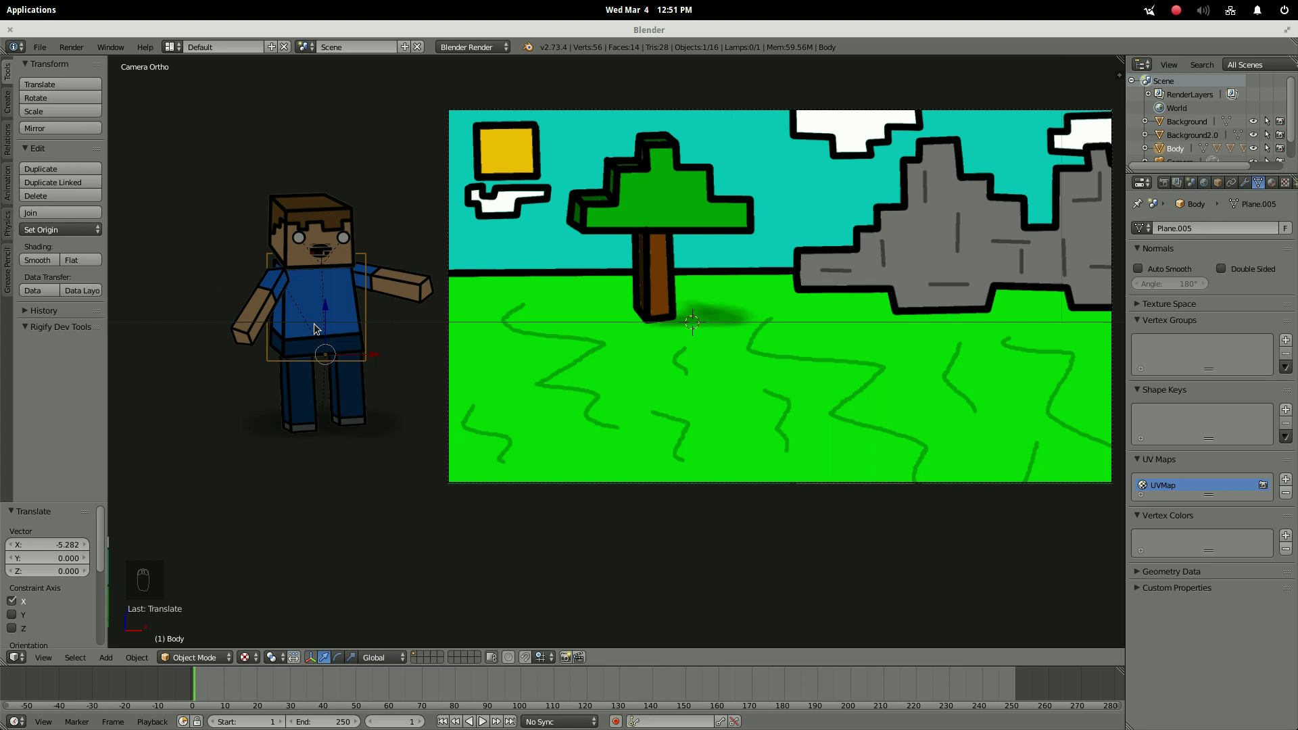
{"action": "key", "text": "i"}
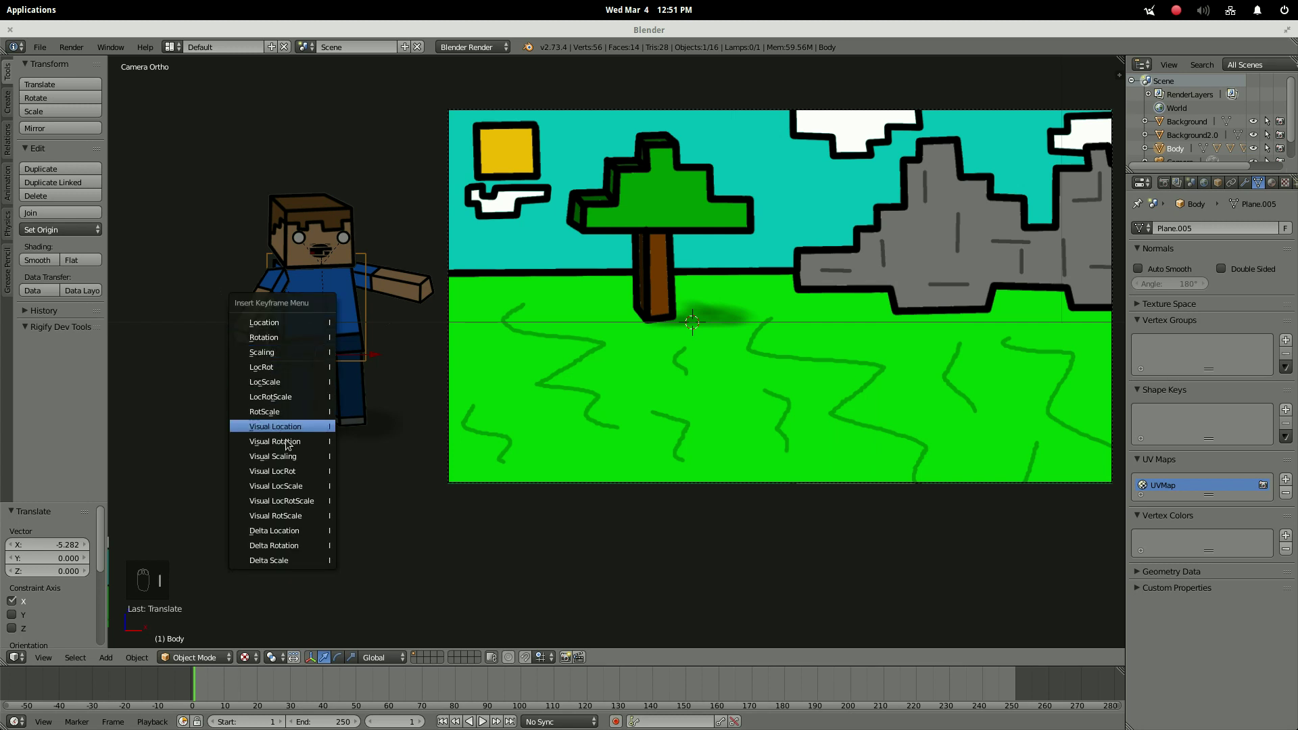
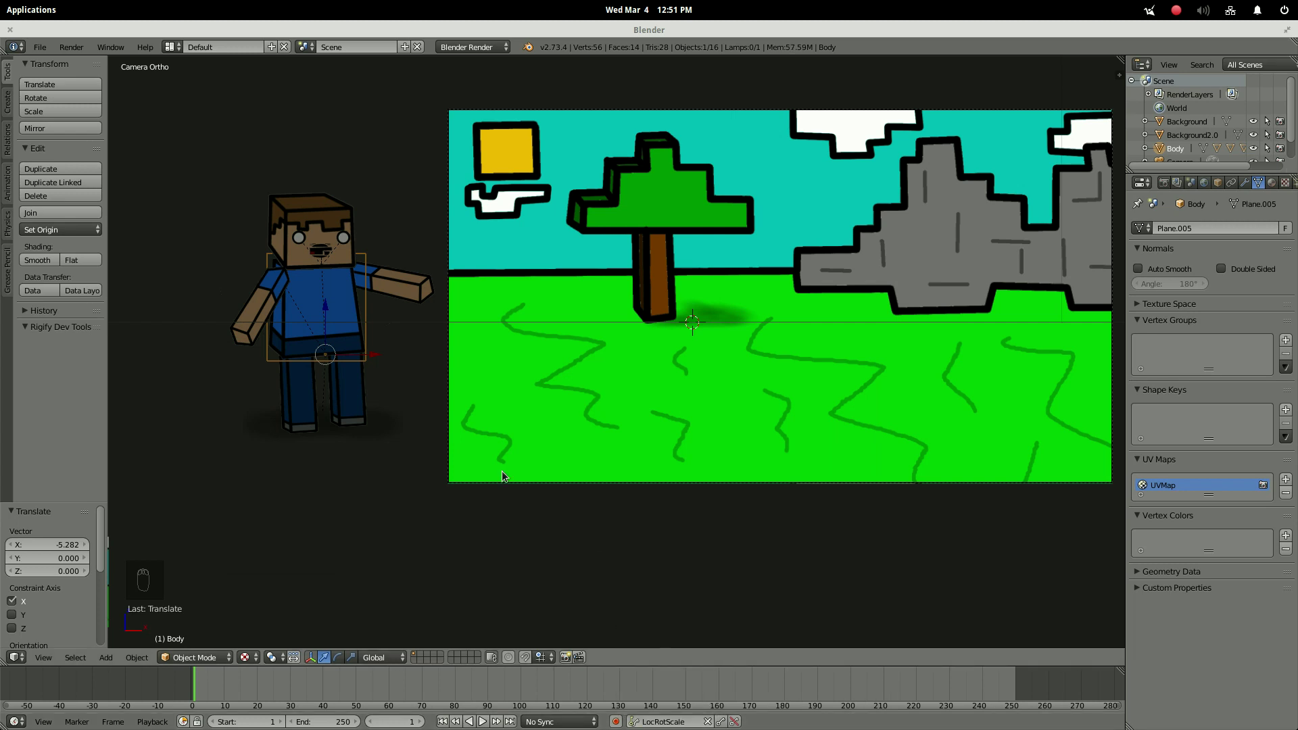
{"action": "key", "text": "i"}
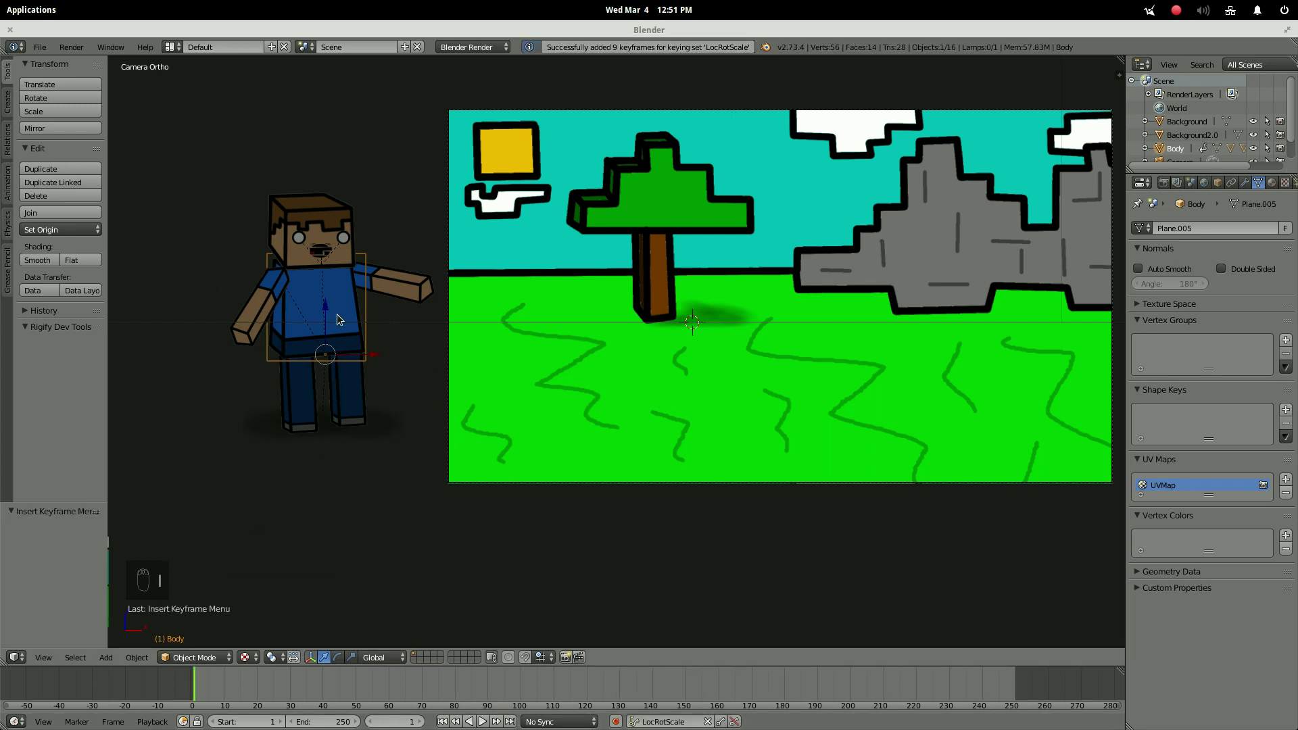
{"action": "key", "text": "a"}
{"action": "key", "text": "b"}
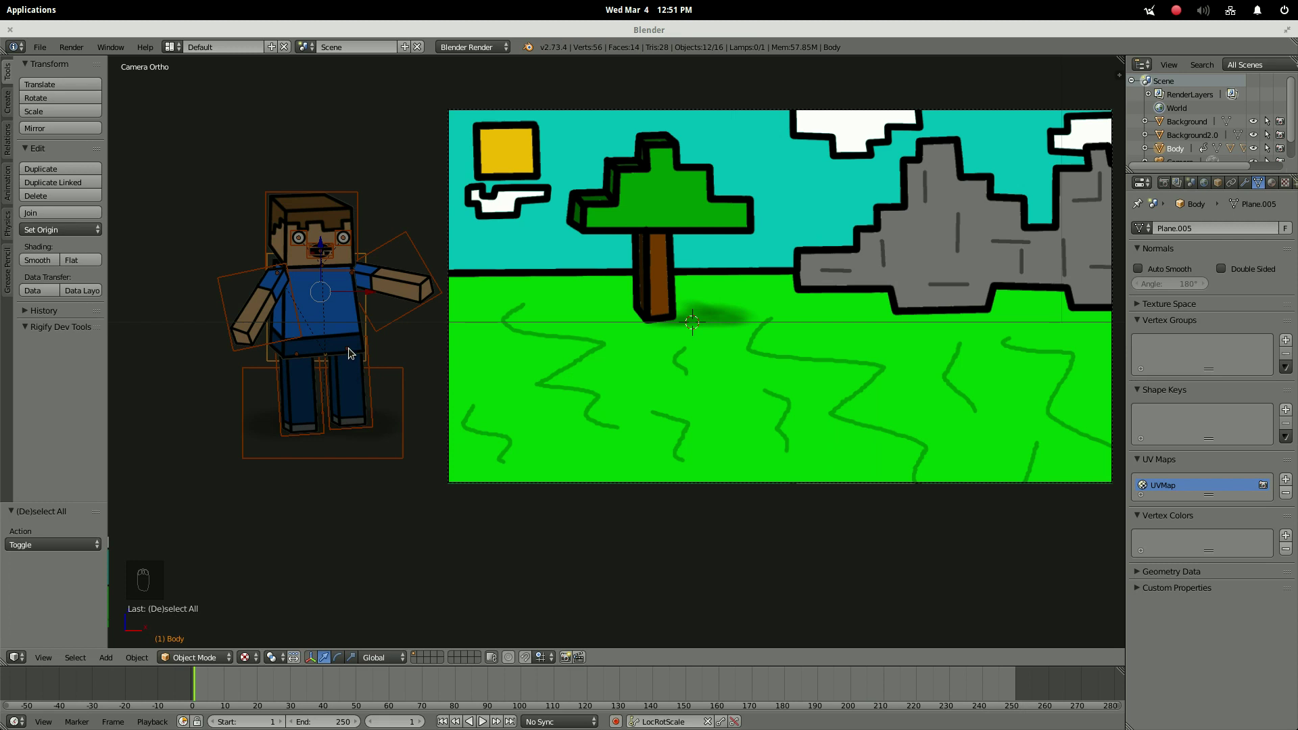
At frame 80, move the Body right onto the grass and insert a keyframe.
{"action": "left_click_drag", "start_coordinate": [347, 312], "coordinate": [637, 365]}
{"action": "left_click_drag", "start_coordinate": [627, 367], "coordinate": [227, 346]}
{"action": "left_click_drag", "start_coordinate": [227, 346], "coordinate": [782, 407]}
{"action": "left_click", "coordinate": [445, 681]}
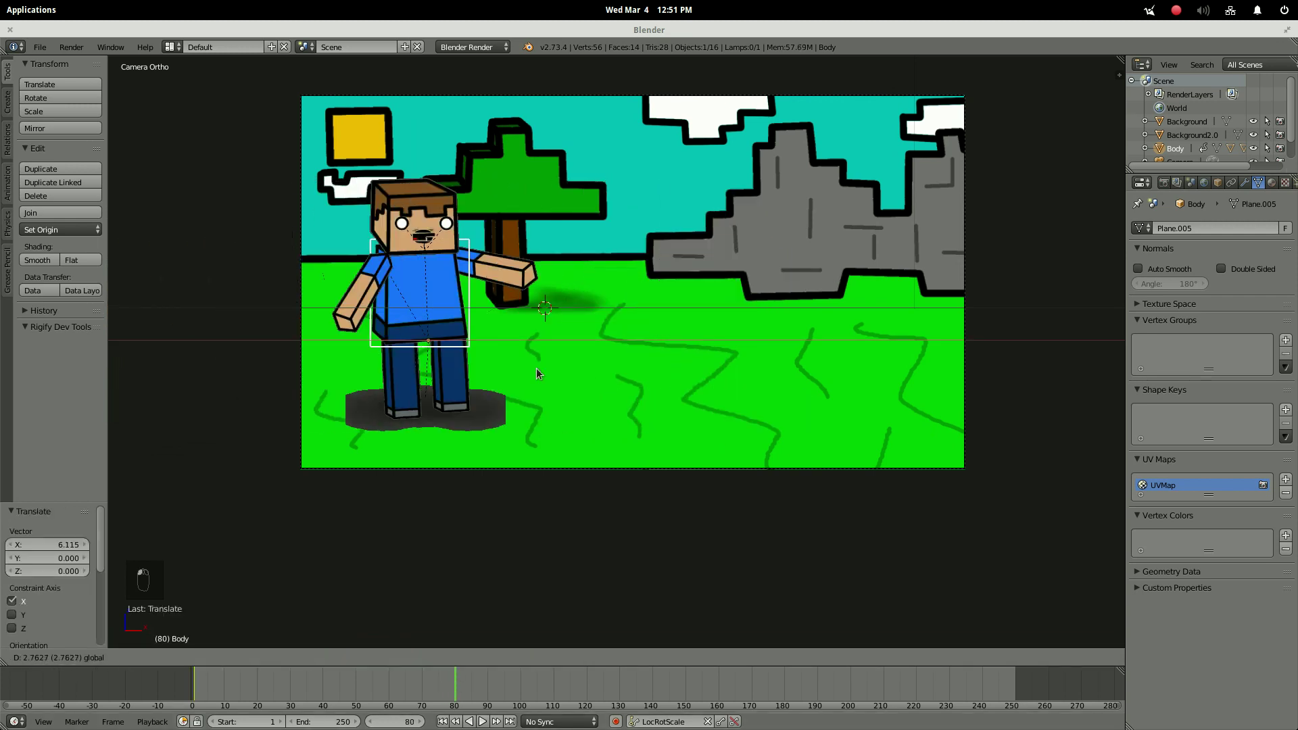
{"action": "key", "text": "i"}
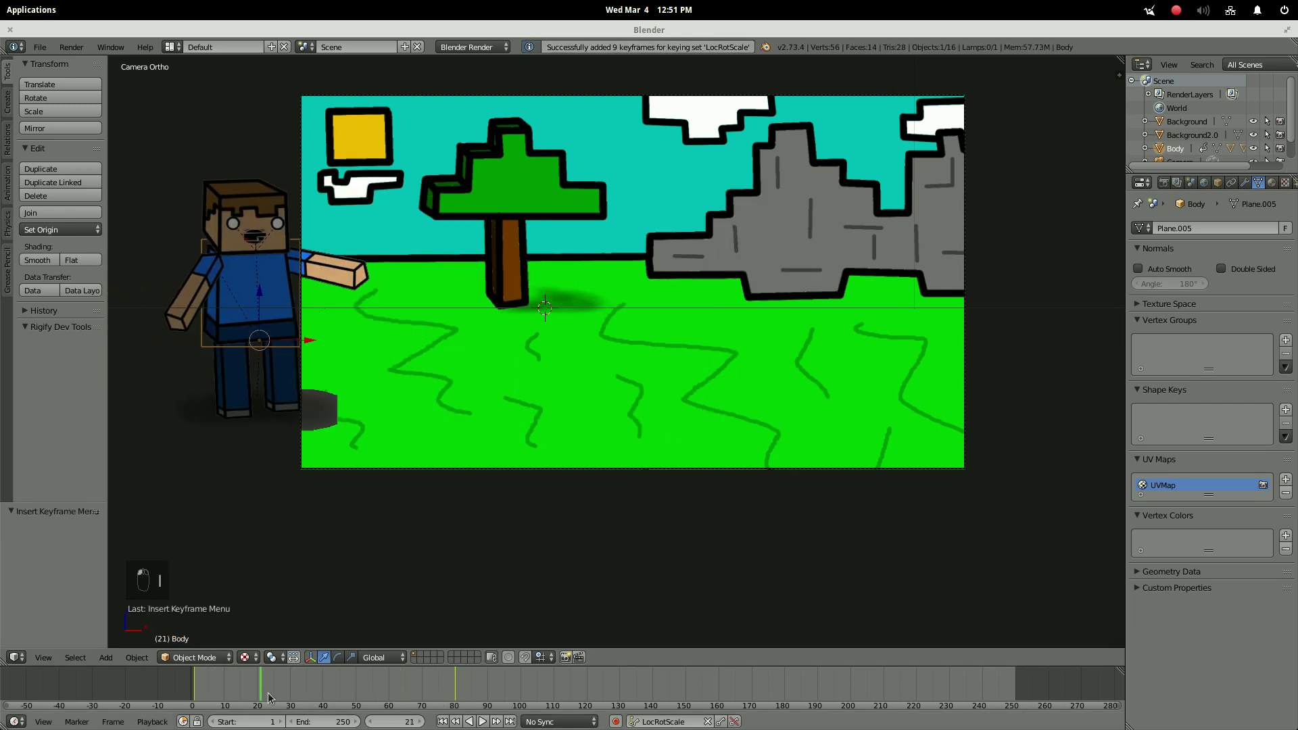
Scrub the timeline to preview the slide-in and return to frame 1.
{"action": "left_click", "coordinate": [470, 687]}
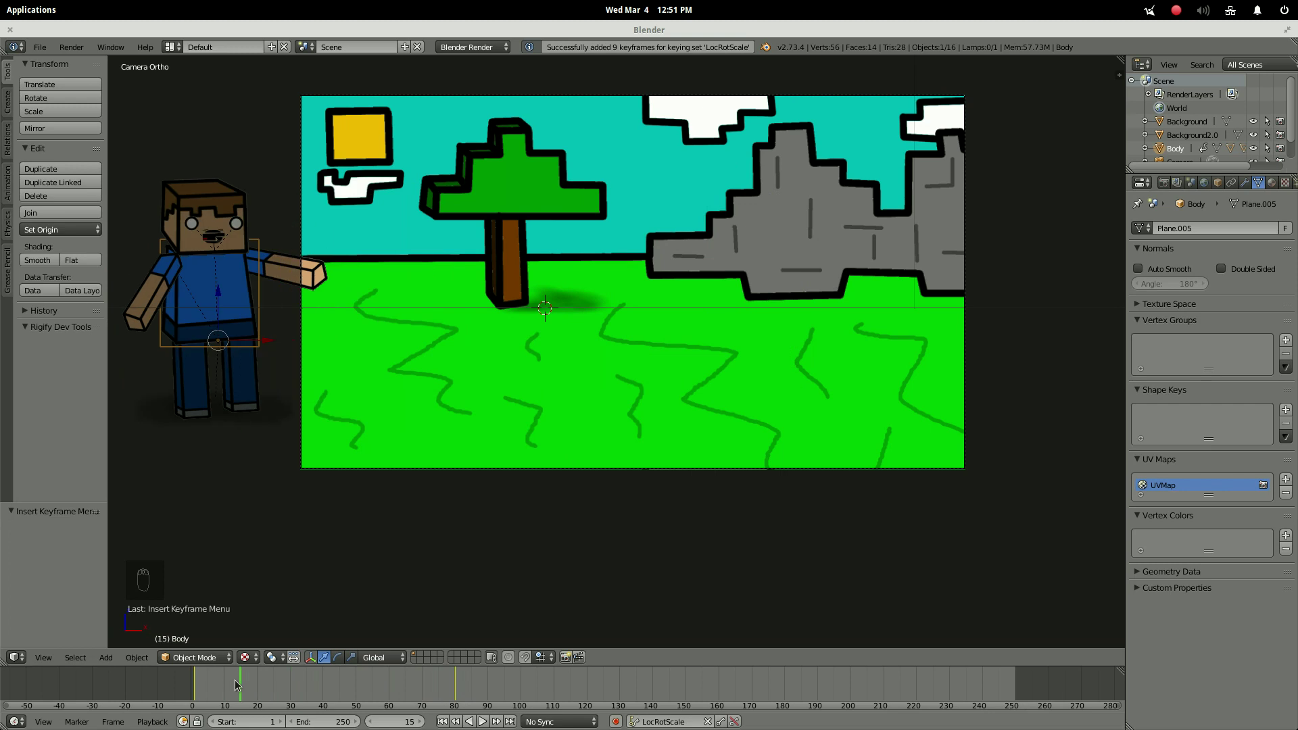
{"action": "left_click_drag", "start_coordinate": [205, 684], "coordinate": [215, 376]}
{"action": "left_click_drag", "start_coordinate": [207, 380], "coordinate": [224, 519]}
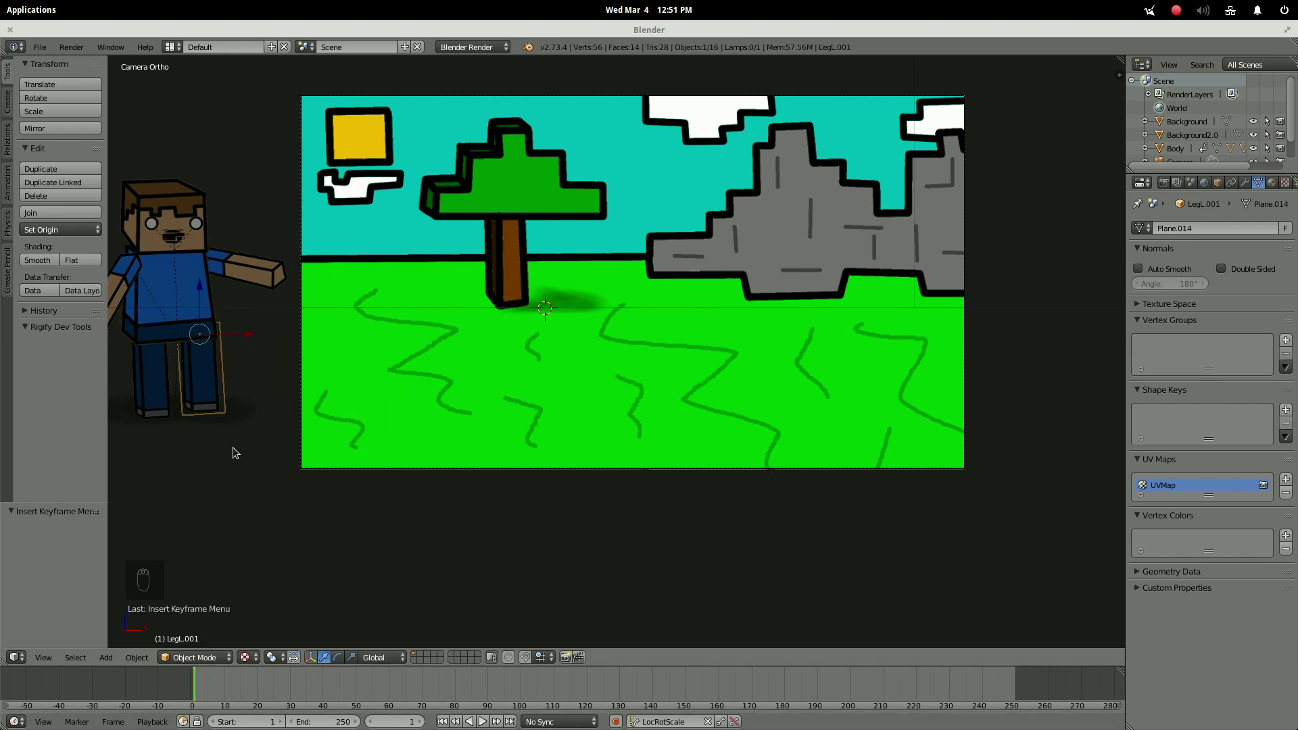
Key the left leg's first swing at the start and its swing back at frame 10.
{"action": "key", "text": "i"}
{"action": "left_click", "coordinate": [157, 382]}
{"action": "key", "text": "i"}
{"action": "key", "text": "r"}
{"action": "key", "text": "i"}
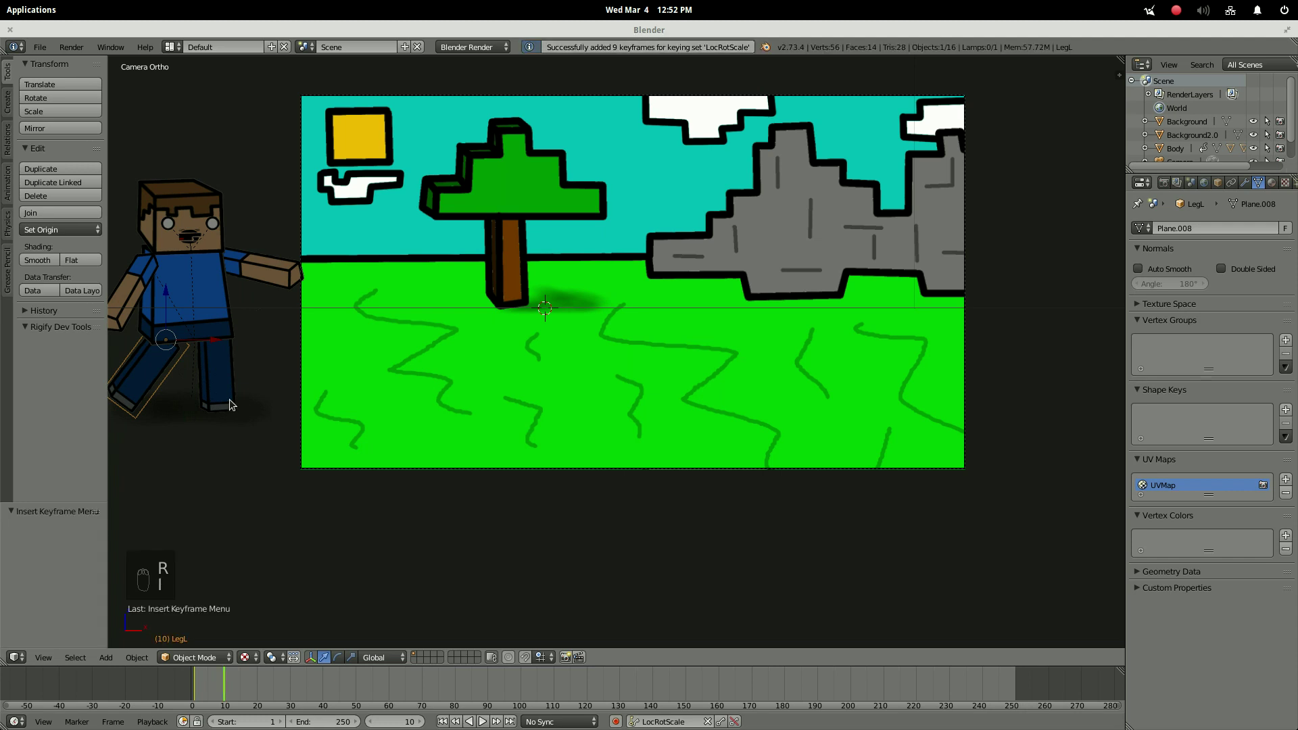
{"action": "left_click_drag", "start_coordinate": [234, 401], "coordinate": [277, 654]}
{"action": "key", "text": "r"}
{"action": "key", "text": "i"}
Key the leg forward at frame 20 and back at 30, with the other leg opposite.
{"action": "left_click_drag", "start_coordinate": [260, 698], "coordinate": [194, 467]}
{"action": "key", "text": "r"}
{"action": "key", "text": "i"}
{"action": "key", "text": "r"}
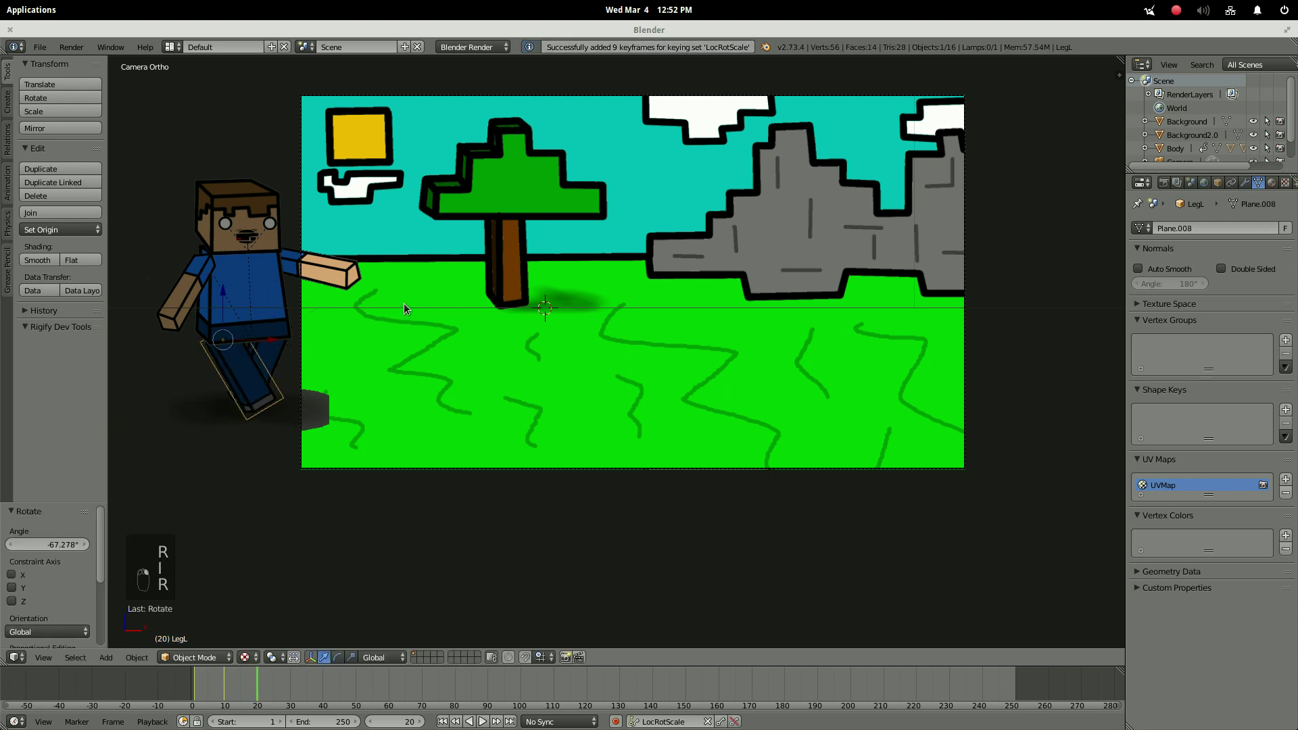
{"action": "key", "text": "i"}
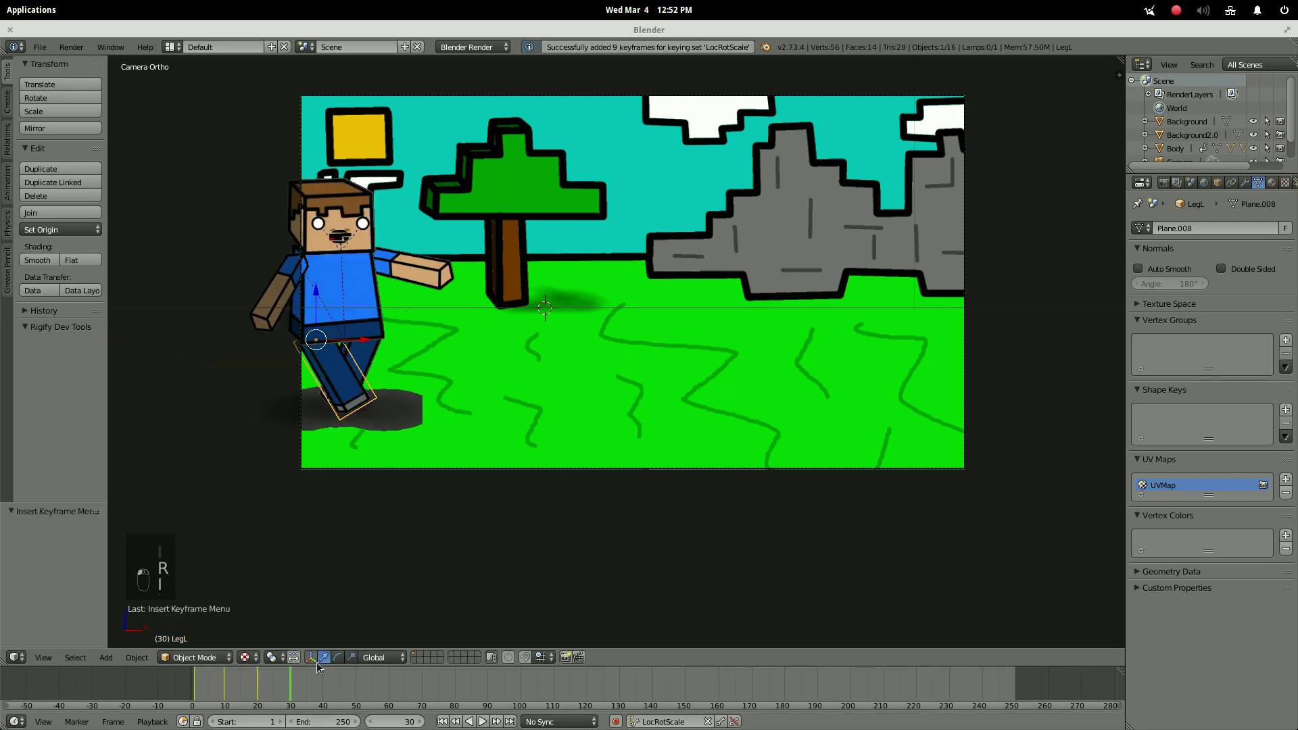
{"action": "key", "text": "r"}
{"action": "key", "text": "i"}
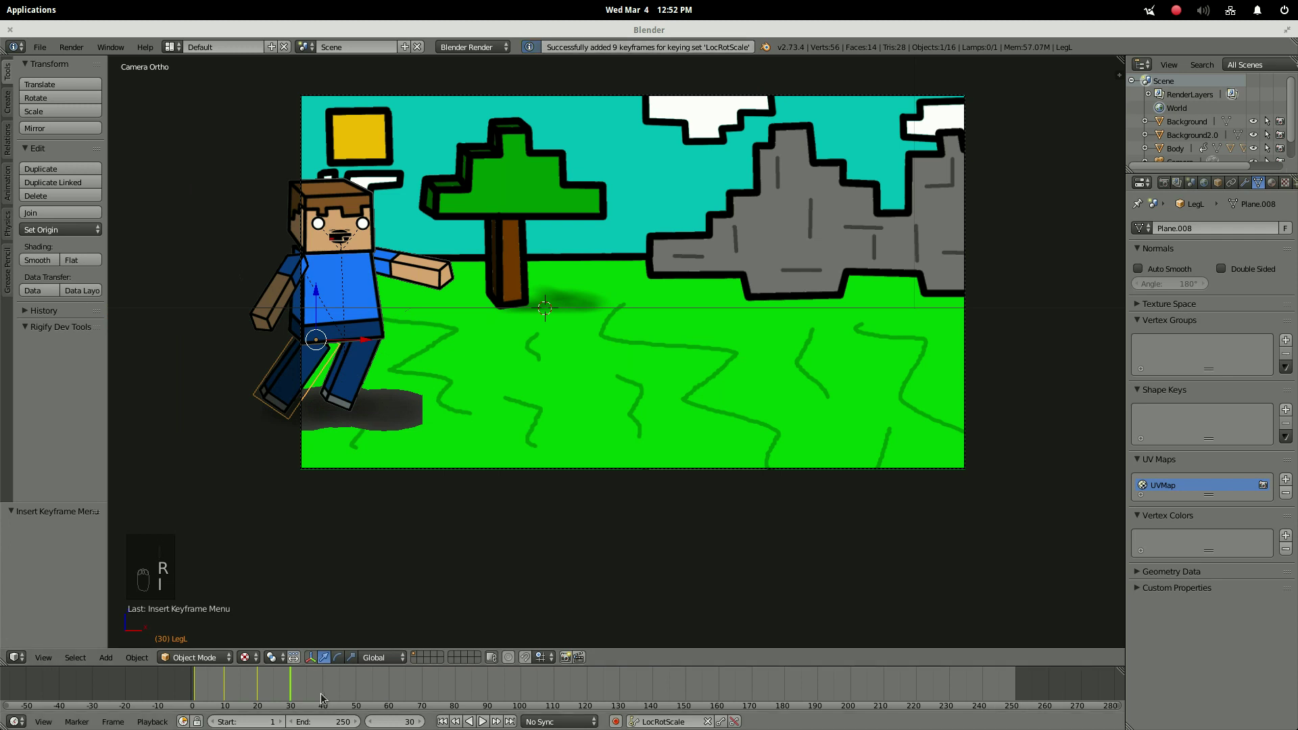
{"action": "key", "text": "r"}
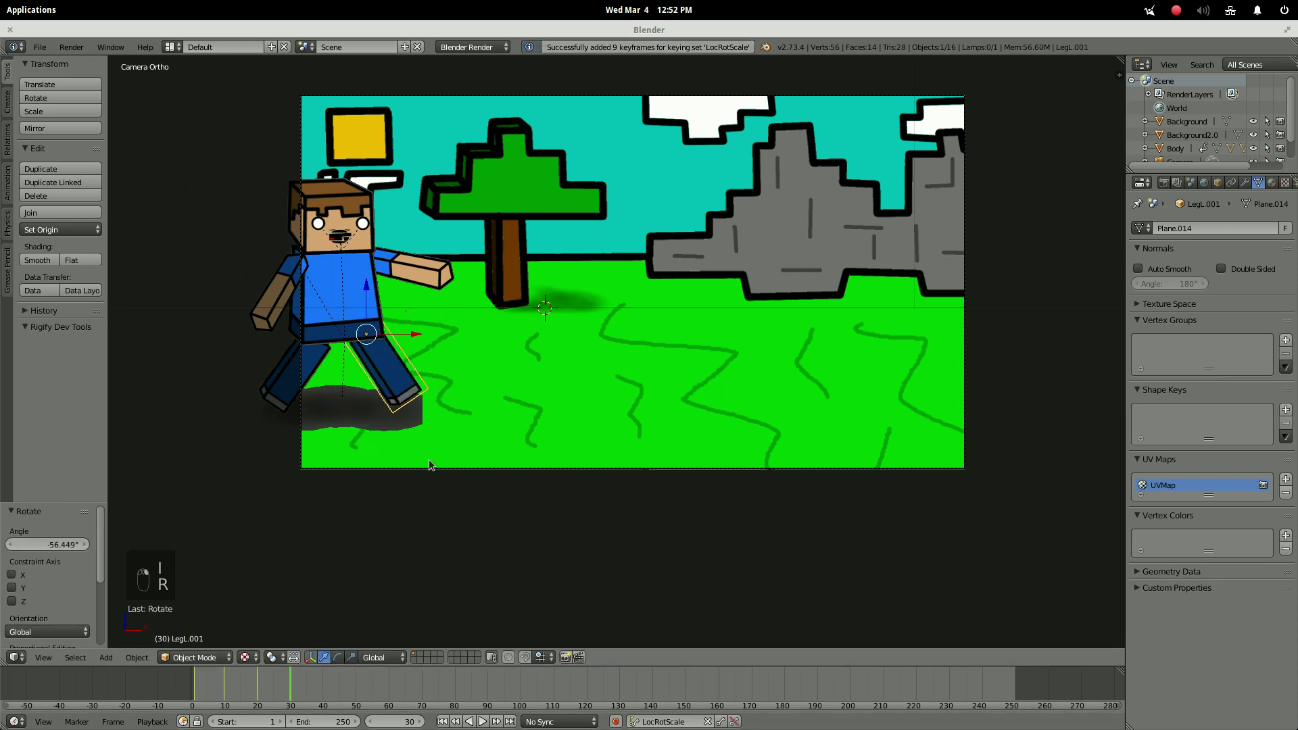
{"action": "key", "text": "i"}
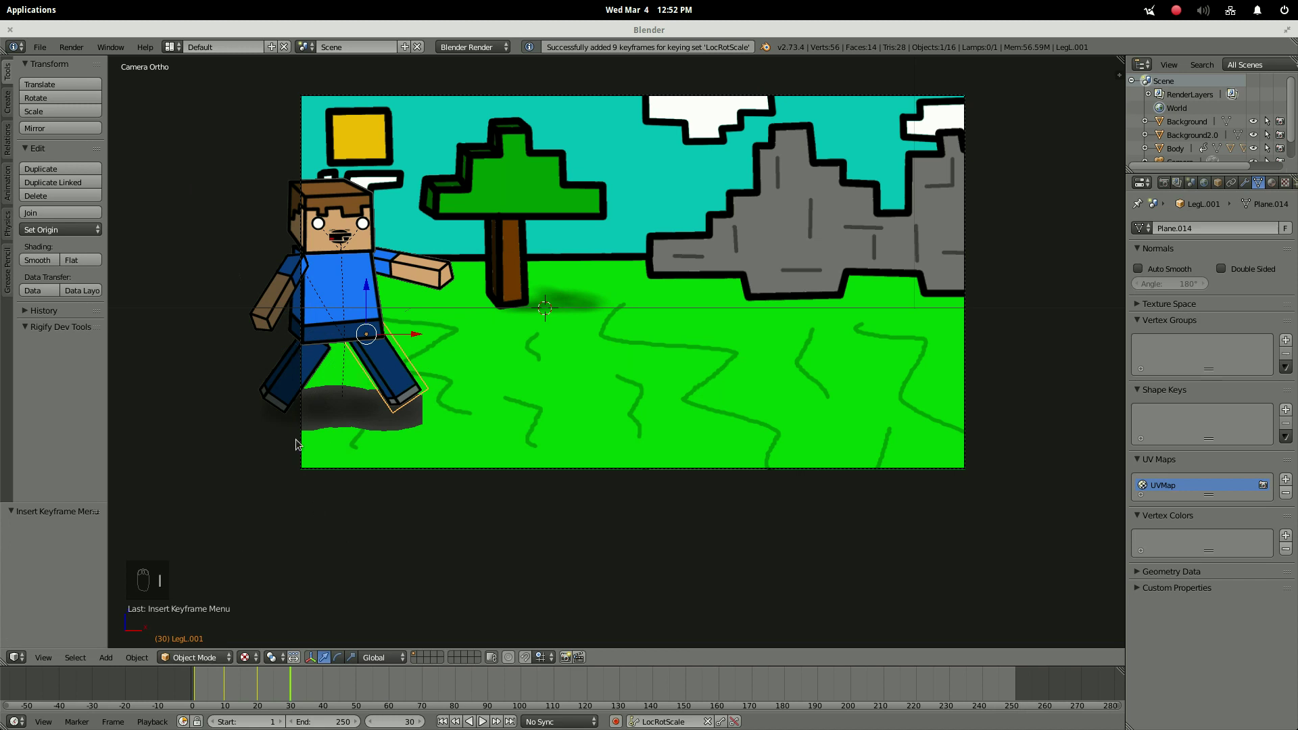
At frame 35 slide the Body right and key the back leg raised into a step.
{"action": "left_click_drag", "start_coordinate": [370, 312], "coordinate": [406, 676]}
{"action": "left_click_drag", "start_coordinate": [322, 684], "coordinate": [277, 675]}
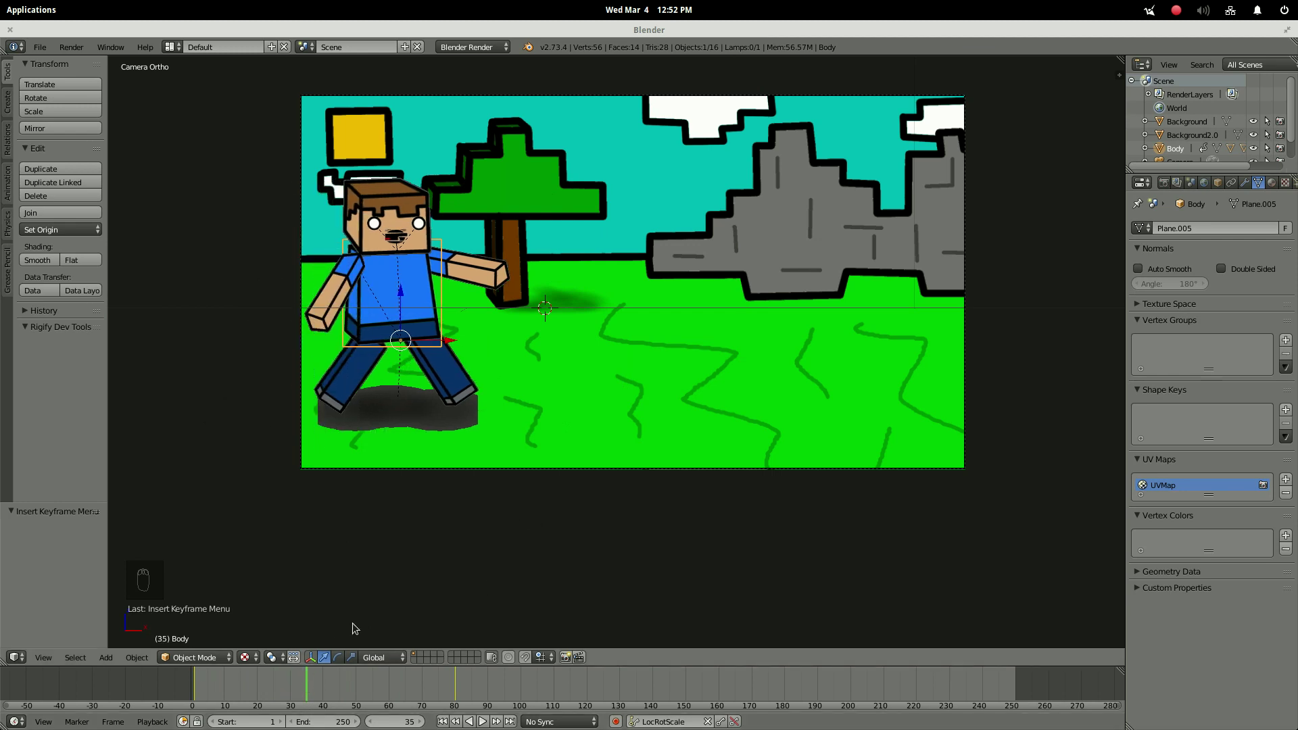
{"action": "left_click_drag", "start_coordinate": [314, 667], "coordinate": [696, 189]}
{"action": "left_click_drag", "start_coordinate": [345, 393], "coordinate": [350, 658]}
{"action": "key", "text": "r"}
{"action": "key", "text": "i"}
{"action": "key", "text": "r"}
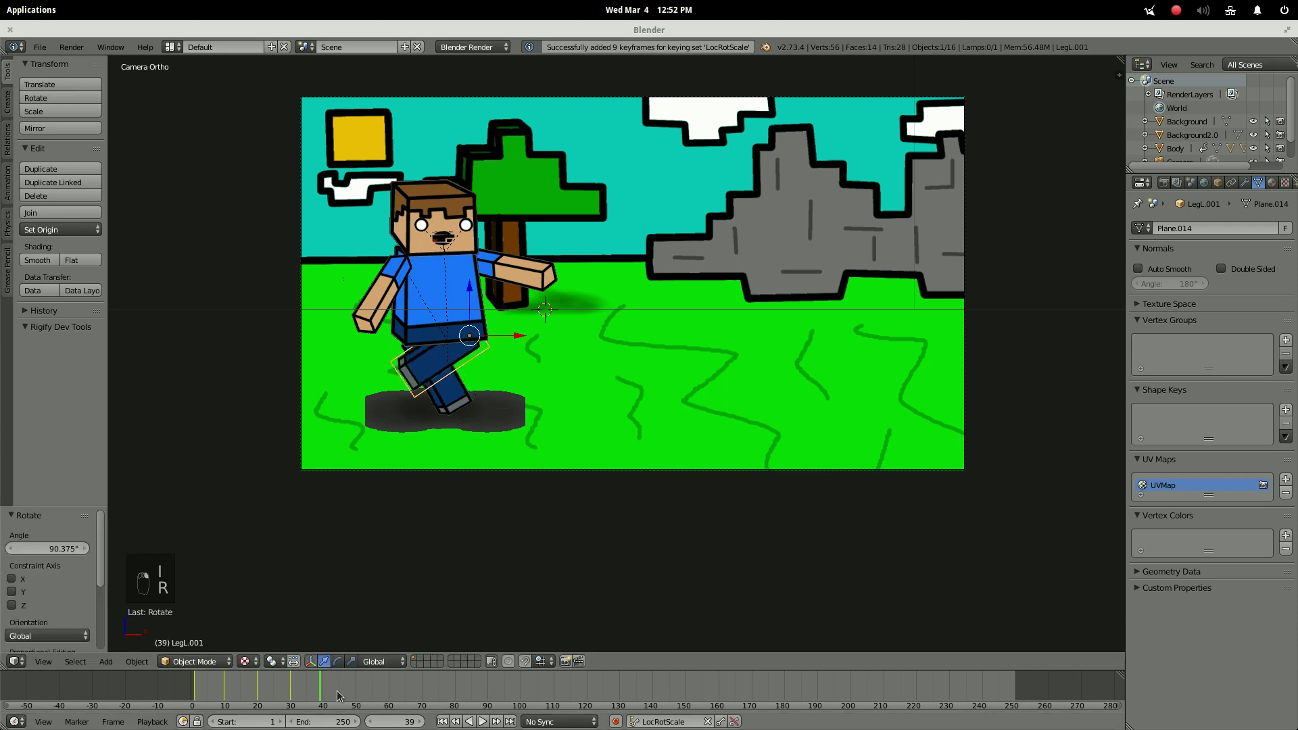
{"action": "key", "text": "i"}
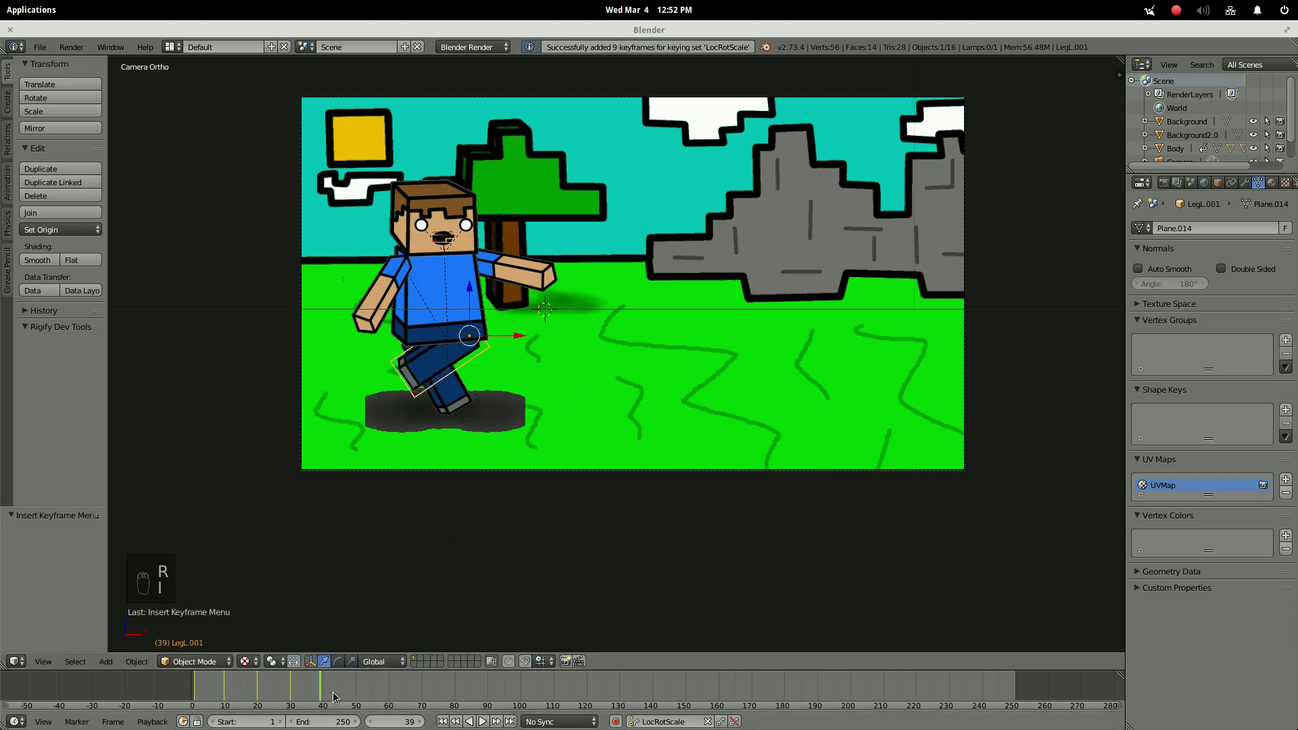
Move the Body farther across the grass and key the next leg stride through frame 60.
{"action": "left_click", "coordinate": [359, 691]}
{"action": "key", "text": "r"}
{"action": "key", "text": "i"}
{"action": "key", "text": "r"}
{"action": "key", "text": "i"}
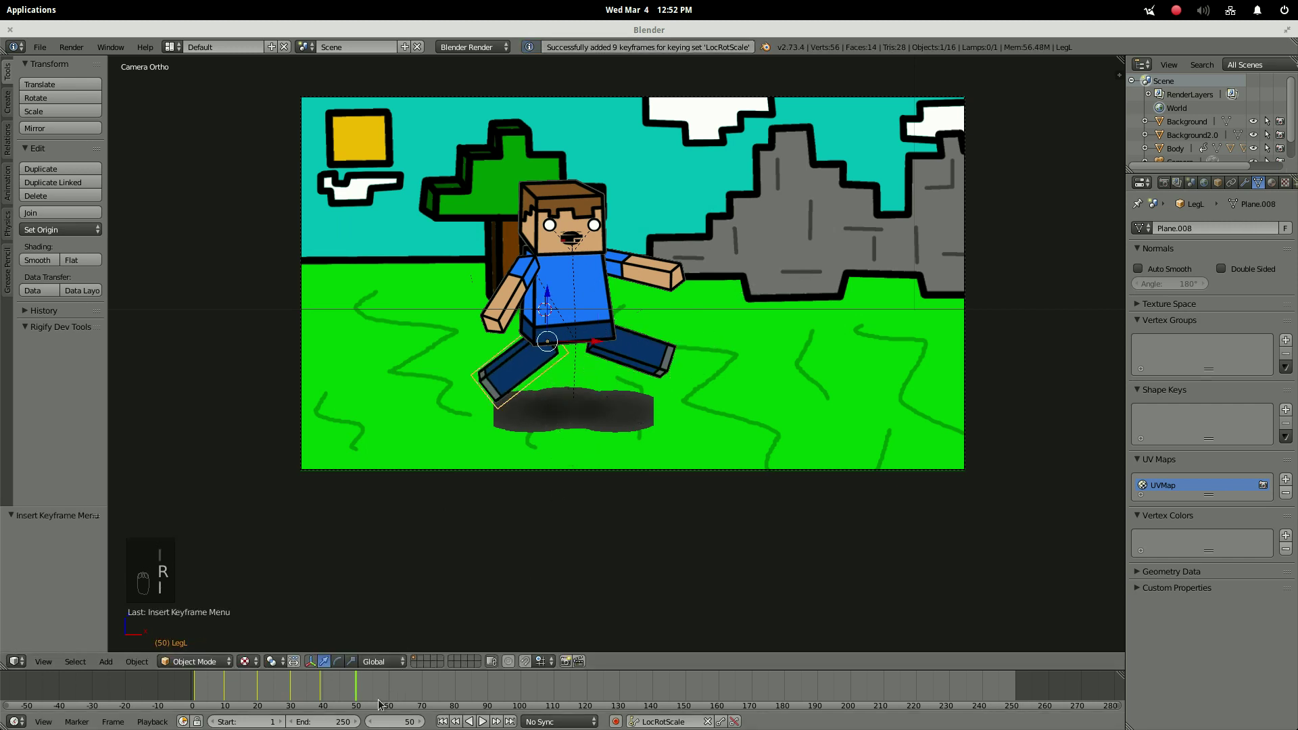
{"action": "left_click_drag", "start_coordinate": [370, 701], "coordinate": [390, 693]}
{"action": "middle_click", "coordinate": [390, 693]}
{"action": "left_click_drag", "start_coordinate": [492, 565], "coordinate": [735, 380]}
{"action": "key", "text": "r"}
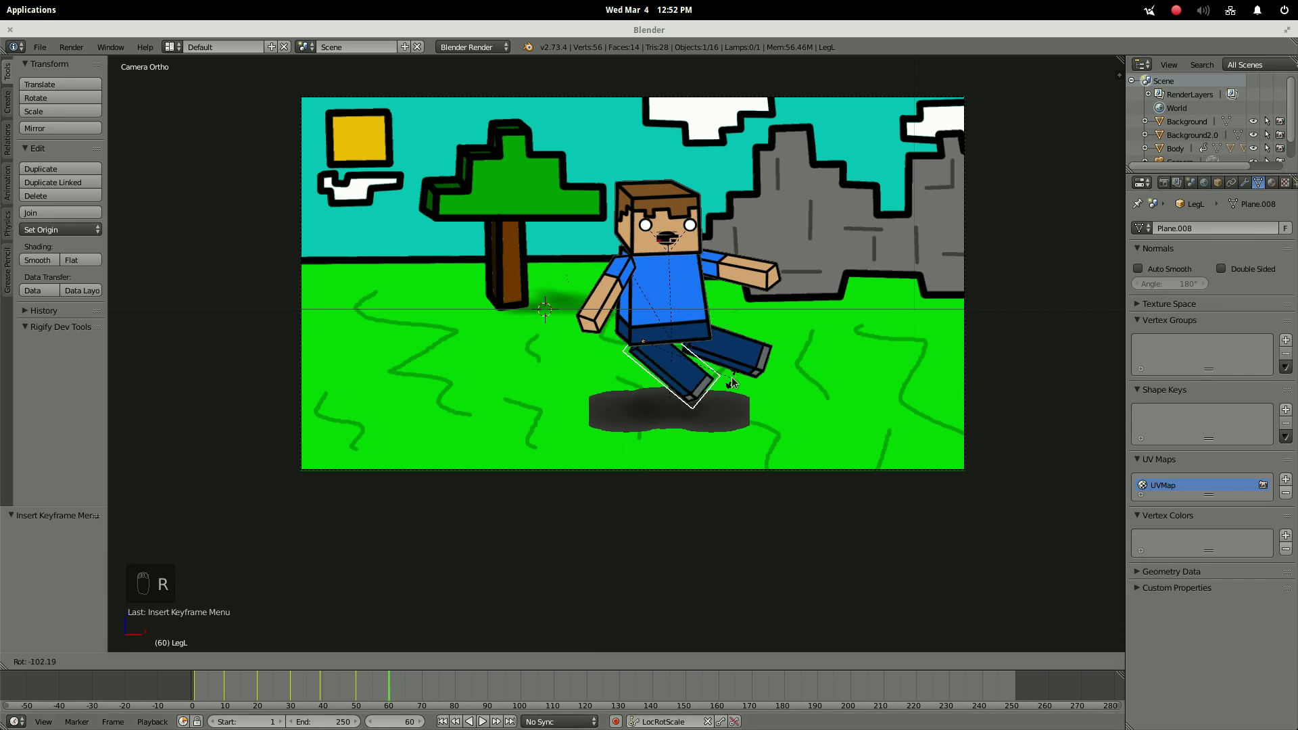
{"action": "key", "text": "i"}
At frame 70 key the Body farther right and swing the other leg back.
{"action": "left_click_drag", "start_coordinate": [739, 360], "coordinate": [678, 441]}
{"action": "key", "text": "r"}
{"action": "key", "text": "i"}
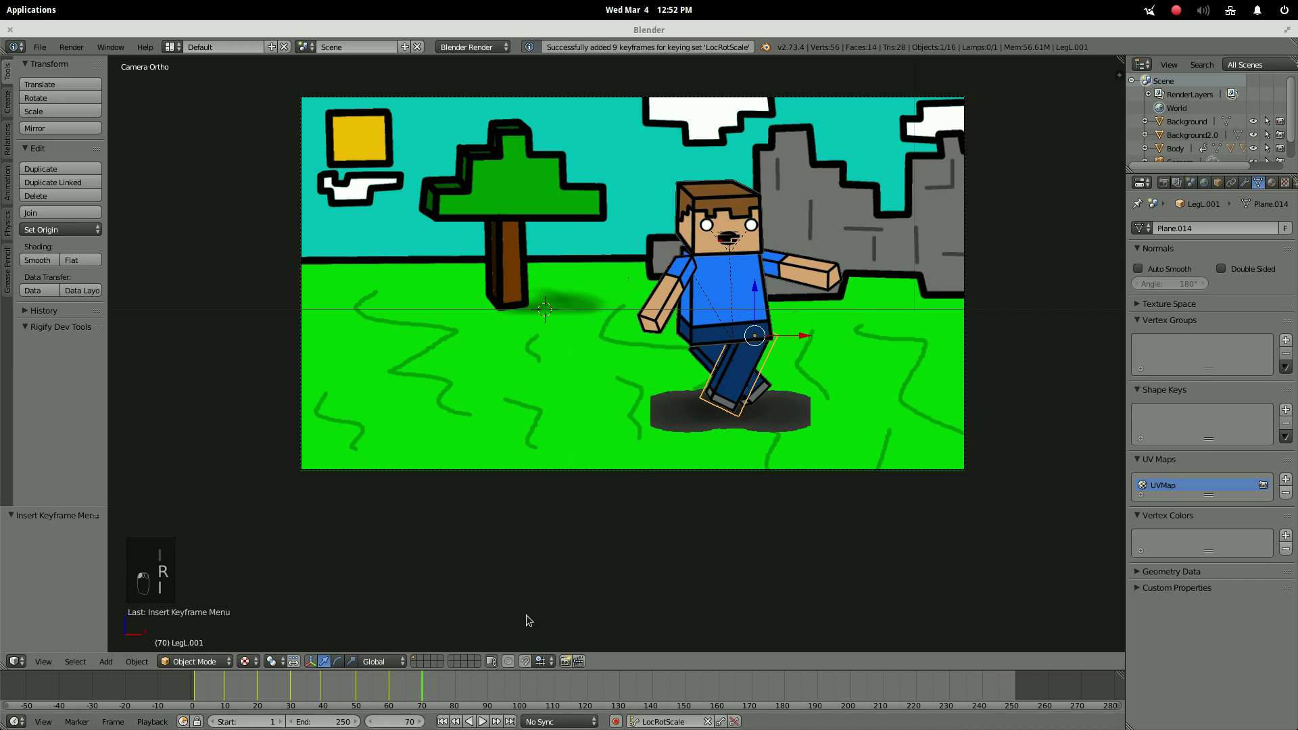
{"action": "key", "text": "r"}
{"action": "left_click", "coordinate": [834, 400]}
{"action": "key", "text": "i"}
{"action": "left_click_drag", "start_coordinate": [751, 392], "coordinate": [695, 477]}
Key the leg's rotation and the Body's farther-right position at frame 80.
{"action": "key", "text": "r"}
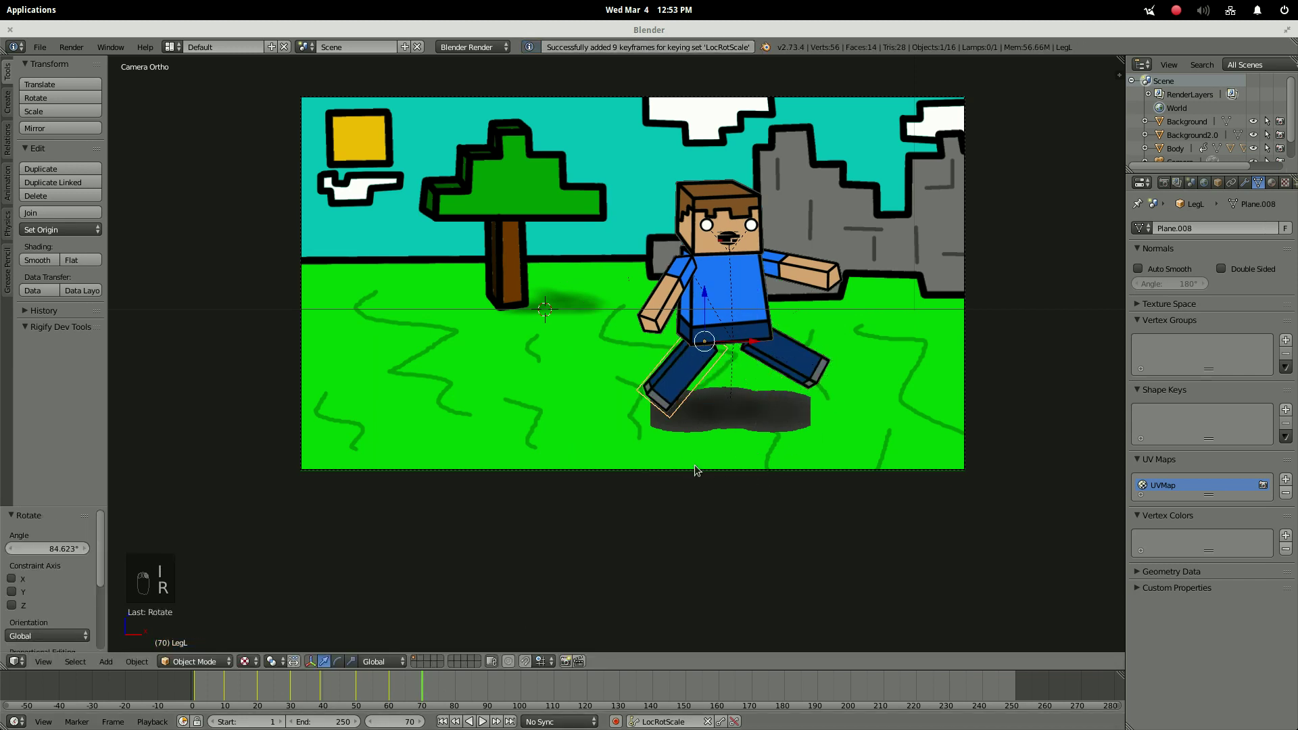
{"action": "key", "text": "i"}
{"action": "left_click_drag", "start_coordinate": [457, 702], "coordinate": [799, 405]}
{"action": "key", "text": "r"}
{"action": "key", "text": "i"}
Back at frame 47, correct both legs' stride and the arm swing and re-key them.
{"action": "left_click_drag", "start_coordinate": [822, 374], "coordinate": [797, 447]}
{"action": "key", "text": "r"}
{"action": "key", "text": "i"}
{"action": "left_click_drag", "start_coordinate": [452, 695], "coordinate": [347, 691]}
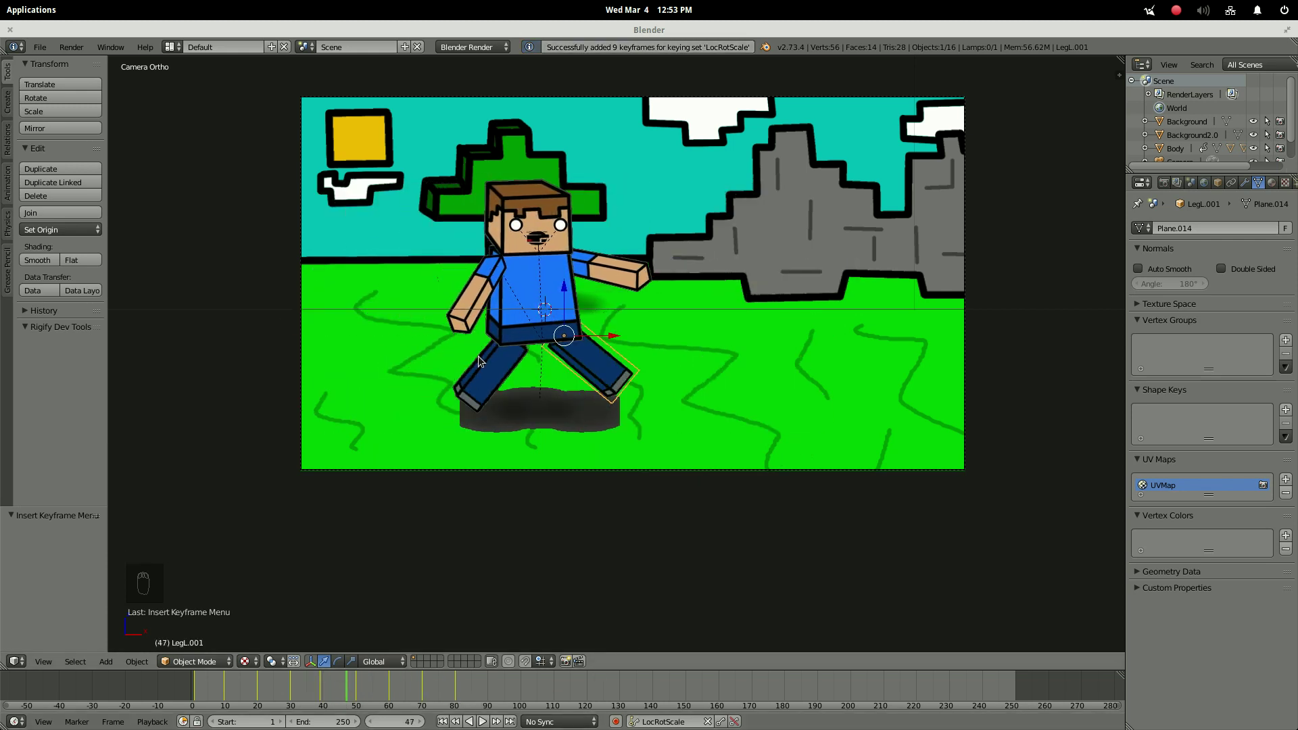
{"action": "left_click_drag", "start_coordinate": [476, 310], "coordinate": [485, 395]}
{"action": "key", "text": "r"}
{"action": "key", "text": "i"}
{"action": "left_click_drag", "start_coordinate": [610, 276], "coordinate": [587, 367]}
{"action": "key", "text": "r"}
{"action": "key", "text": "i"}
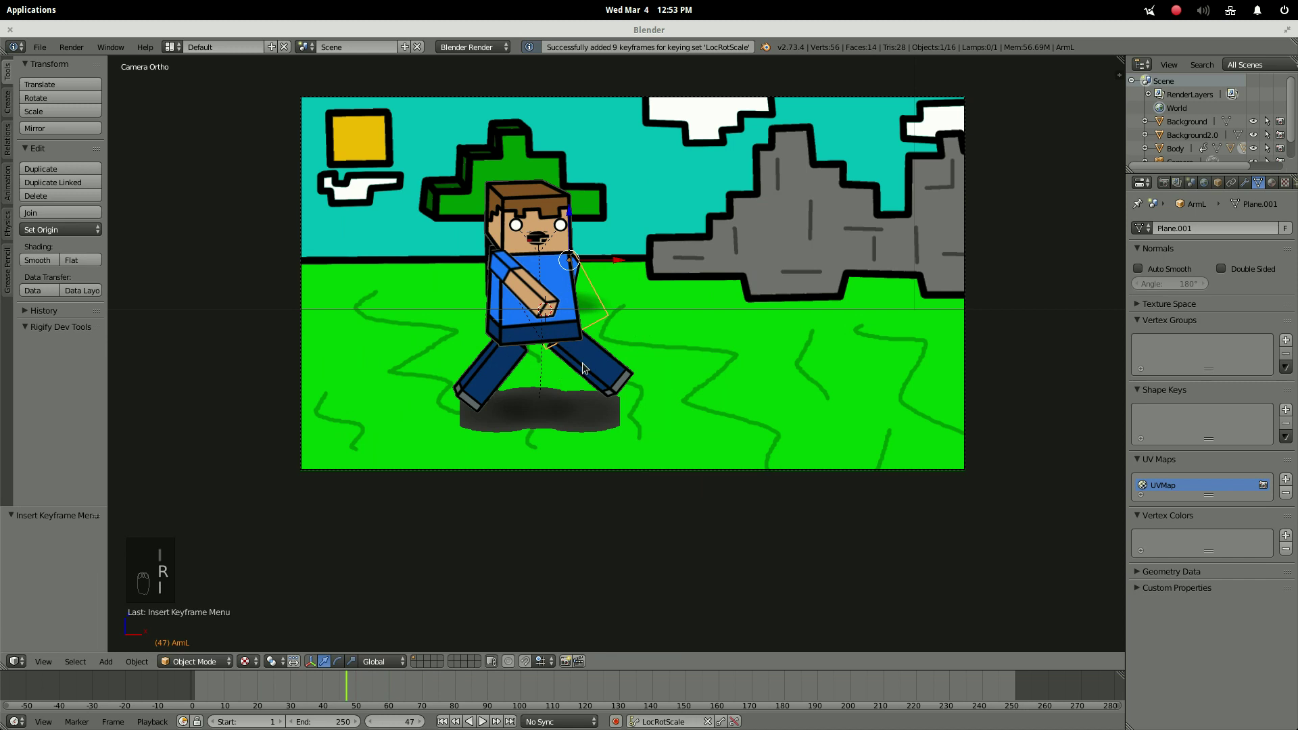
Key an arm swing at frame 63 and the standing pose at frame 90.
{"action": "left_click_drag", "start_coordinate": [351, 686], "coordinate": [336, 687]}
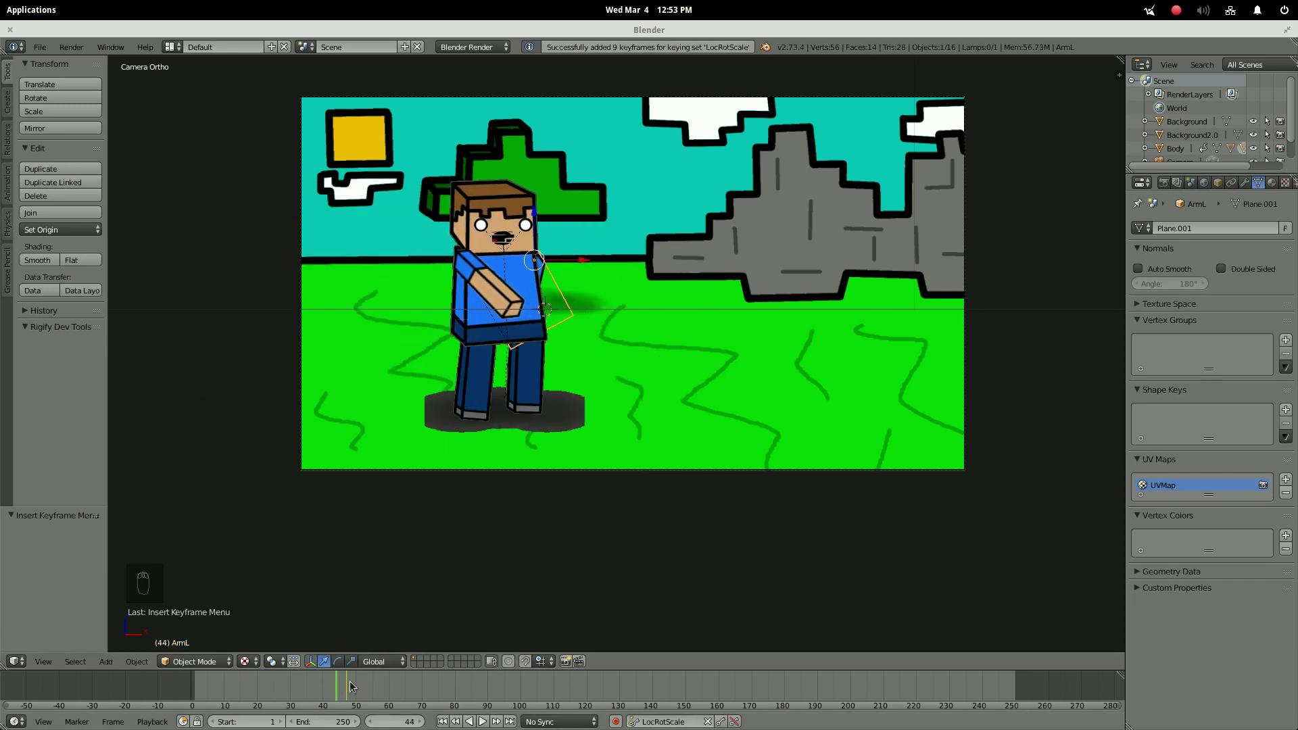
{"action": "left_click_drag", "start_coordinate": [347, 687], "coordinate": [406, 697]}
{"action": "key", "text": "r"}
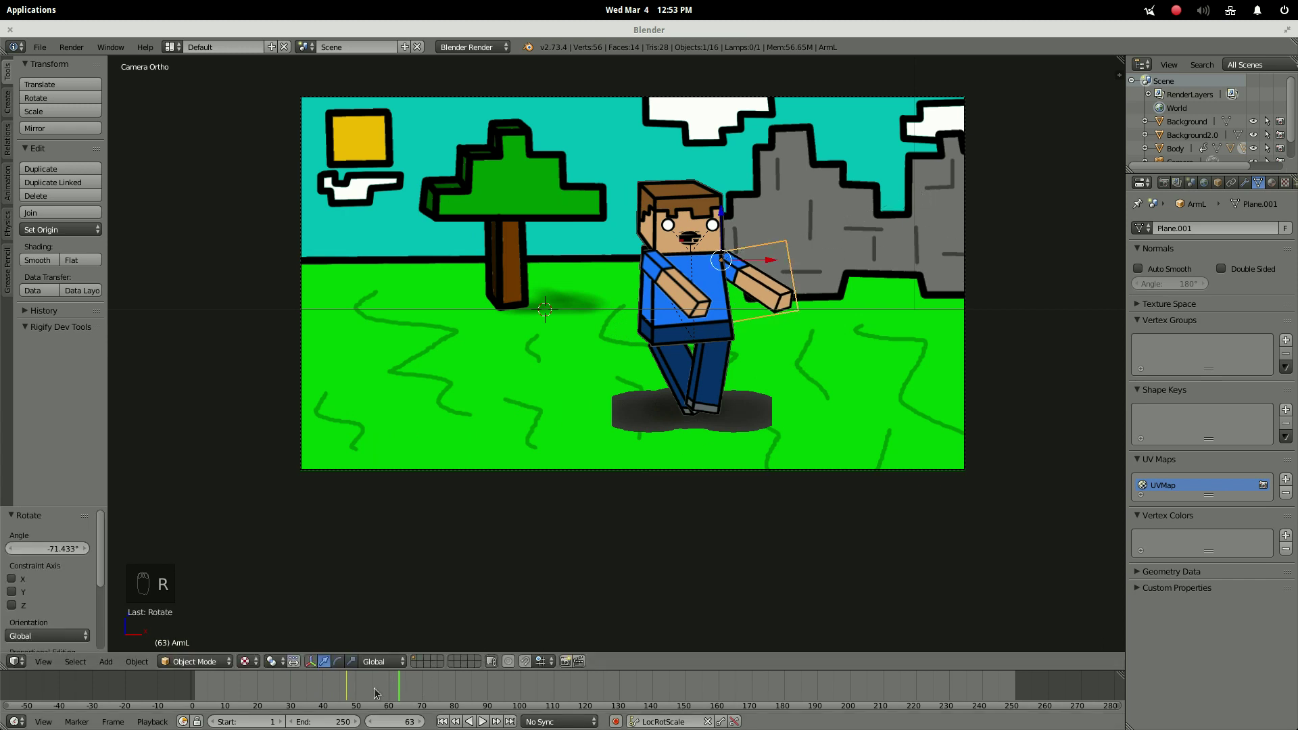
{"action": "left_click_drag", "start_coordinate": [388, 690], "coordinate": [841, 376]}
{"action": "key", "text": "r"}
{"action": "key", "text": "i"}
{"action": "left_click_drag", "start_coordinate": [741, 287], "coordinate": [710, 358]}
{"action": "key", "text": "r"}
{"action": "key", "text": "i"}
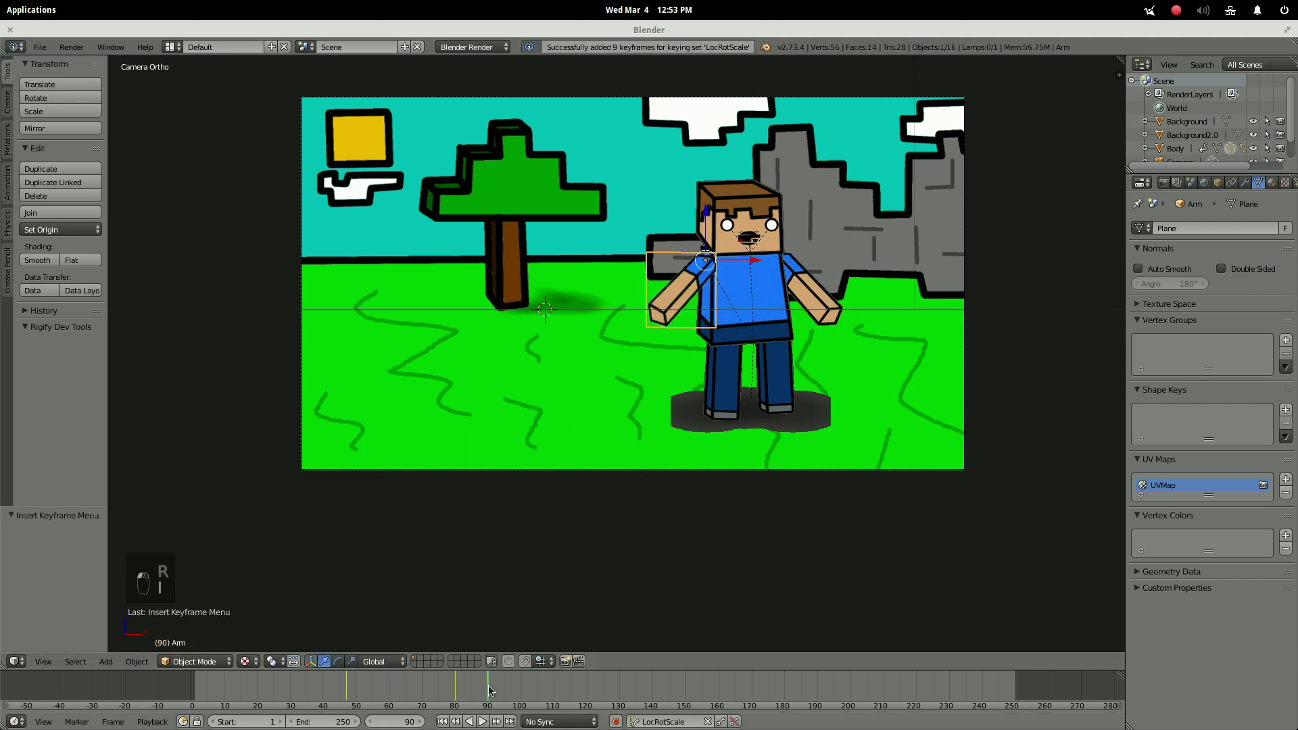
Raise ArmL and key it tilted one way then the other for the wave.
{"action": "left_click", "coordinate": [817, 275]}
{"action": "key", "text": "r"}
{"action": "key", "text": "i"}
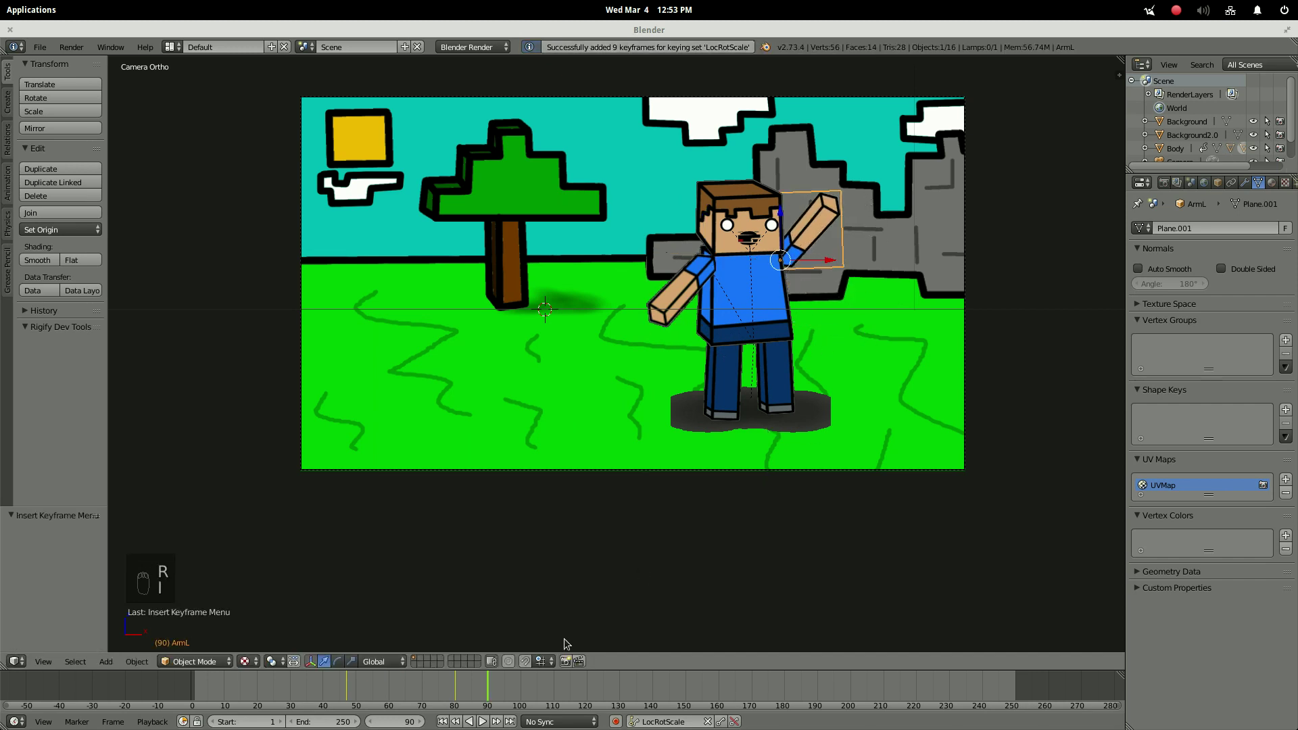
{"action": "key", "text": "r"}
{"action": "key", "text": "i"}
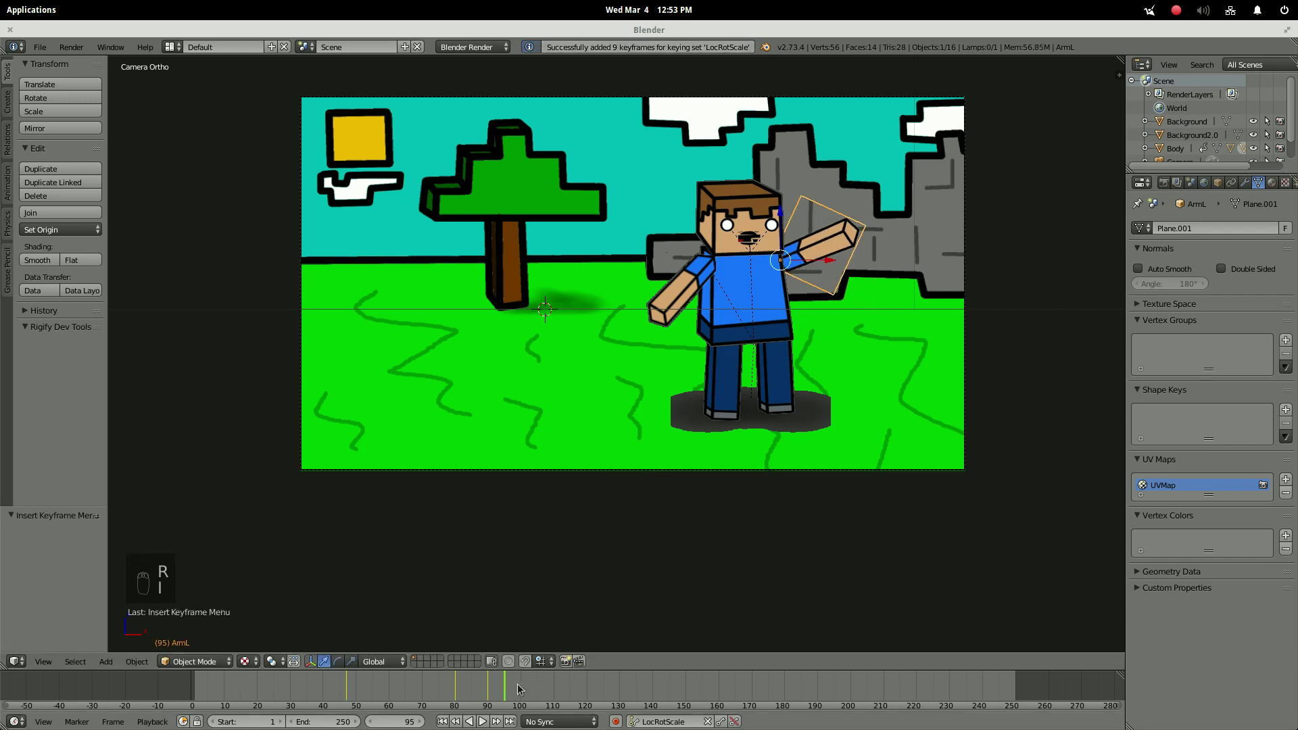
{"action": "key", "text": "r"}
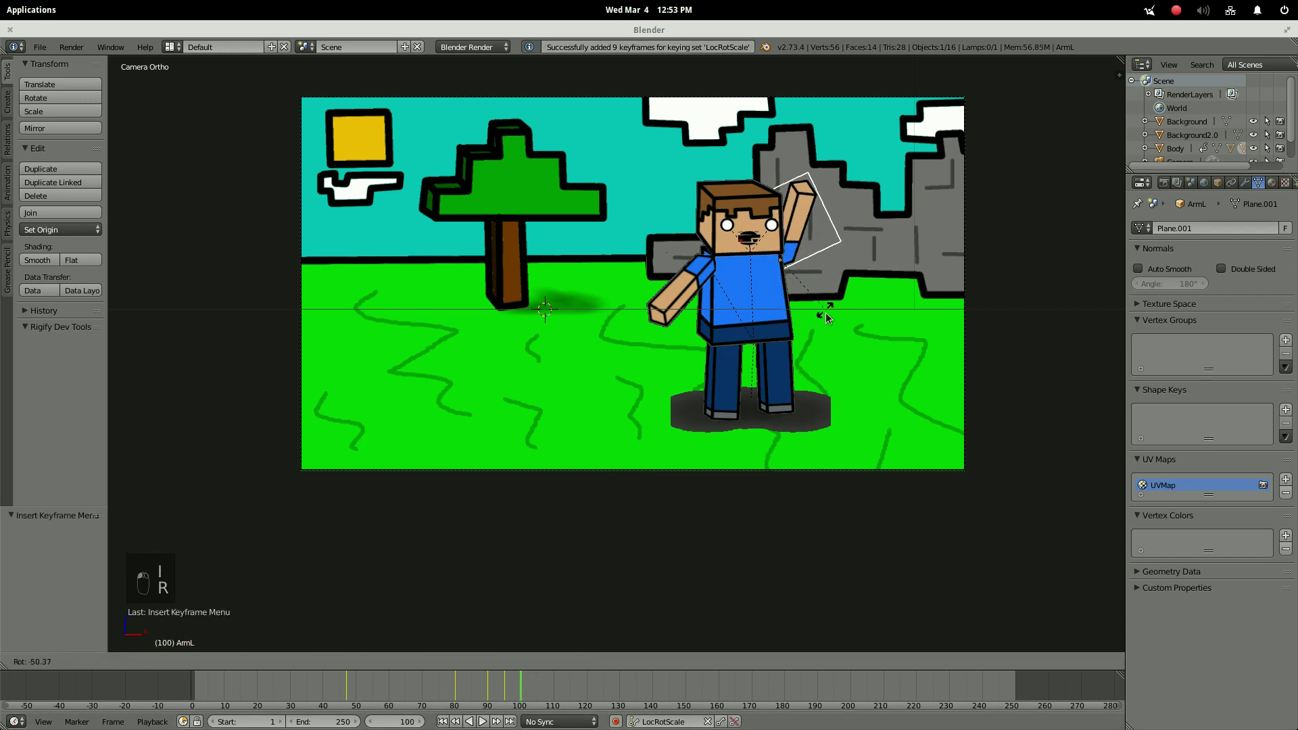
{"action": "key", "text": "i"}
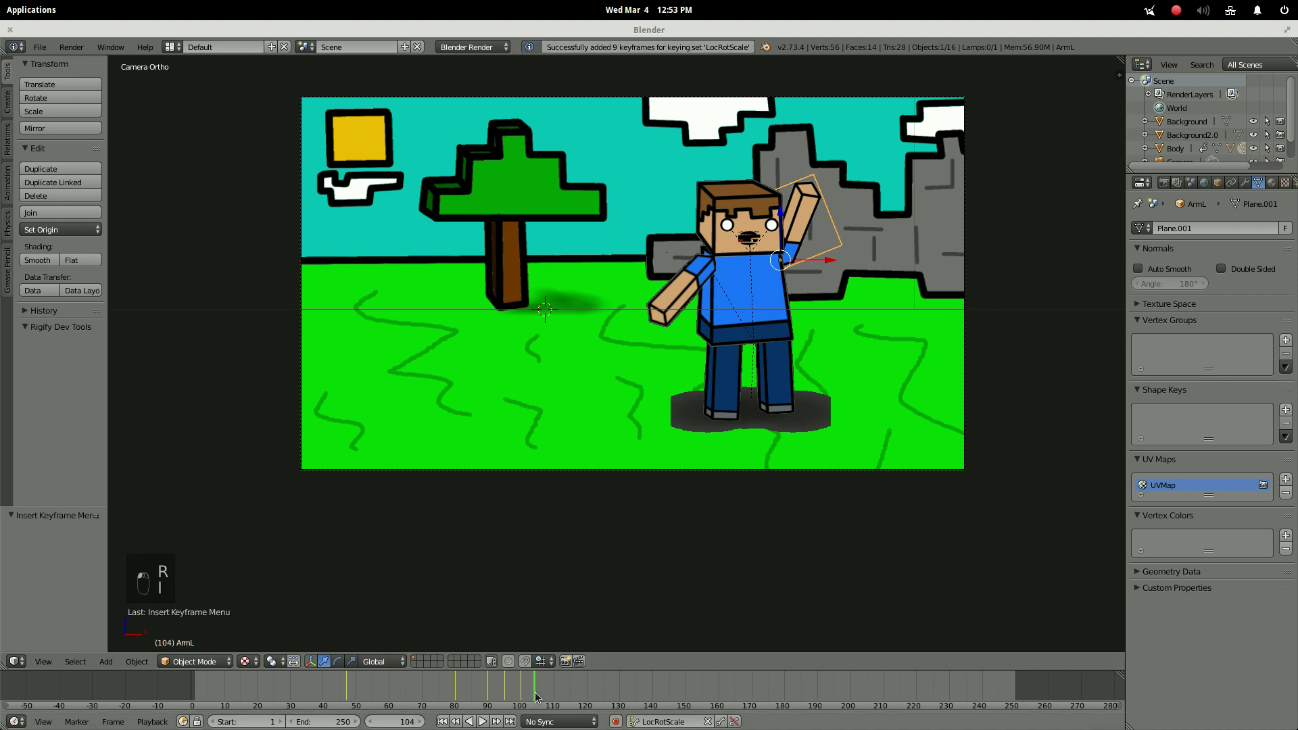
{"action": "key", "text": "r"}
Key the opposite wave tilt and the arm lowered back to the side by frame 130.
{"action": "left_click", "coordinate": [695, 118]}
{"action": "key", "text": "i"}
{"action": "left_click_drag", "start_coordinate": [558, 688], "coordinate": [750, 539]}
{"action": "key", "text": "r"}
{"action": "key", "text": "i"}
{"action": "left_click_drag", "start_coordinate": [574, 693], "coordinate": [784, 585]}
{"action": "key", "text": "r"}
{"action": "key", "text": "i"}
{"action": "left_click", "coordinate": [623, 699]}
{"action": "key", "text": "r"}
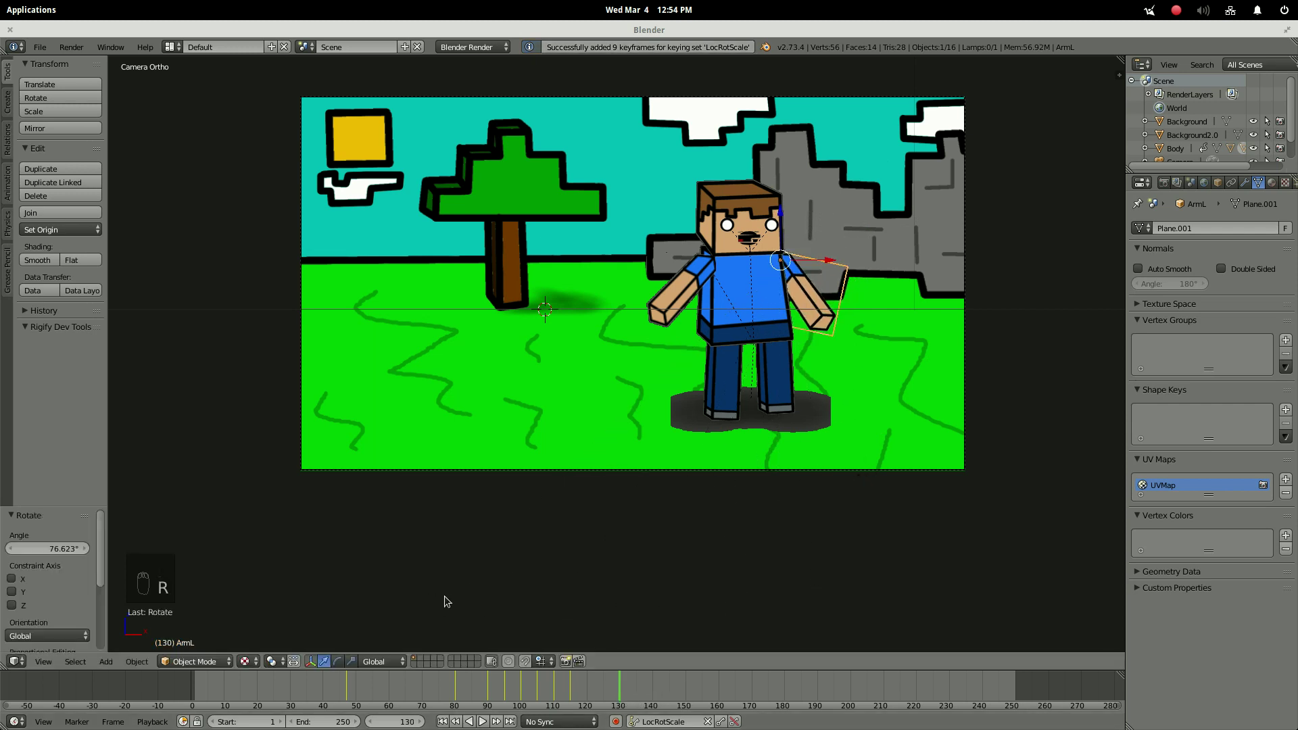
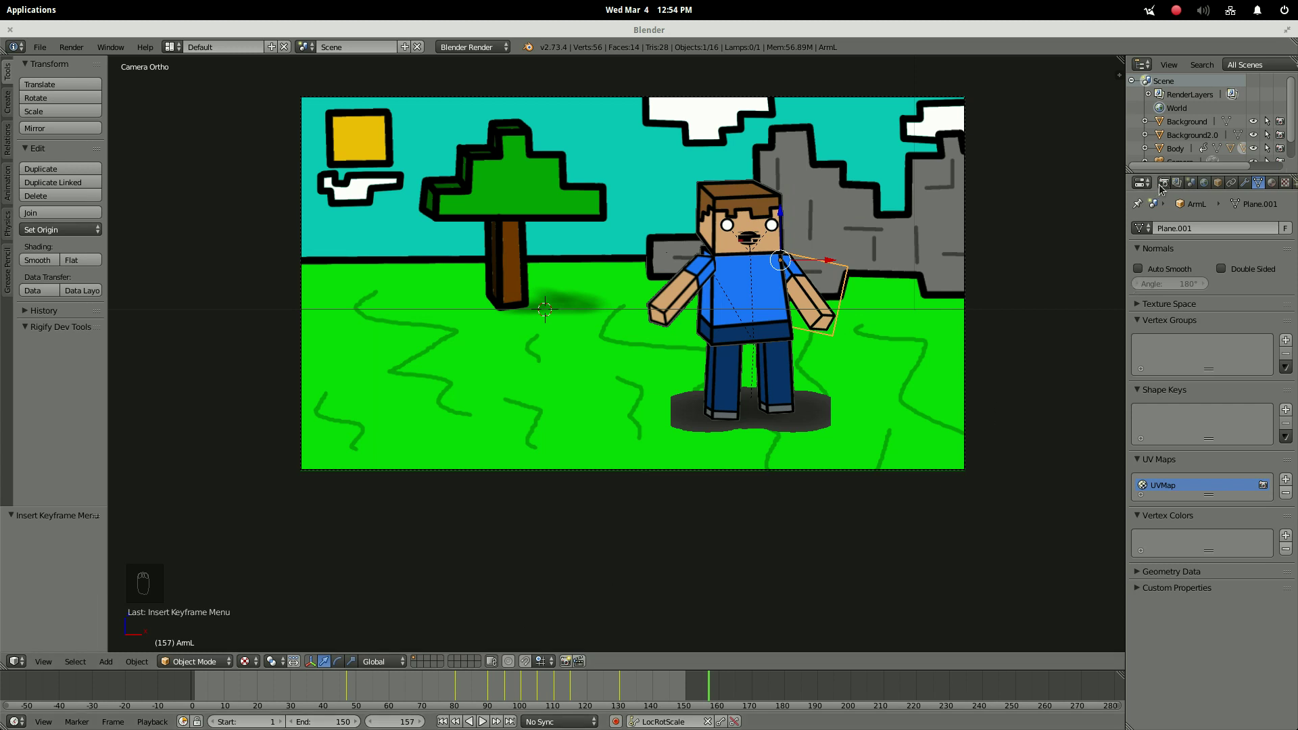
Set the render output to MPEG video in RGB to a custom folder and expand Performance.
{"action": "left_click_drag", "start_coordinate": [1167, 185], "coordinate": [1179, 192]}
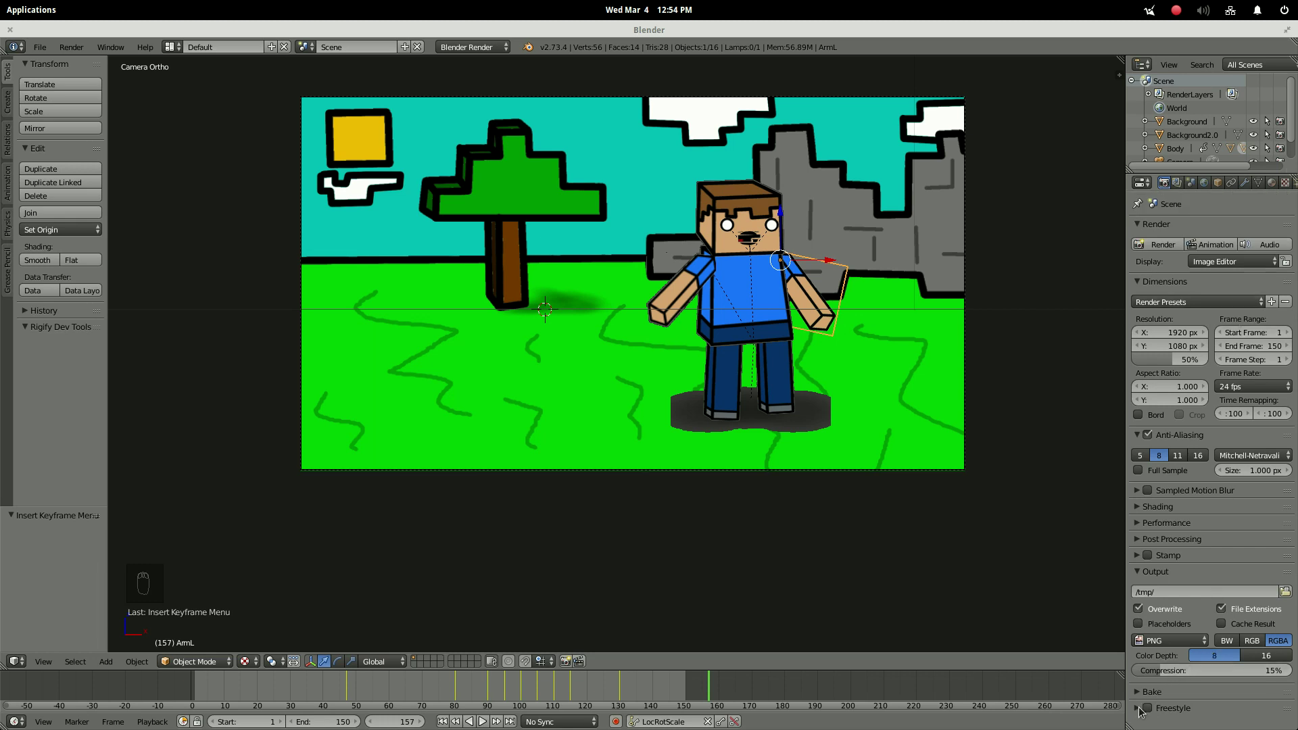
{"action": "left_click_drag", "start_coordinate": [1141, 710], "coordinate": [1177, 644]}
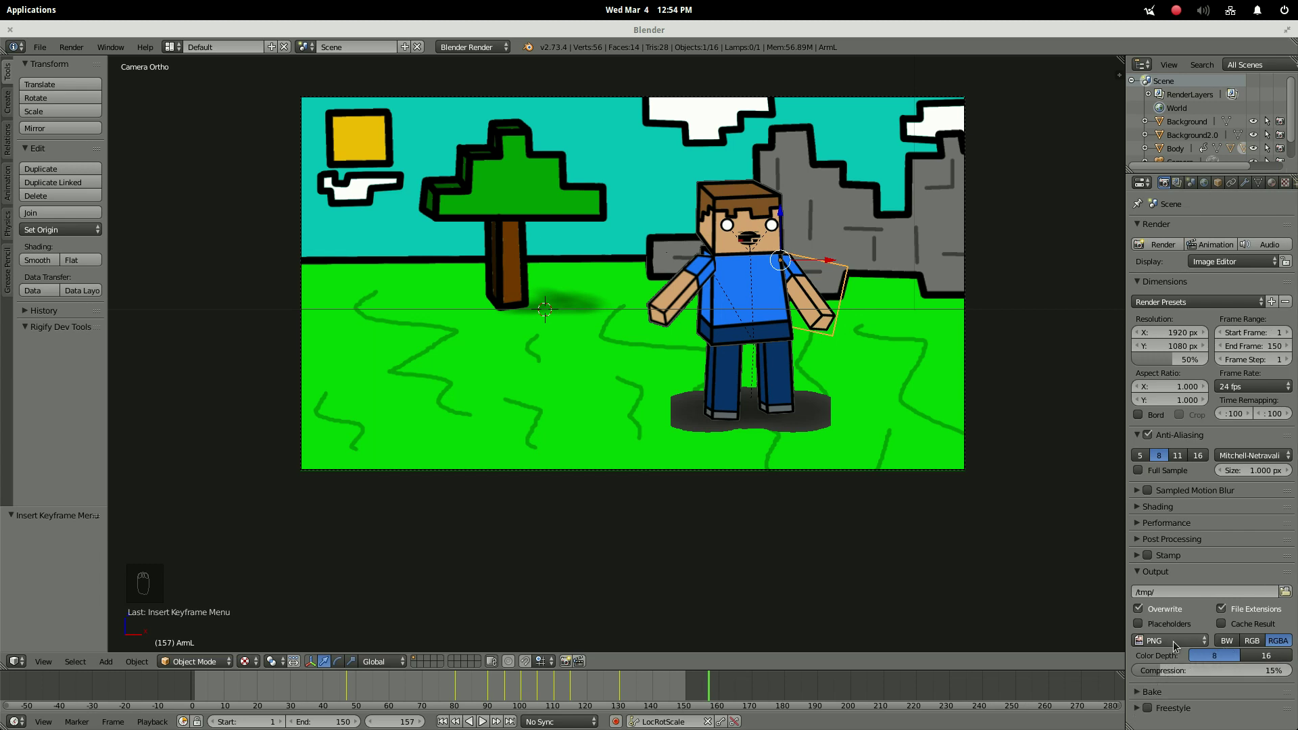
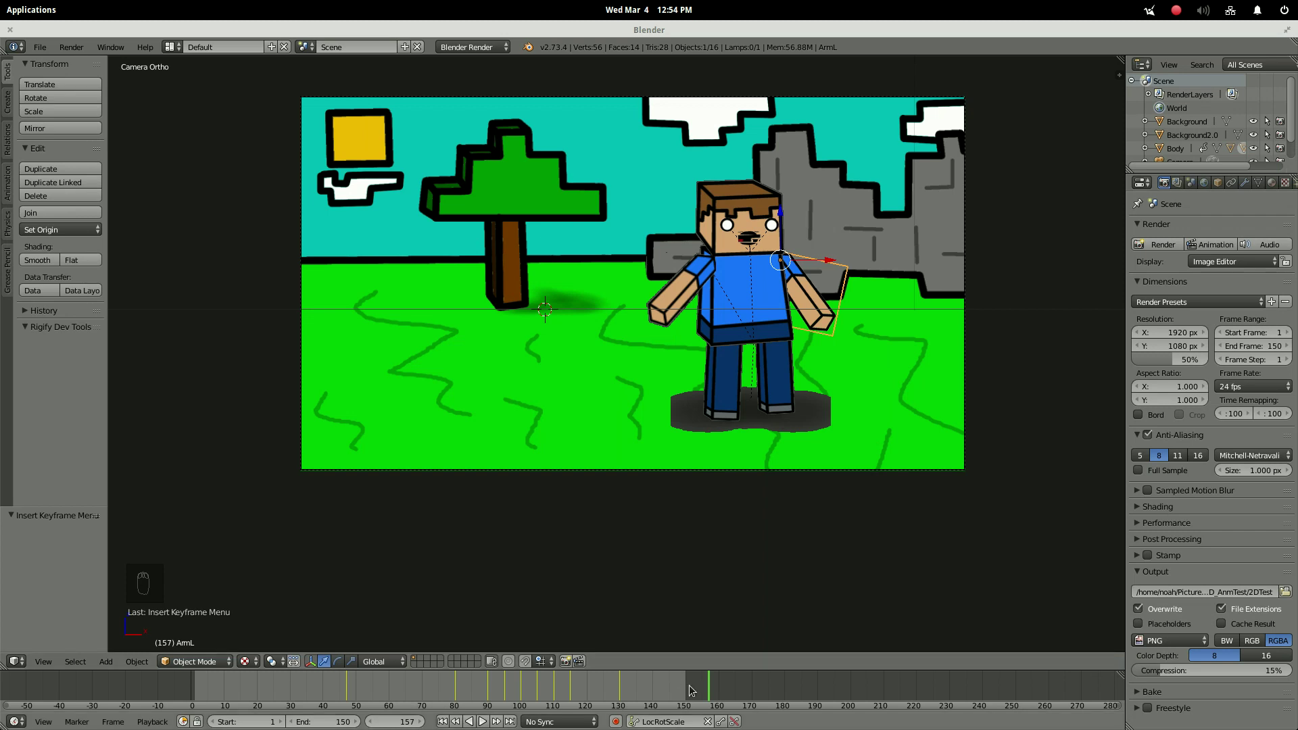
{"action": "left_click", "coordinate": [691, 689]}
{"action": "left_click", "coordinate": [671, 689]}
{"action": "left_click_drag", "start_coordinate": [1167, 641], "coordinate": [1176, 645]}
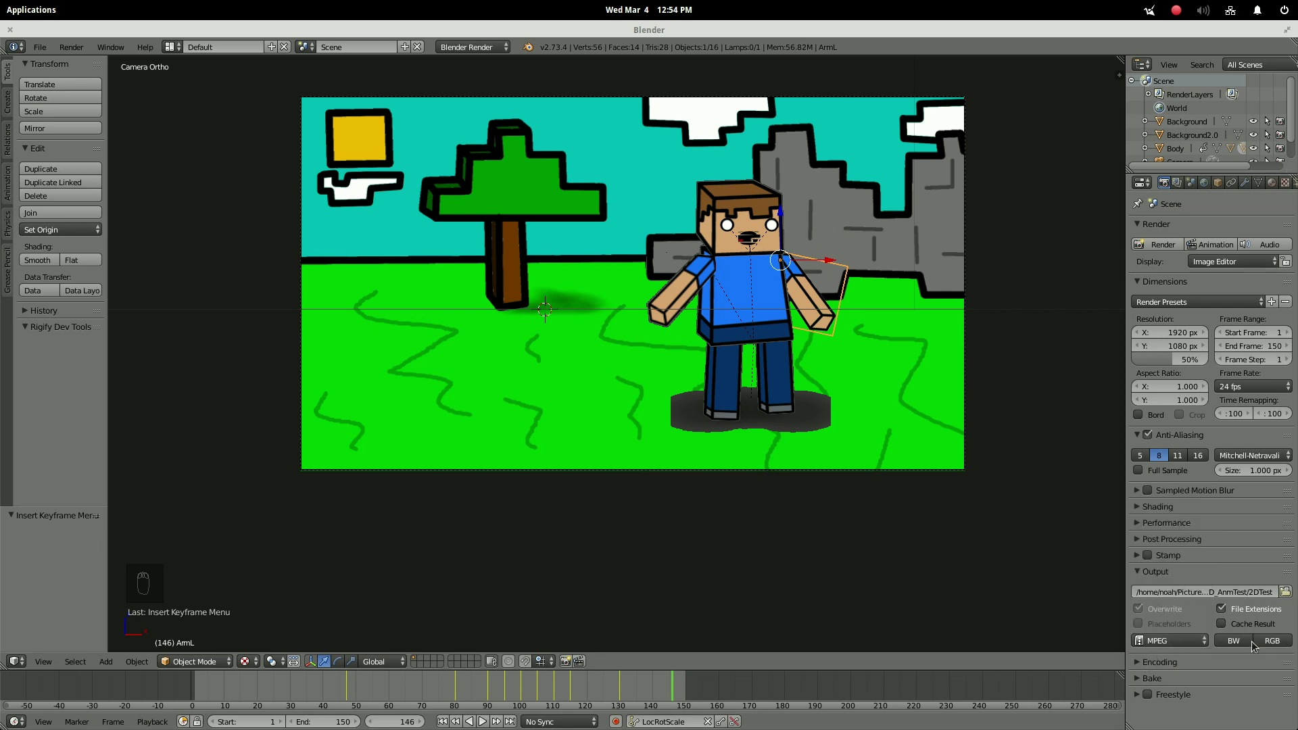
{"action": "left_click_drag", "start_coordinate": [1269, 644], "coordinate": [1165, 659]}
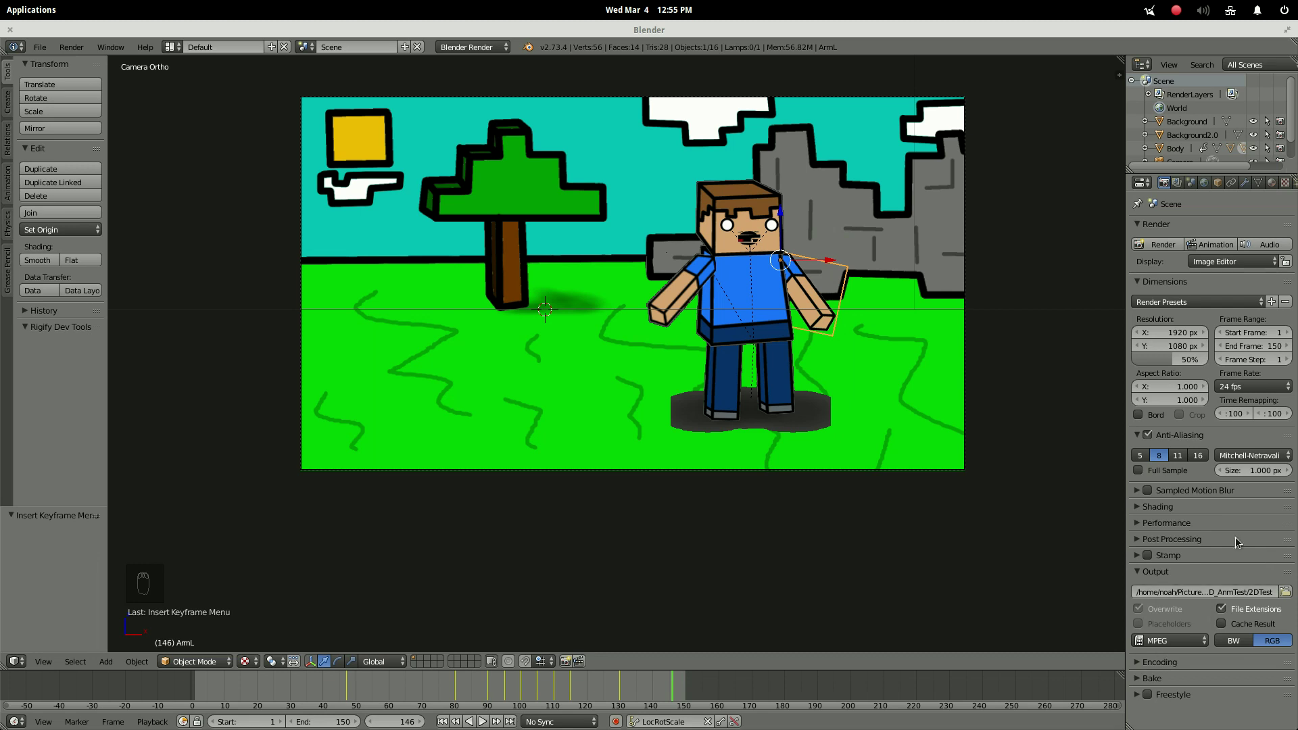
{"action": "left_click_drag", "start_coordinate": [1139, 561], "coordinate": [1157, 531]}
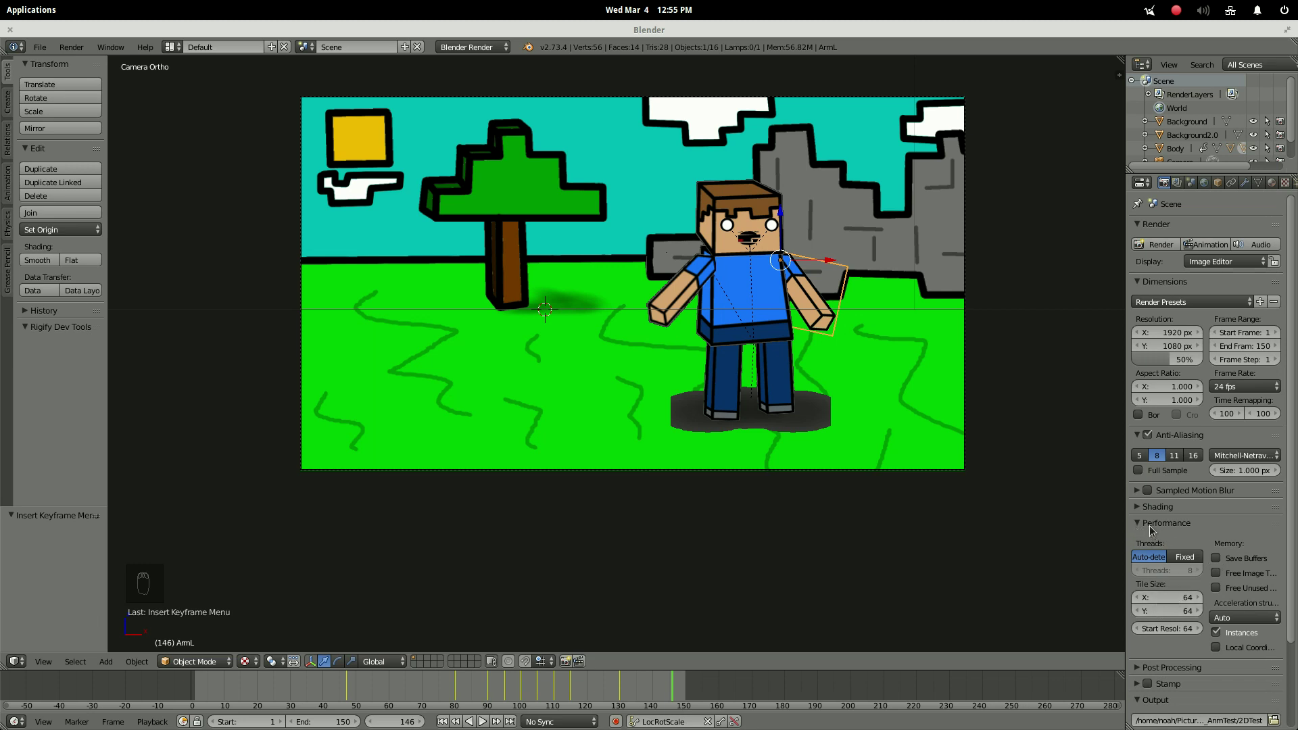
Expand Shading, delete the Background plane and try Transparent alpha before restoring Sky.
{"action": "left_click_drag", "start_coordinate": [1153, 531], "coordinate": [505, 177]}
{"action": "key", "text": "x"}
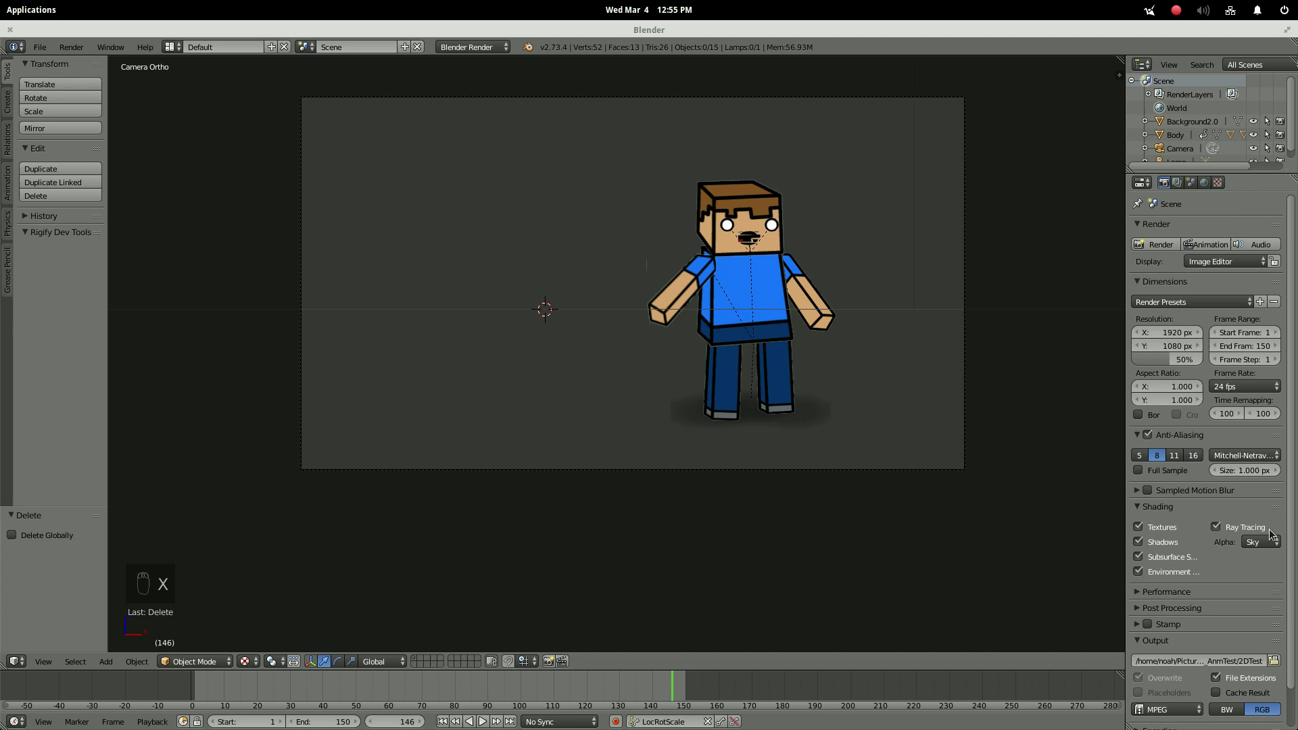
{"action": "left_click_drag", "start_coordinate": [1259, 546], "coordinate": [693, 412]}
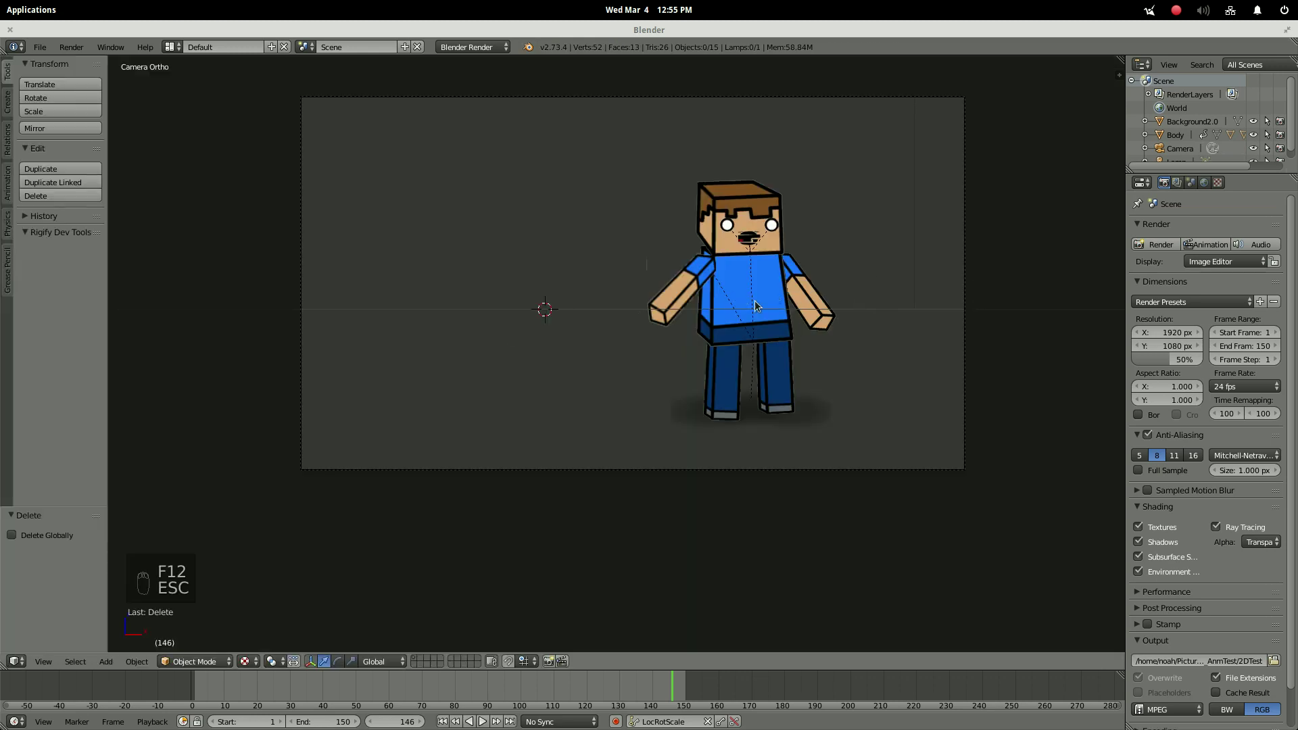
{"action": "left_click_drag", "start_coordinate": [781, 312], "coordinate": [878, 317]}
{"action": "left_click_drag", "start_coordinate": [877, 317], "coordinate": [826, 372]}
{"action": "key", "text": "KP_0"}
{"action": "left_click", "coordinate": [826, 372]}
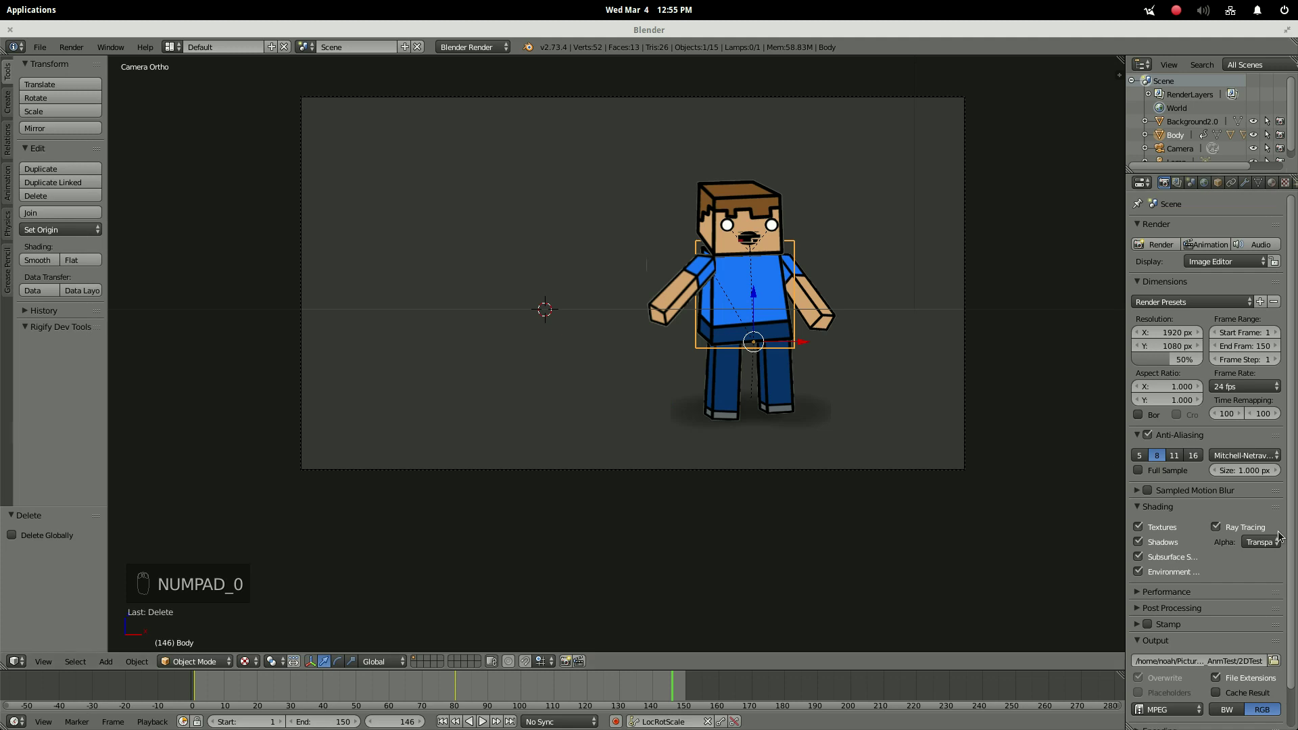
{"action": "left_click_drag", "start_coordinate": [1265, 545], "coordinate": [1142, 613]}
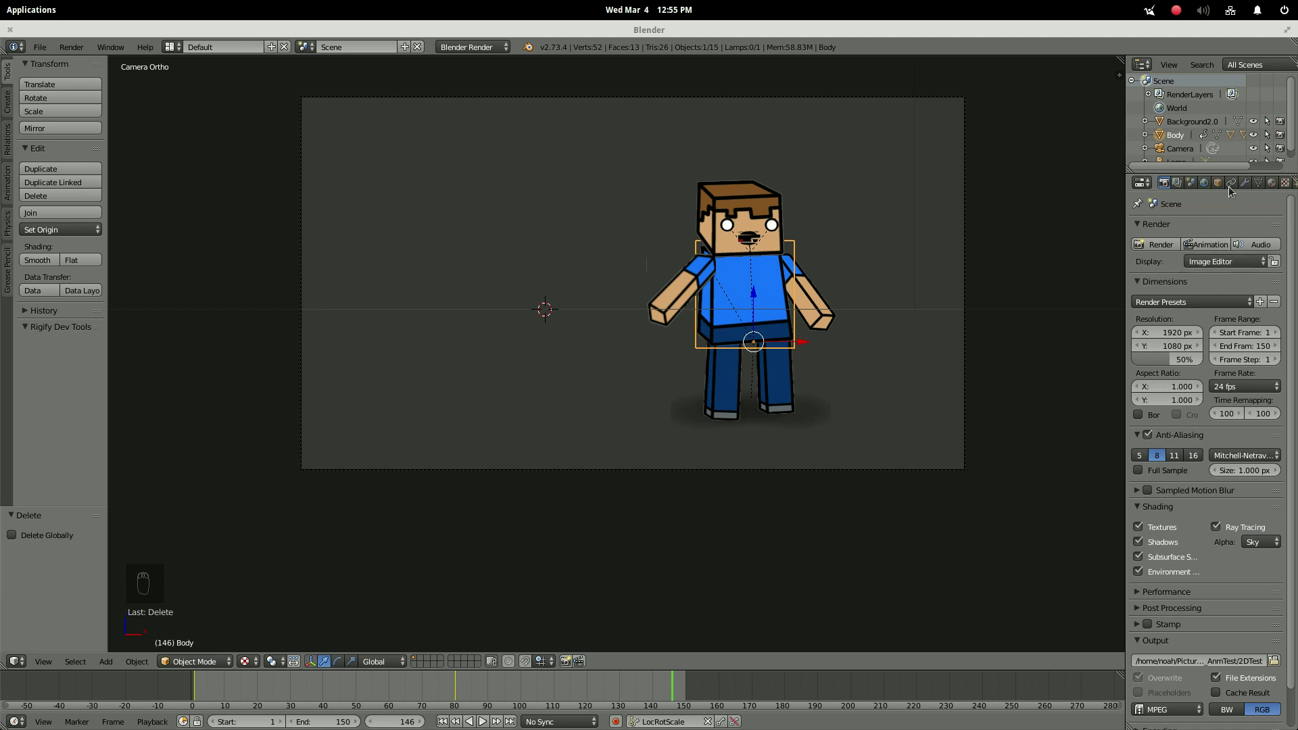
Check the scene through the camera with Numpad 0, render a test still and cancel it.
{"action": "middle_click", "coordinate": [772, 314]}
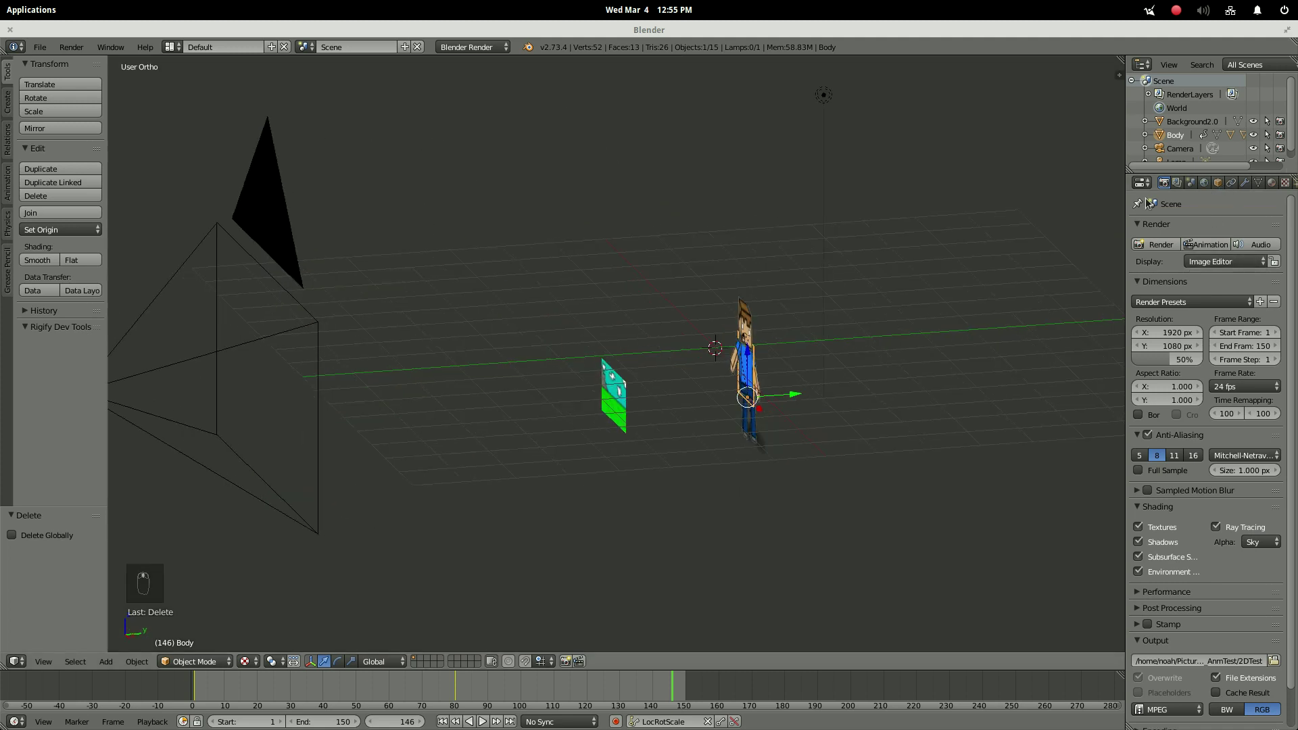
{"action": "left_click_drag", "start_coordinate": [304, 398], "coordinate": [866, 336]}
{"action": "key", "text": "KP_0"}
{"action": "key", "text": "KP_0"}
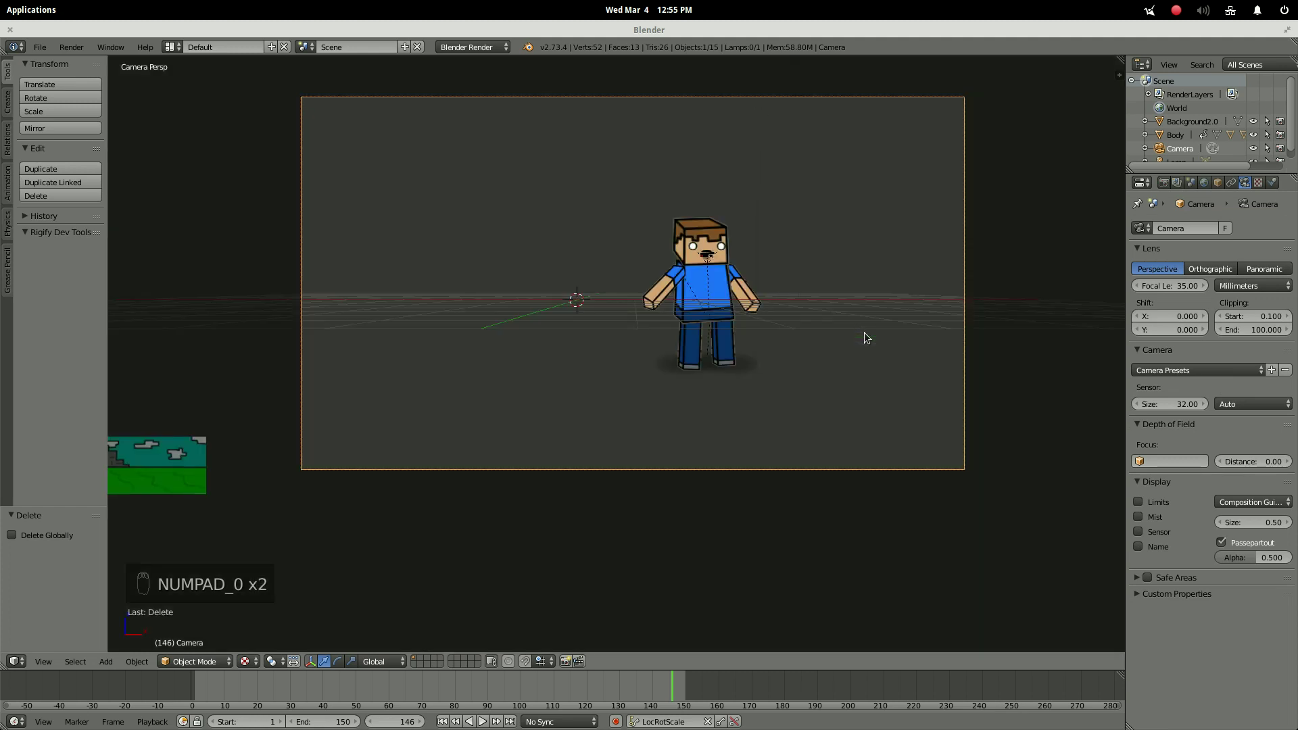
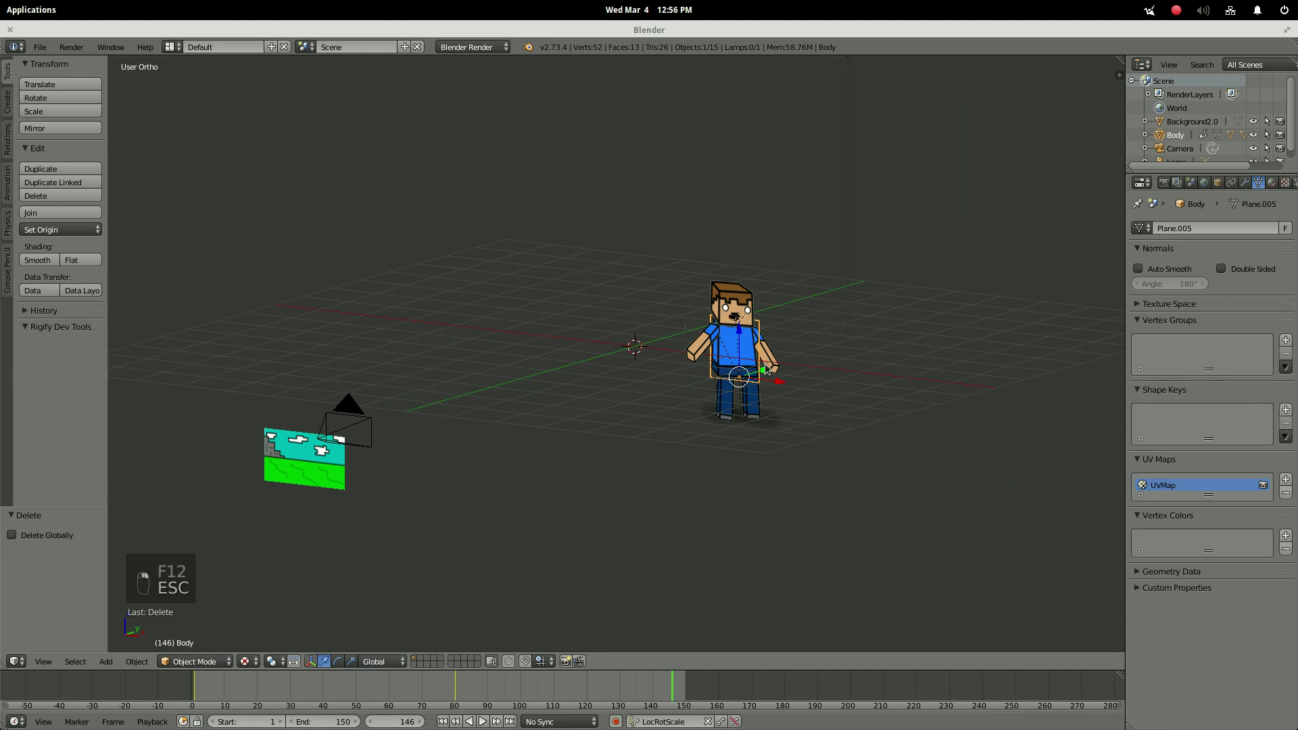
{"action": "middle_click", "coordinate": [756, 375]}
{"action": "left_click_drag", "start_coordinate": [572, 436], "coordinate": [623, 395]}
{"action": "key", "text": "KP_0"}
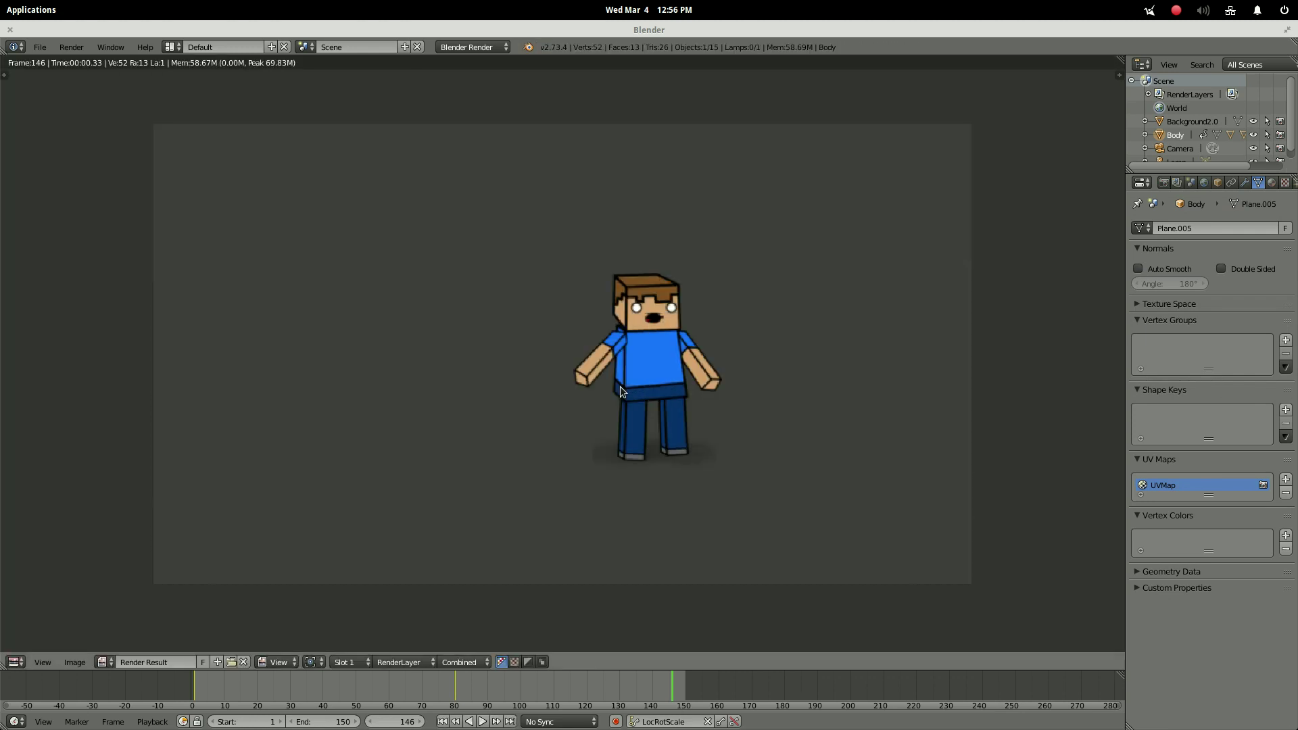
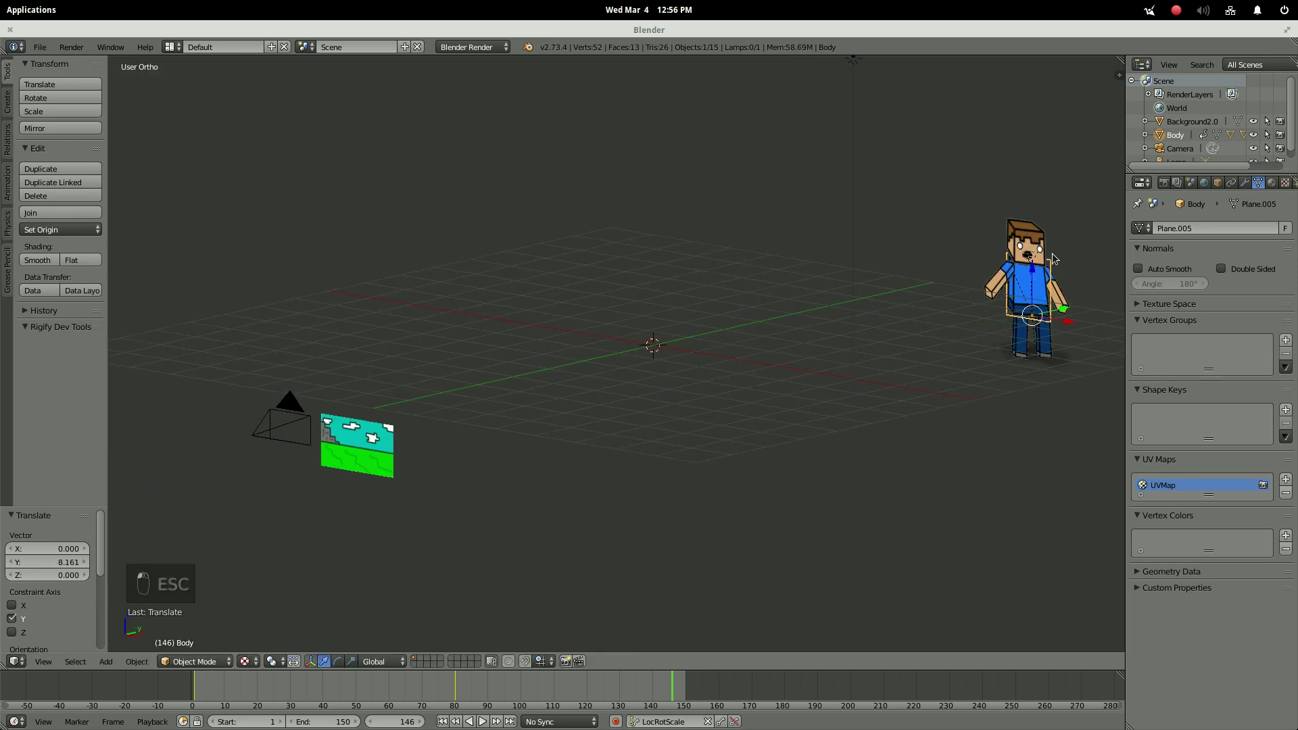
{"action": "left_click", "coordinate": [1056, 261]}
{"action": "key", "text": "Escape"}
{"action": "left_click_drag", "start_coordinate": [710, 354], "coordinate": [814, 379]}
{"action": "key", "text": "KP_0"}
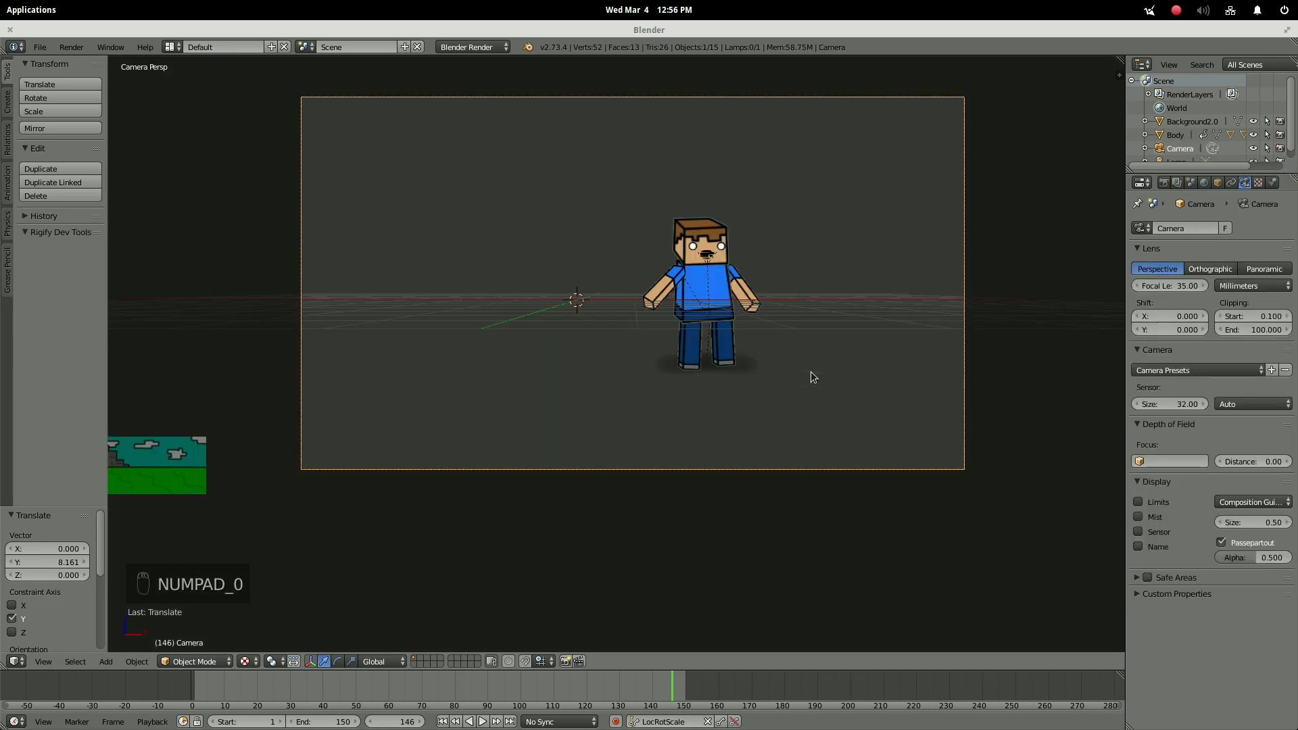
Undo repeatedly to bring the landscape backdrop back behind the character.
{"action": "key", "text": "ctrl+z"}
{"action": "key", "text": "ctrl+z"}
{"action": "key", "text": "ctrl+z"}
{"action": "key", "text": "ctrl+z"}
{"action": "key", "text": "ctrl+z"}
{"action": "key", "text": "ctrl+z"}
{"action": "key", "text": "ctrl+z"}
{"action": "key", "text": "ctrl+z"}
{"action": "key", "text": "ctrl+z"}
{"action": "key", "text": "ctrl+z"}
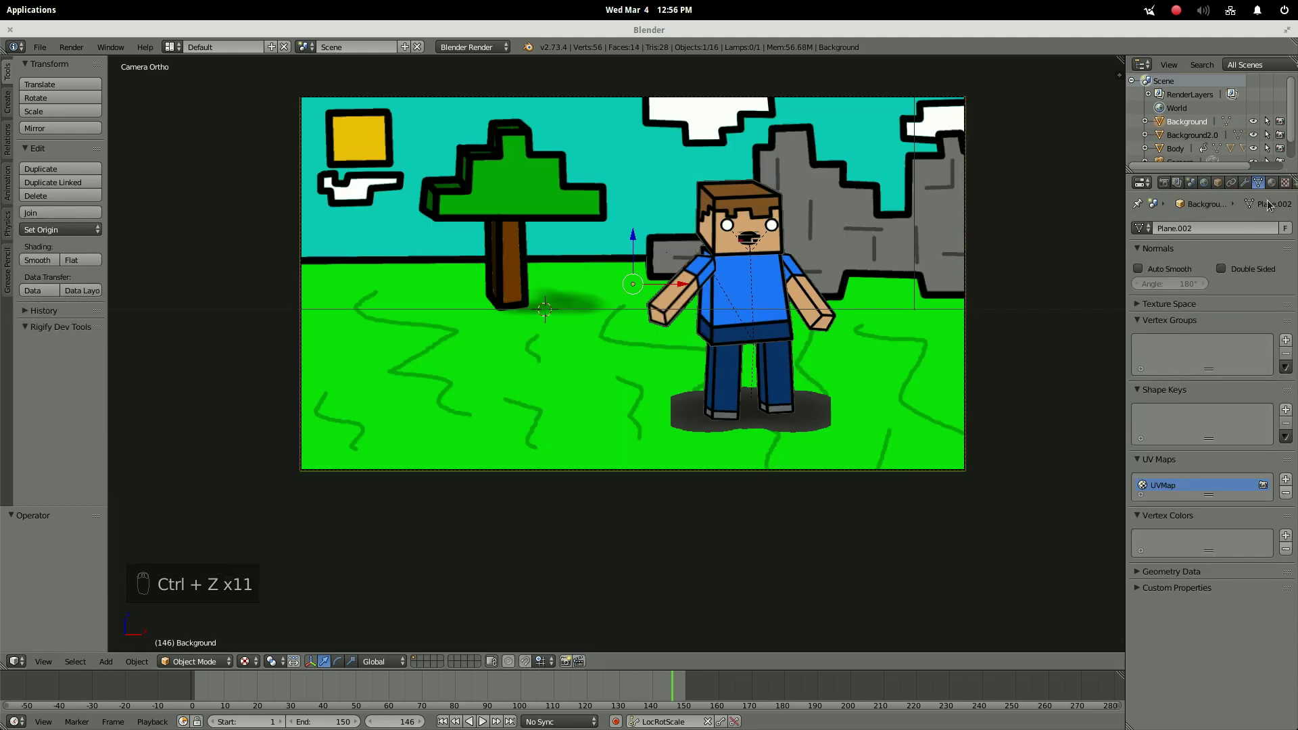
Set render to 1920×1080 at 100% and 25 fps, with the camera view enlarged.
{"action": "left_click_drag", "start_coordinate": [1171, 189], "coordinate": [1177, 360]}
{"action": "left_click_drag", "start_coordinate": [1177, 360], "coordinate": [926, 278]}
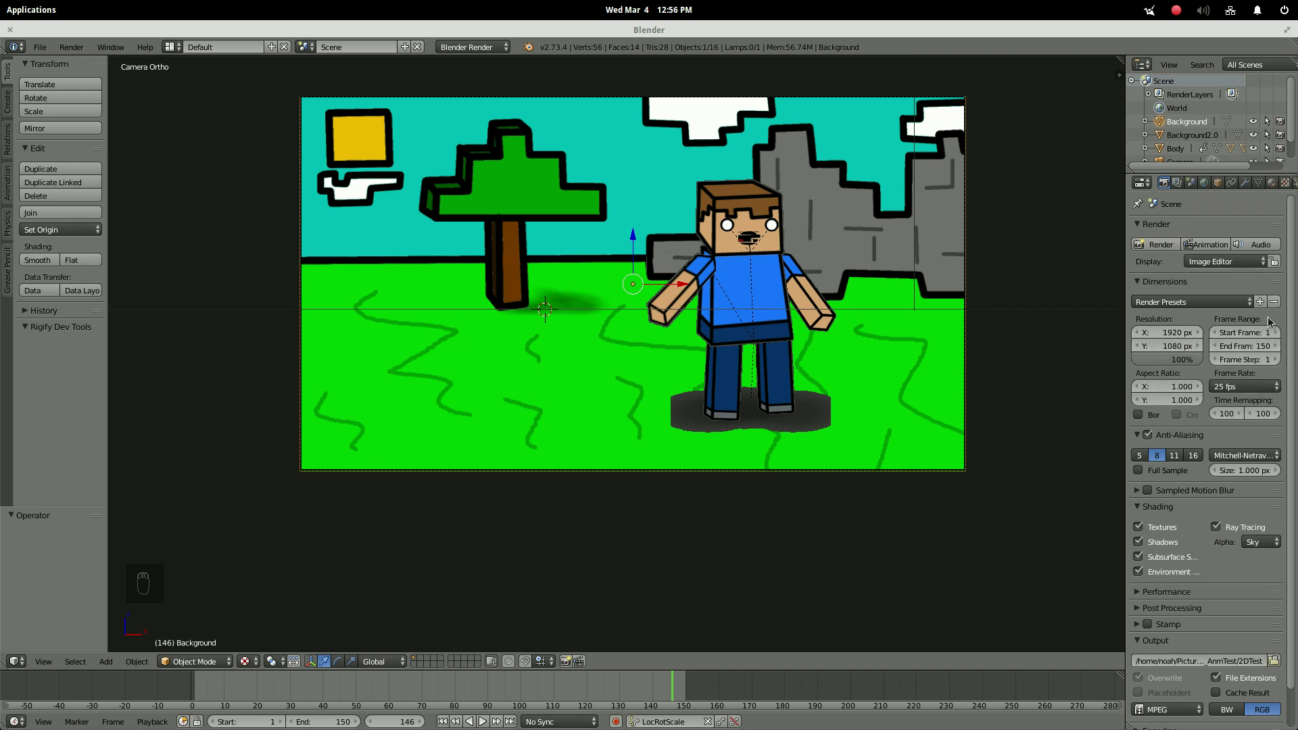
{"action": "middle_click", "coordinate": [790, 385]}
{"action": "middle_click", "coordinate": [855, 507]}
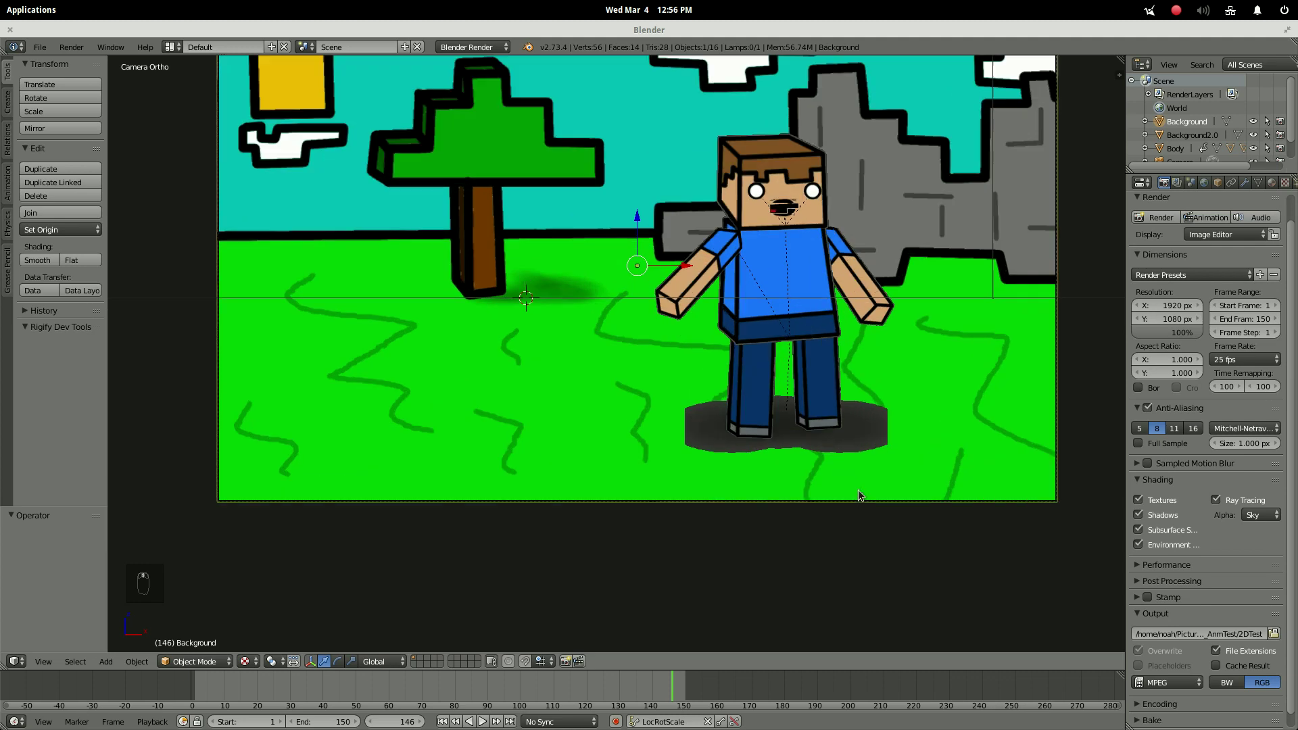
Check the wave at frame 94 and zoom in on the character's head.
{"action": "left_click", "coordinate": [523, 693]}
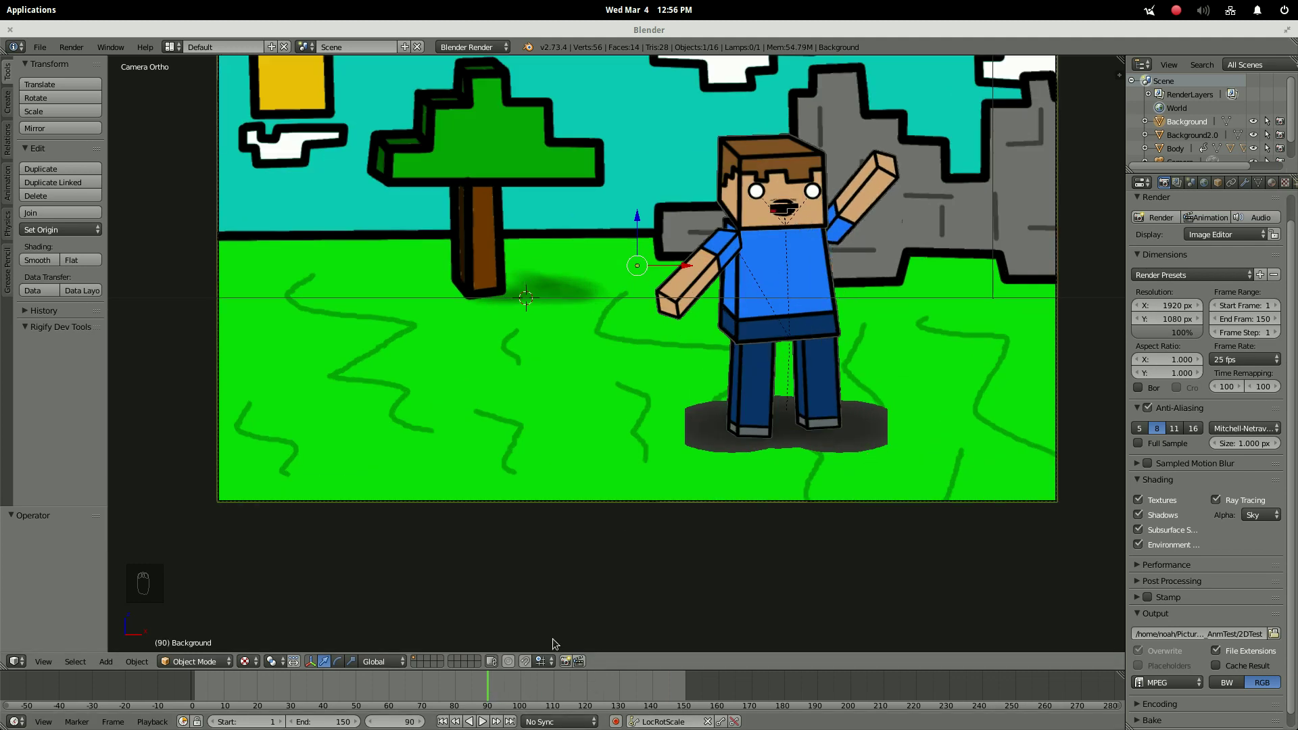
{"action": "left_click_drag", "start_coordinate": [266, 705], "coordinate": [240, 671]}
{"action": "left_click_drag", "start_coordinate": [502, 328], "coordinate": [568, 320]}
{"action": "left_click_drag", "start_coordinate": [568, 319], "coordinate": [1160, 113]}
{"action": "middle_click", "coordinate": [1160, 112]}
{"action": "left_click_drag", "start_coordinate": [1160, 99], "coordinate": [1236, 130]}
{"action": "left_click_drag", "start_coordinate": [1237, 130], "coordinate": [1255, 109]}
Keyframe all three mouth pieces hidden at the start of the animation.
{"action": "key", "text": "i"}
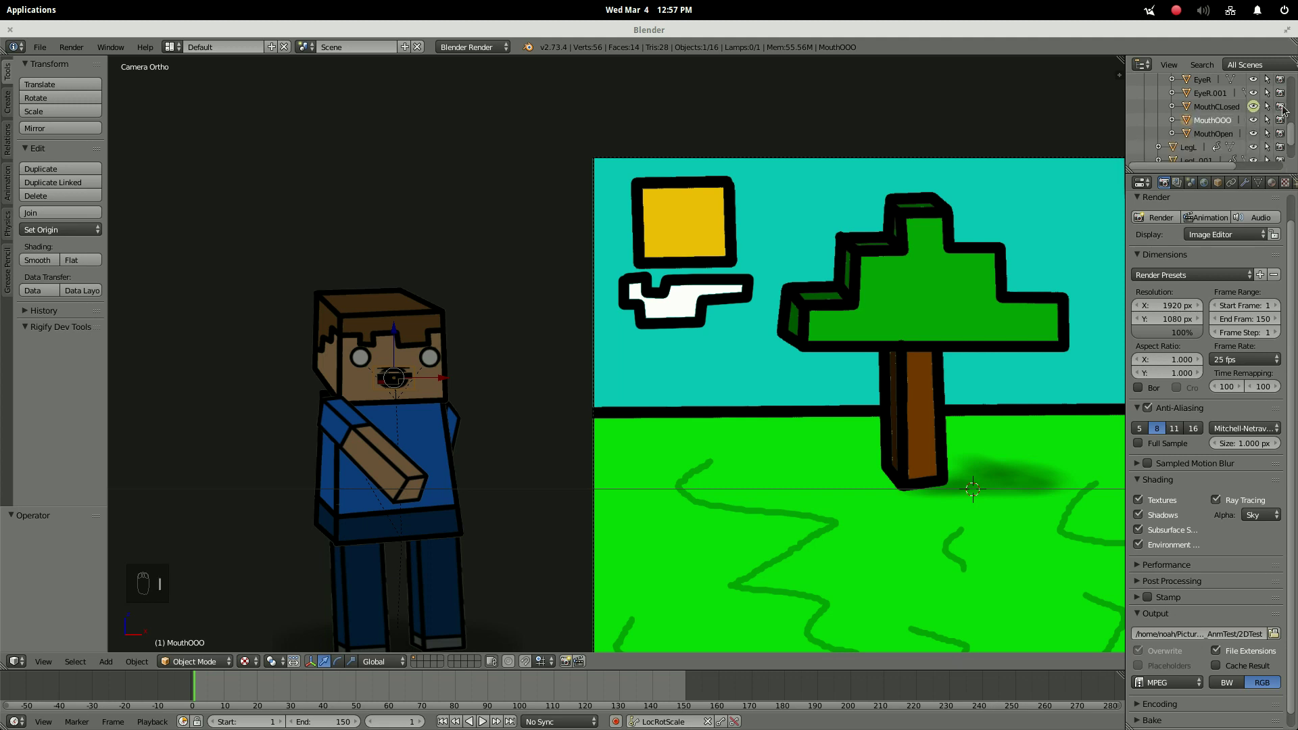
{"action": "key", "text": "i"}
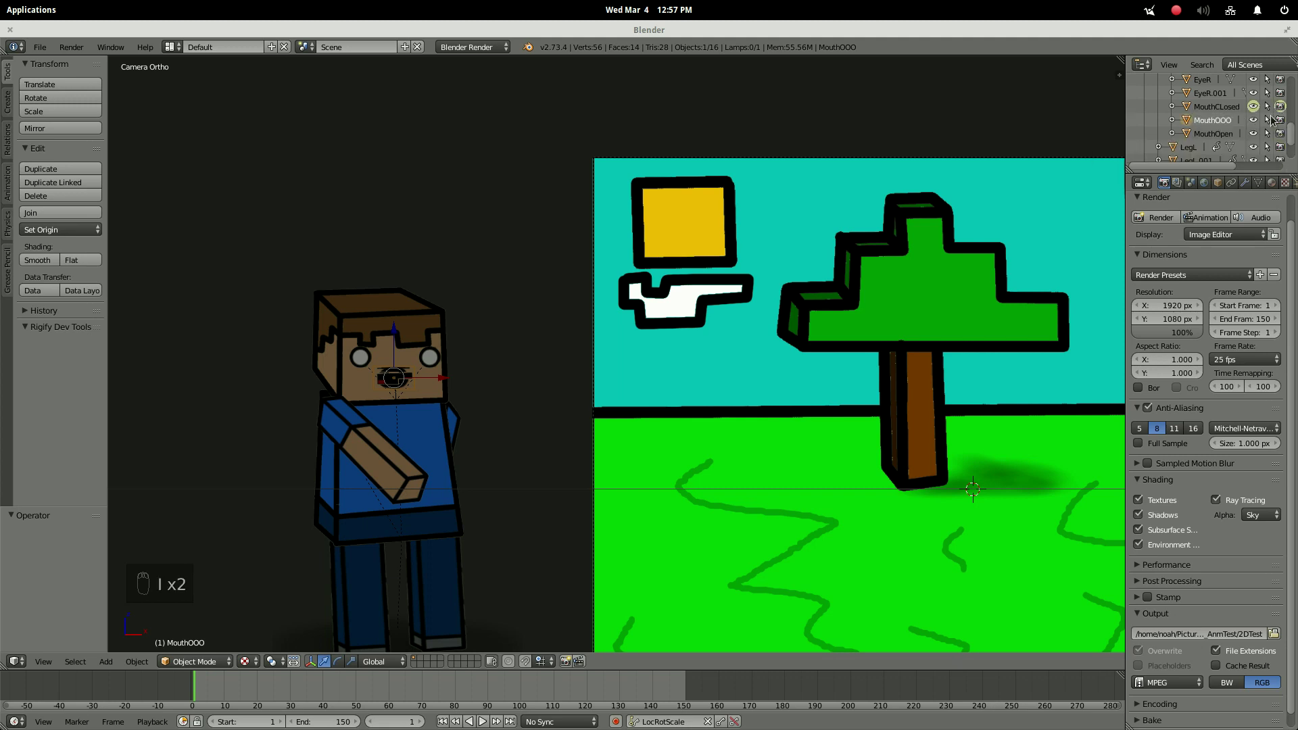
{"action": "left_click_drag", "start_coordinate": [1256, 127], "coordinate": [1253, 130]}
{"action": "key", "text": "i"}
{"action": "key", "text": "i"}
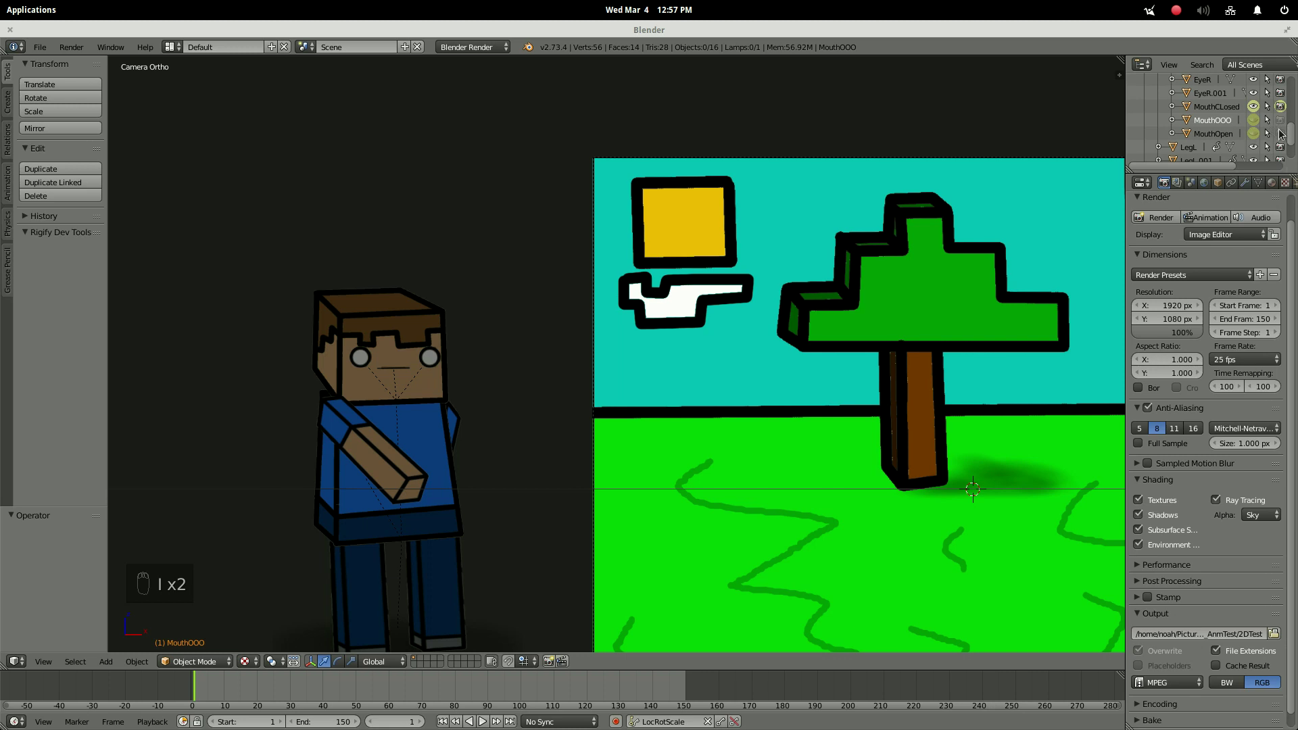
{"action": "key", "text": "i"}
{"action": "key", "text": "i"}
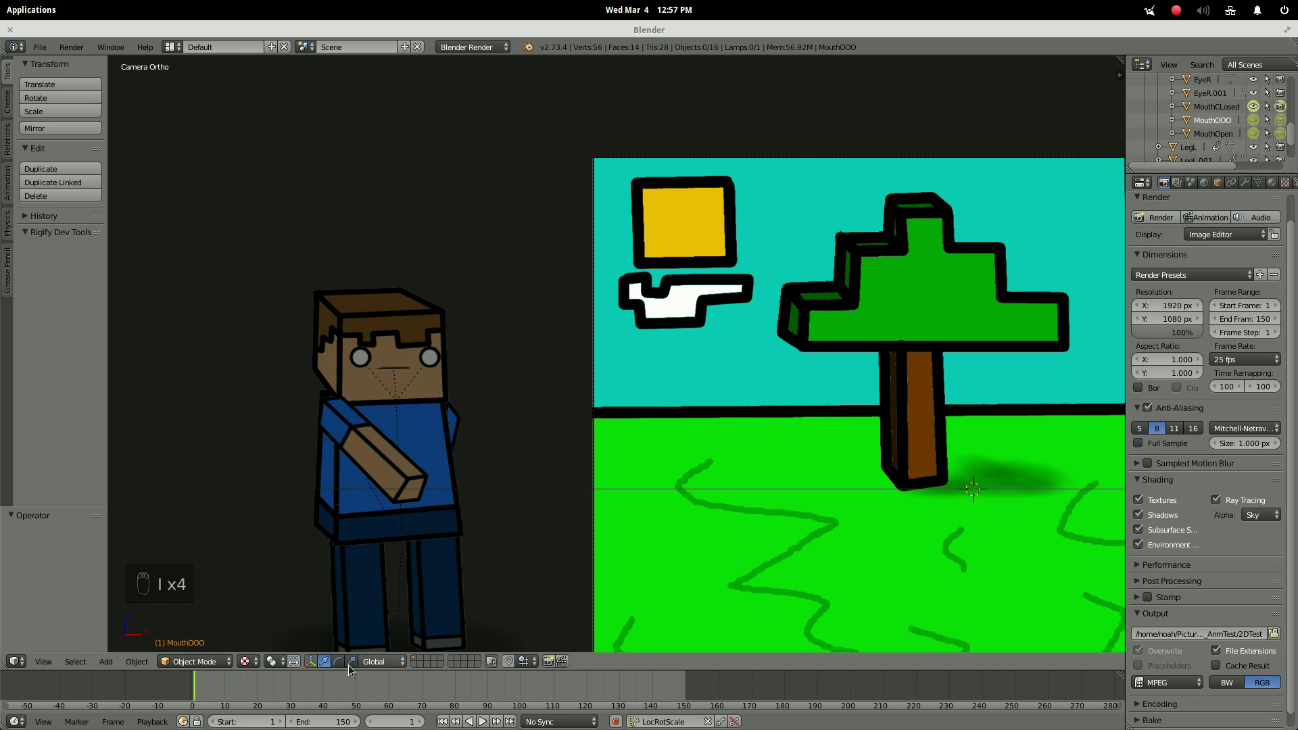
Later in the walk, keyframe the round MouthOOO visible on the character's face.
{"action": "left_click", "coordinate": [256, 682]}
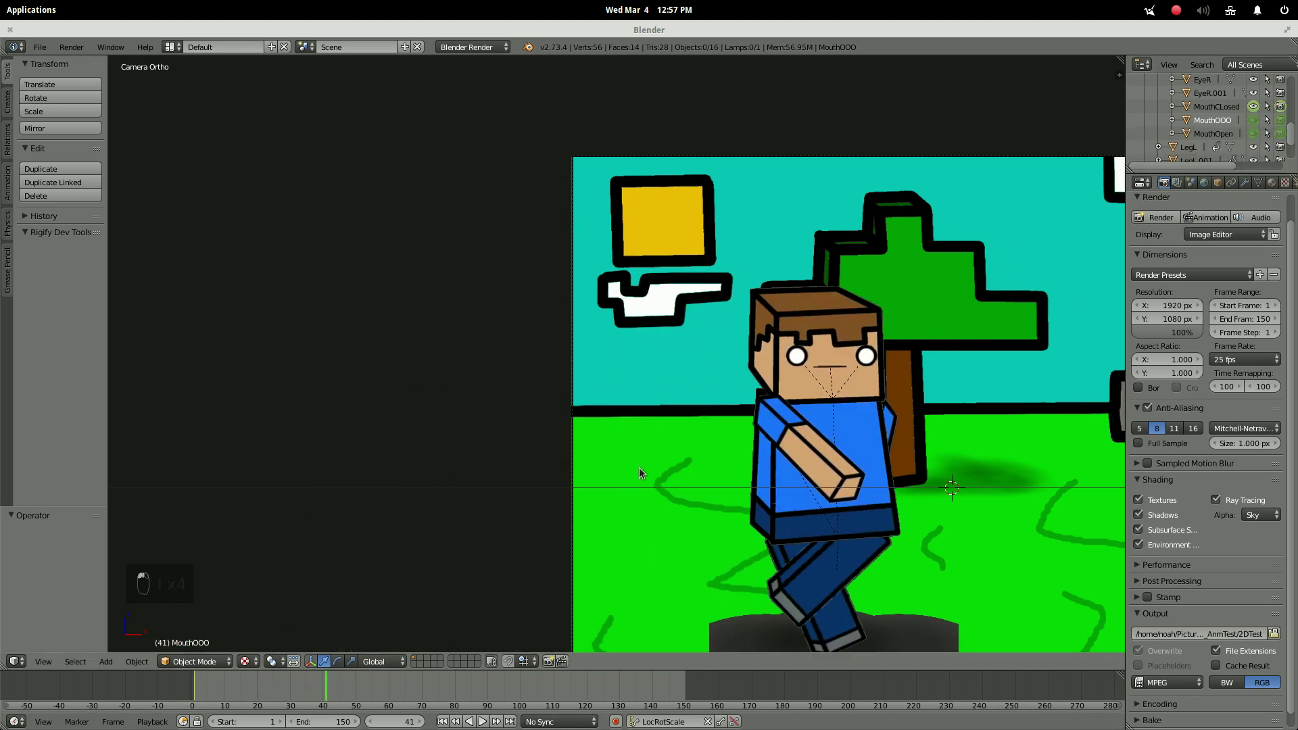
{"action": "middle_click", "coordinate": [459, 430]}
{"action": "left_click", "coordinate": [423, 421]}
{"action": "left_click_drag", "start_coordinate": [345, 688], "coordinate": [1257, 109]}
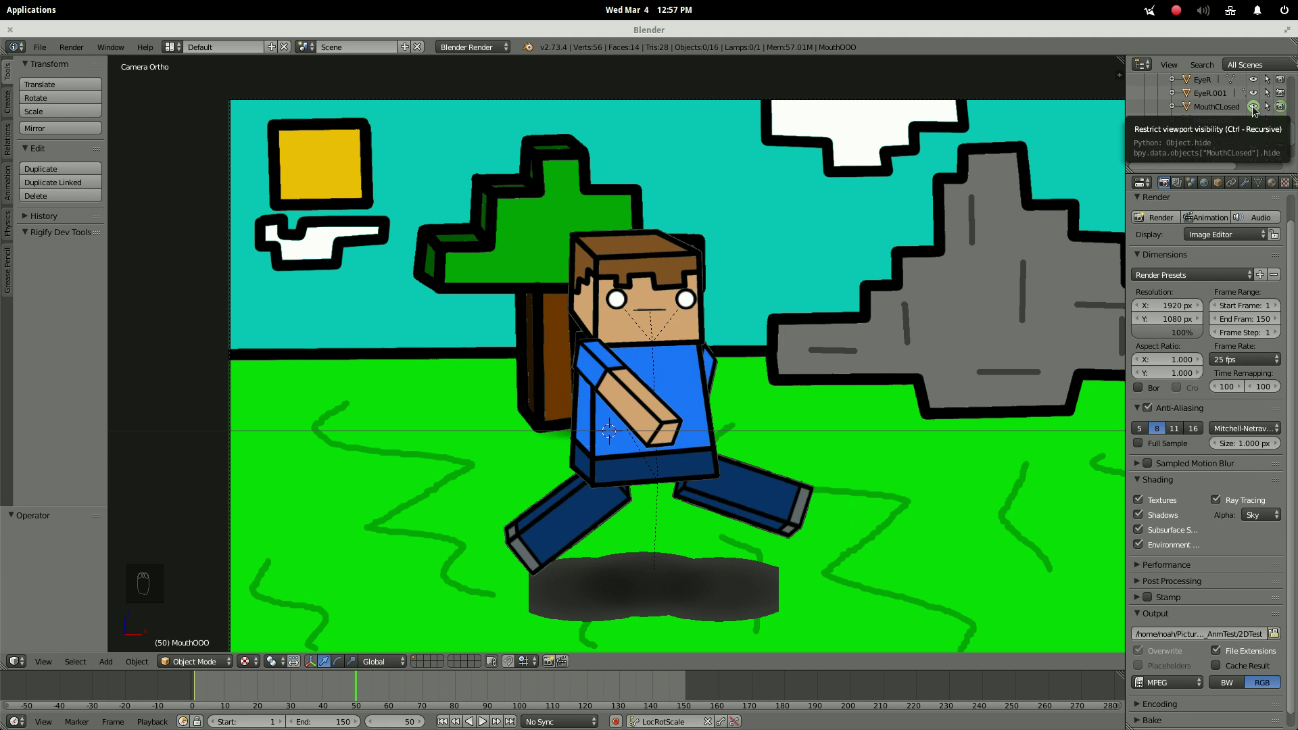
{"action": "left_click_drag", "start_coordinate": [1256, 110], "coordinate": [1230, 149]}
{"action": "key", "text": "i"}
{"action": "key", "text": "i"}
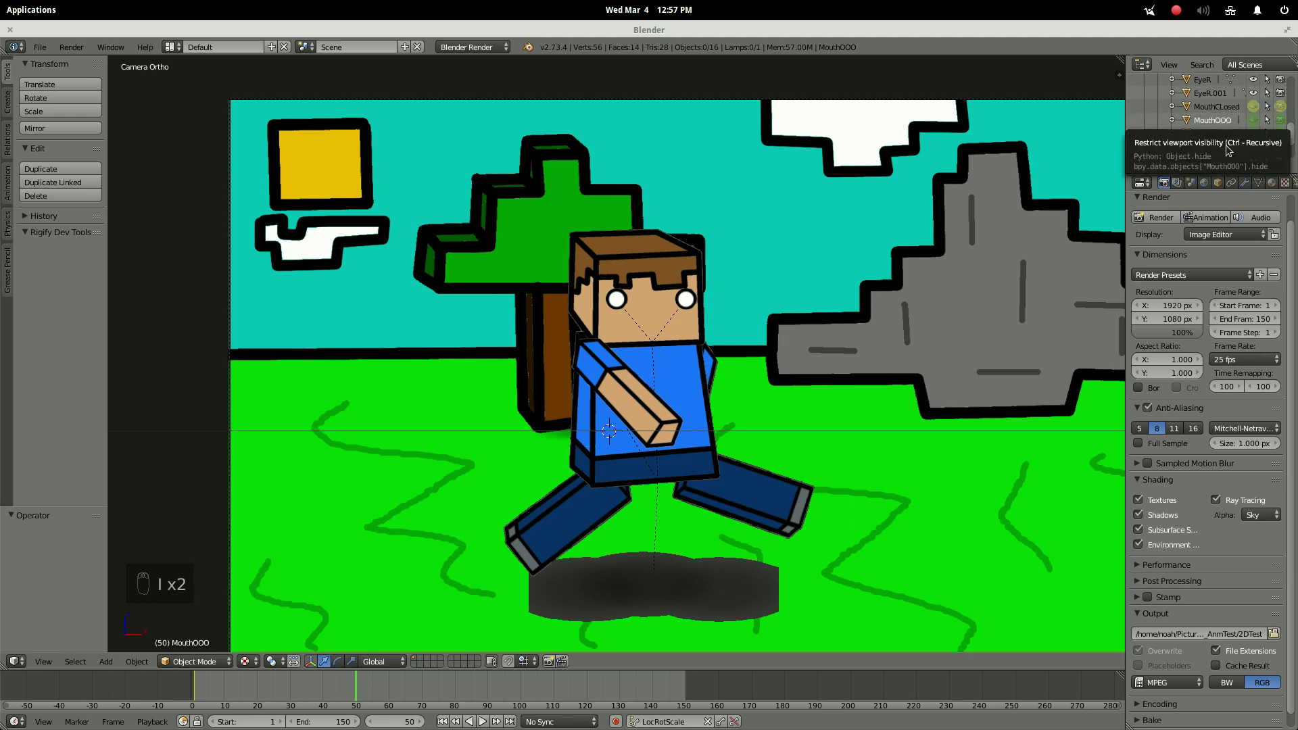
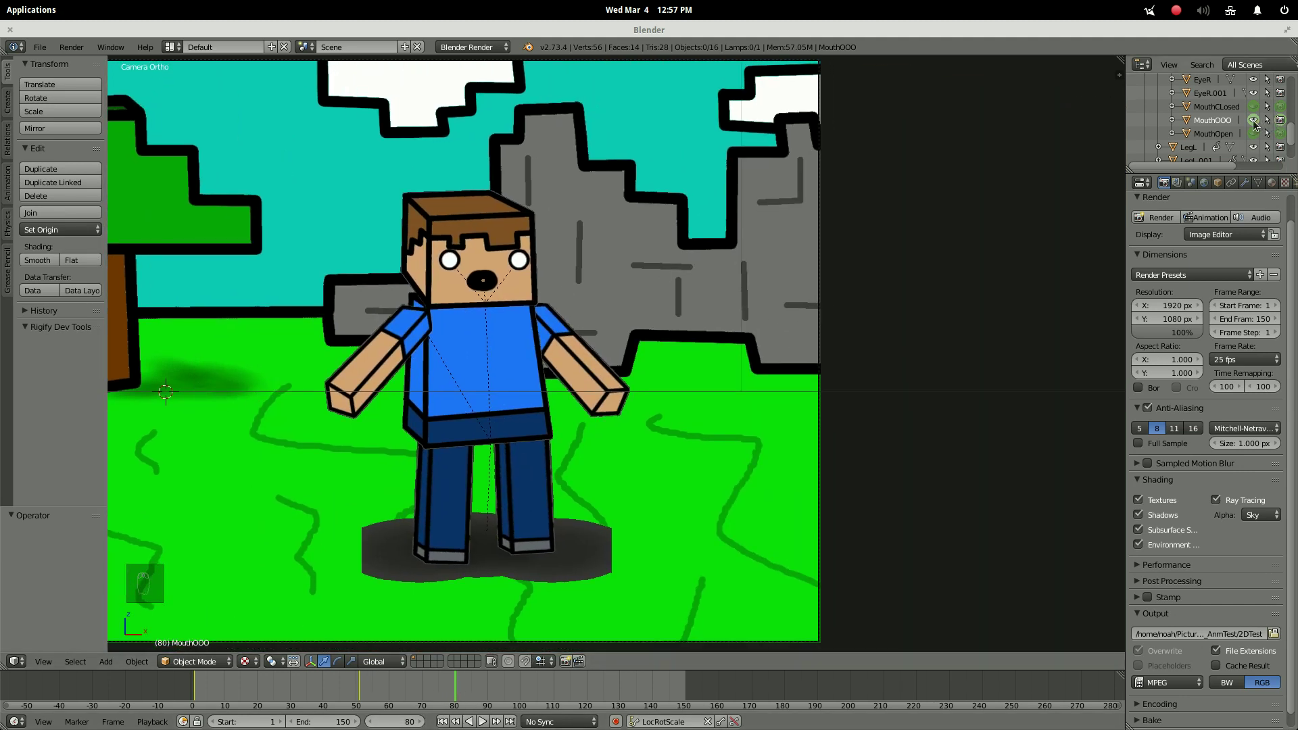
At frame 80, keyframe the round mouth hidden and the flat closed mouth shown.
{"action": "left_click_drag", "start_coordinate": [1256, 122], "coordinate": [1286, 121]}
{"action": "key", "text": "i"}
{"action": "key", "text": "i"}
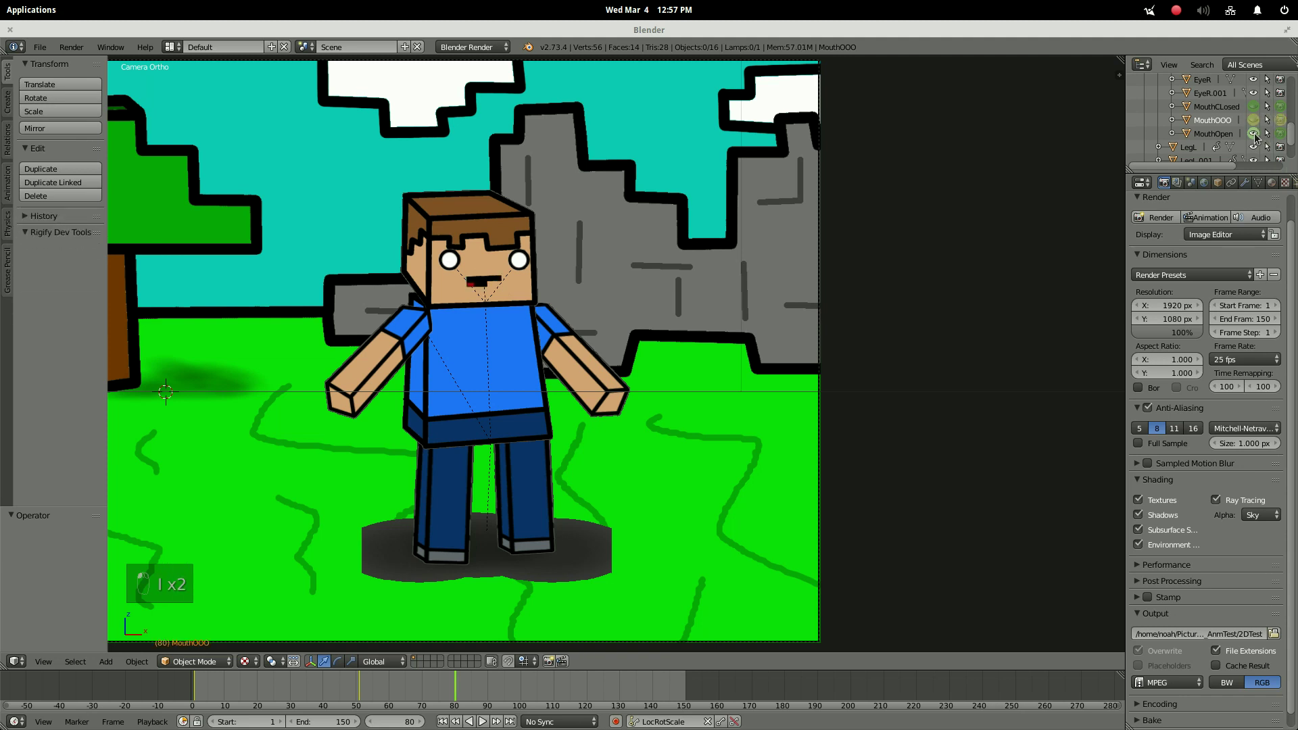
{"action": "key", "text": "i"}
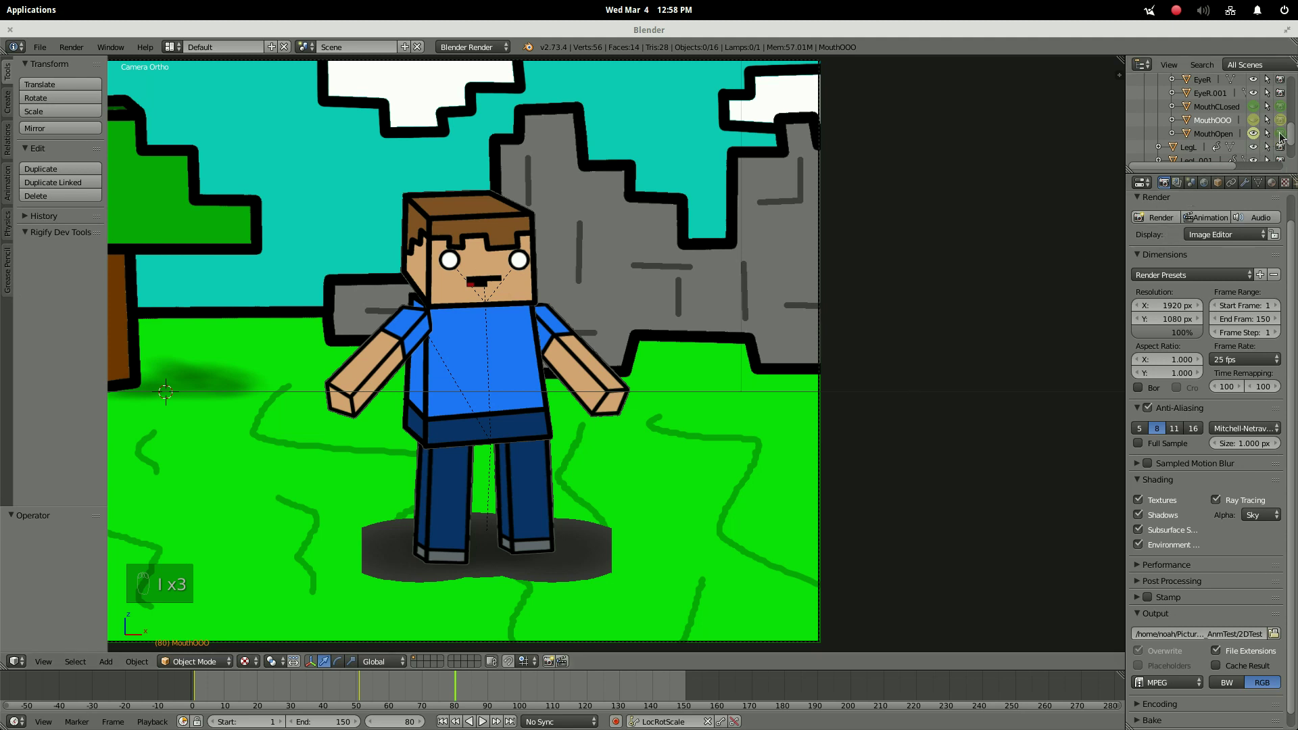
{"action": "left_click_drag", "start_coordinate": [1259, 137], "coordinate": [168, 384]}
Keyframe the swap on the next frame and scrub ahead to frame 141 to verify the mouth.
{"action": "key", "text": "i"}
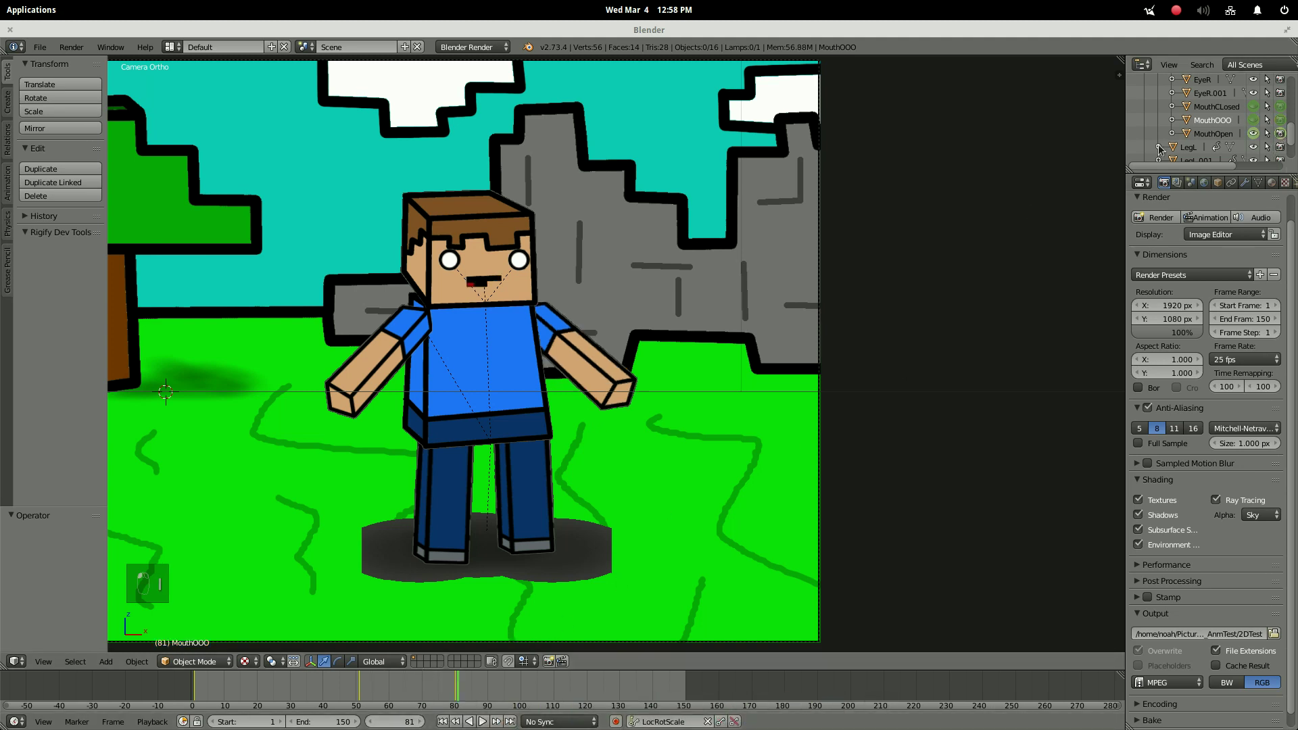
{"action": "key", "text": "i"}
{"action": "key", "text": "i"}
{"action": "left_click_drag", "start_coordinate": [787, 395], "coordinate": [493, 701]}
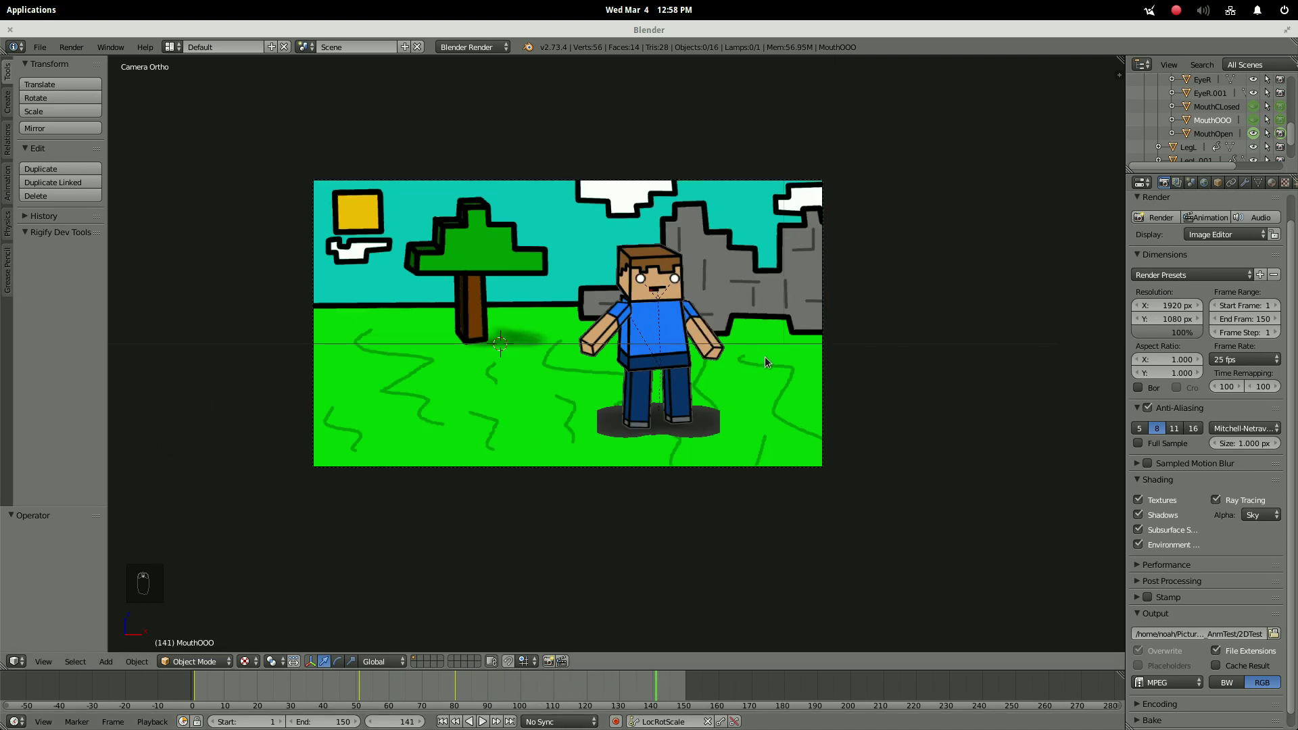
Render all 150 frames of the animation to the MPEG video output.
{"action": "left_click_drag", "start_coordinate": [774, 361], "coordinate": [1051, 300]}
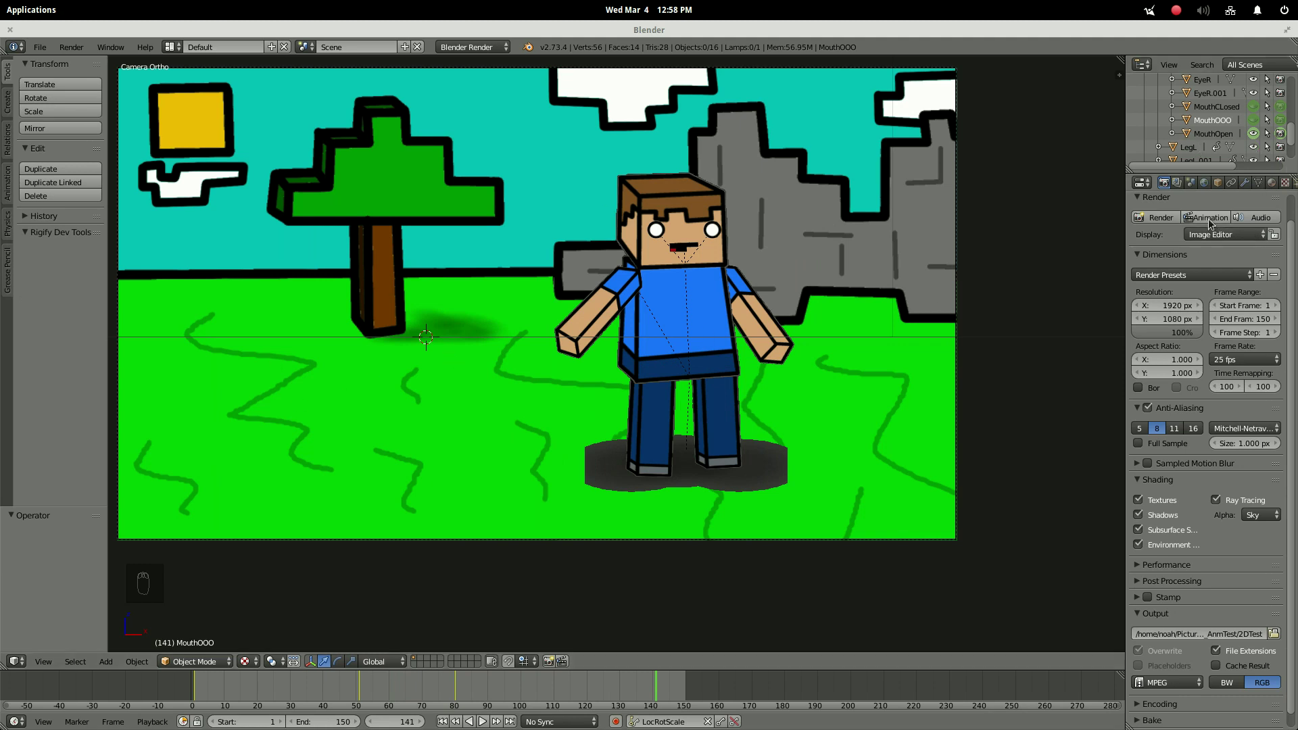
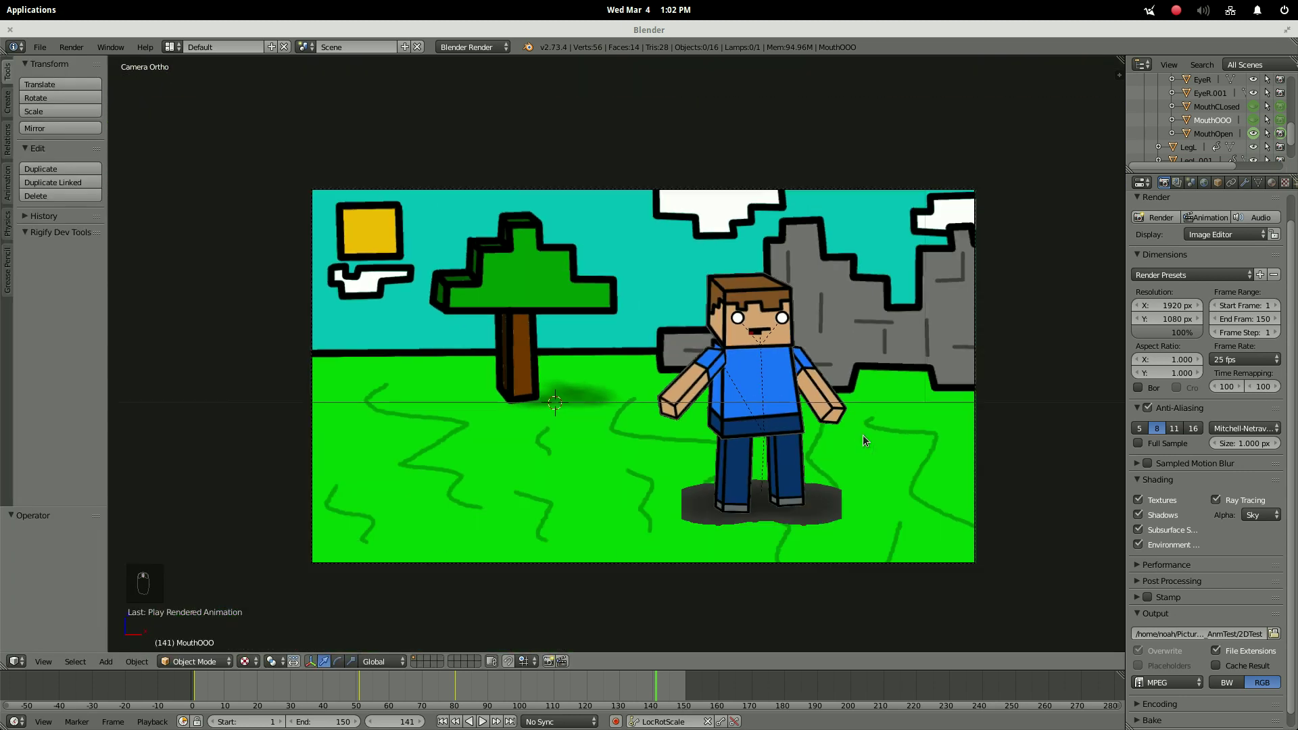
{"action": "middle_click", "coordinate": [871, 438]}
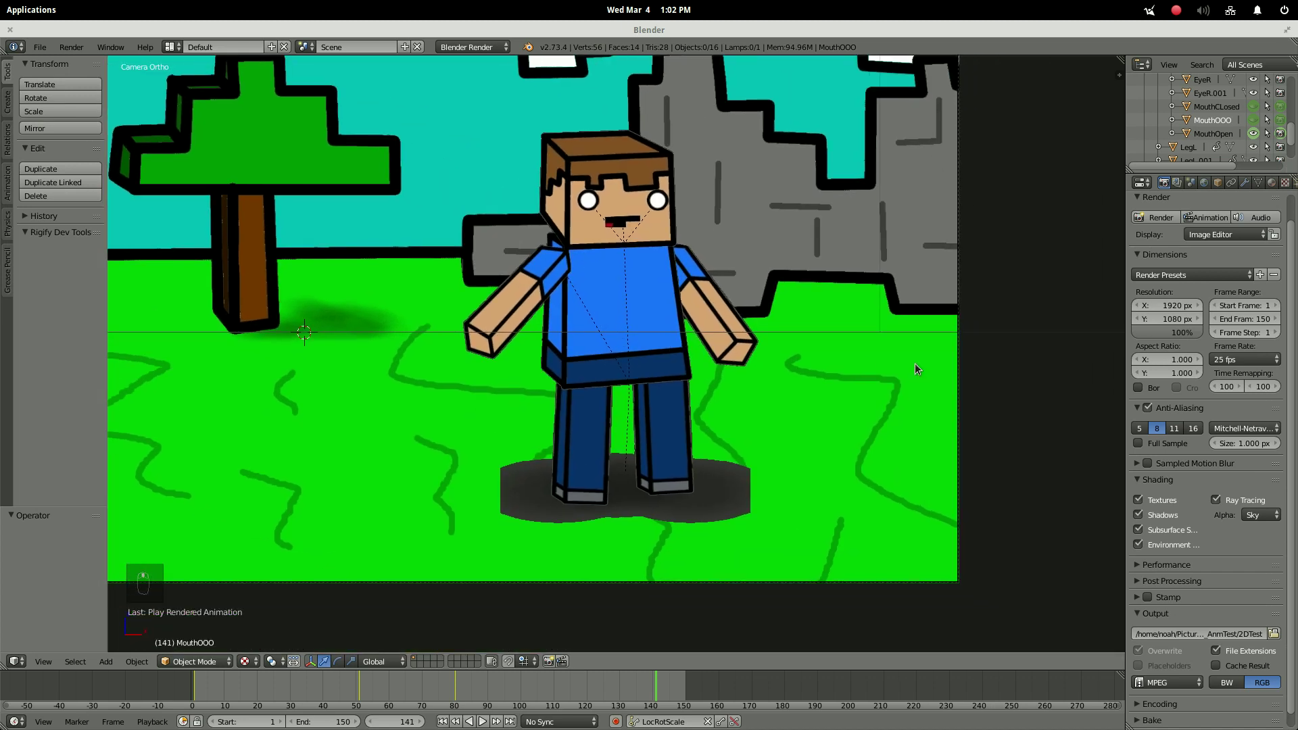